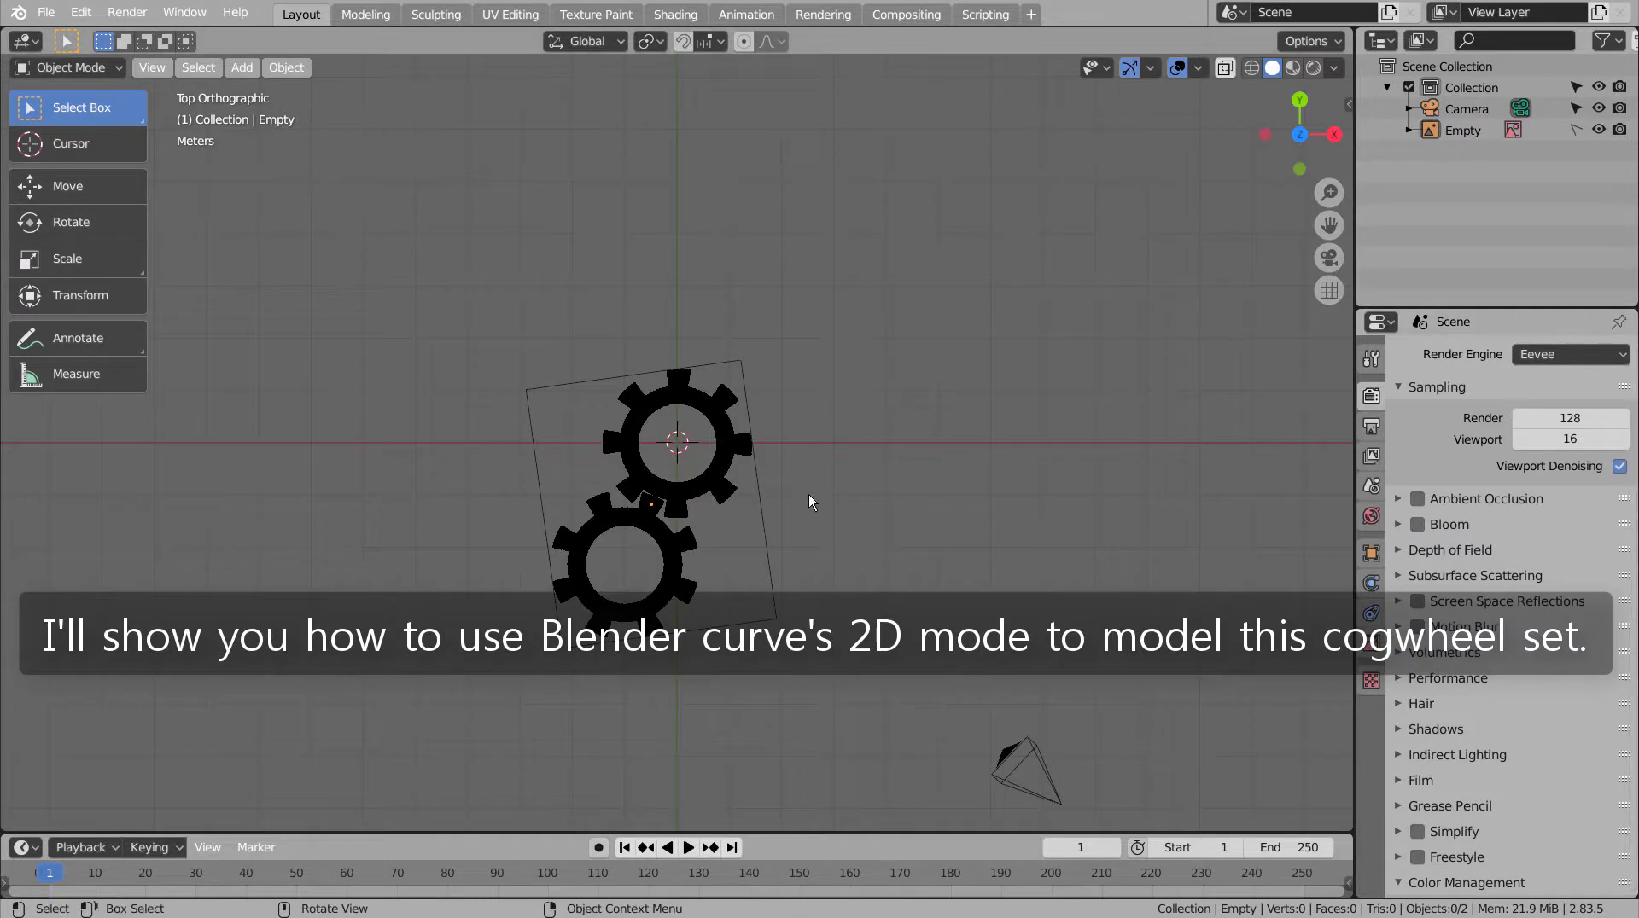
- Hide the Empty cogwheel reference image in the Outliner so only the camera remains visible
{"action": "left_click", "coordinate": [716, 450]}
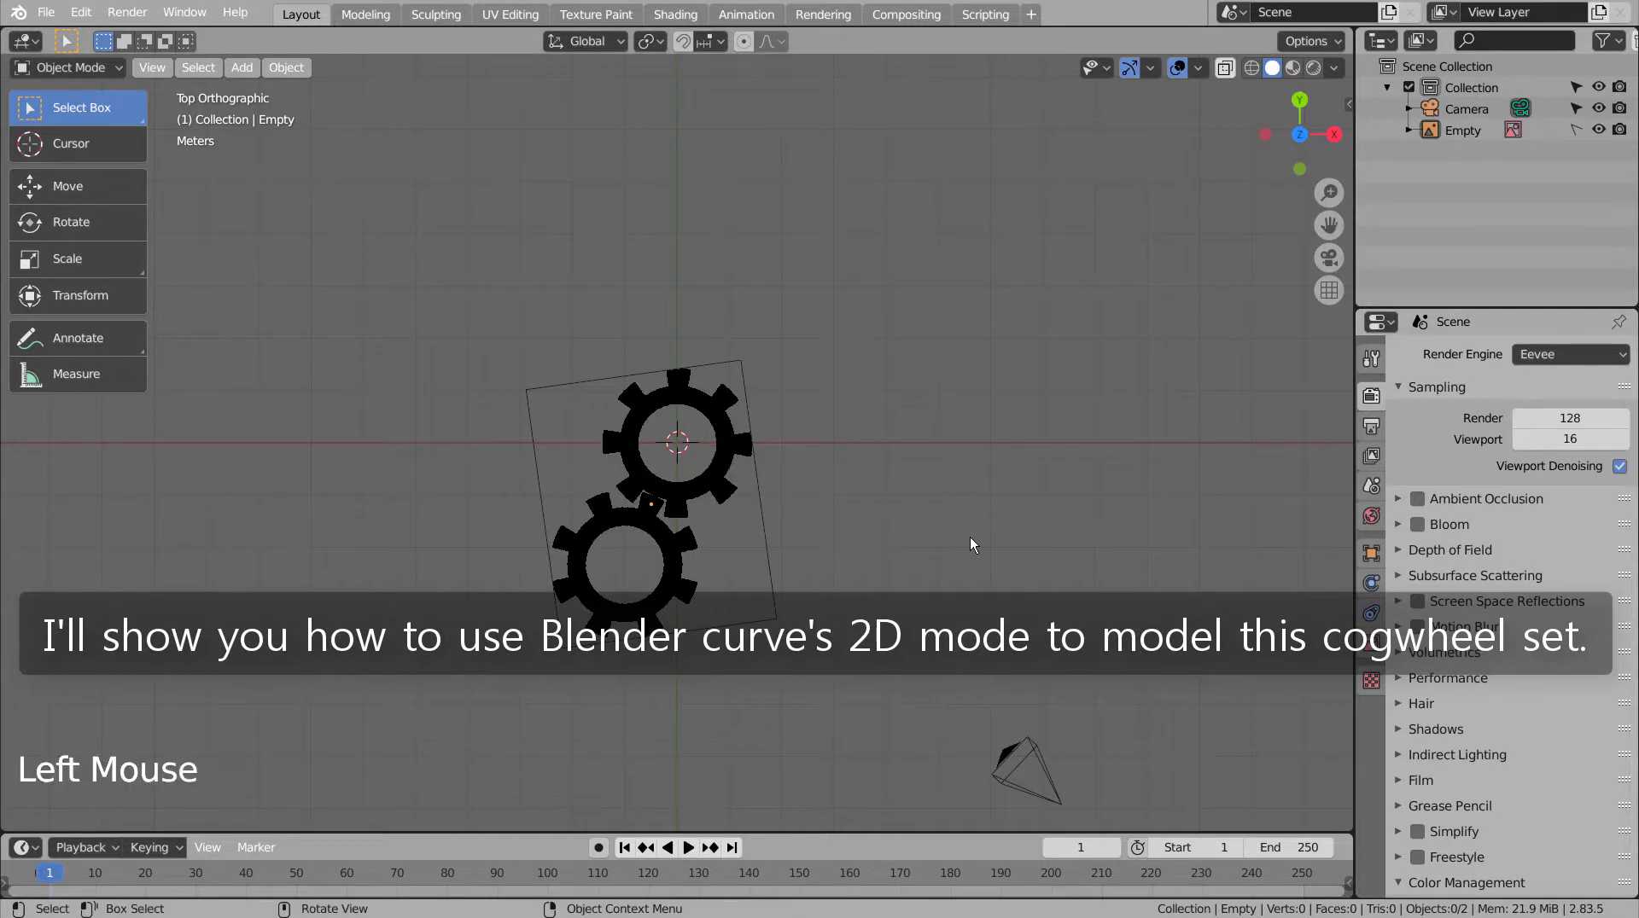
{"action": "left_click", "coordinate": [1604, 134]}
{"action": "left_click", "coordinate": [873, 291]}
- Add a Curve Circle and extrude it 0.57 m into a short cylinder
{"action": "key", "text": "shift+a"}
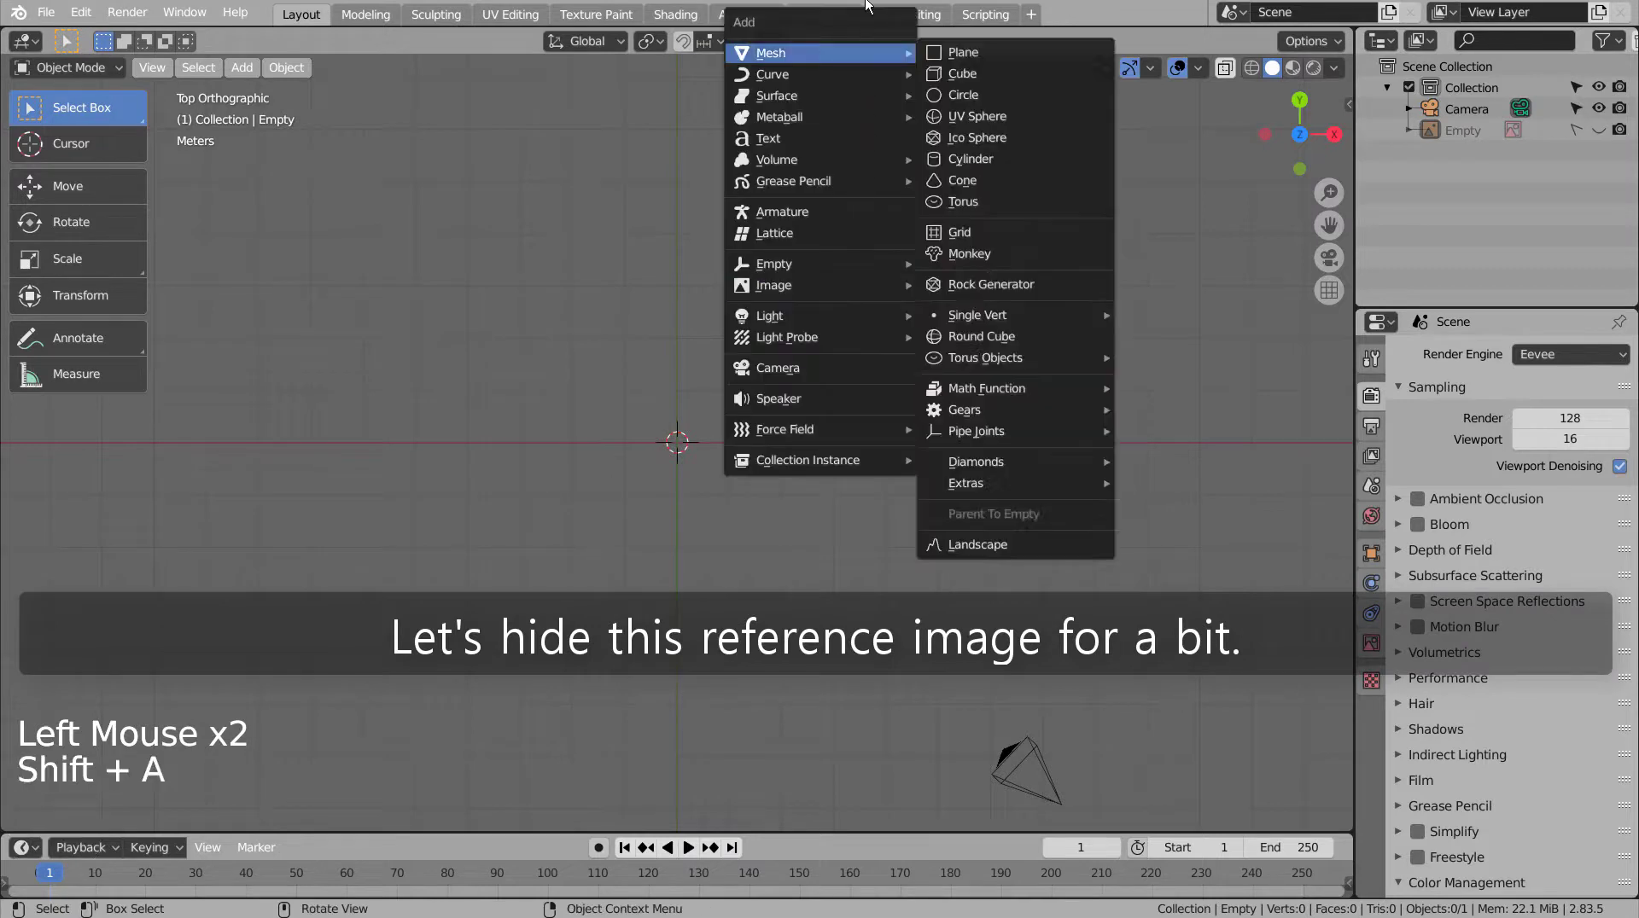
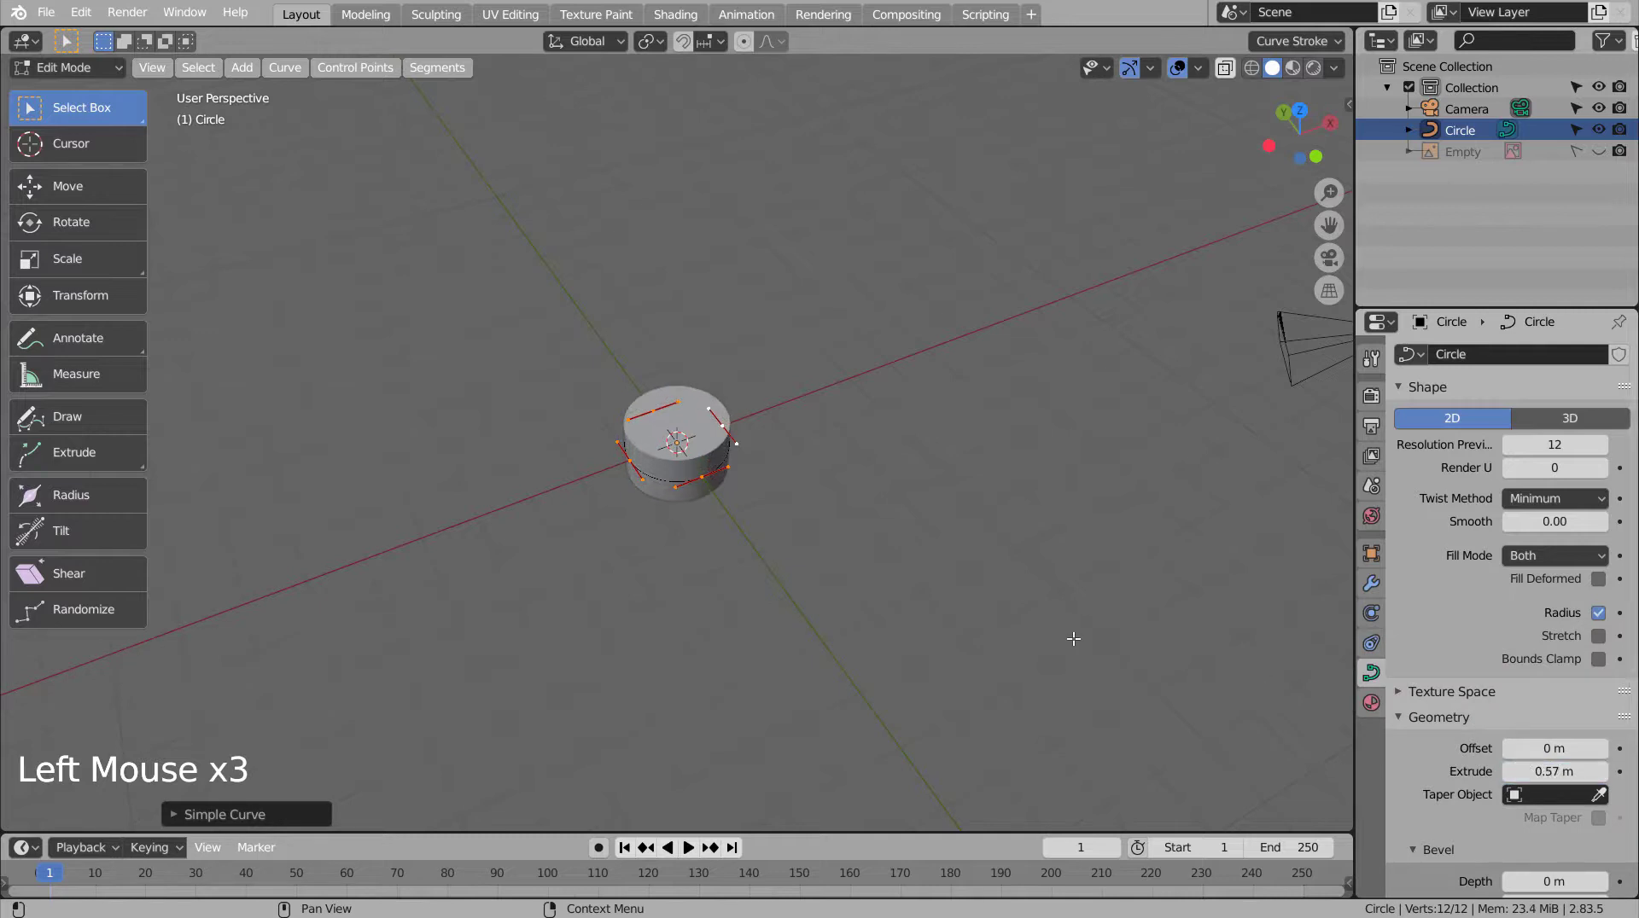
{"action": "left_click", "coordinate": [960, 615]}
{"action": "middle_click", "coordinate": [835, 645]}
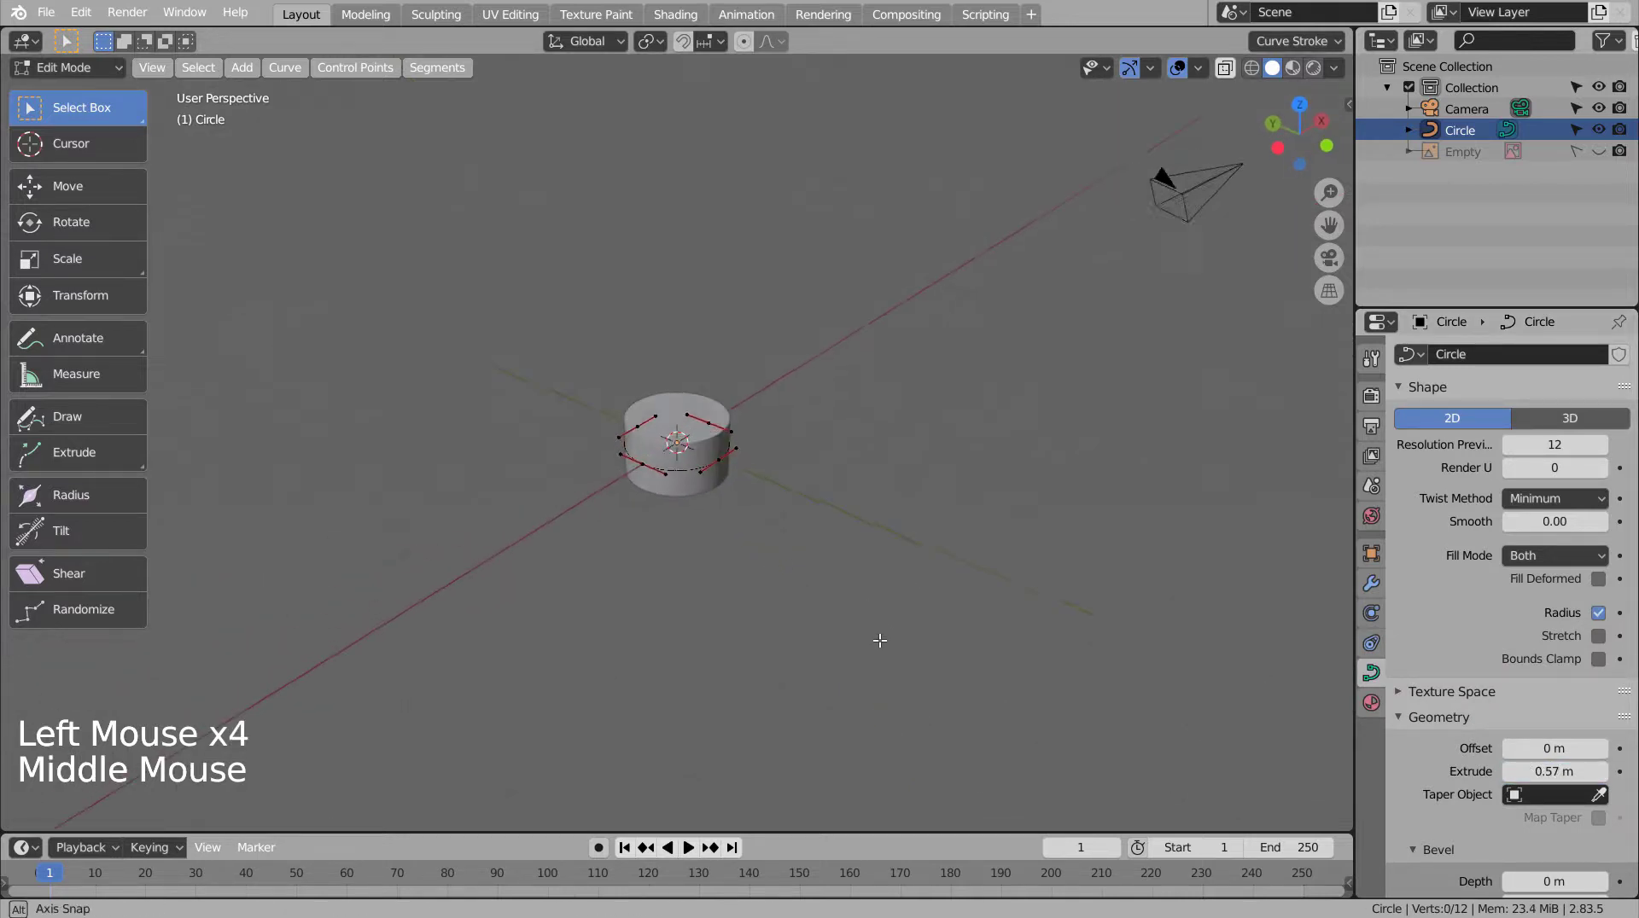
{"action": "middle_click", "coordinate": [861, 615]}
{"action": "key", "text": "Tab"}
- Convert the curve cylinder to a mesh and duplicate it in place
{"action": "right_click", "coordinate": [720, 449]}
{"action": "left_click", "coordinate": [689, 445]}
{"action": "key", "text": "shift+d"}
{"action": "key", "text": "s"}
{"action": "left_click", "coordinate": [739, 460]}
- Scale the copy taller along Z and add a Boolean modifier on Circle targeting Circle.001
{"action": "key", "text": "shift+d"}
{"action": "key", "text": "s"}
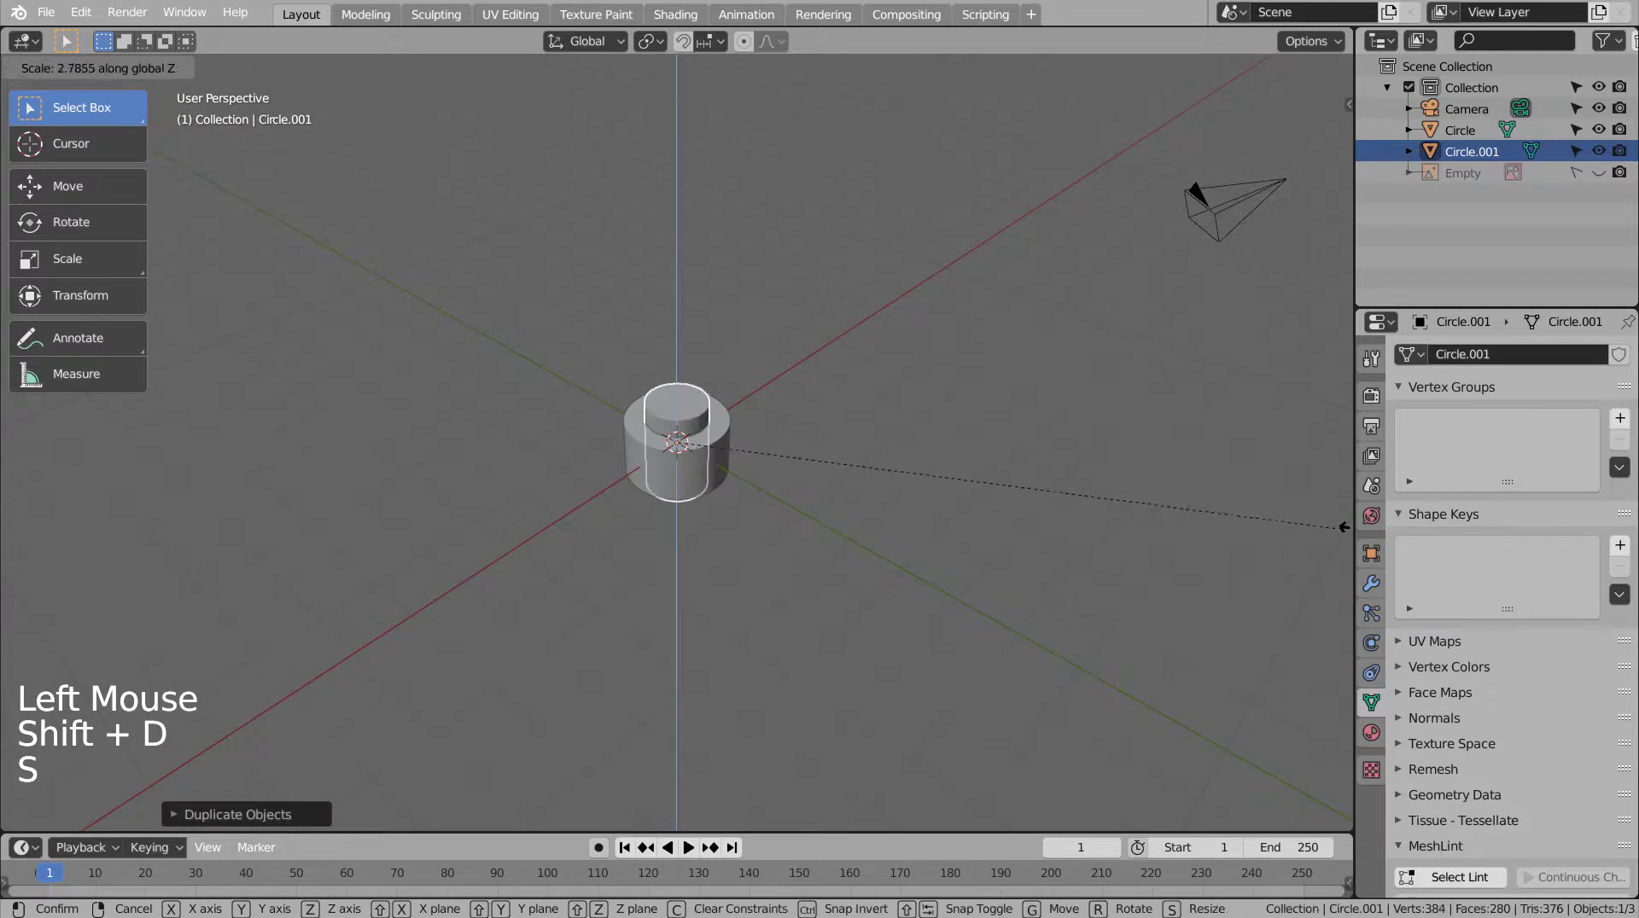
{"action": "left_click", "coordinate": [736, 446]}
{"action": "left_click", "coordinate": [1376, 586]}
{"action": "left_click", "coordinate": [1474, 363]}
{"action": "left_click", "coordinate": [1618, 474]}
- Inspect the failed boolean attempt in wireframe and undo it back to the two cylinders
{"action": "left_click", "coordinate": [693, 382]}
{"action": "key", "text": "x"}
{"action": "left_click", "coordinate": [705, 413]}
{"action": "key", "text": "shift+z"}
{"action": "scroll", "scroll_direction": "up", "scroll_amount": 3}
{"action": "middle_click", "coordinate": [734, 431]}
{"action": "middle_click", "coordinate": [726, 476]}
{"action": "key", "text": "ctrl+z"}
{"action": "key", "text": "ctrl+z"}
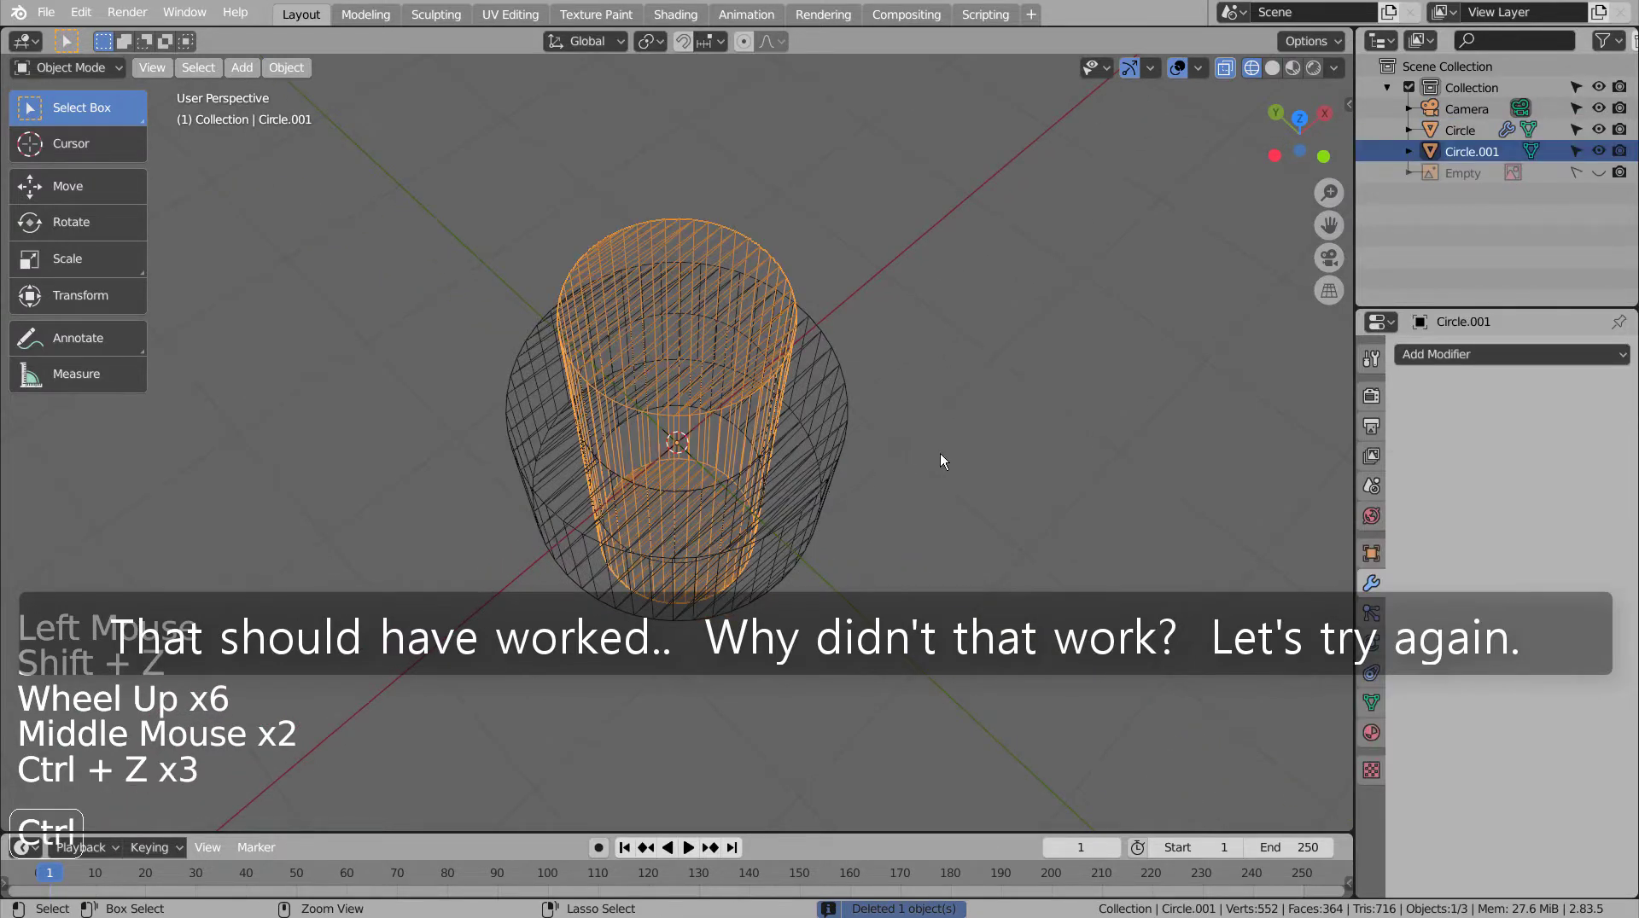
{"action": "middle_click", "coordinate": [1004, 488]}
{"action": "middle_click", "coordinate": [1021, 456]}
{"action": "key", "text": "ctrl+z"}
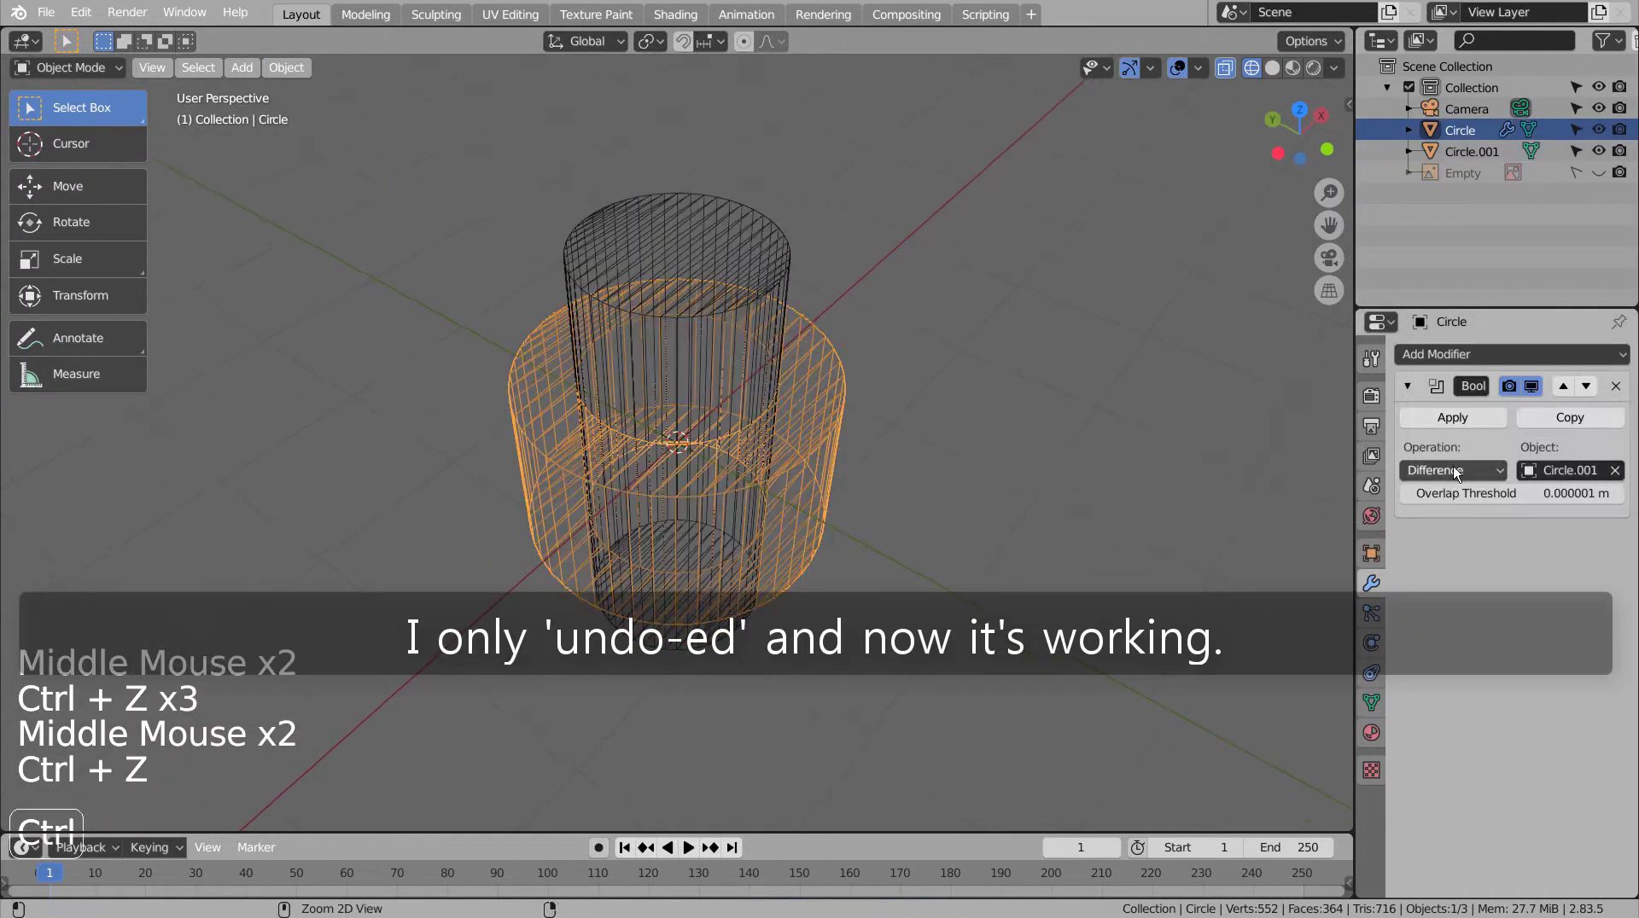
- Set the Boolean to Difference, apply it, and delete the Circle.001 cutter, leaving a hollow ring
{"action": "left_click", "coordinate": [1429, 430]}
{"action": "left_click", "coordinate": [1425, 424]}
{"action": "left_click", "coordinate": [742, 244]}
{"action": "key", "text": "x"}
{"action": "key", "text": "shift+z"}
{"action": "middle_click", "coordinate": [1018, 385]}
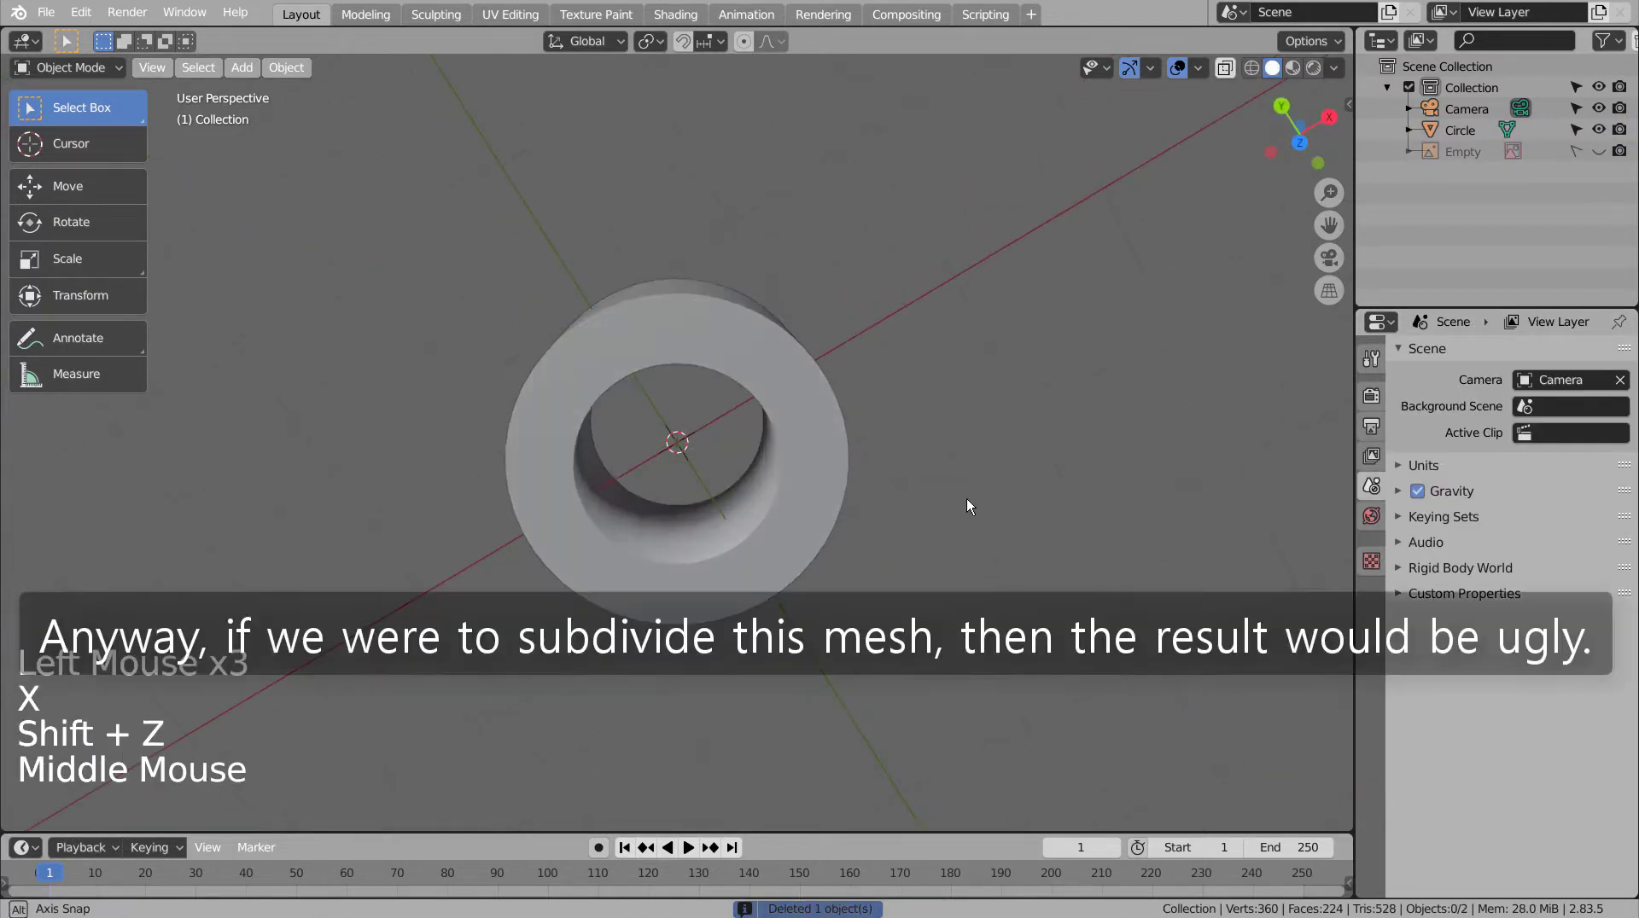
- Shade the hollow ring smooth and add a Subdivision Surface modifier, revealing distorted shading
{"action": "left_click", "coordinate": [818, 380]}
{"action": "middle_click", "coordinate": [820, 450]}
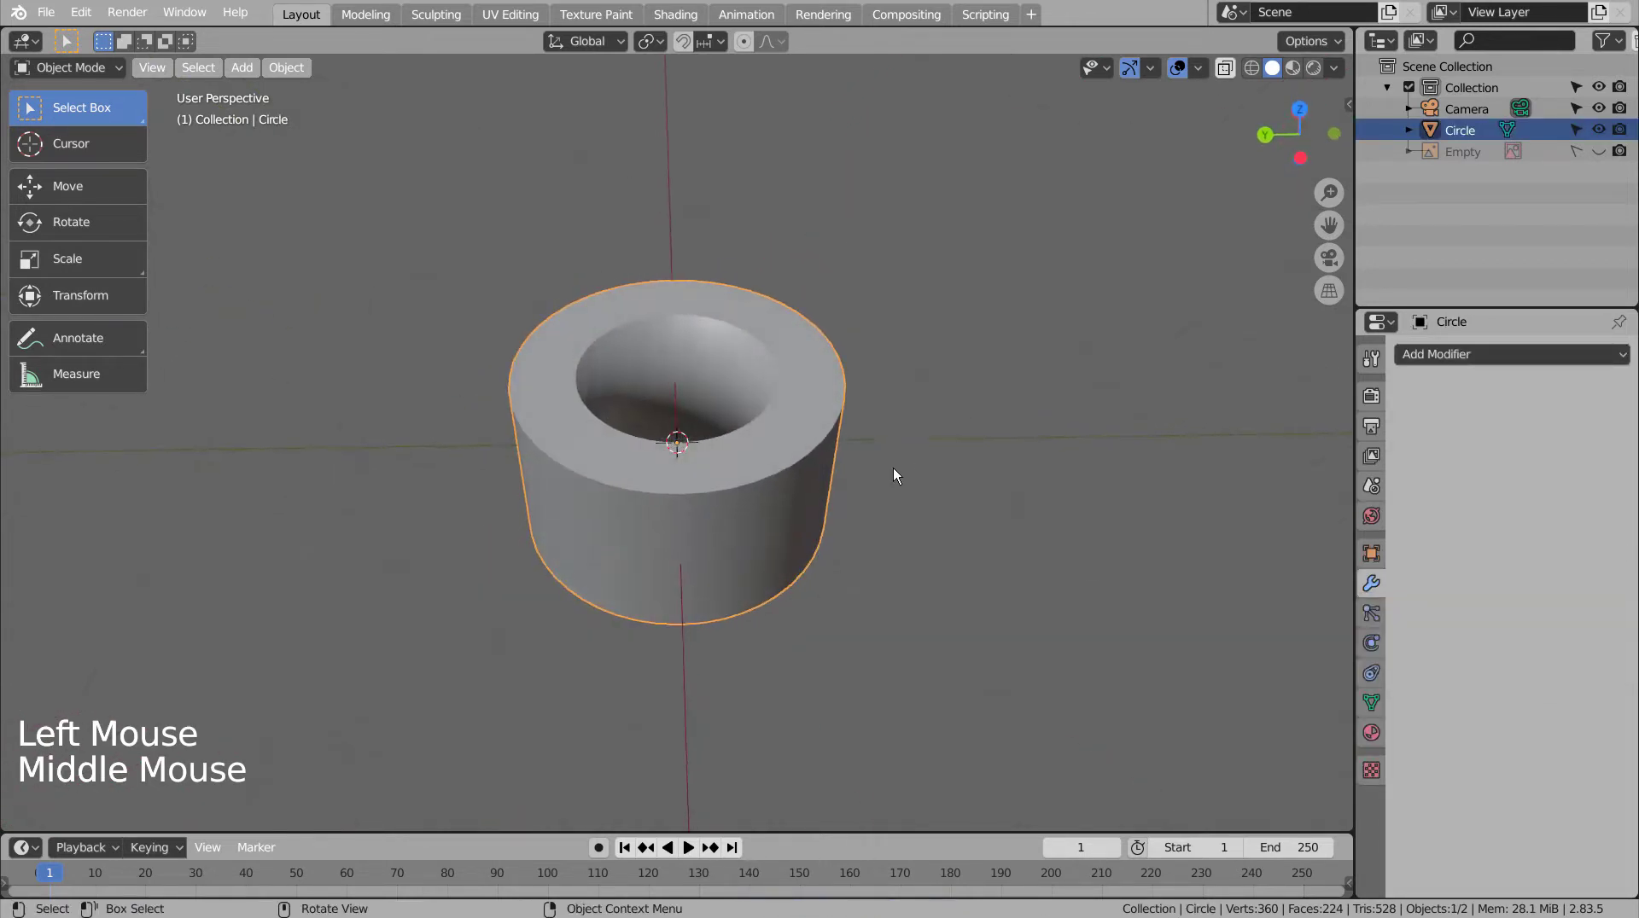
{"action": "right_click", "coordinate": [718, 341]}
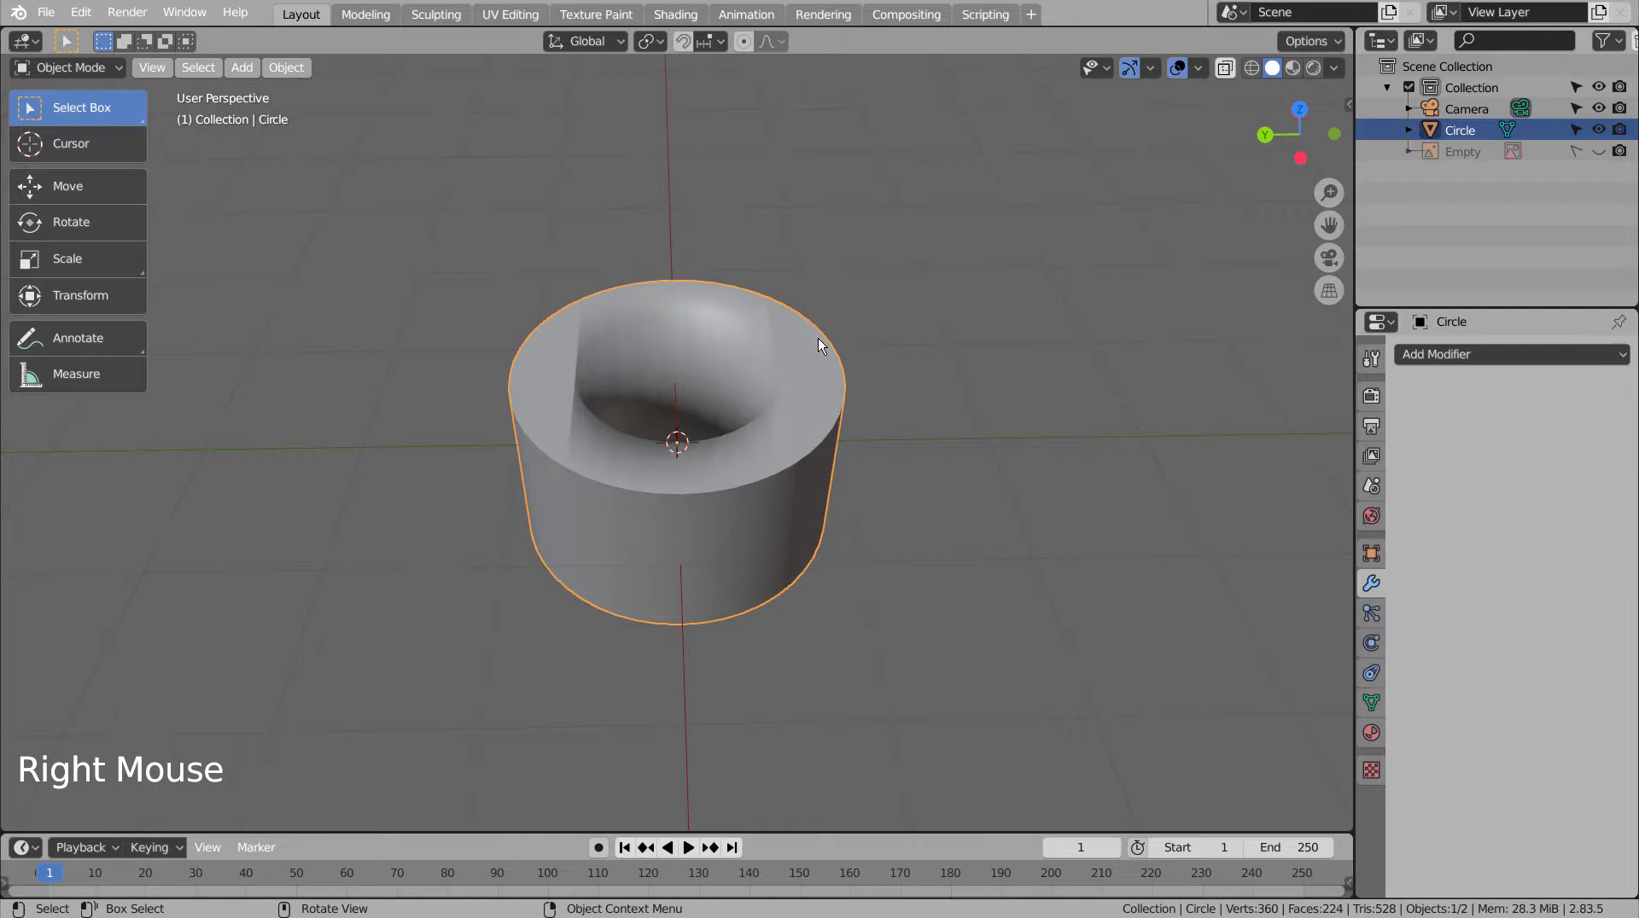
{"action": "middle_click", "coordinate": [787, 373]}
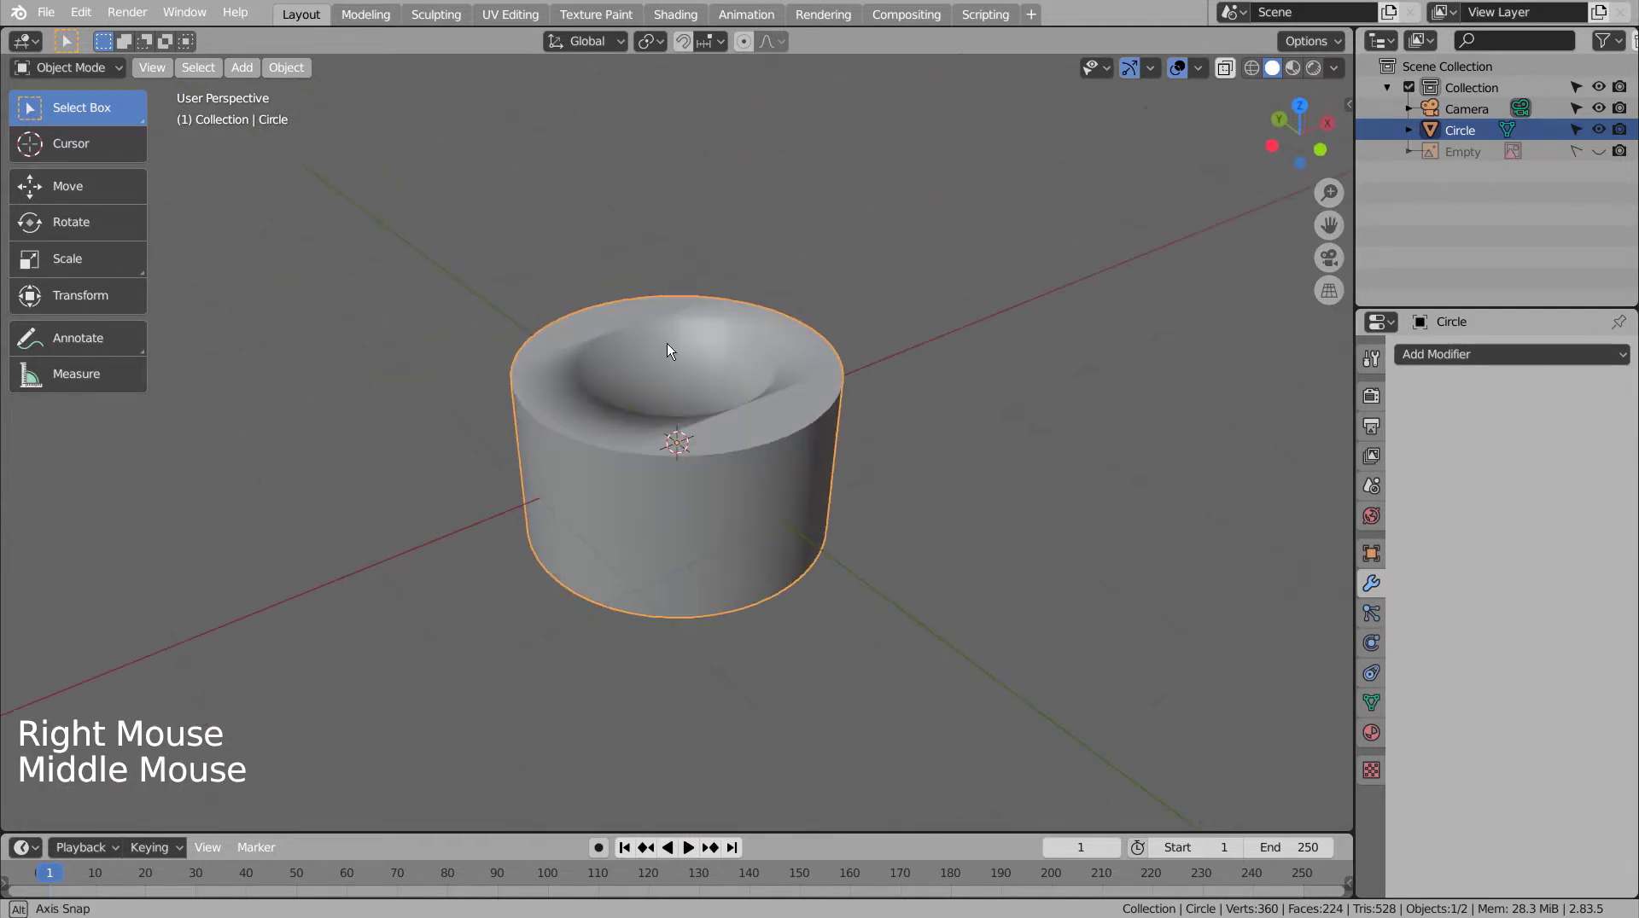
{"action": "middle_click", "coordinate": [768, 456]}
{"action": "key", "text": "ctrl+3"}
{"action": "middle_click", "coordinate": [771, 472]}
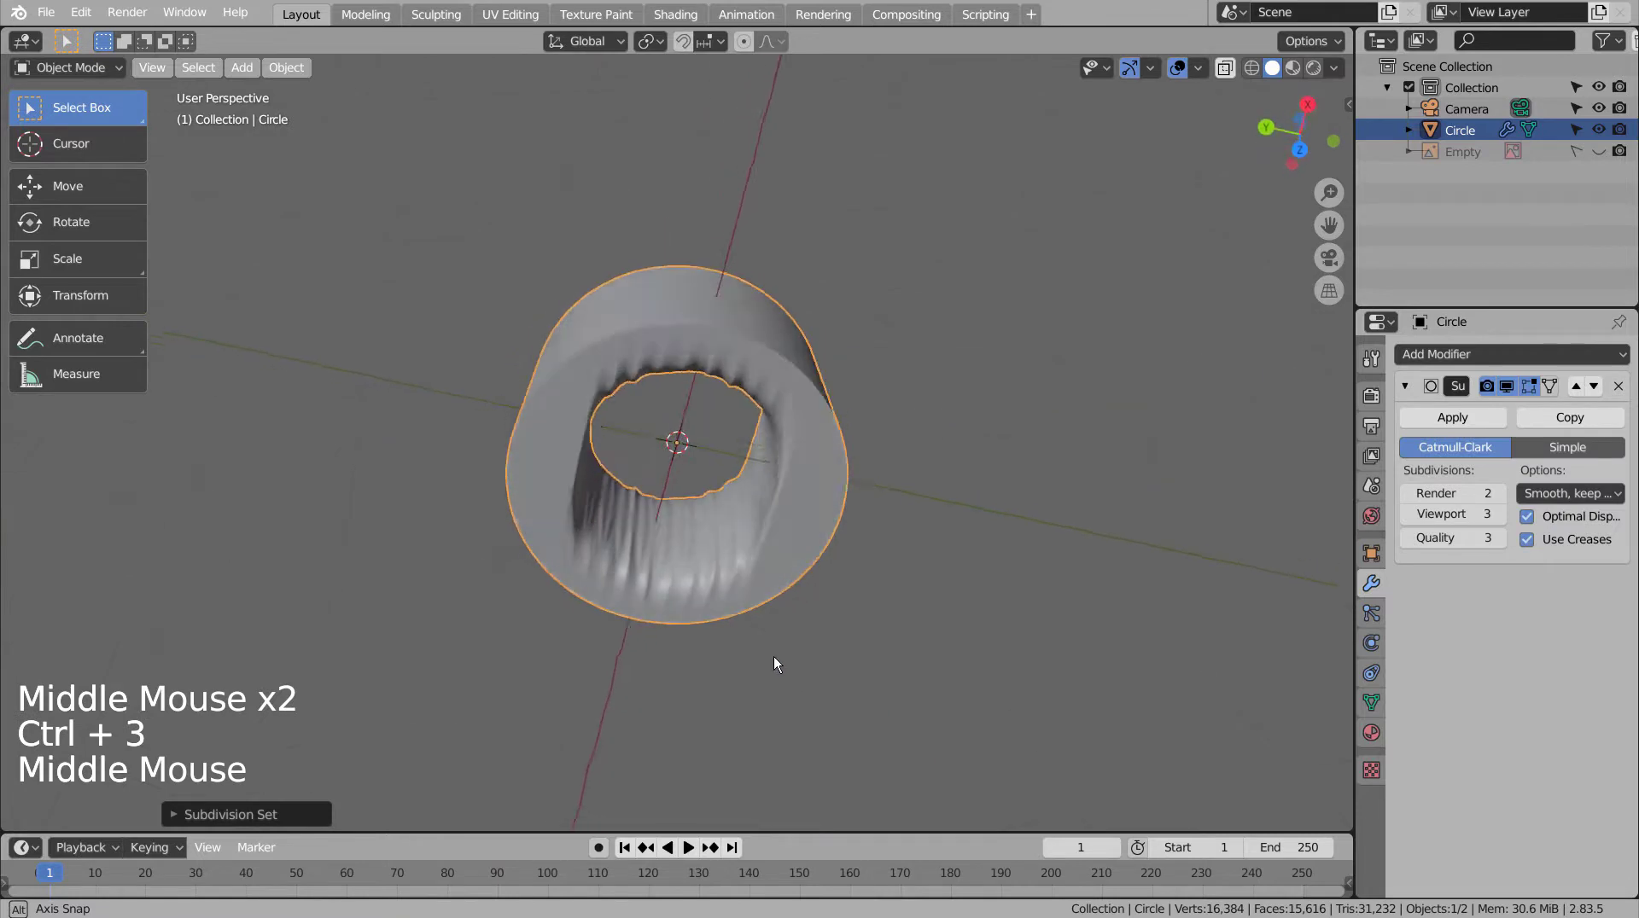
- Delete the distorted ring, leaving the scene empty
{"action": "left_click", "coordinate": [790, 457]}
{"action": "key", "text": "x"}
{"action": "middle_click", "coordinate": [893, 453]}
{"action": "middle_click", "coordinate": [785, 535]}
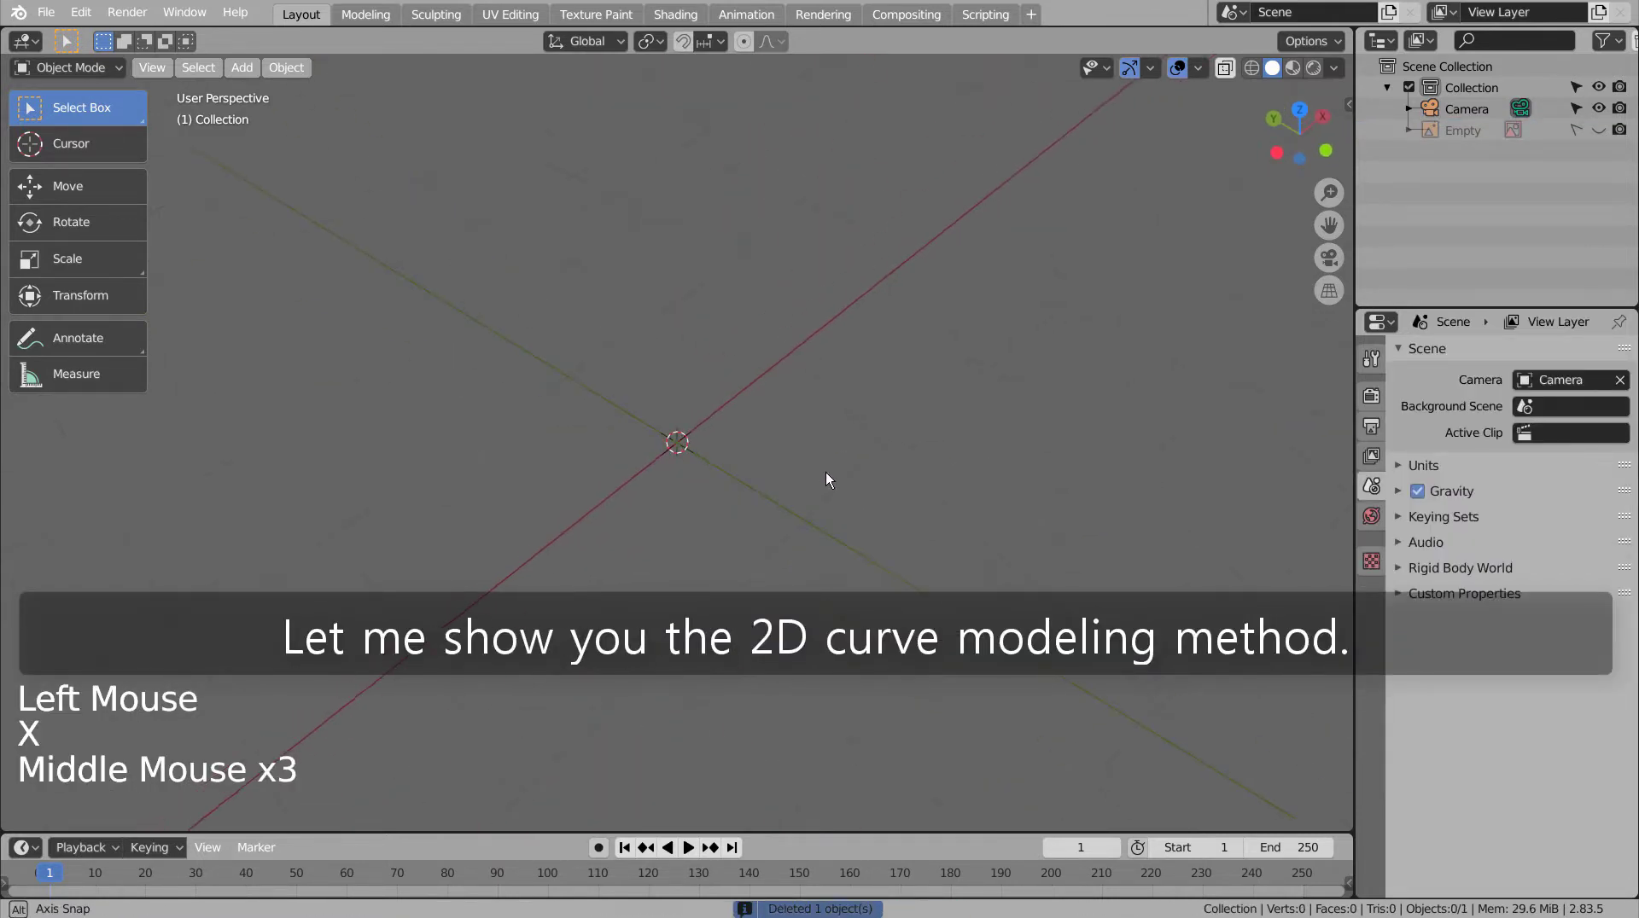
- Add a Curve Circle, duplicate and scale an inner loop in Edit Mode, then extrude the ring to 0.43 m
{"action": "key", "text": "shift+a"}
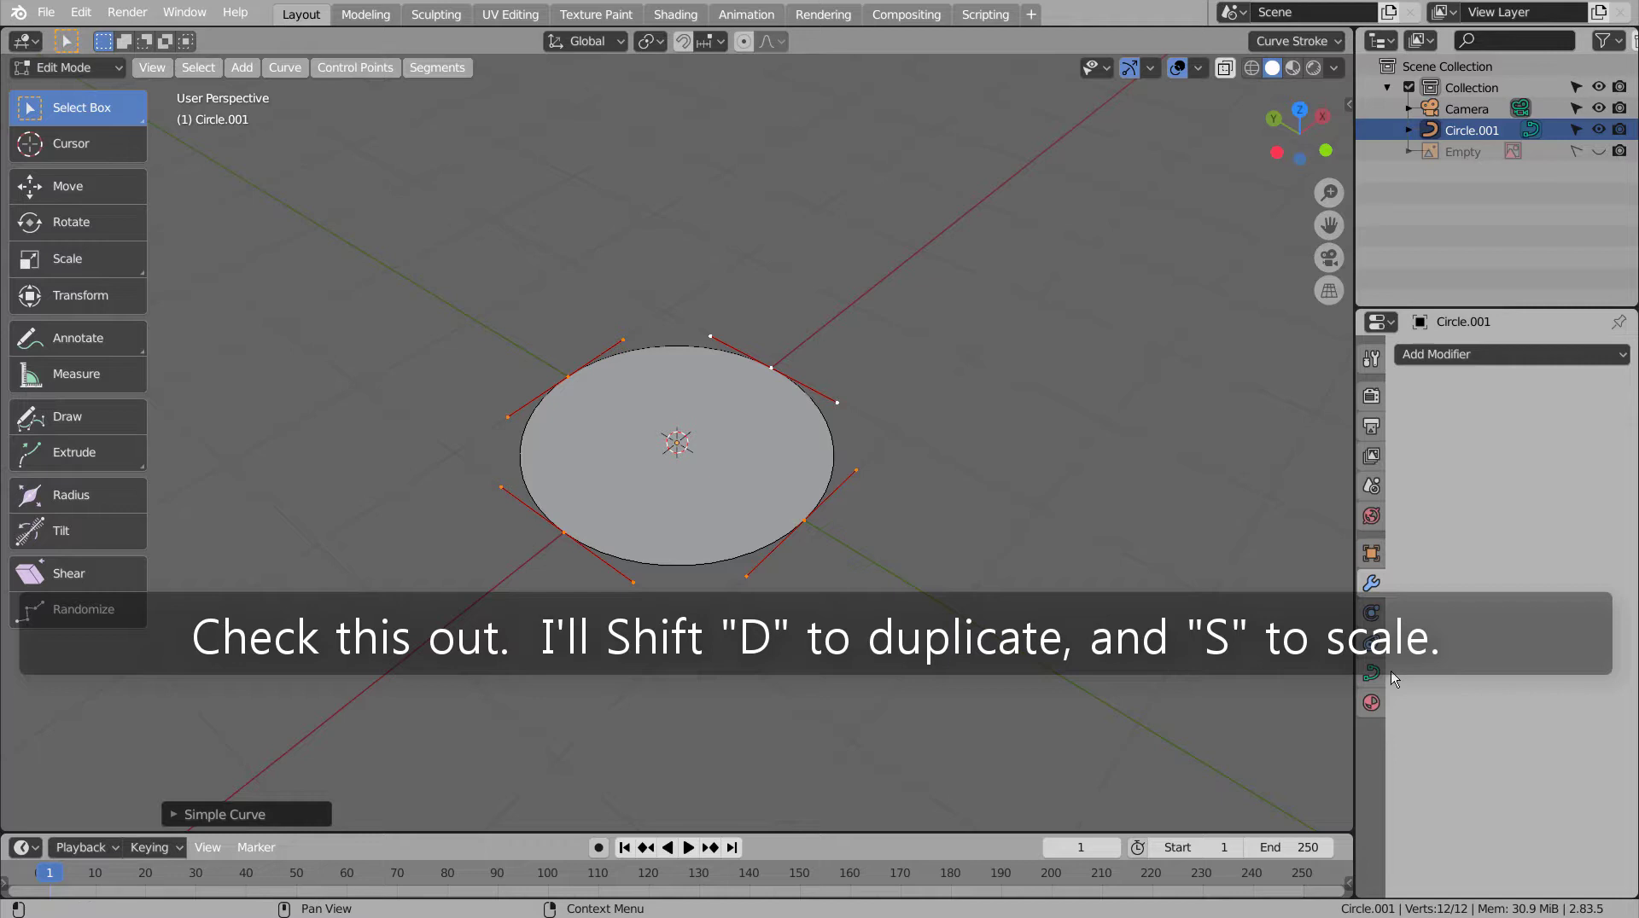
{"action": "left_click", "coordinate": [1381, 680]}
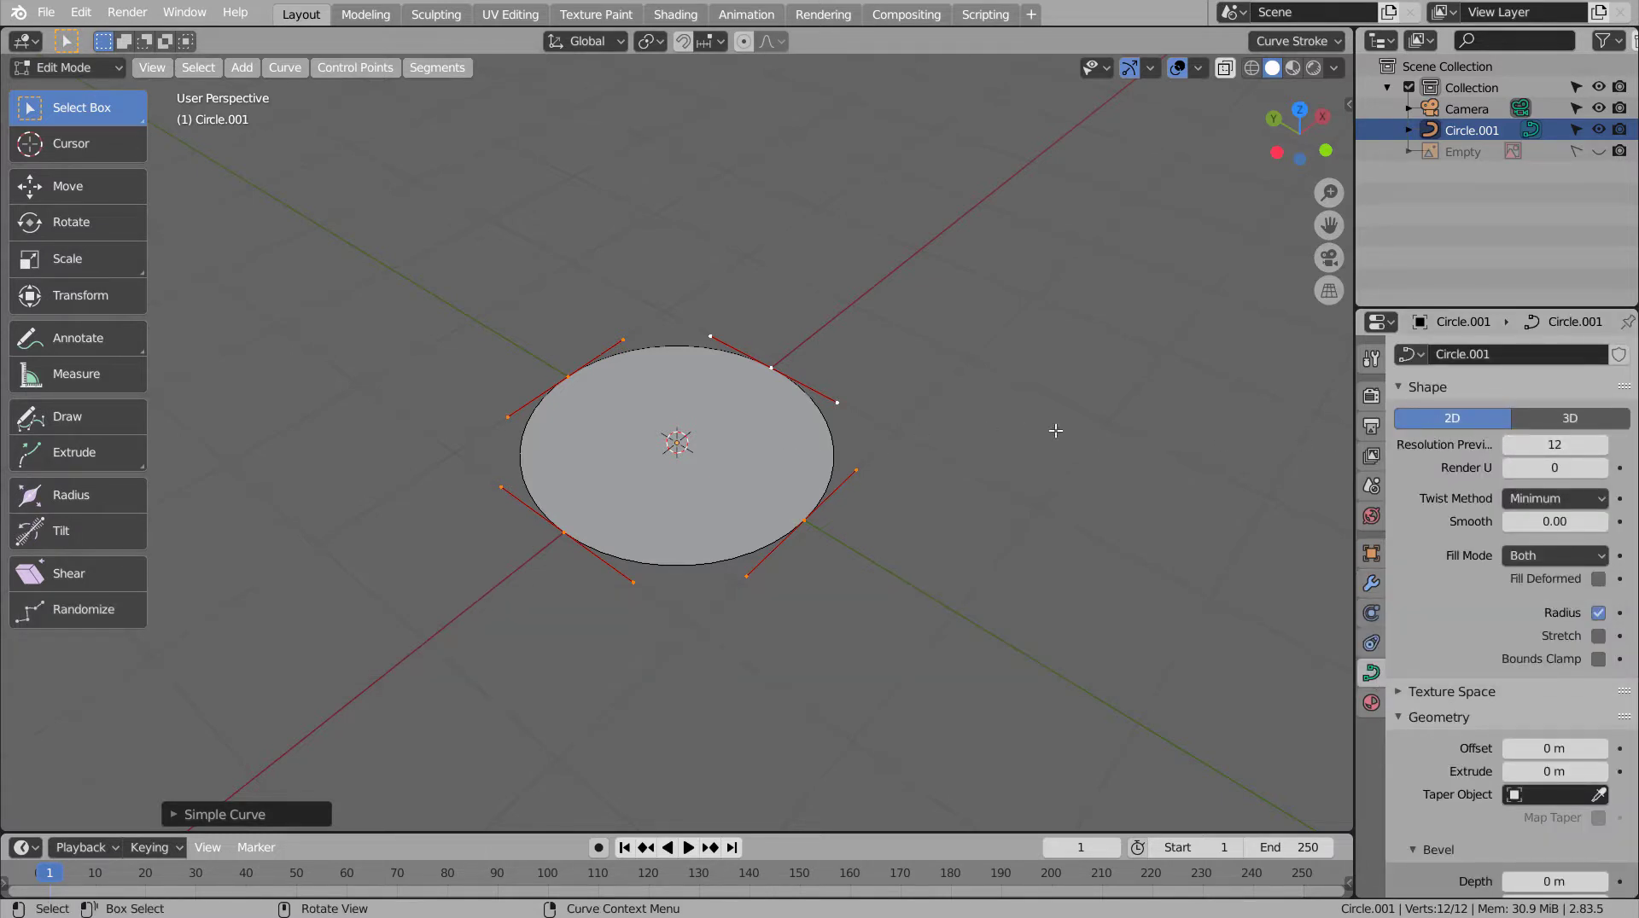
{"action": "key", "text": "shift+d"}
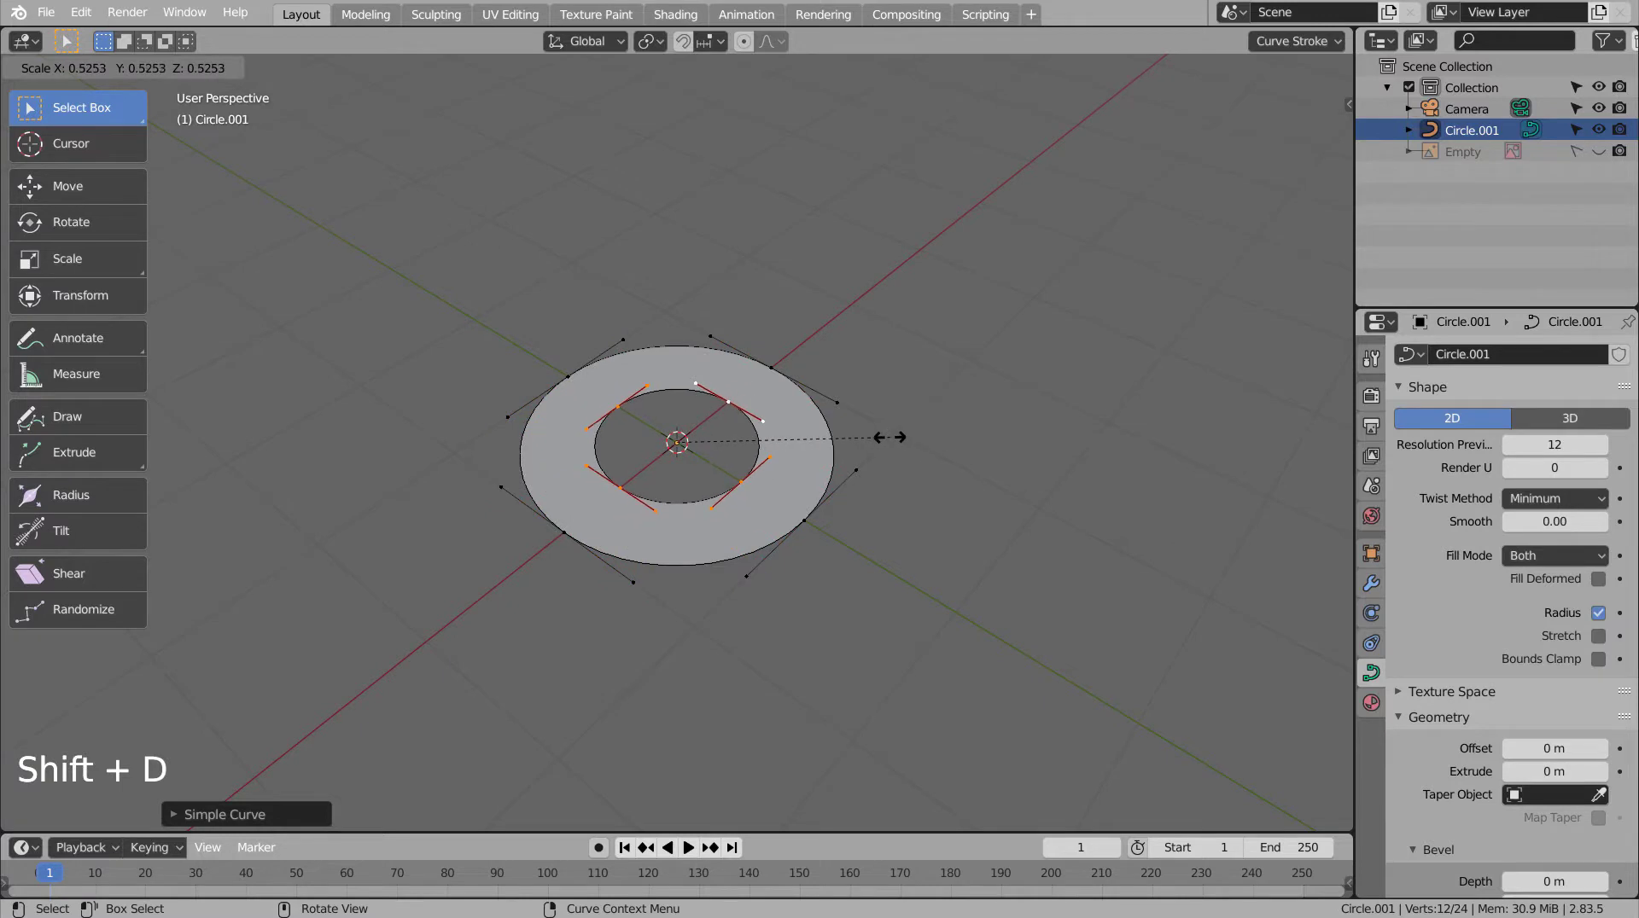
{"action": "key", "text": "Tab"}
{"action": "middle_click", "coordinate": [1019, 566]}
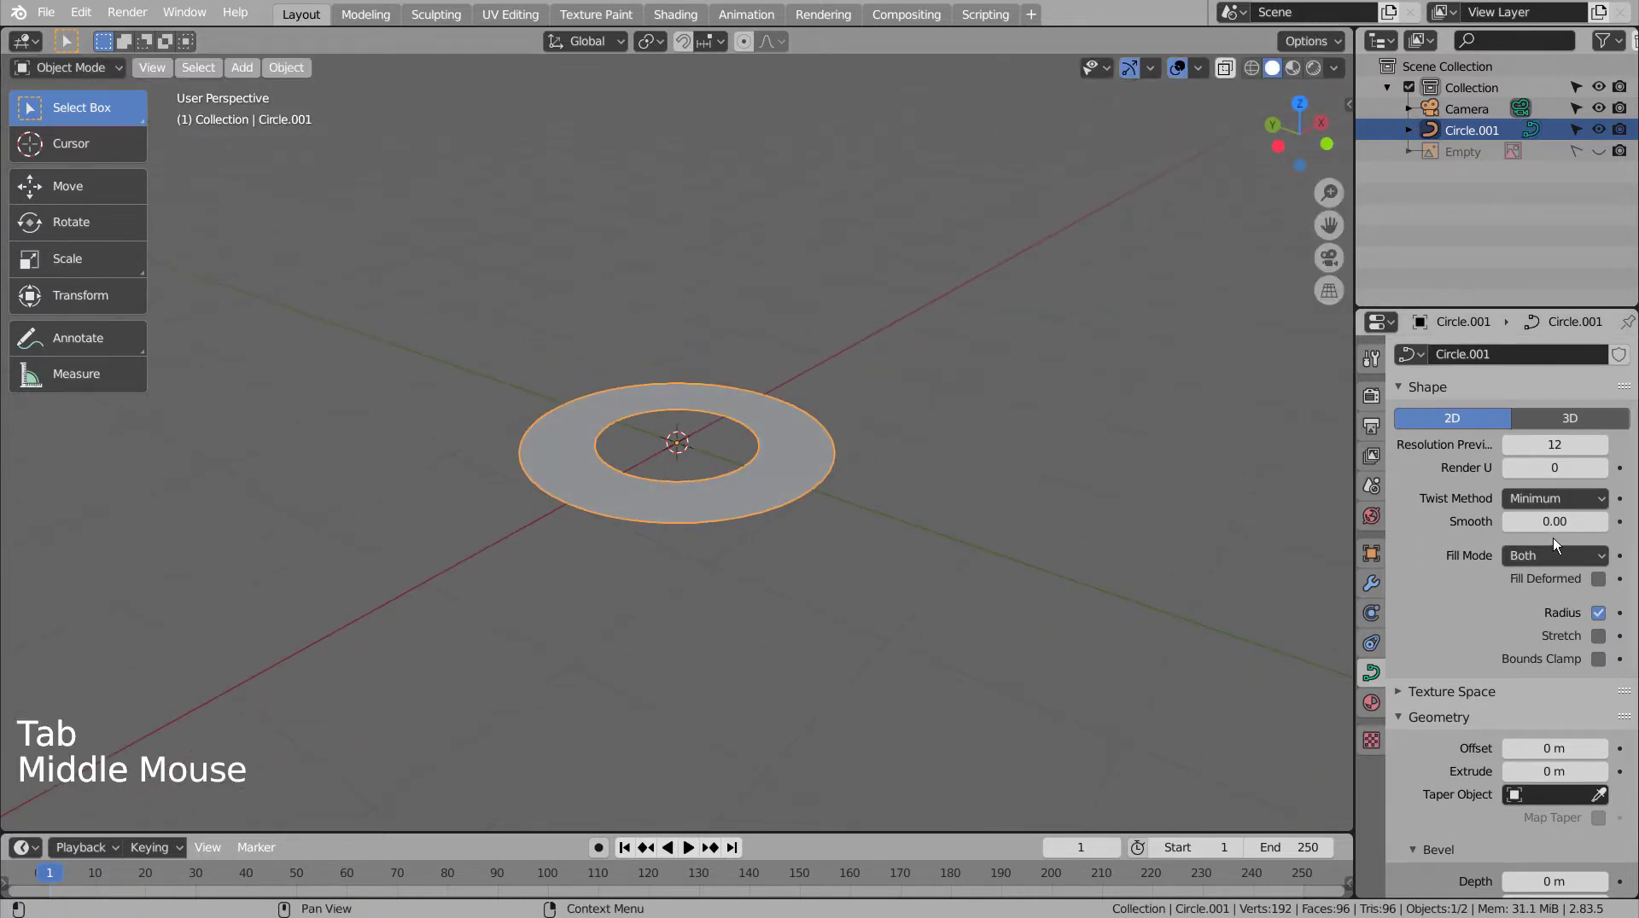
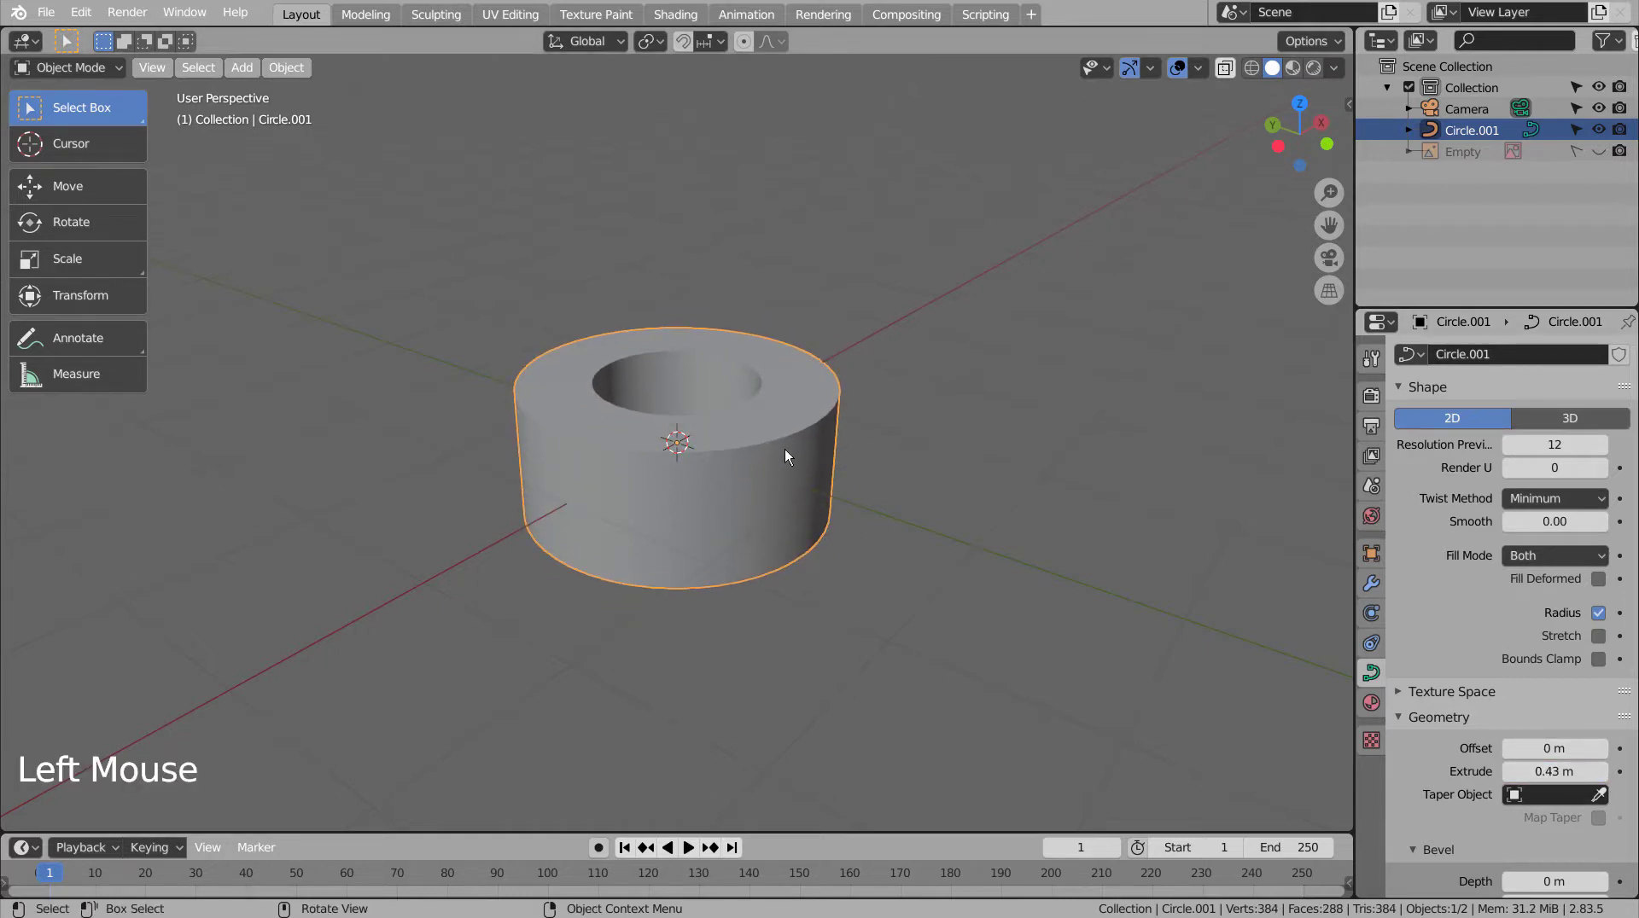
{"action": "middle_click", "coordinate": [834, 421]}
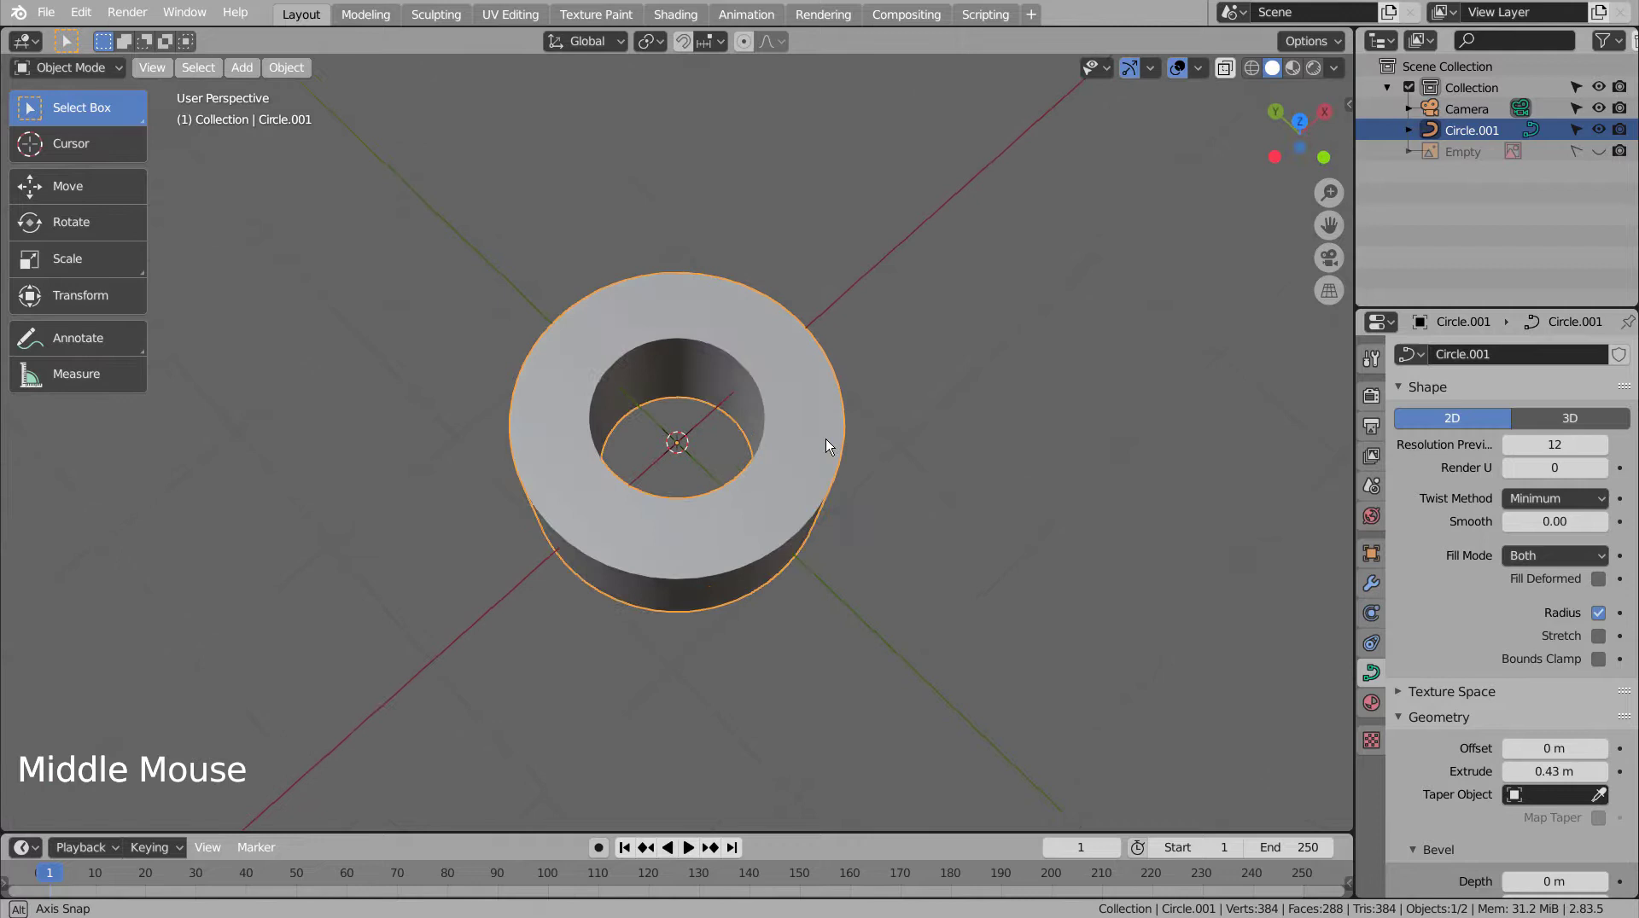
- Convert the curve ring to a mesh and check its vertices and Subdivision Surface smoothing in wireframe
{"action": "right_click", "coordinate": [823, 429]}
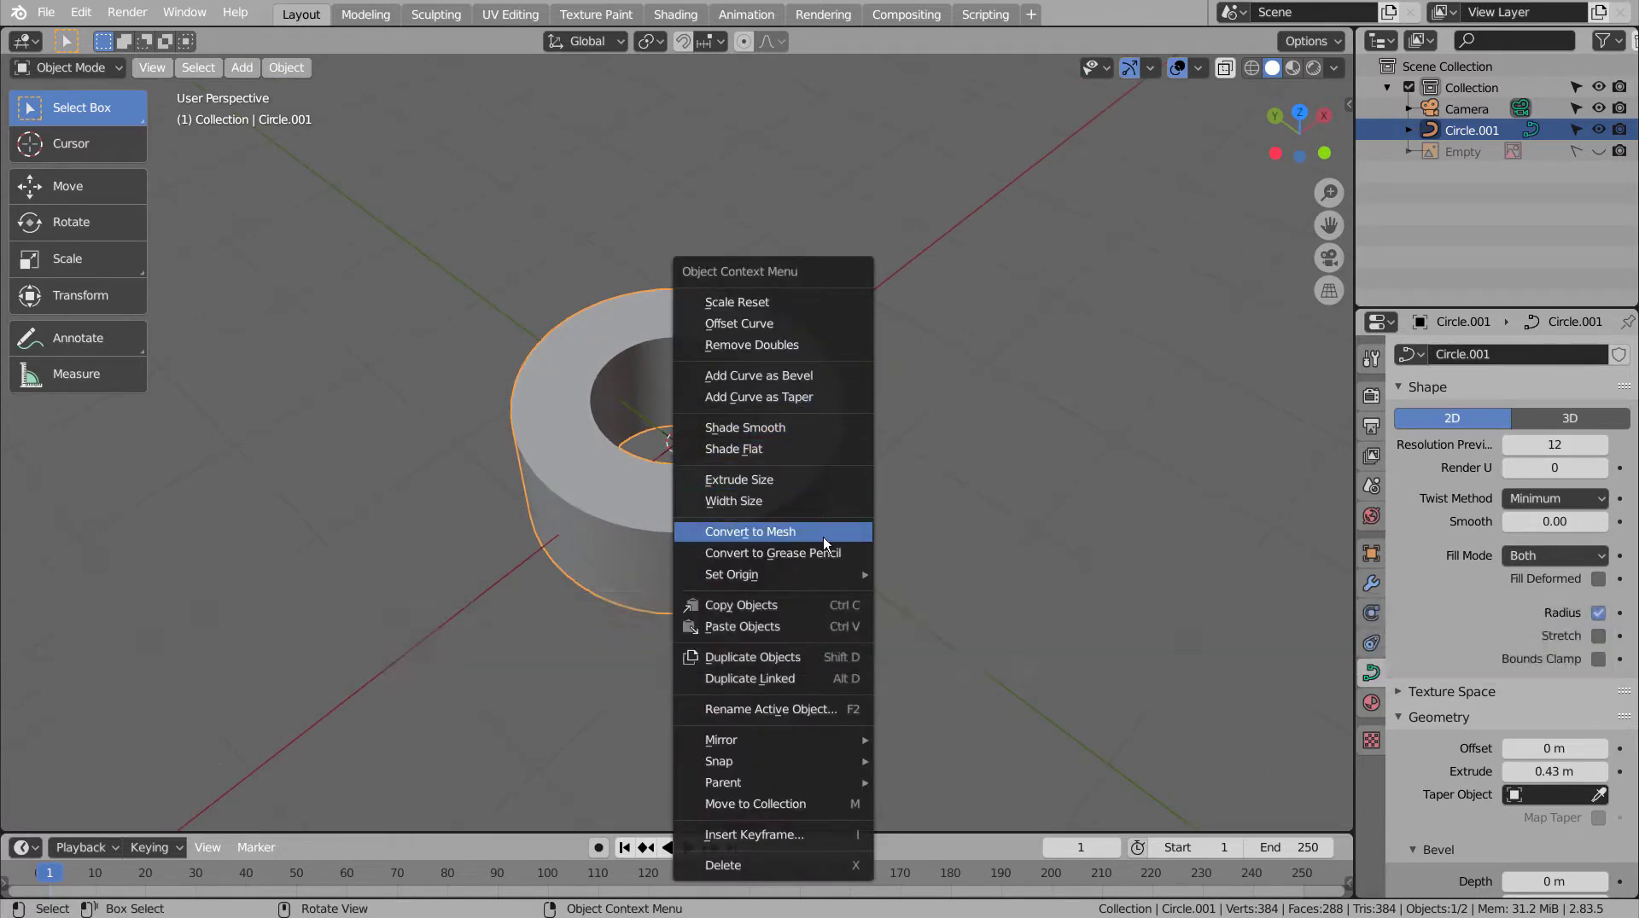
{"action": "left_click", "coordinate": [812, 445]}
{"action": "key", "text": "Tab"}
{"action": "middle_click", "coordinate": [809, 467]}
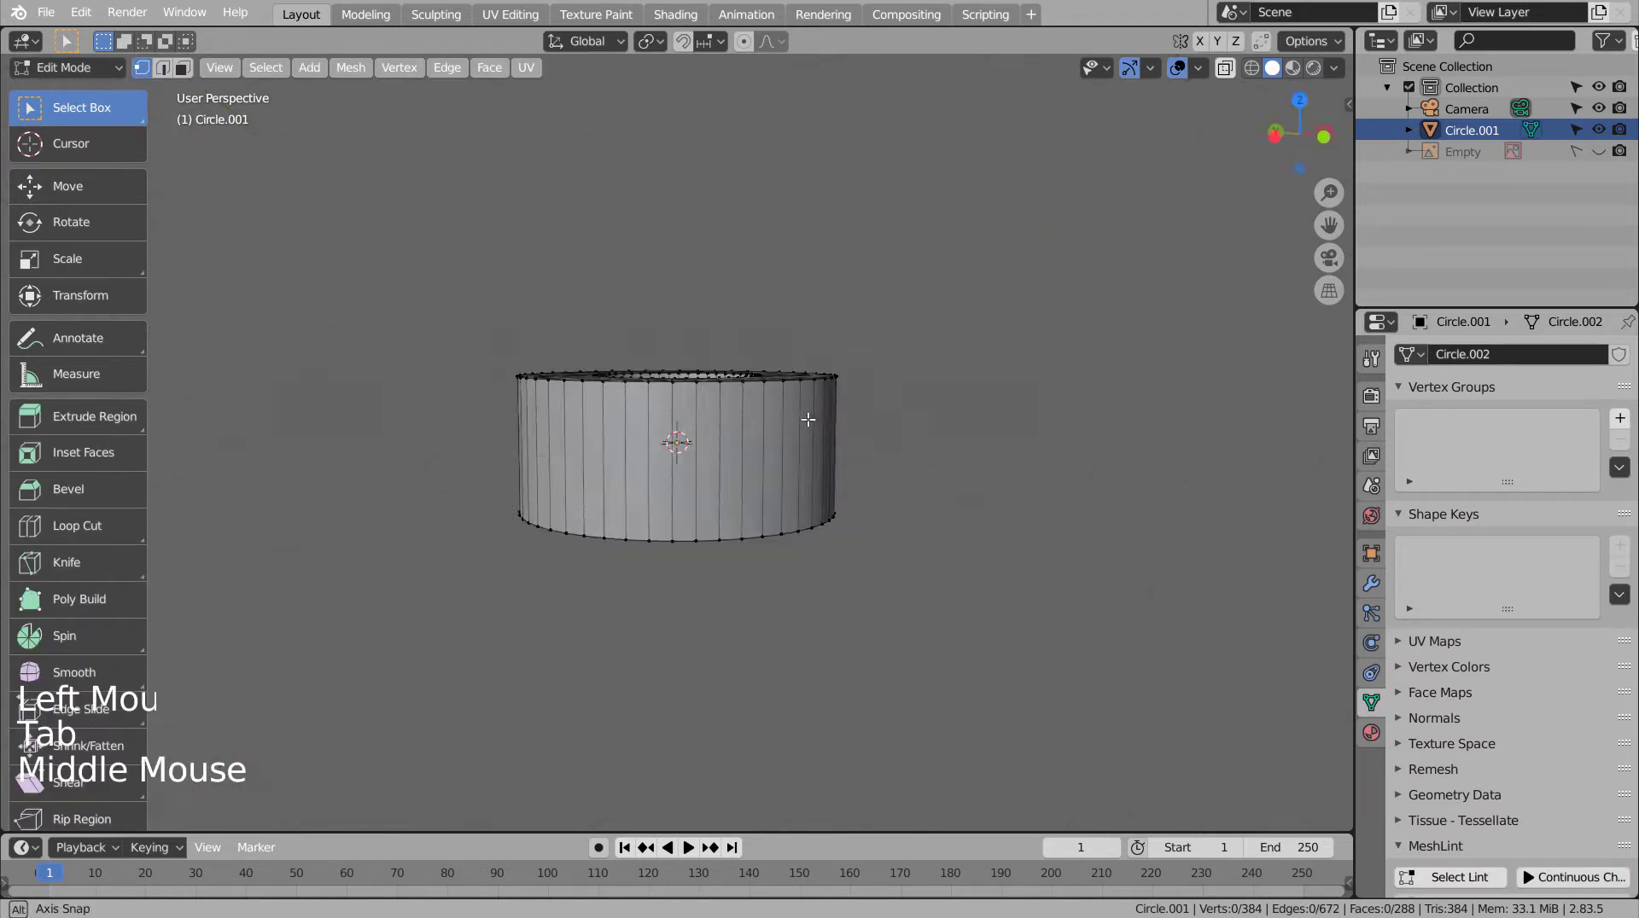
{"action": "key", "text": "ctrl+3"}
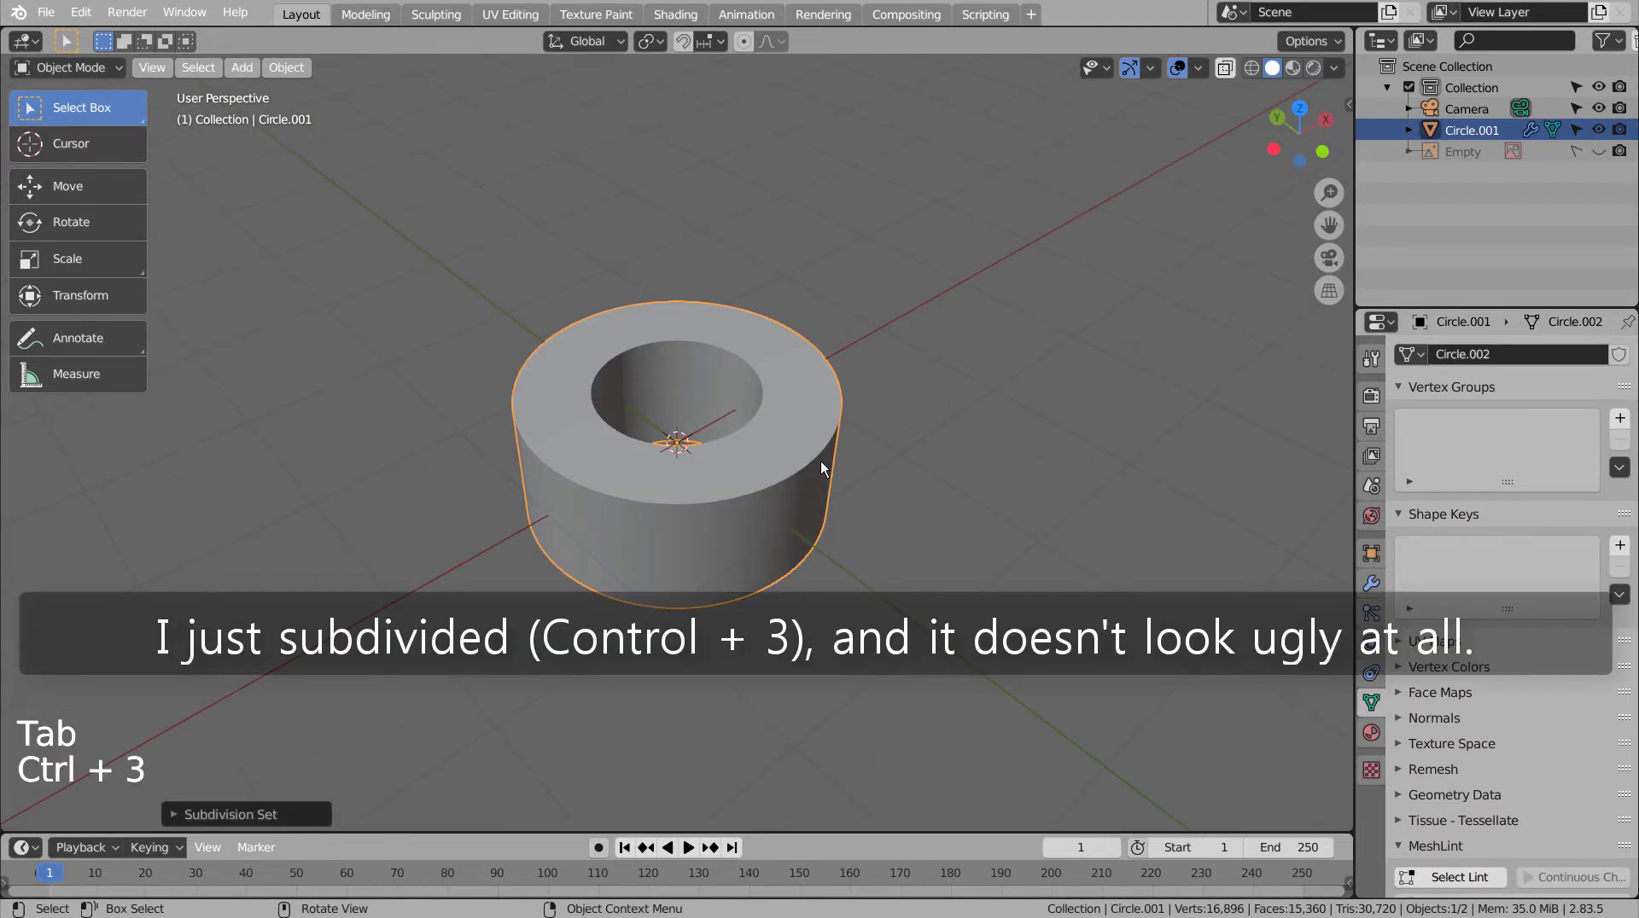
{"action": "middle_click", "coordinate": [826, 475]}
{"action": "middle_click", "coordinate": [823, 435]}
{"action": "key", "text": "shift+z"}
{"action": "middle_click", "coordinate": [804, 481]}
{"action": "key", "text": "shift+z"}
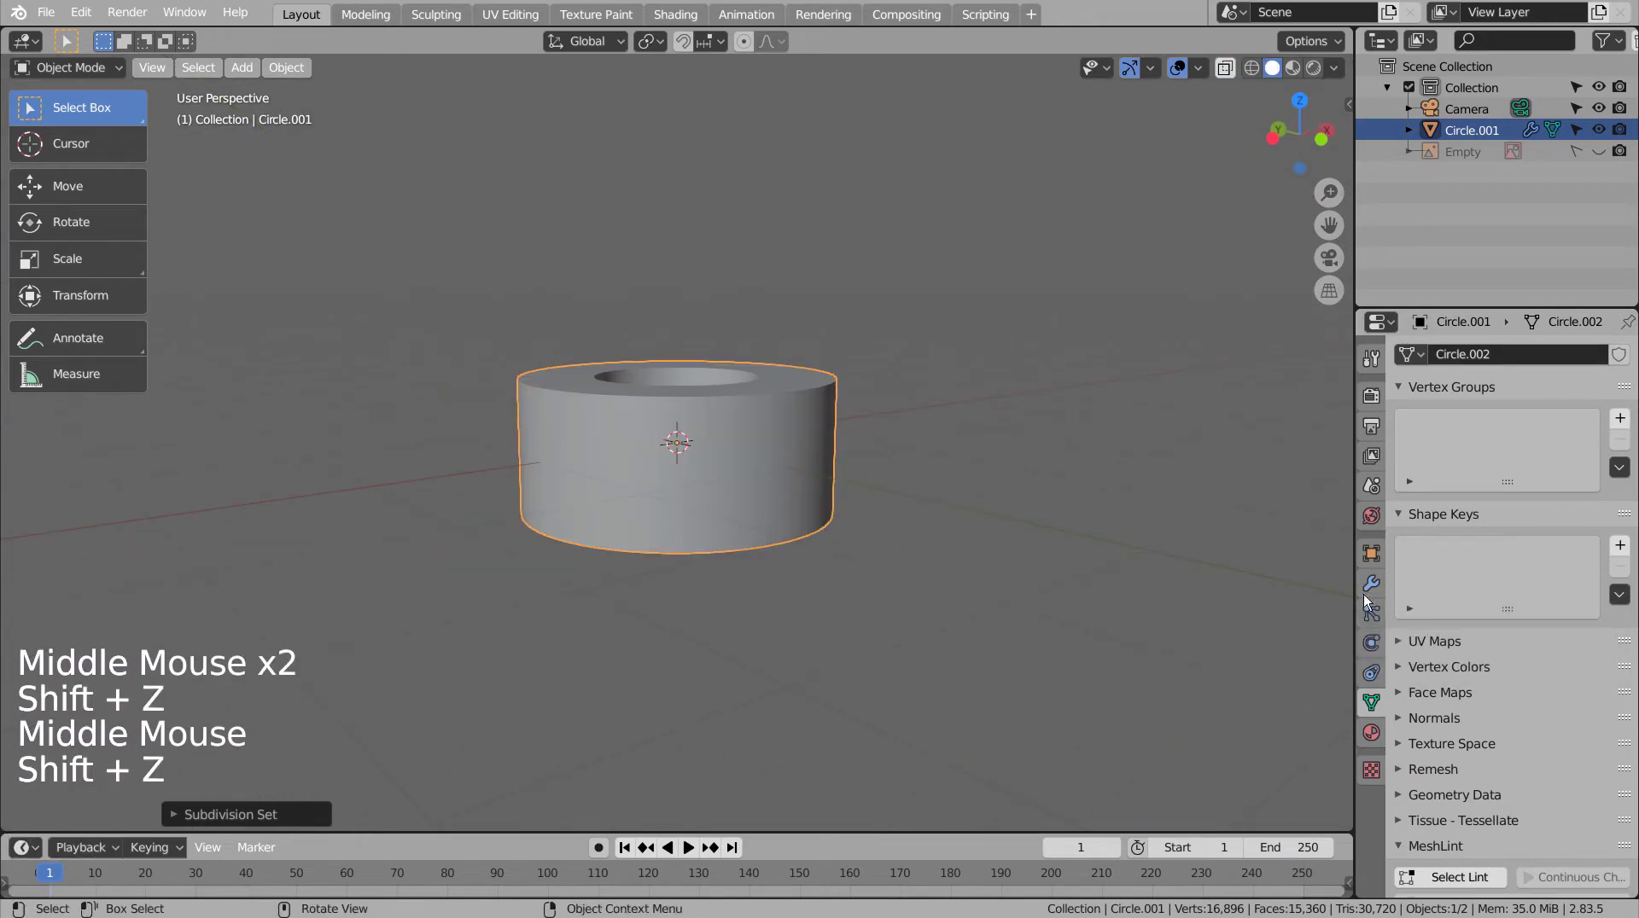
- Cycle the subdivision level between 1, 2 and 3 in the modifier settings to confirm the ring stays clean
{"action": "left_click", "coordinate": [1383, 580]}
{"action": "middle_click", "coordinate": [1098, 437]}
{"action": "key", "text": "Tab"}
{"action": "key", "text": "Tab"}
{"action": "key", "text": "ctrl+1"}
{"action": "key", "text": "ctrl+2"}
{"action": "key", "text": "ctrl+3"}
{"action": "key", "text": "ctrl+1"}
{"action": "left_click", "coordinate": [768, 498]}
{"action": "middle_click", "coordinate": [885, 510]}
- Delete the test ring and switch to the top orthographic view of the empty scene
{"action": "key", "text": "Tab"}
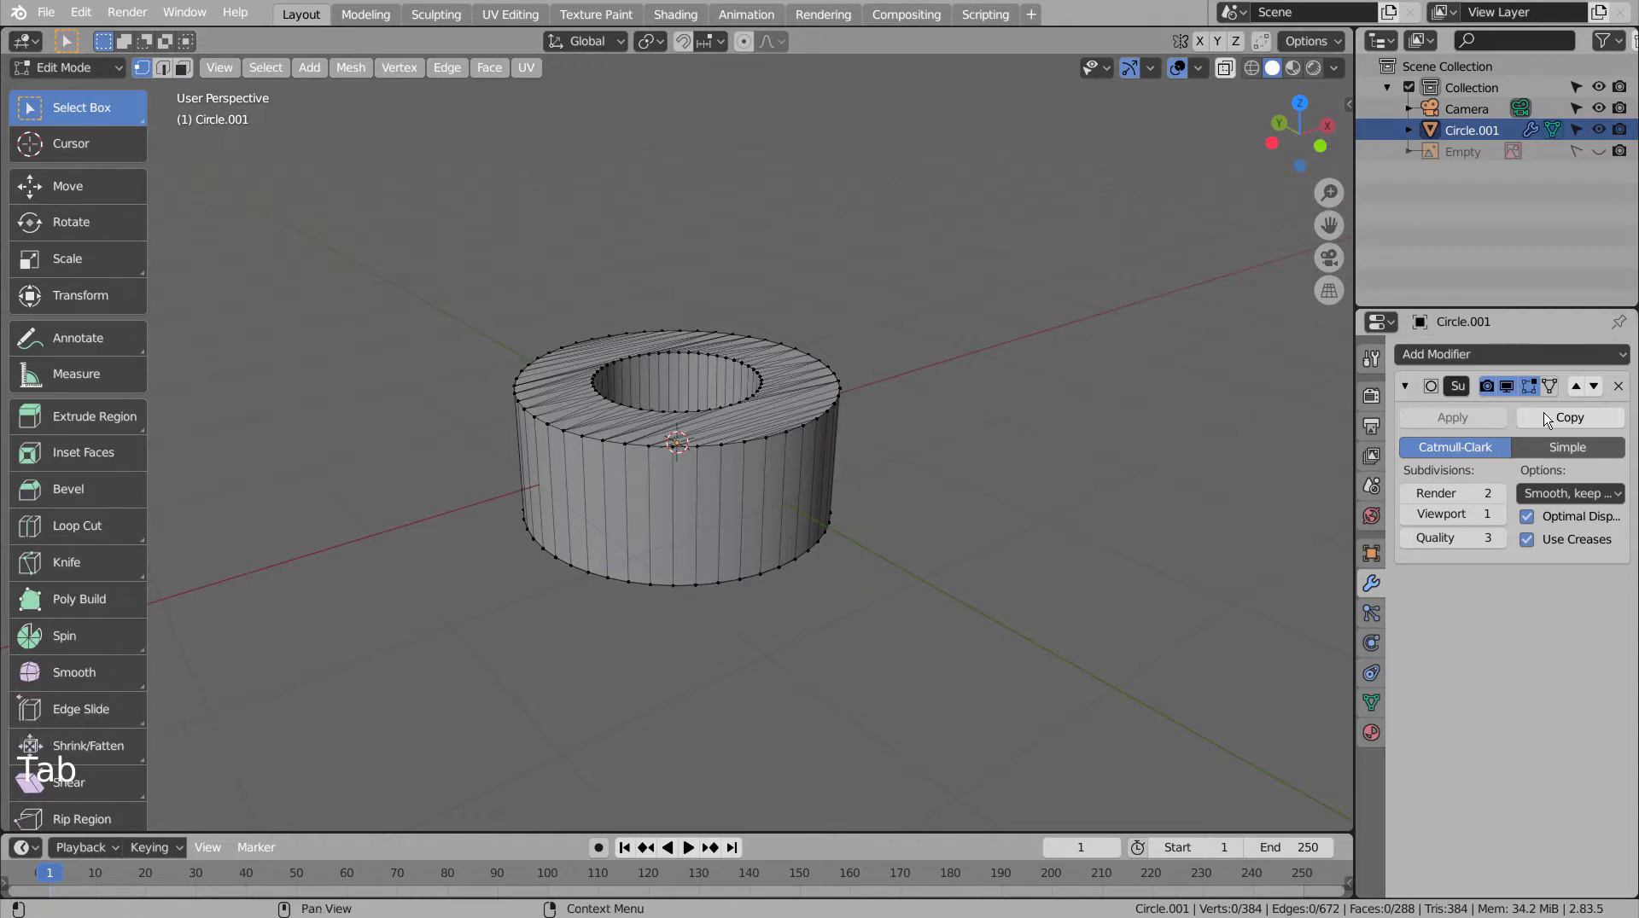
{"action": "left_click", "coordinate": [1626, 385]}
{"action": "key", "text": "Tab"}
{"action": "key", "text": "x"}
{"action": "key", "text": "KP_7"}
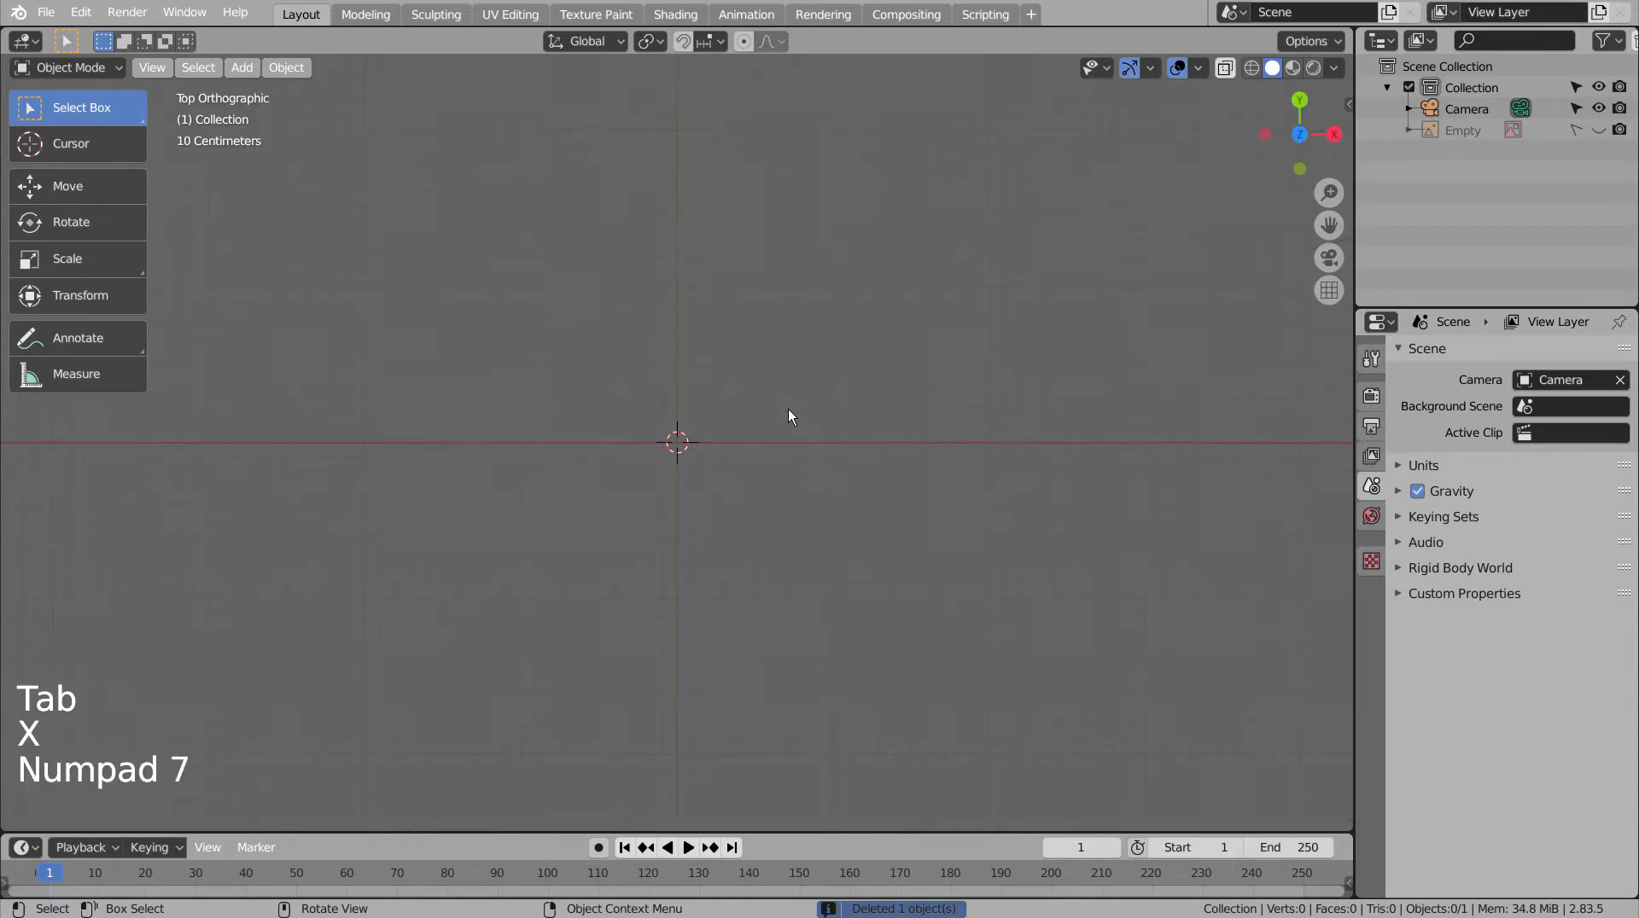
- Show the cogwheel reference image again and pan the top view over it, ready to add a curve
{"action": "key", "text": "shift+a"}
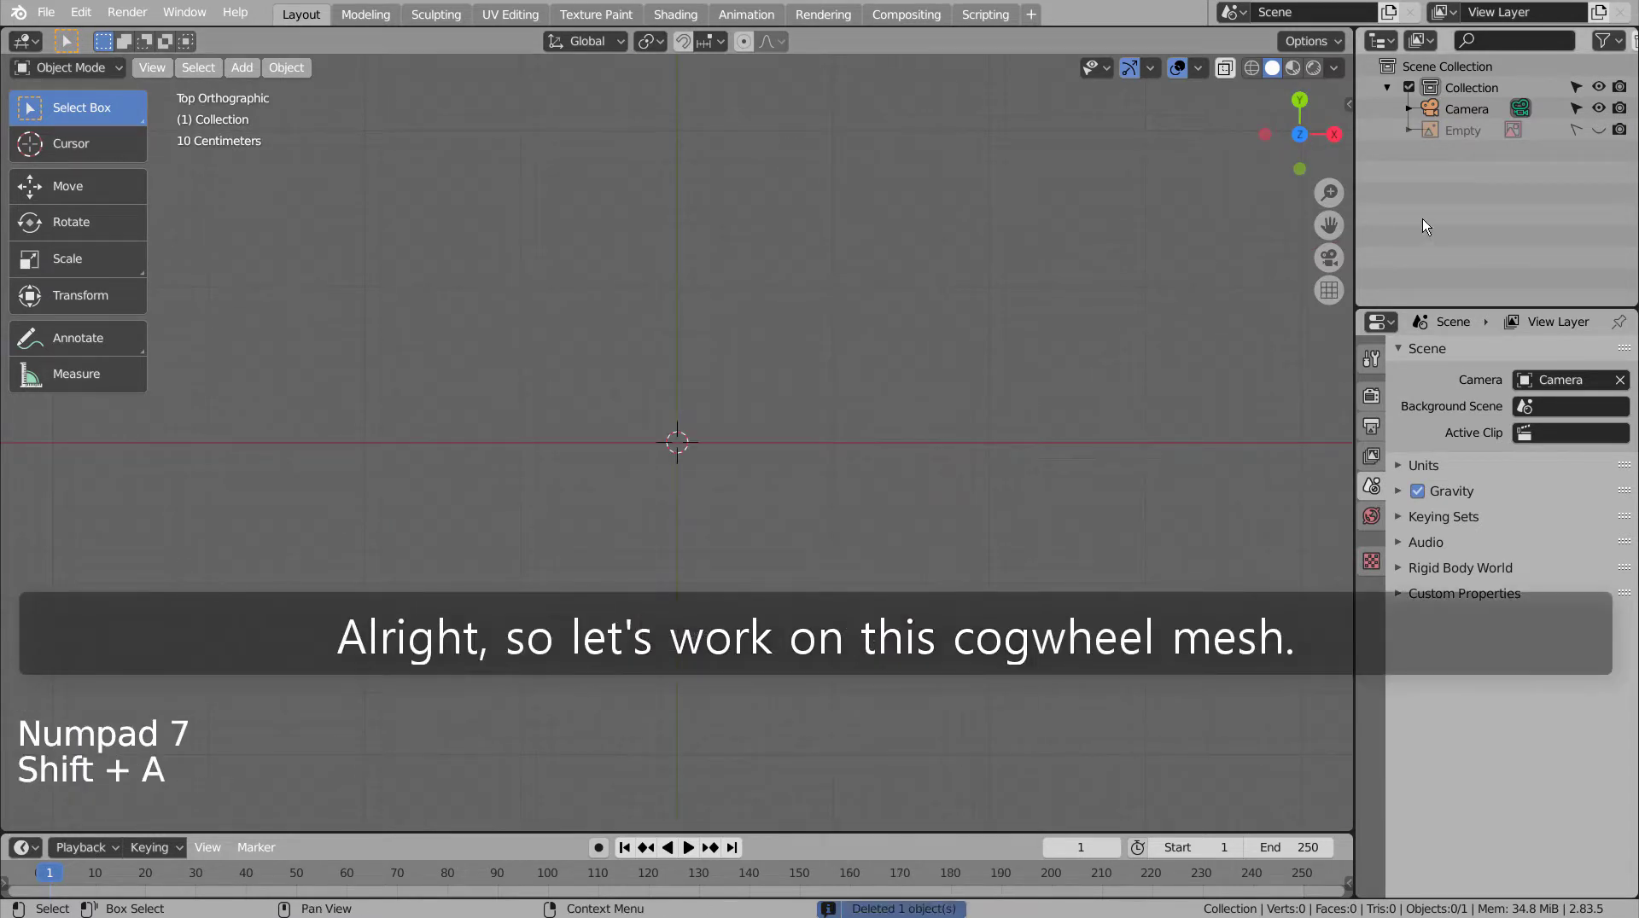
{"action": "left_click", "coordinate": [1599, 139]}
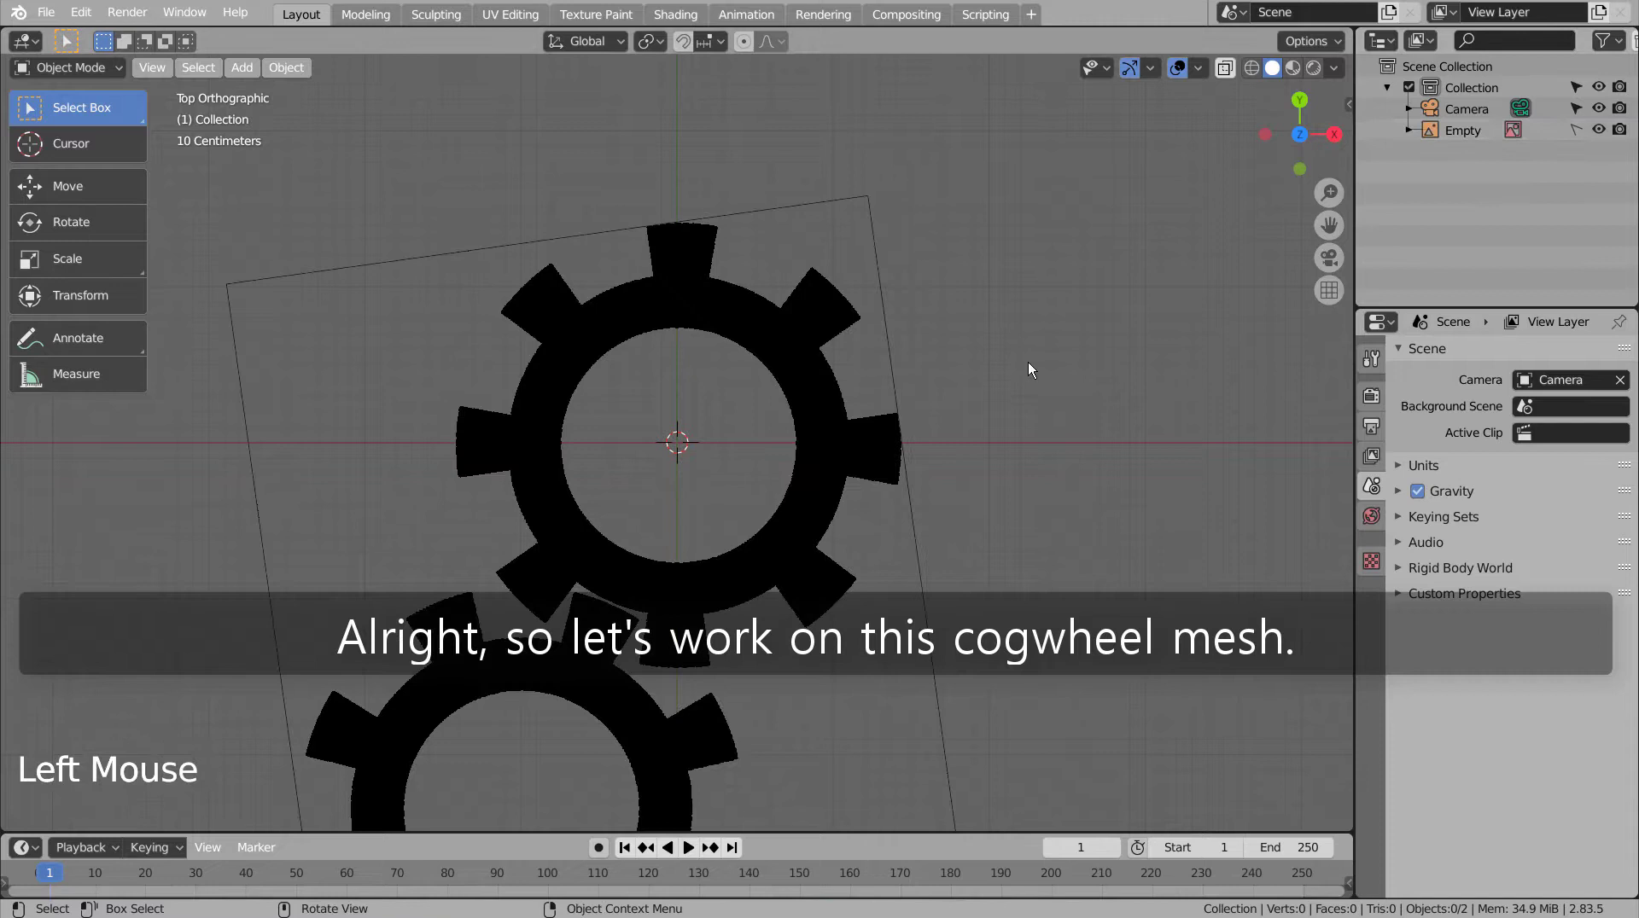
{"action": "left_click", "coordinate": [1024, 369]}
{"action": "middle_click", "coordinate": [1059, 265]}
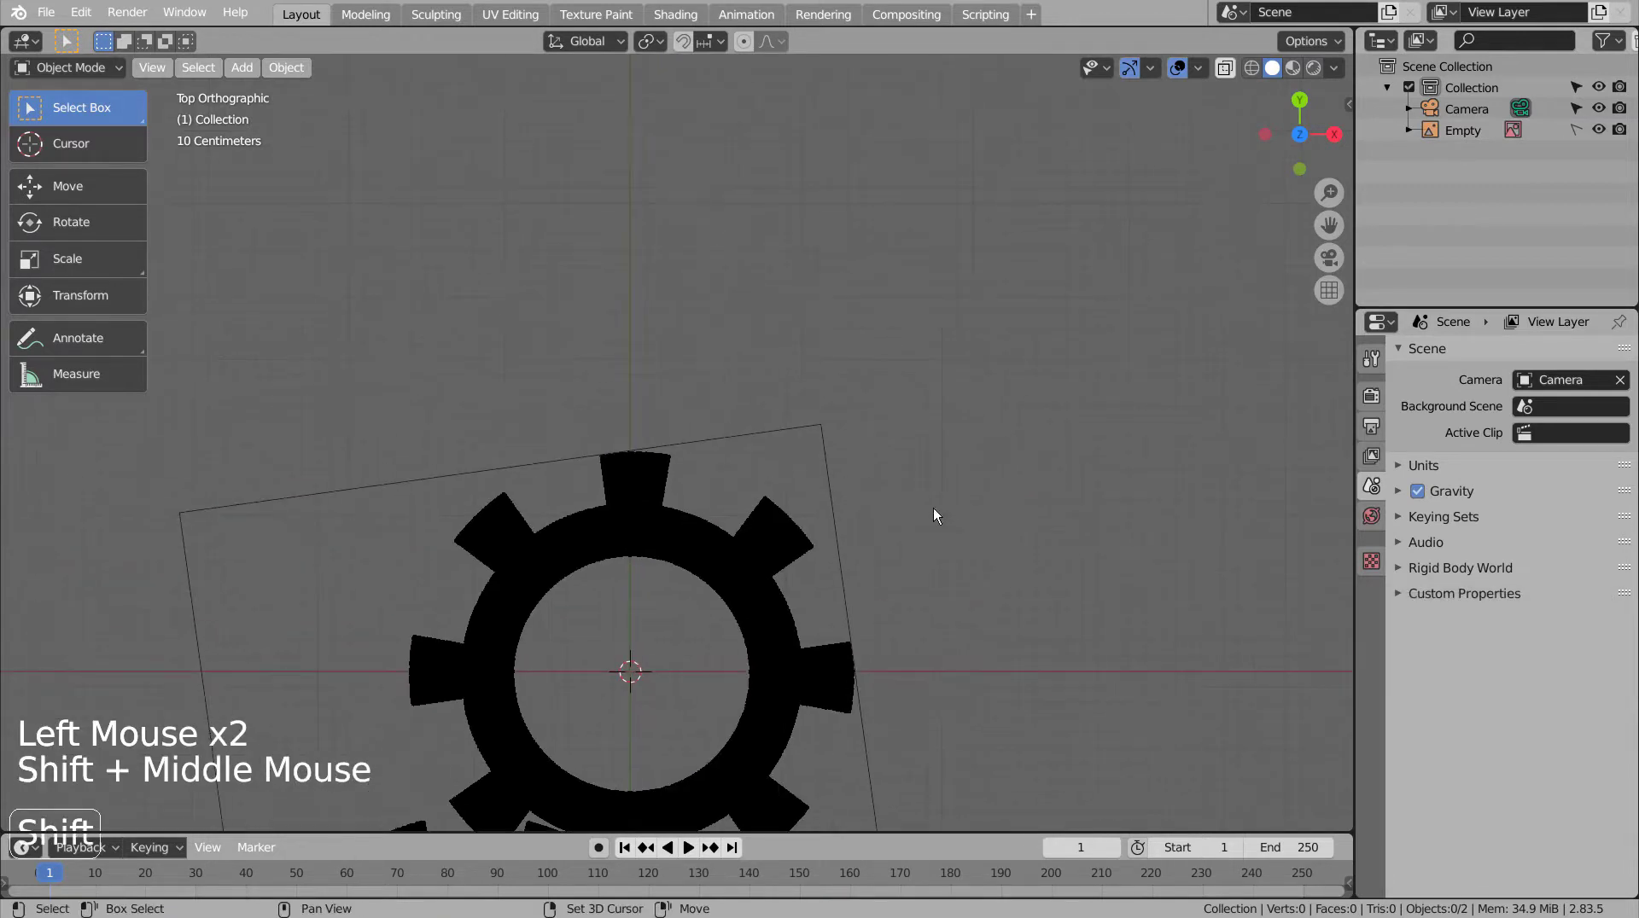
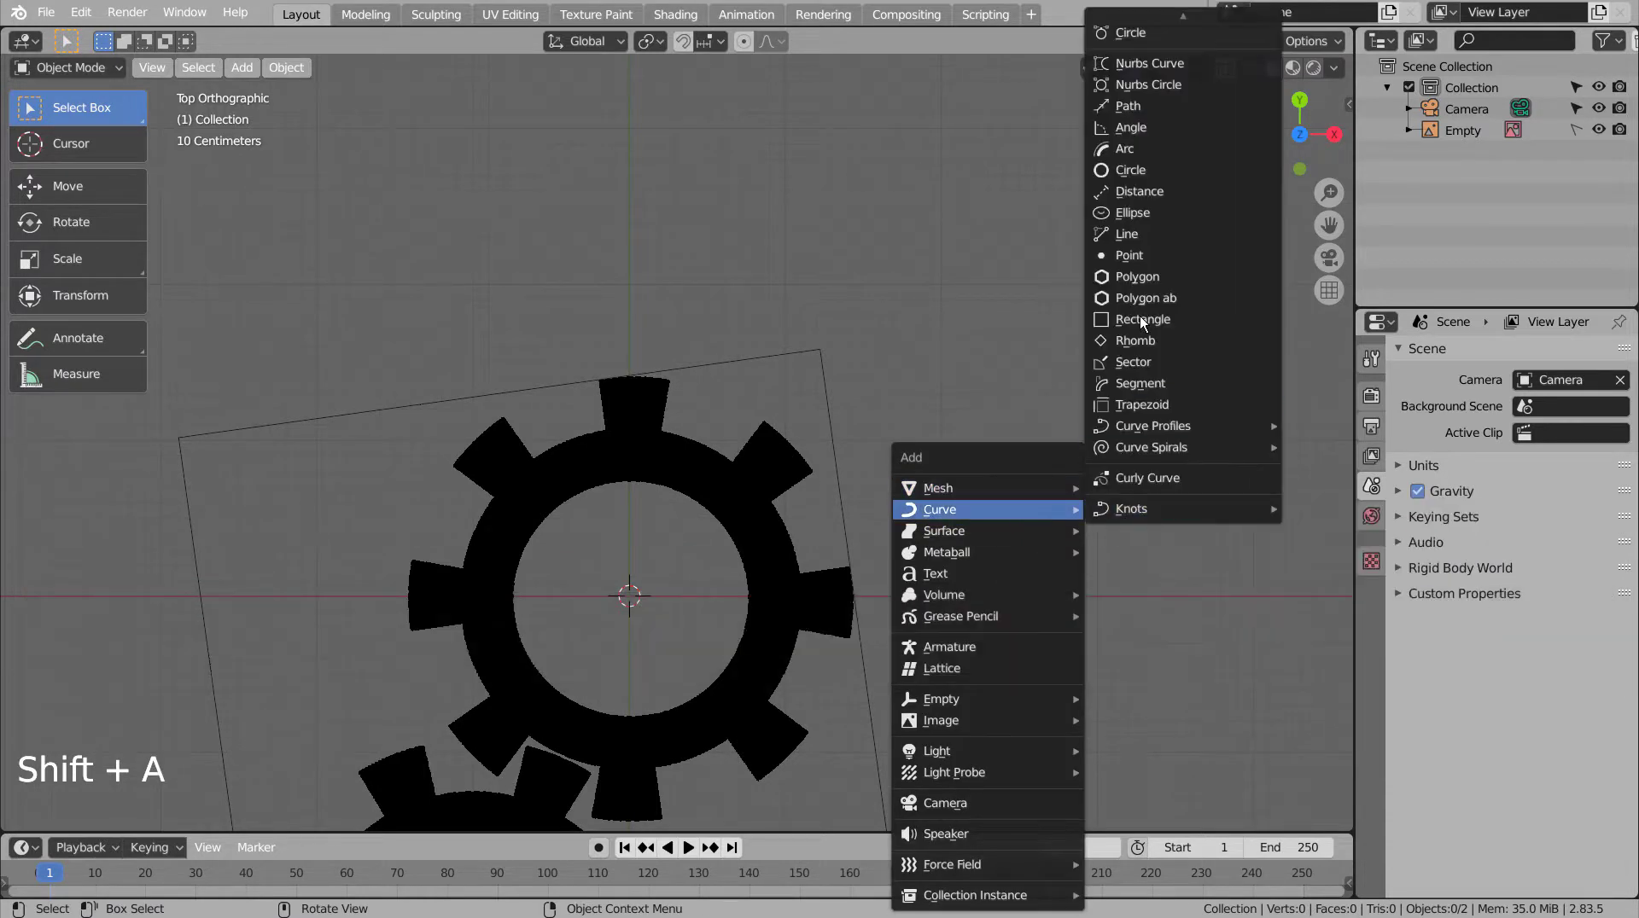
- Add a single-point curve and position its point at the top tooth corner of the reference gear
{"action": "key", "text": "Tab"}
{"action": "key", "text": "g"}
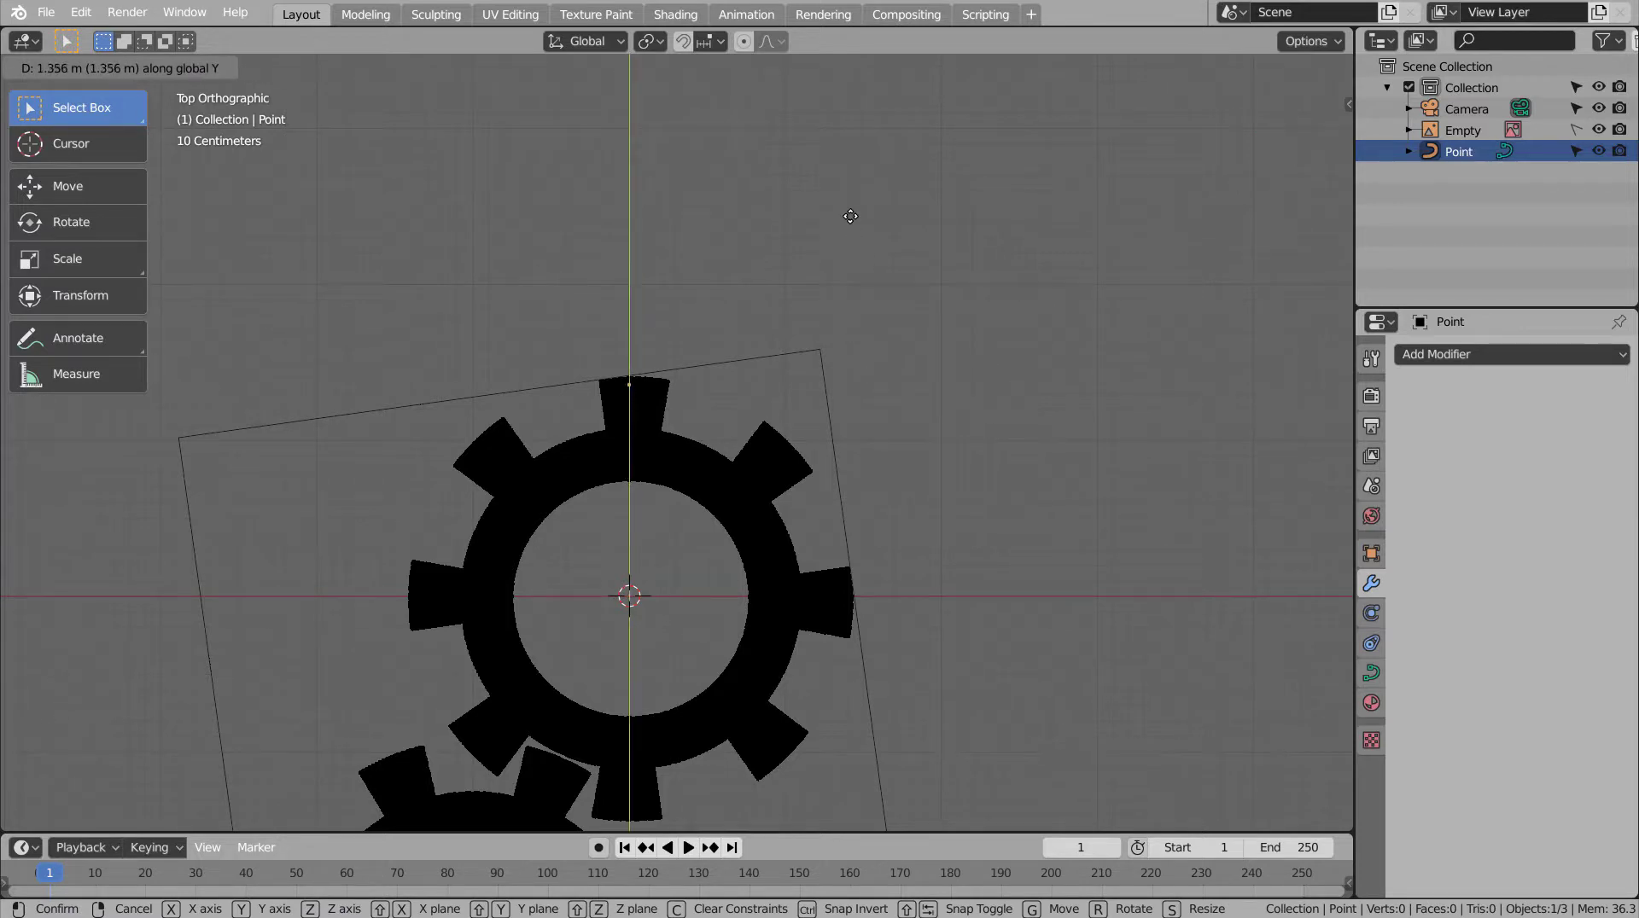
{"action": "middle_click", "coordinate": [812, 276]}
{"action": "scroll", "scroll_direction": "up", "scroll_amount": 3}
{"action": "key", "text": "g"}
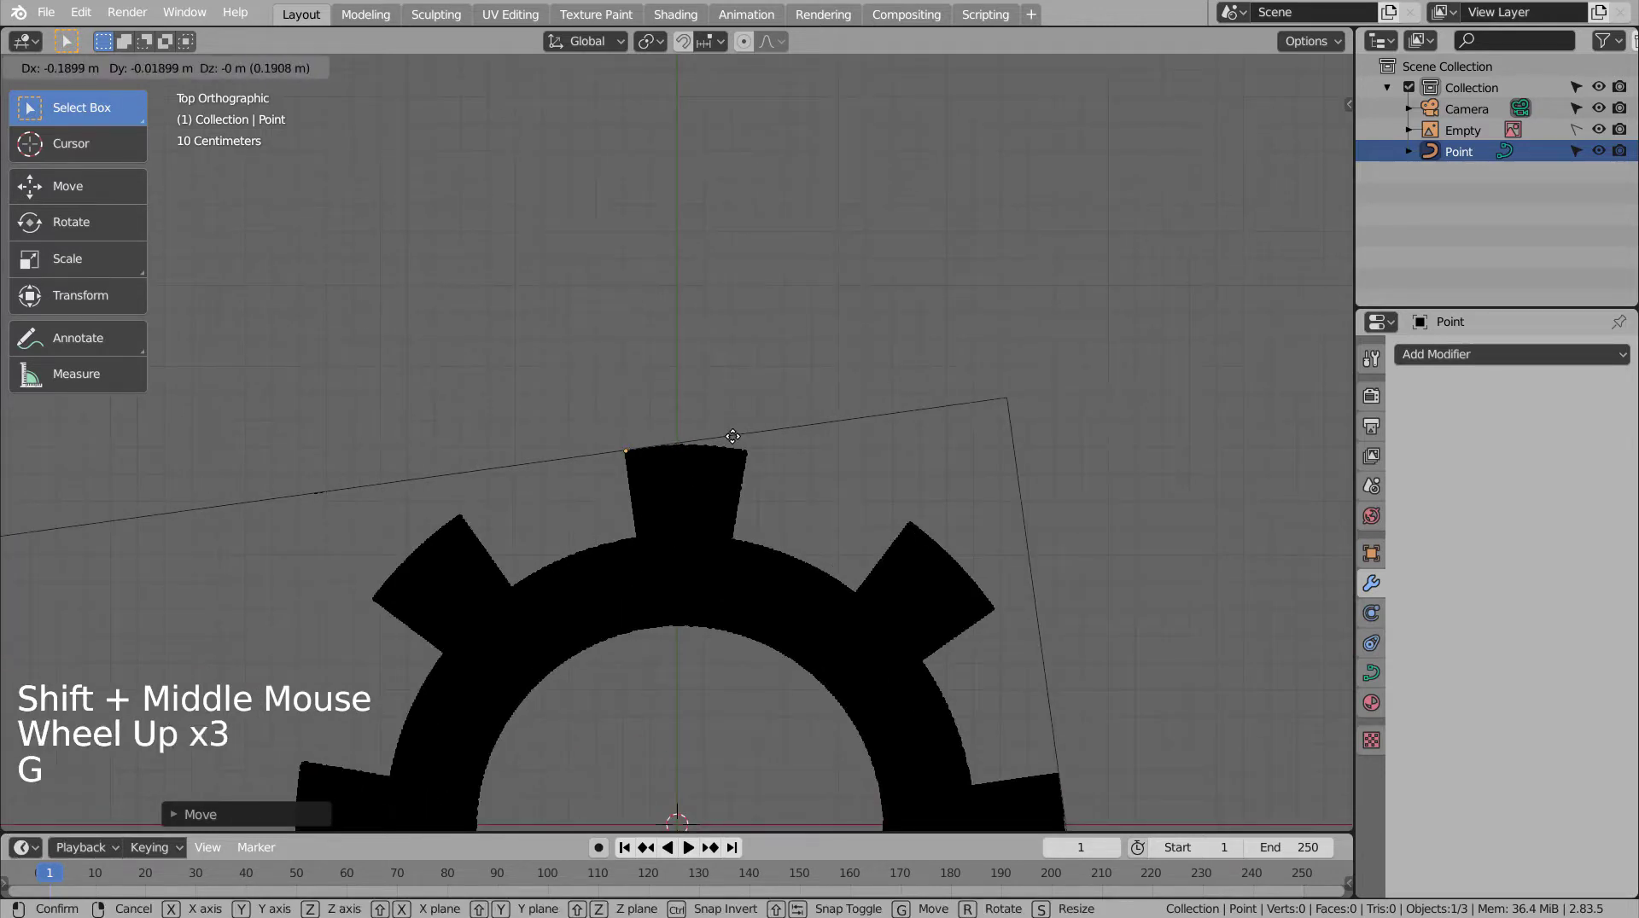
{"action": "key", "text": "Tab"}
{"action": "key", "text": "e"}
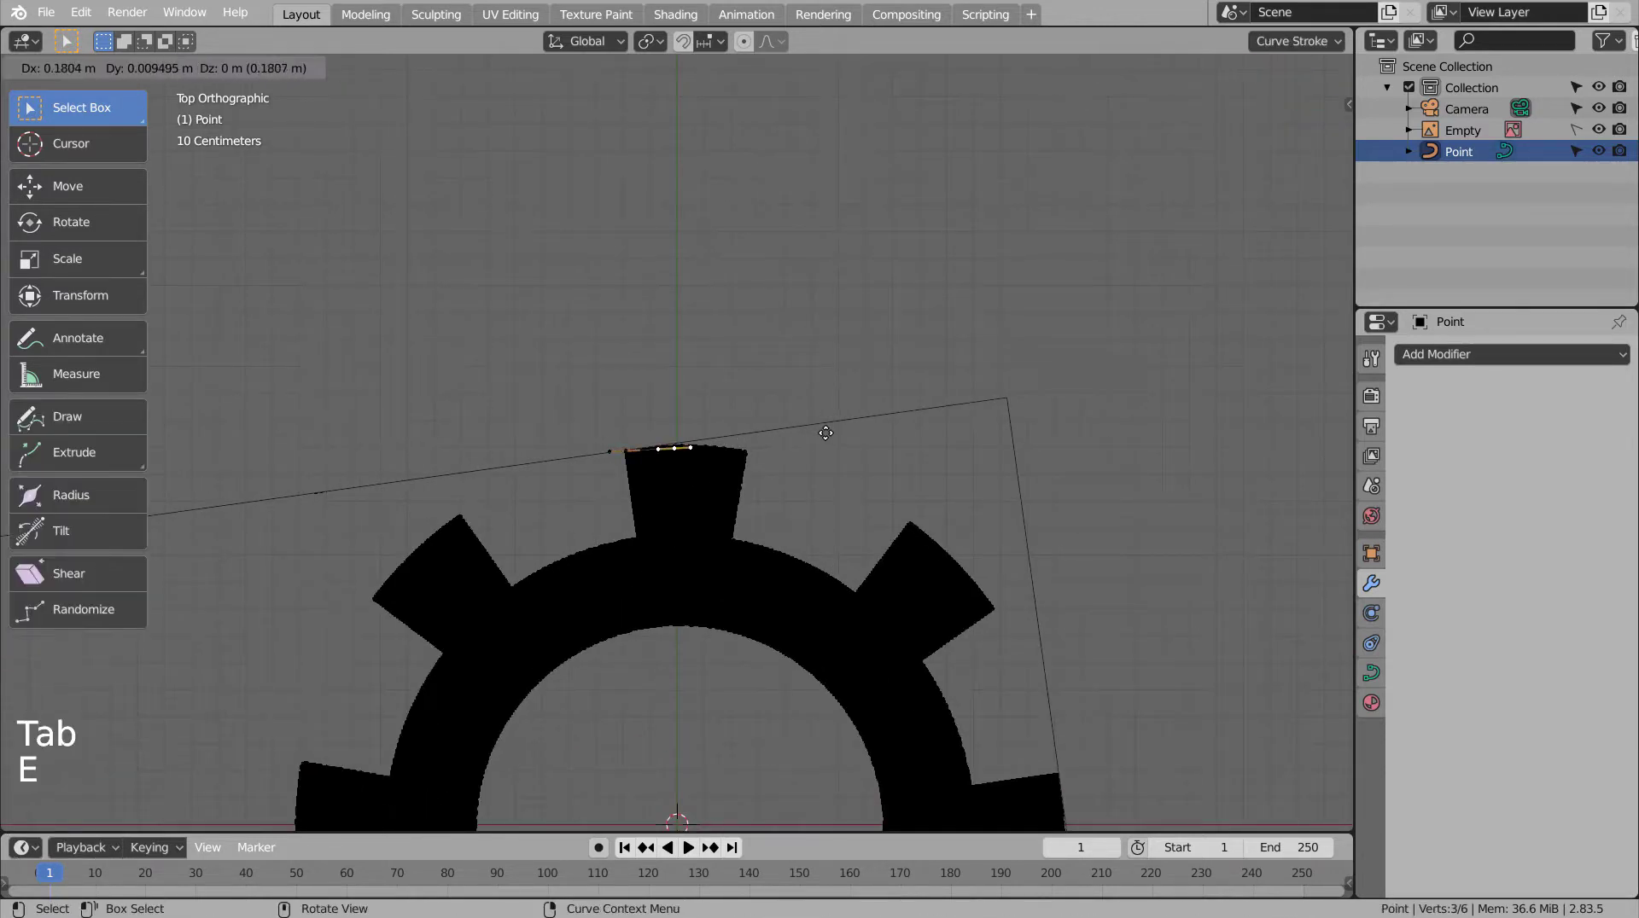
- Extrude curve points across the top tooth and down along the right-hand teeth of the gear
{"action": "key", "text": "e"}
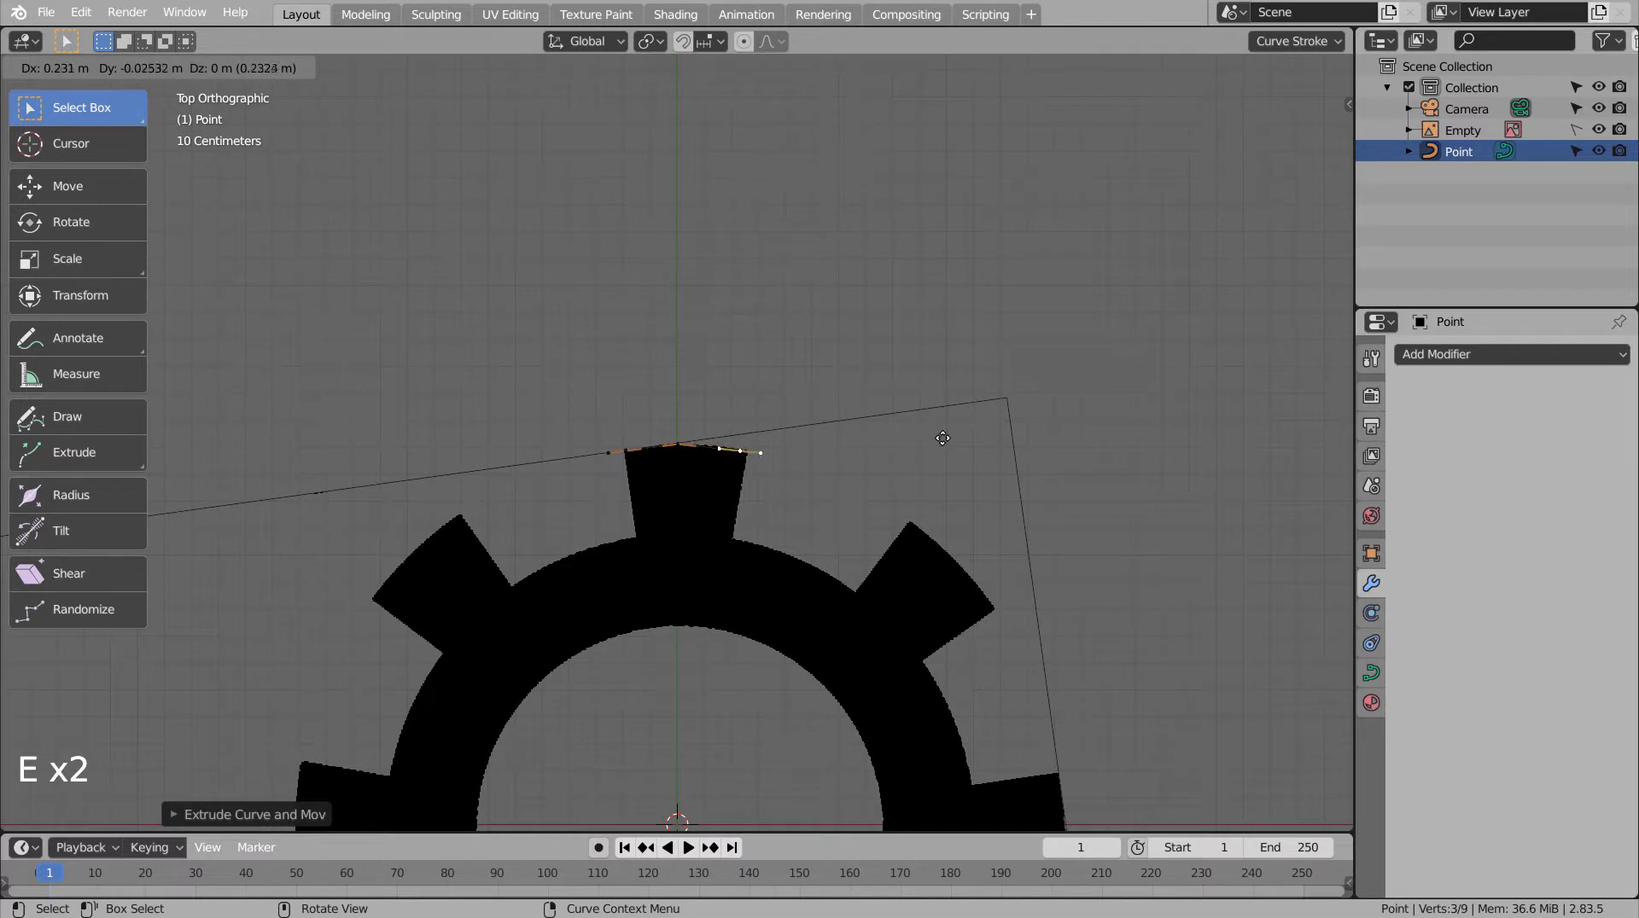
{"action": "key", "text": "e"}
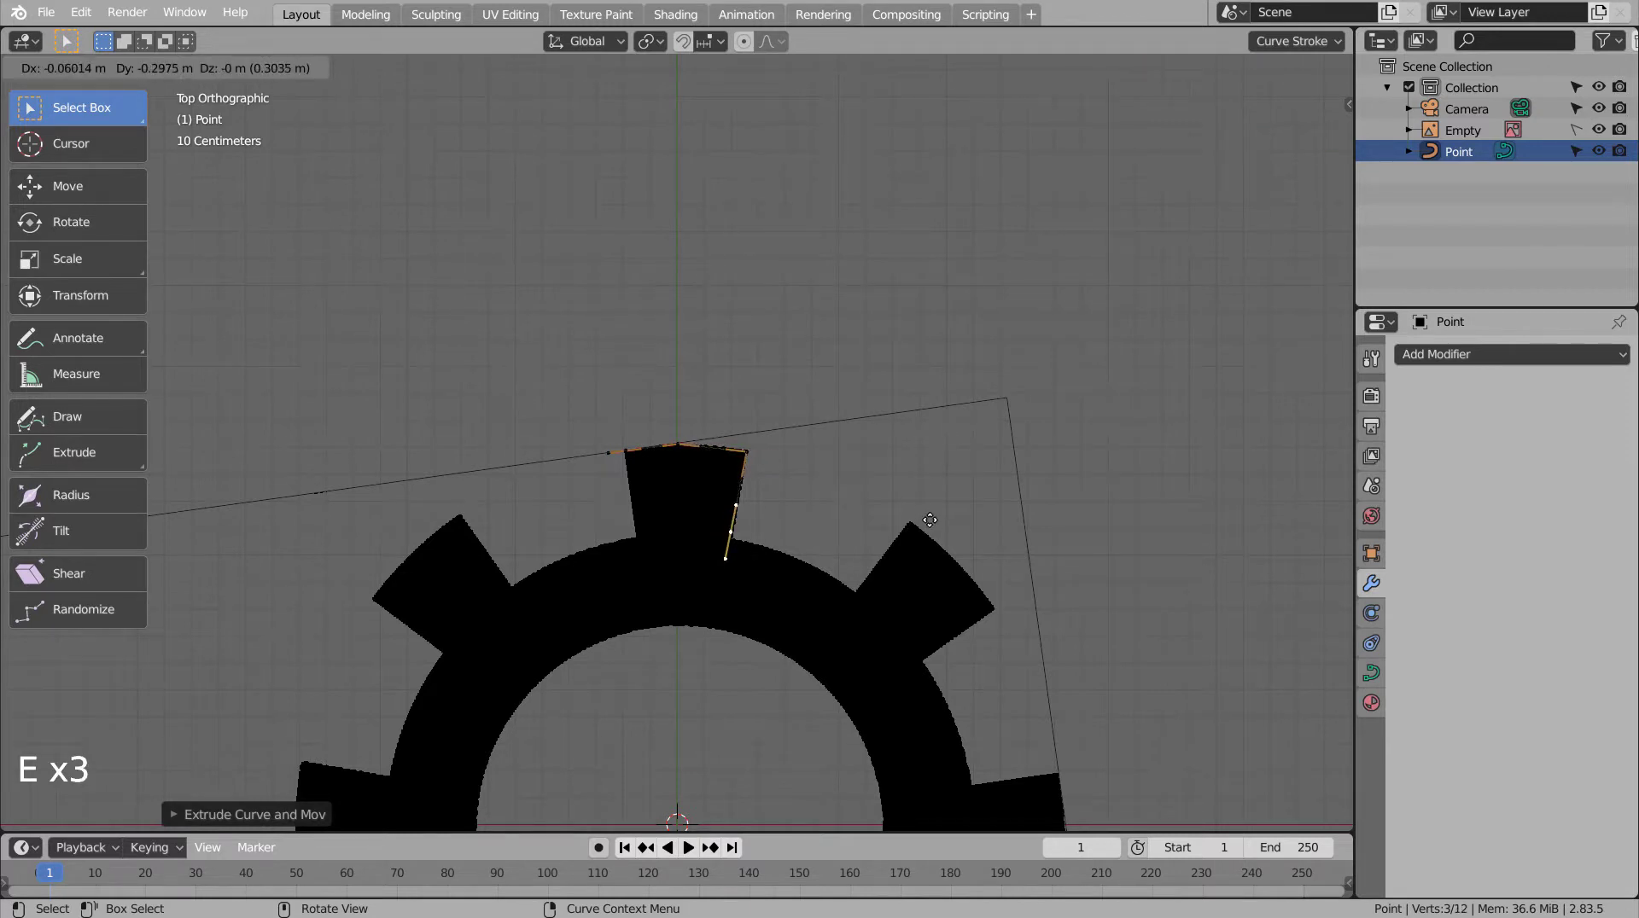
{"action": "key", "text": "e"}
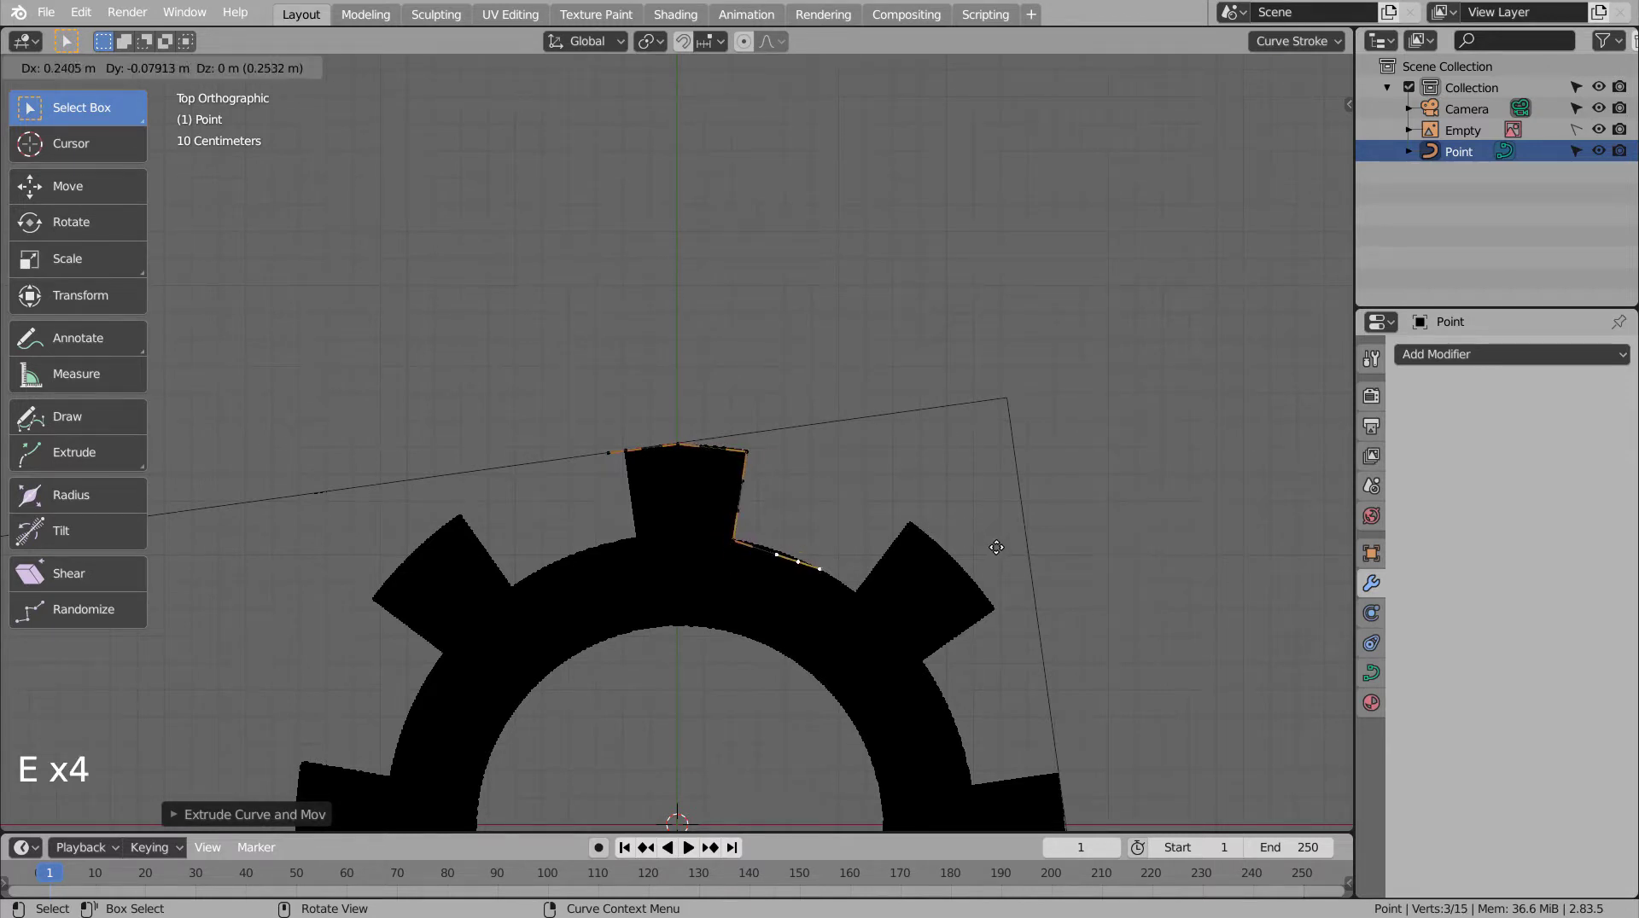
{"action": "key", "text": "e"}
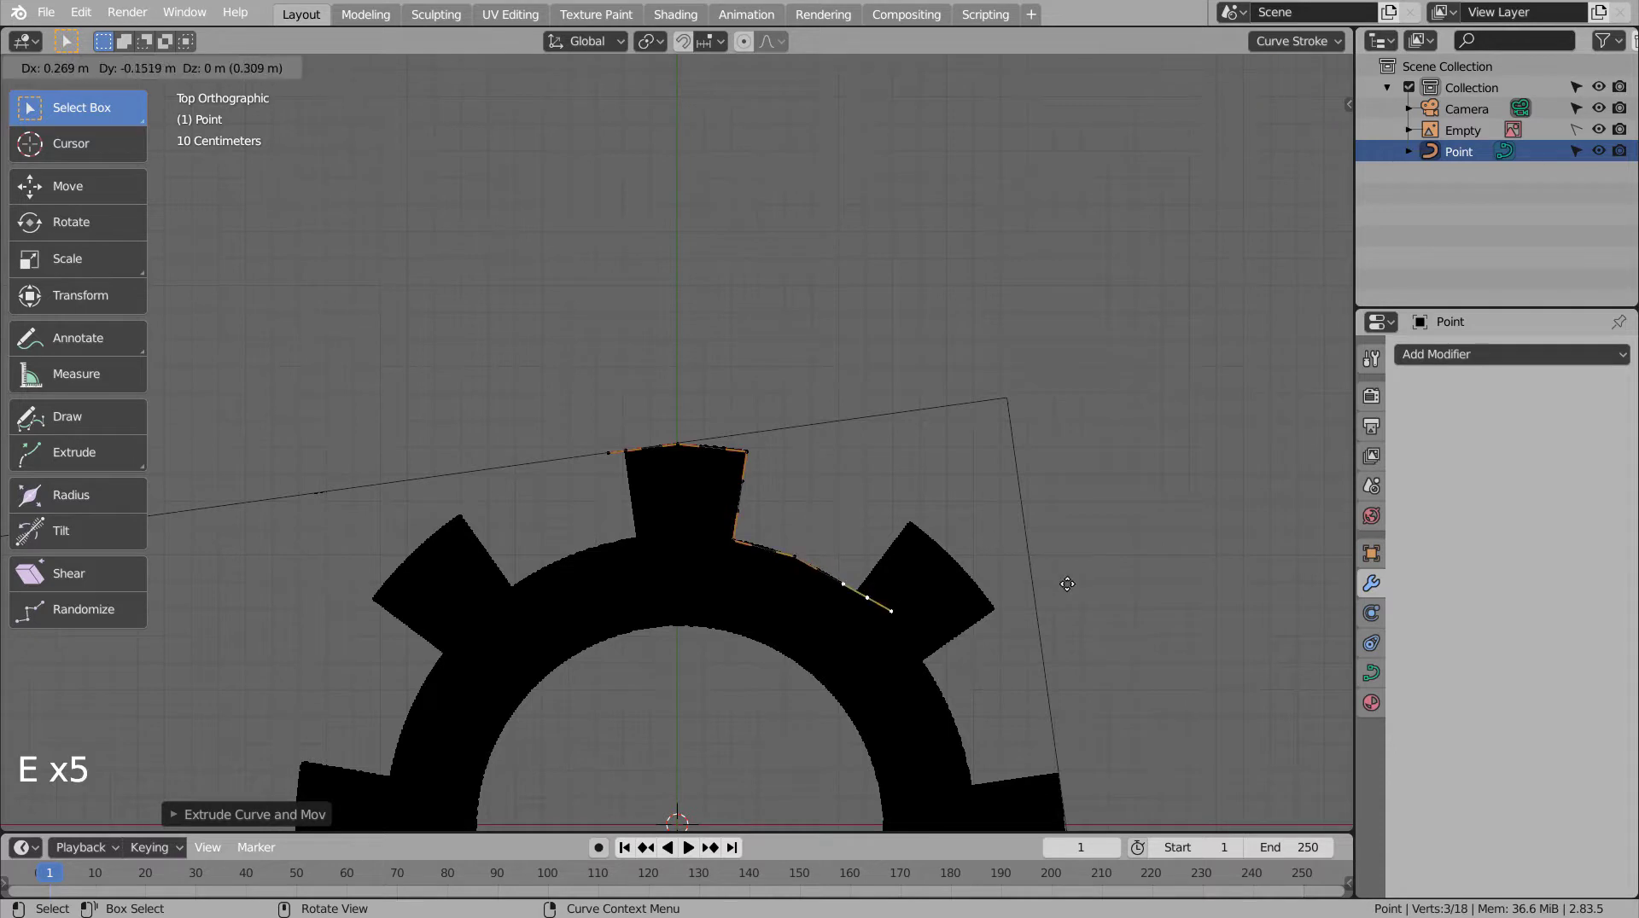
{"action": "key", "text": "e"}
{"action": "key", "text": "e"}
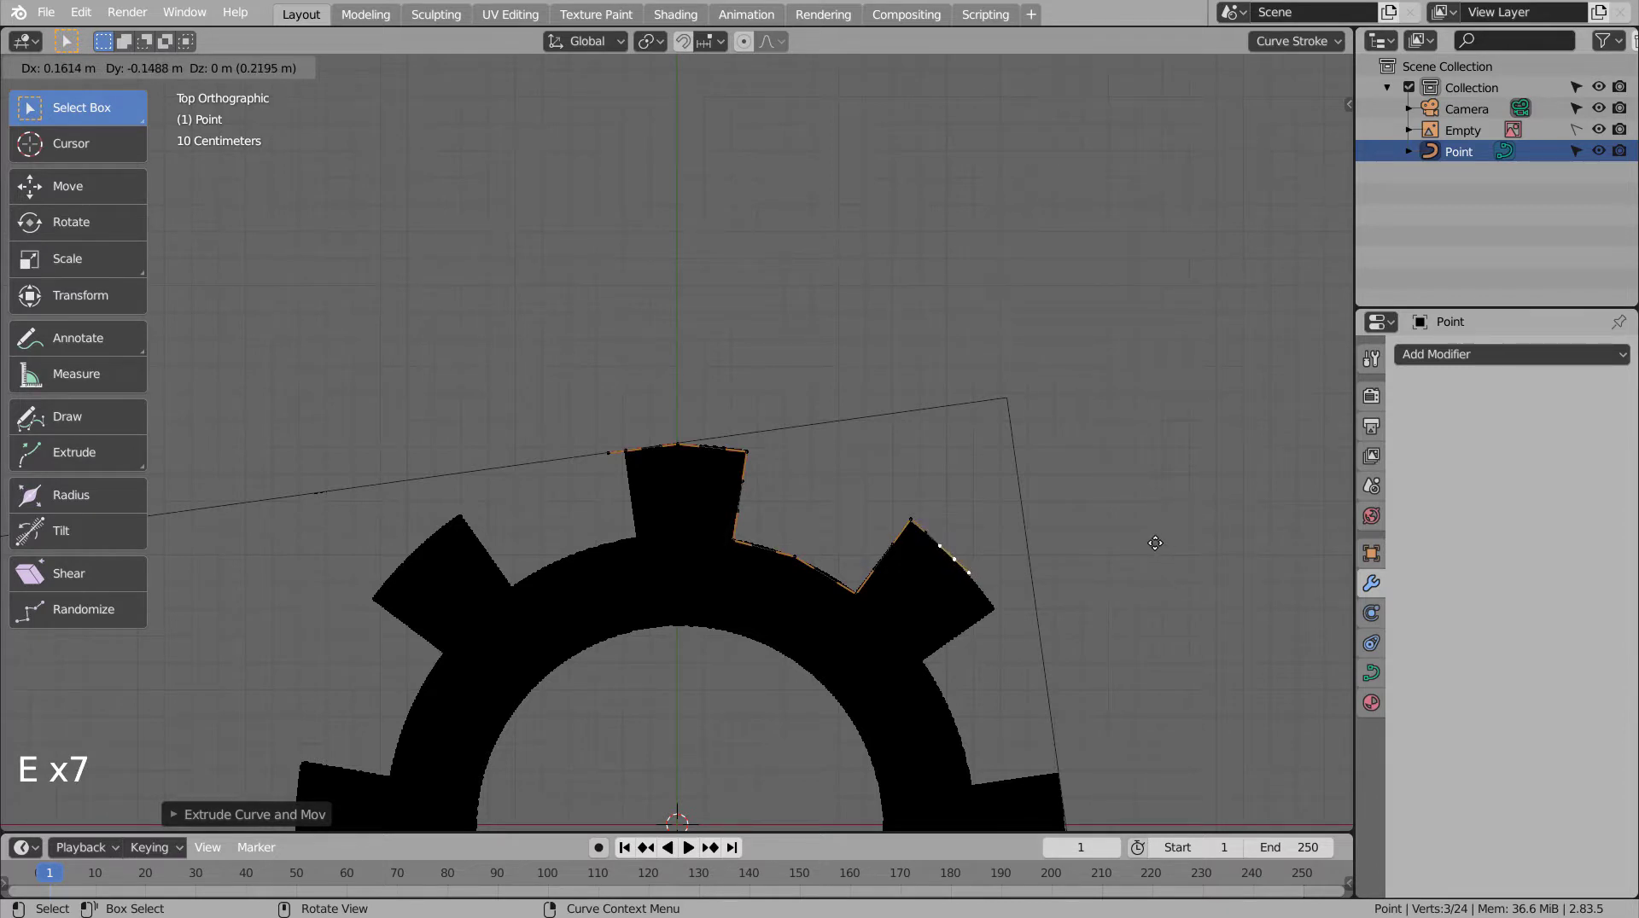
{"action": "key", "text": "e"}
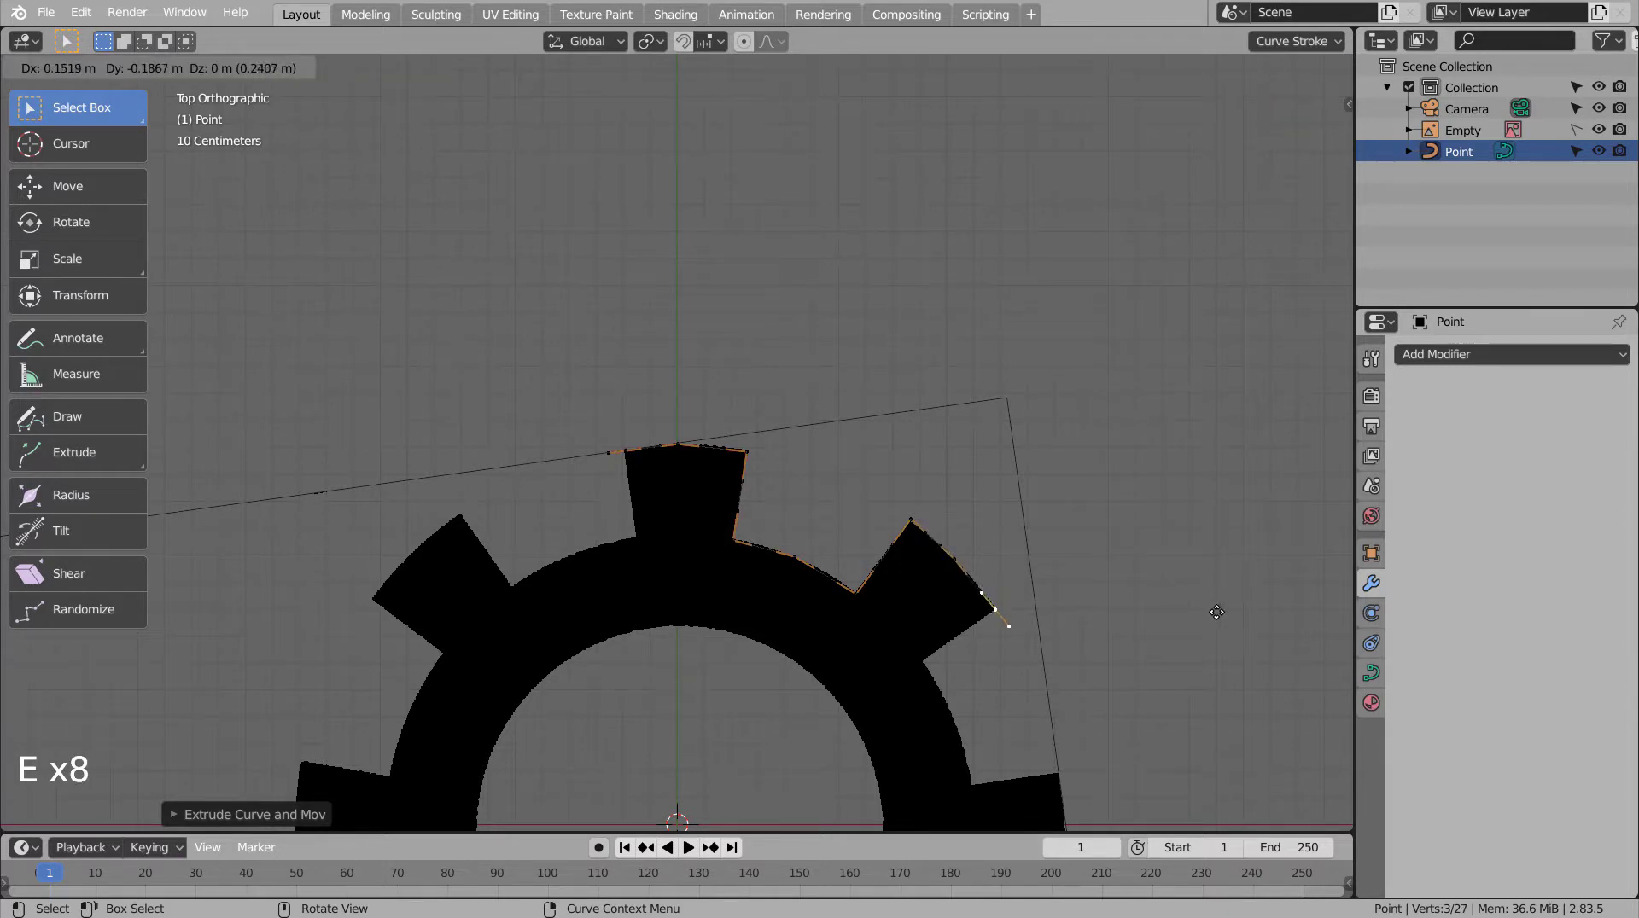
{"action": "key", "text": "e"}
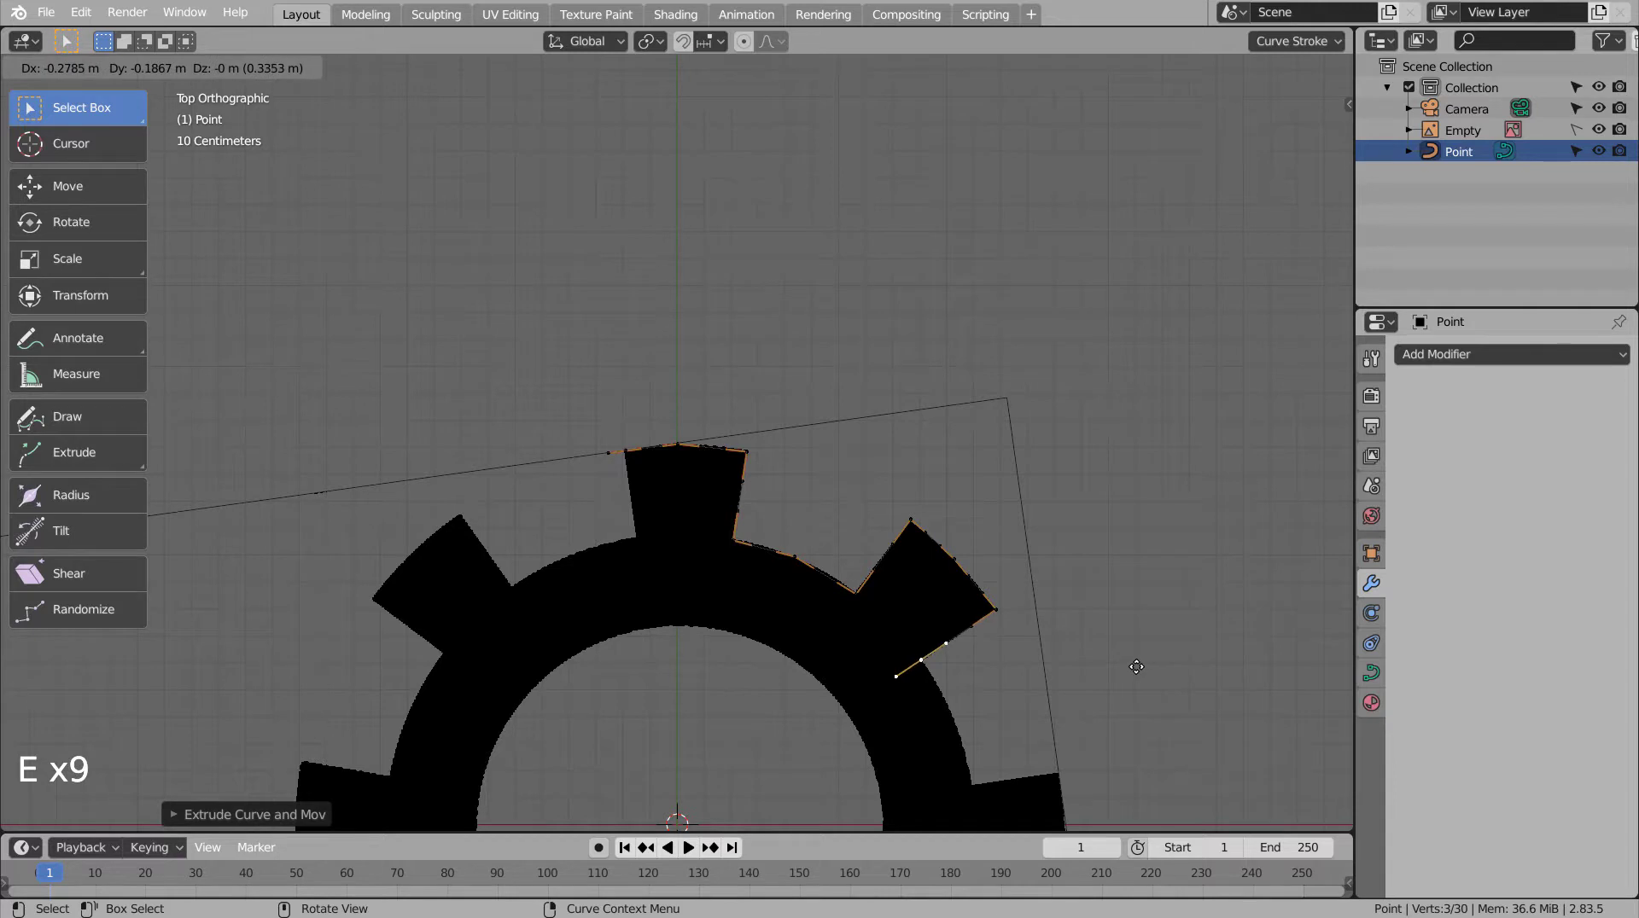
{"action": "middle_click", "coordinate": [1192, 670]}
{"action": "key", "text": "e"}
{"action": "key", "text": "e"}
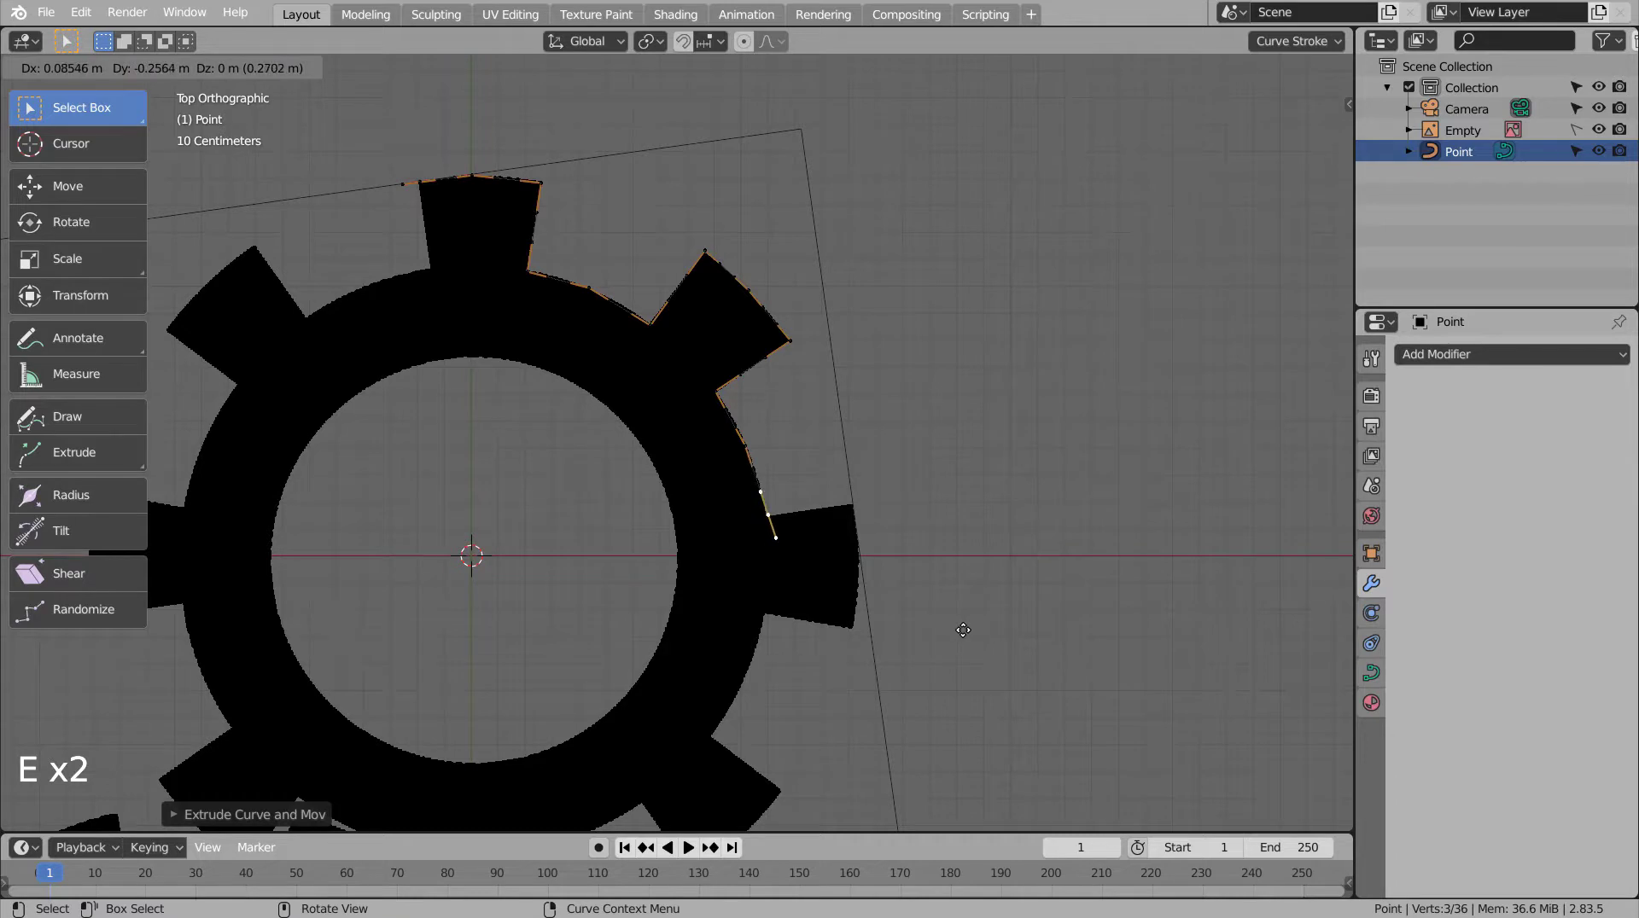
{"action": "key", "text": "e"}
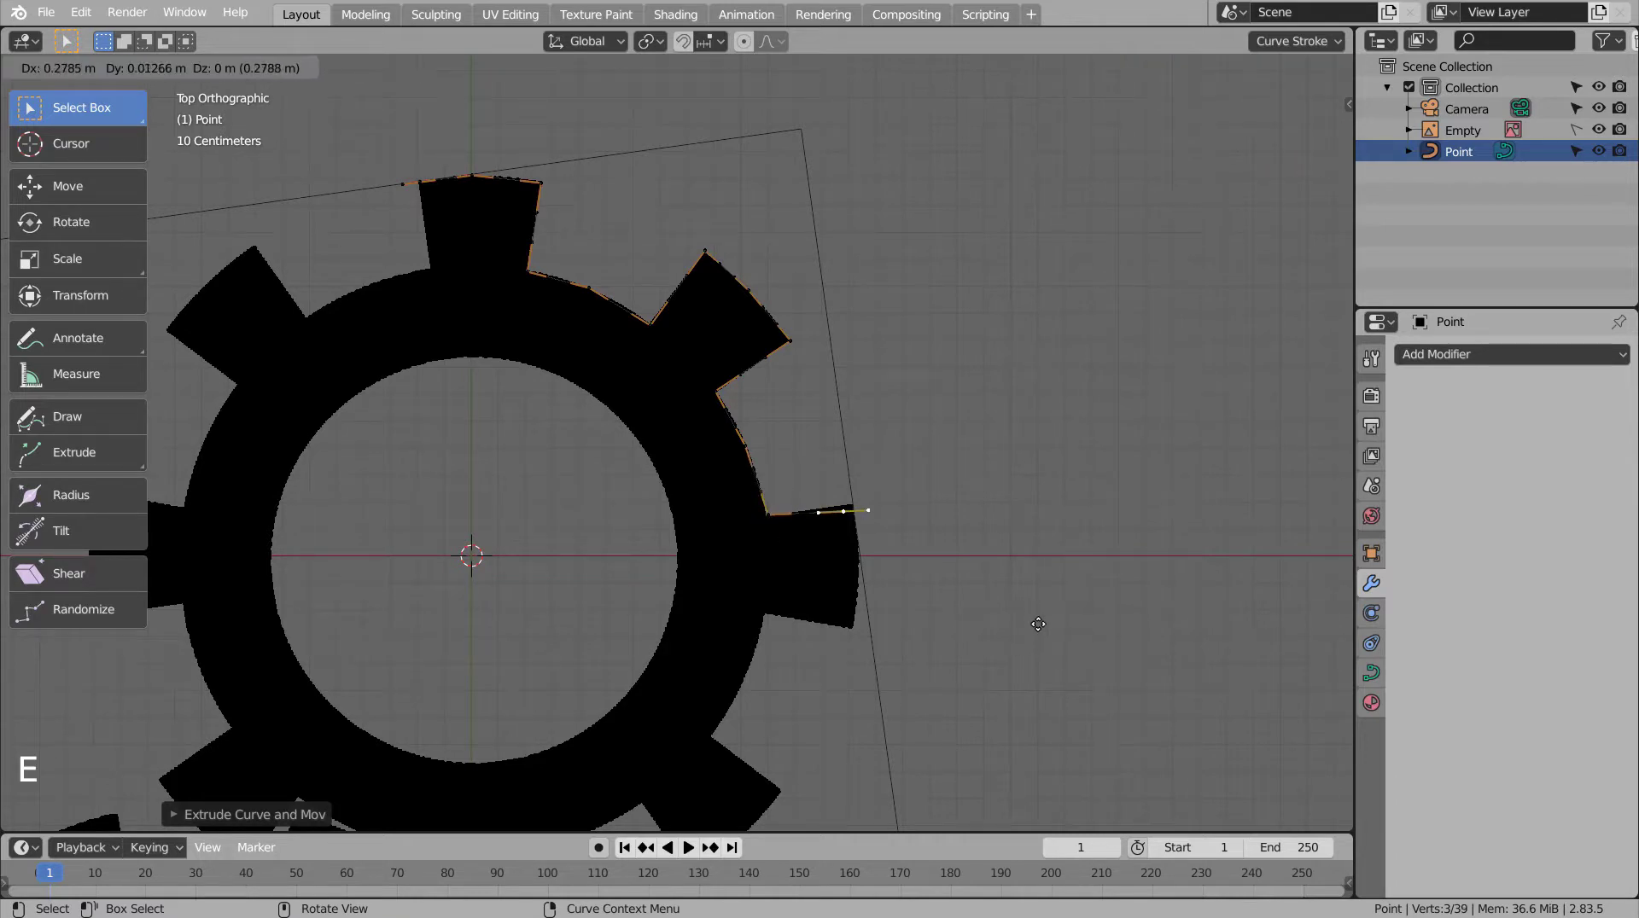
{"action": "key", "text": "e"}
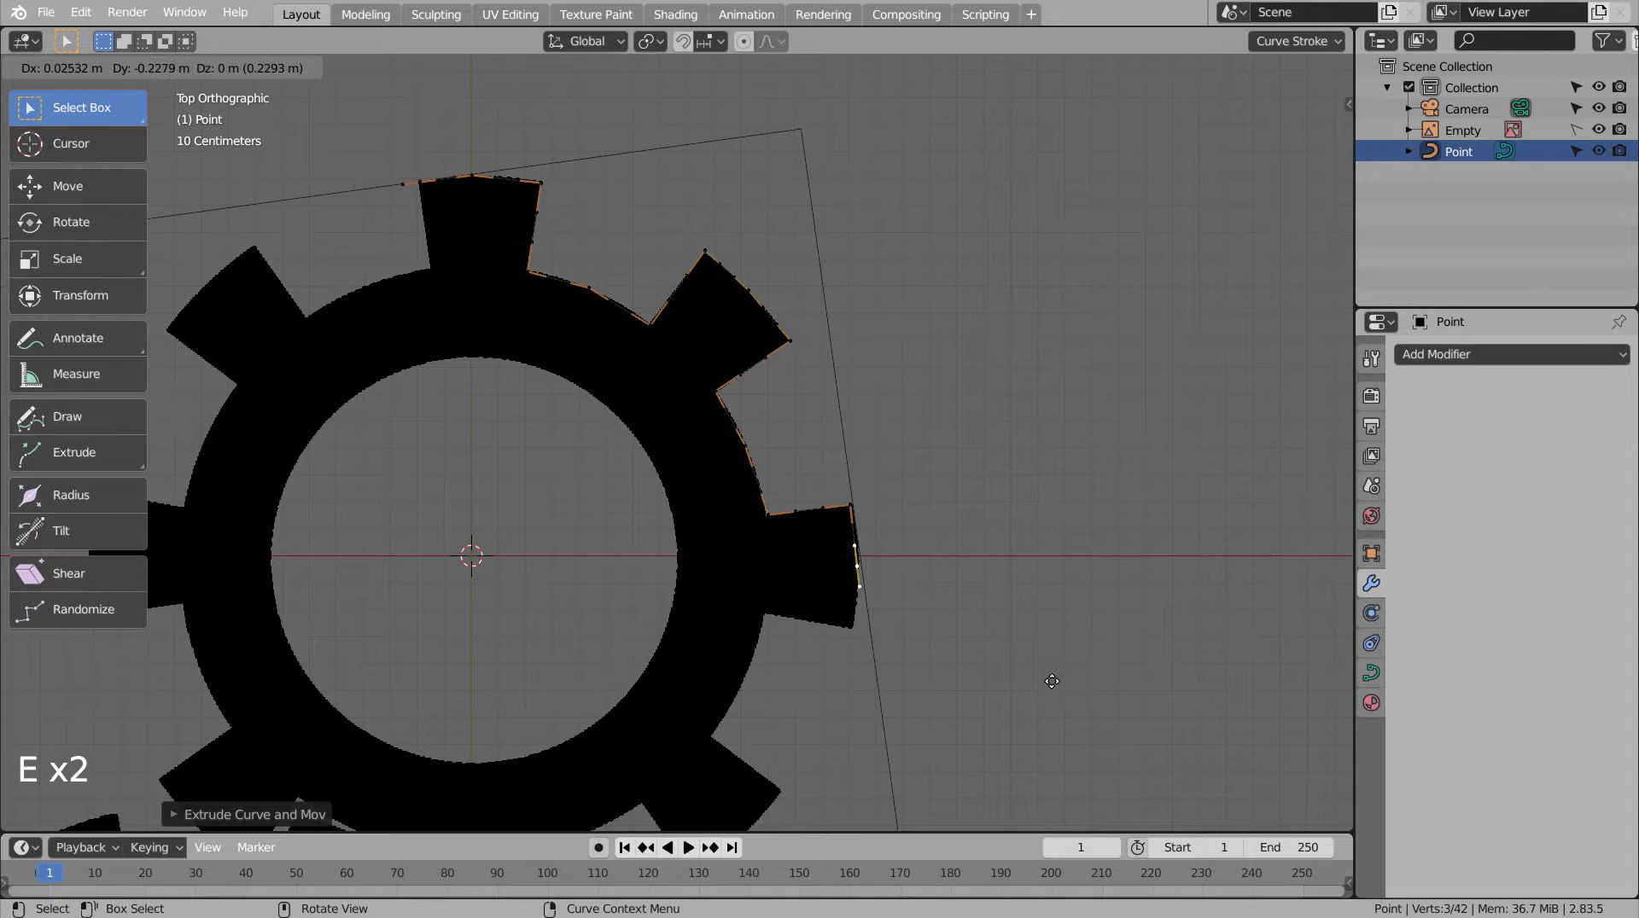
{"action": "key", "text": "e"}
{"action": "key", "text": "e"}
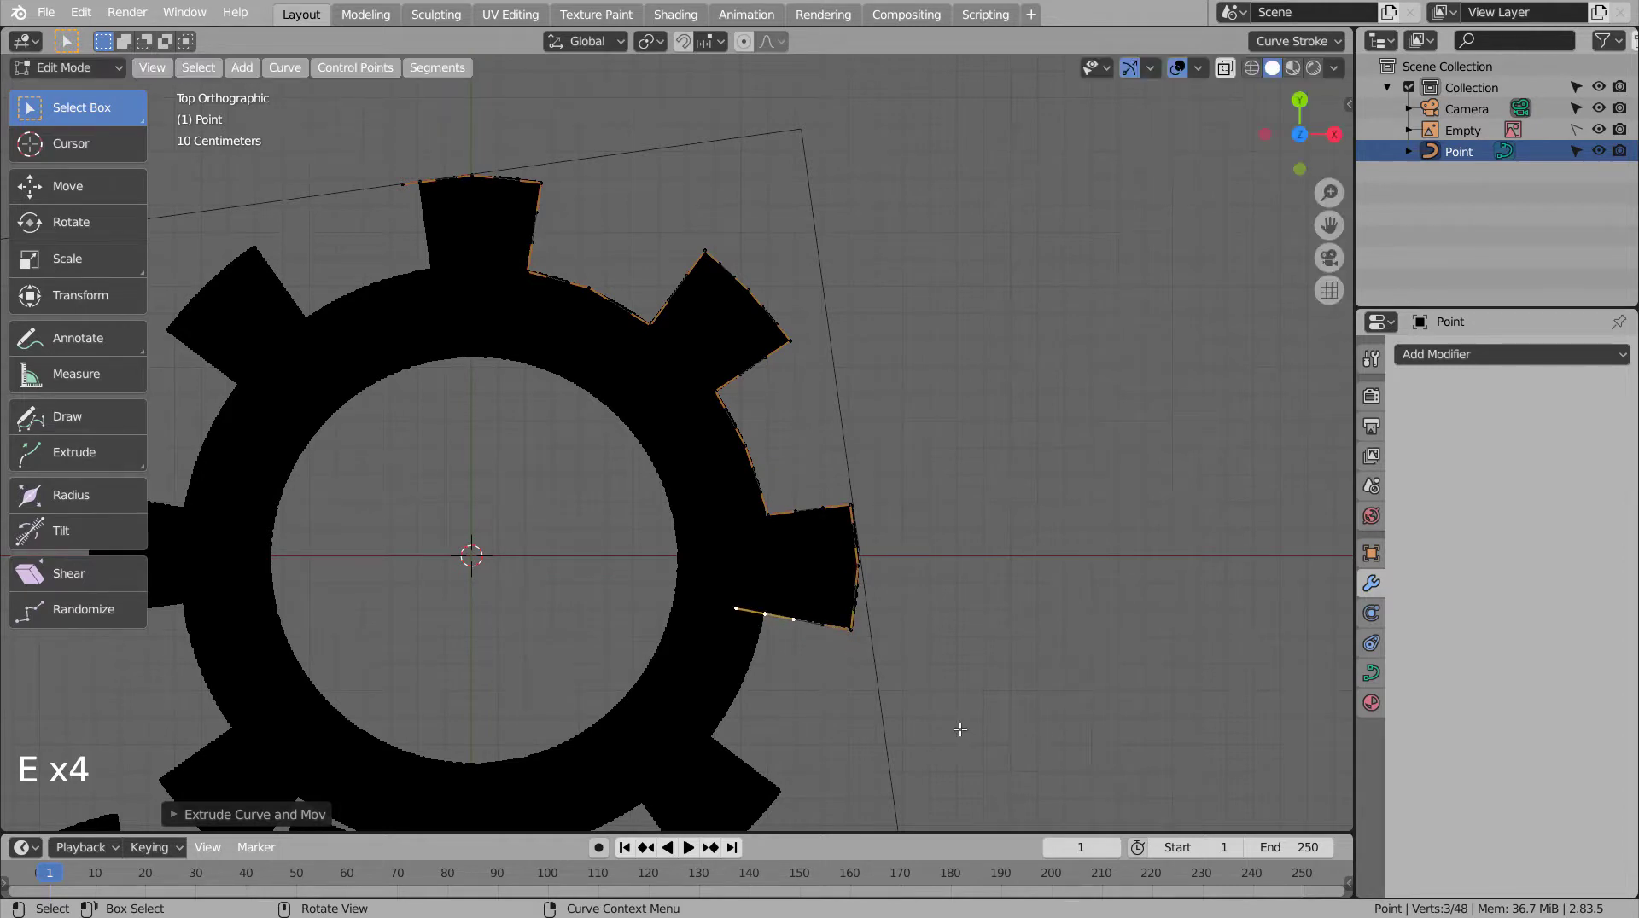
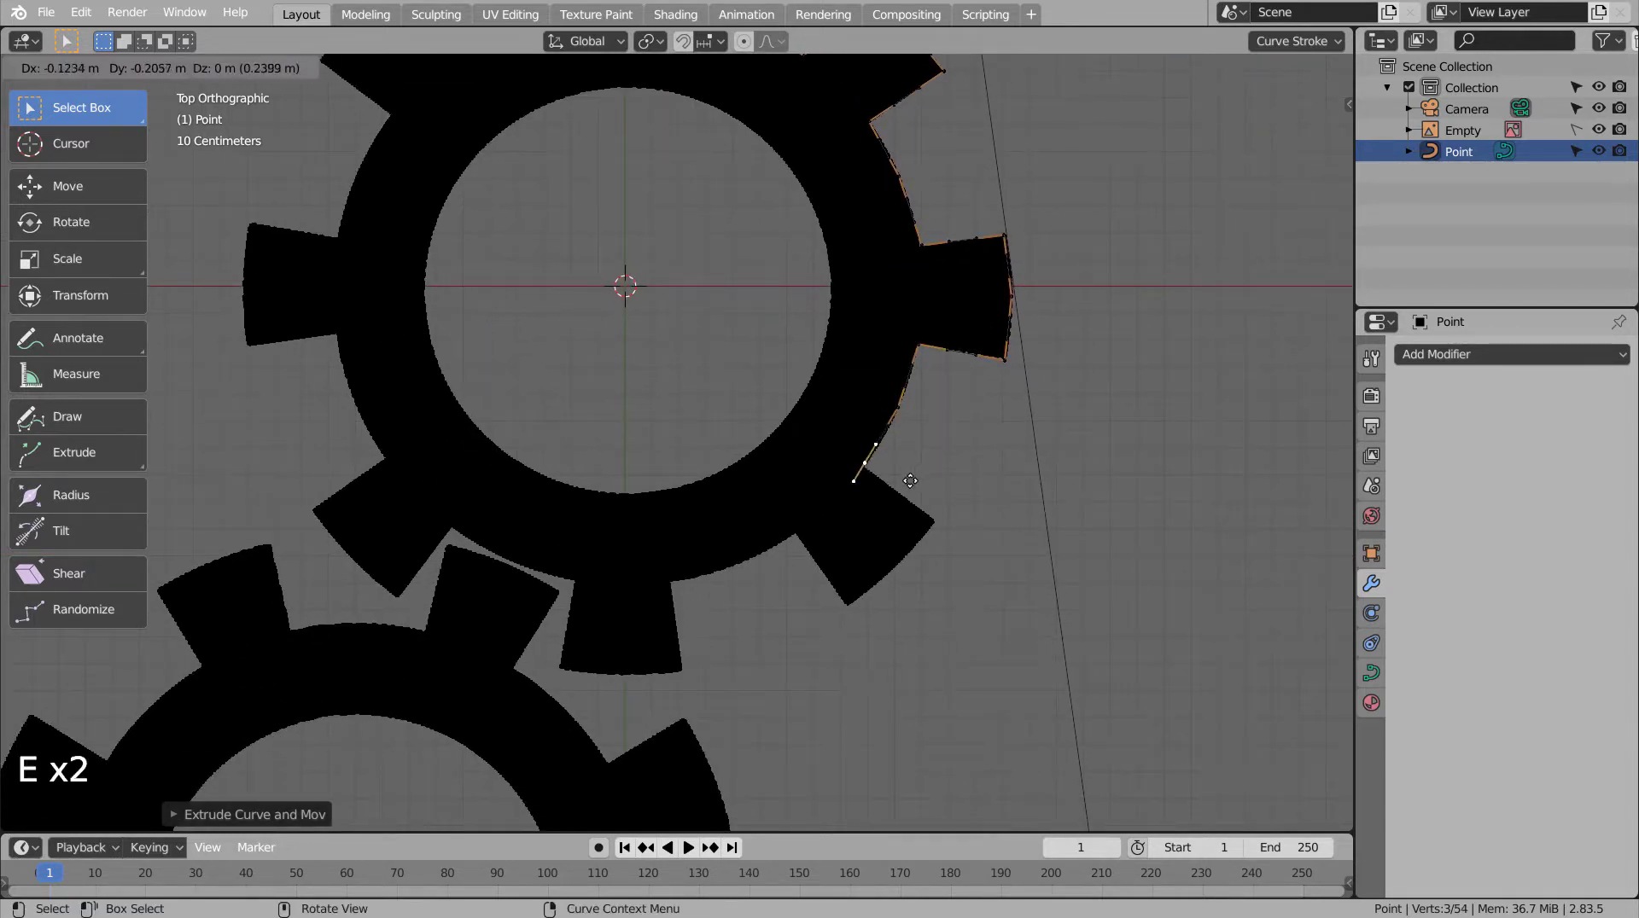
- Continue extruding points around the lower rim and bottom teeth toward the left side
{"action": "key", "text": "e"}
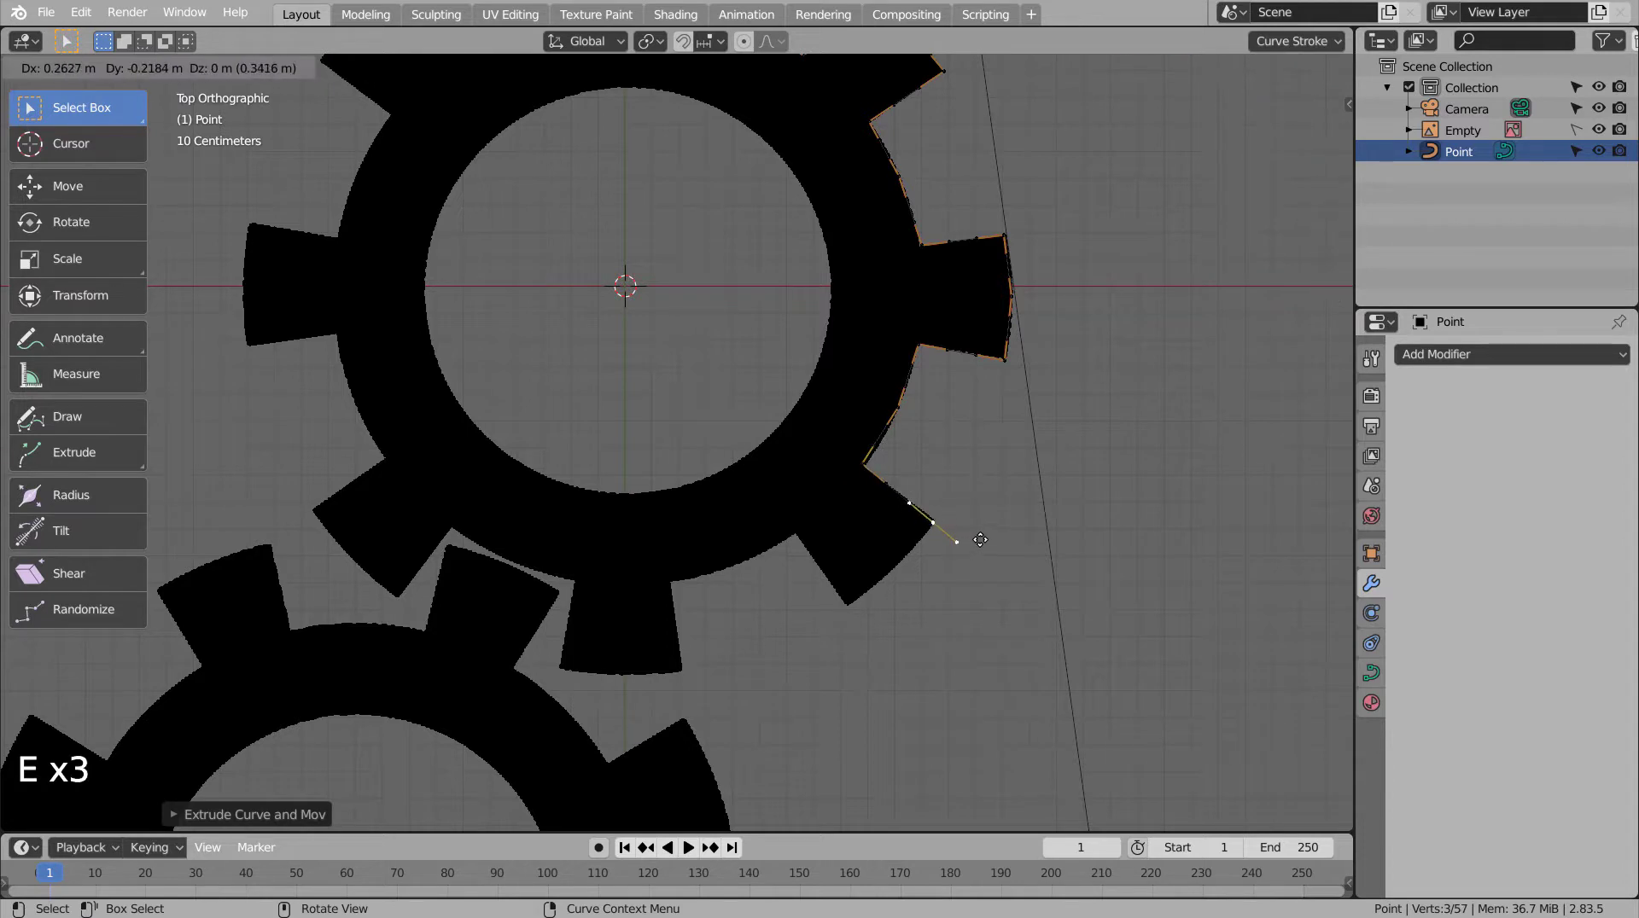
{"action": "key", "text": "e"}
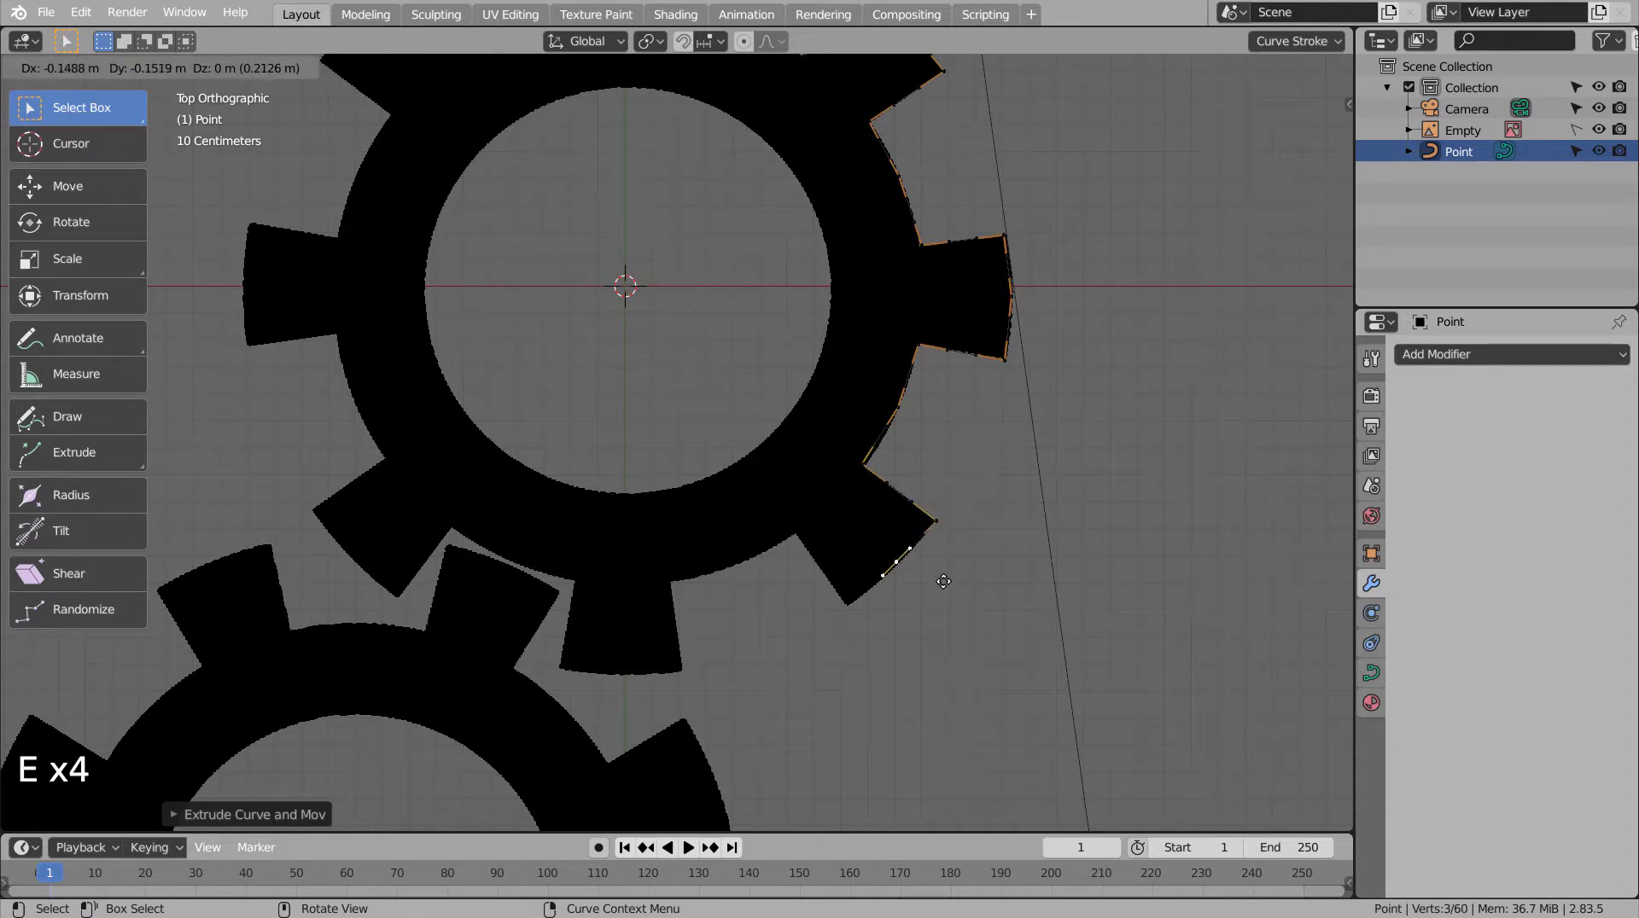
{"action": "key", "text": "e"}
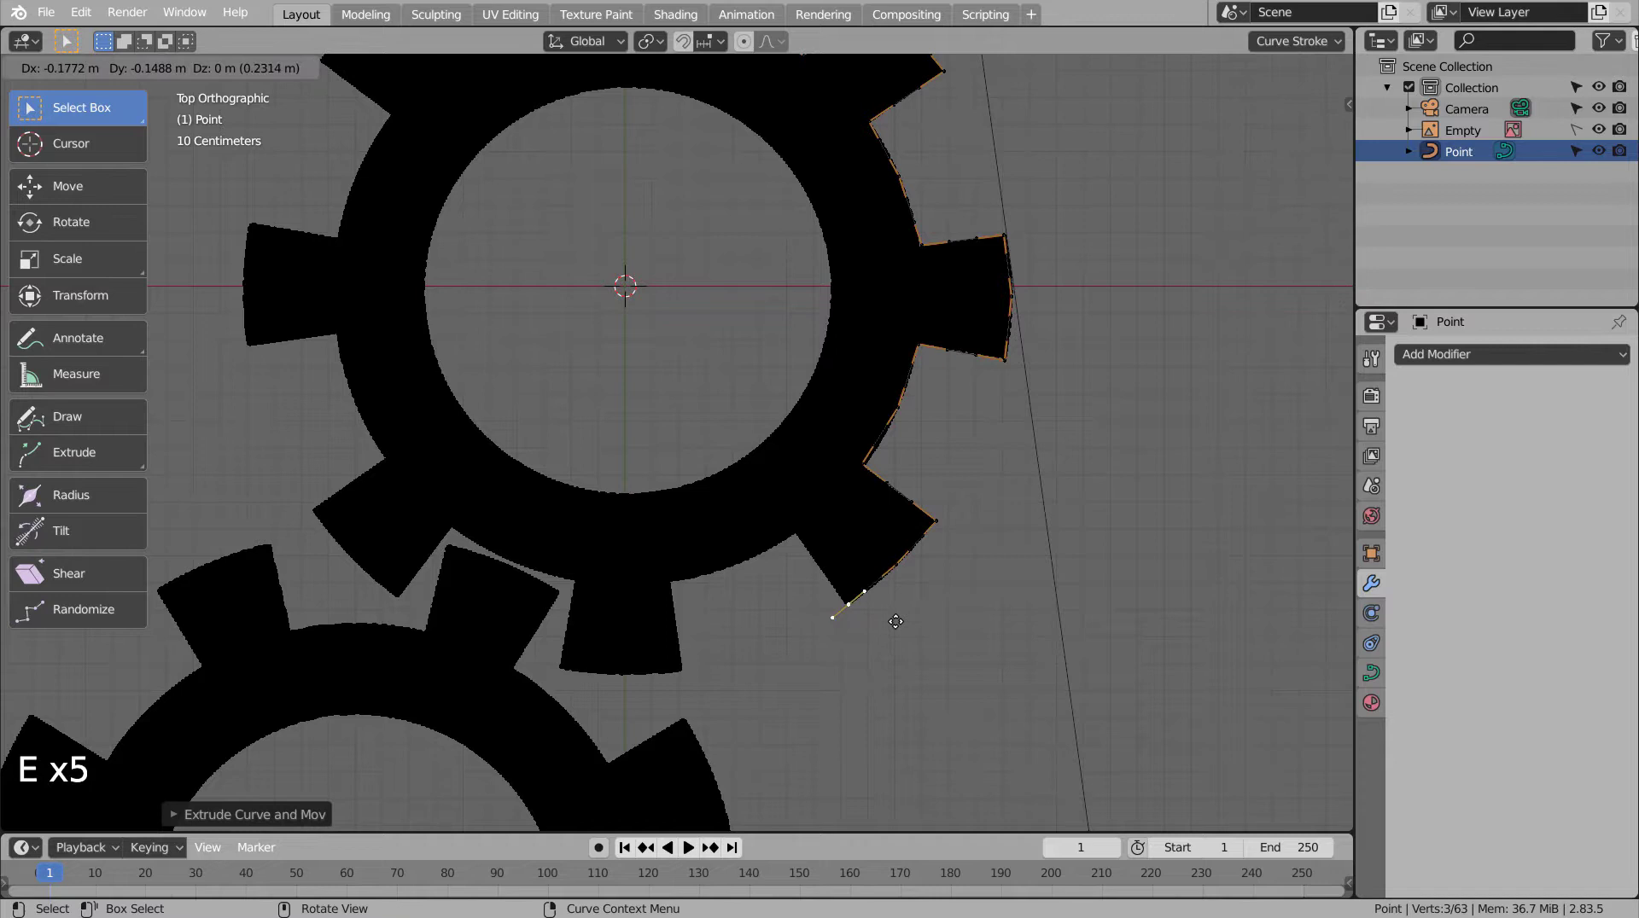
{"action": "key", "text": "e"}
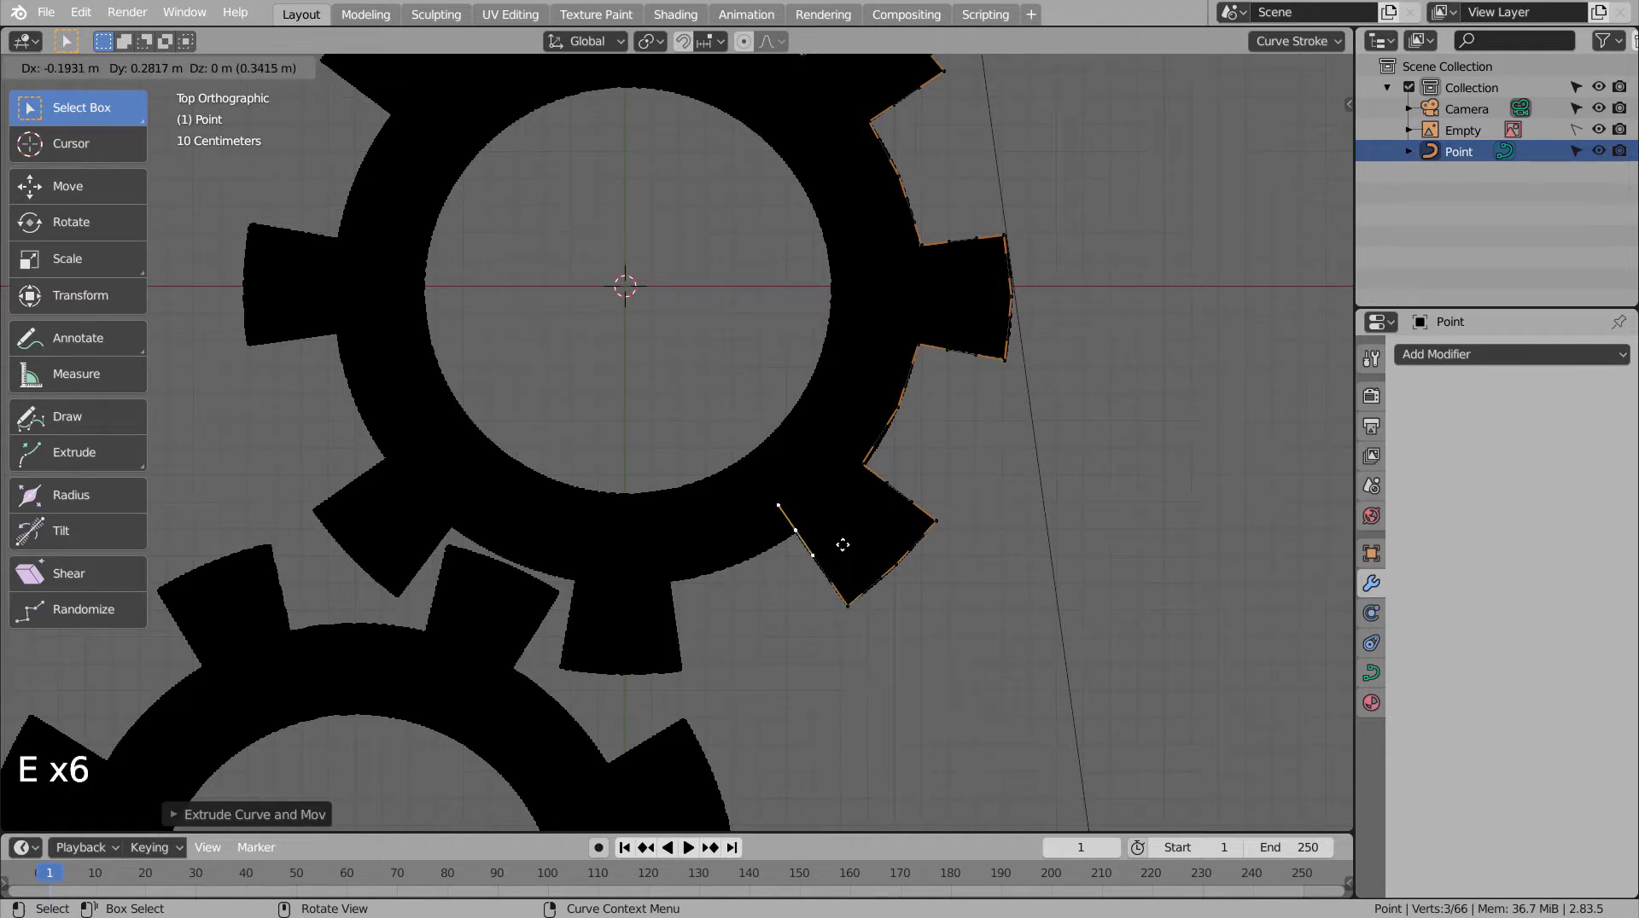
{"action": "key", "text": "e"}
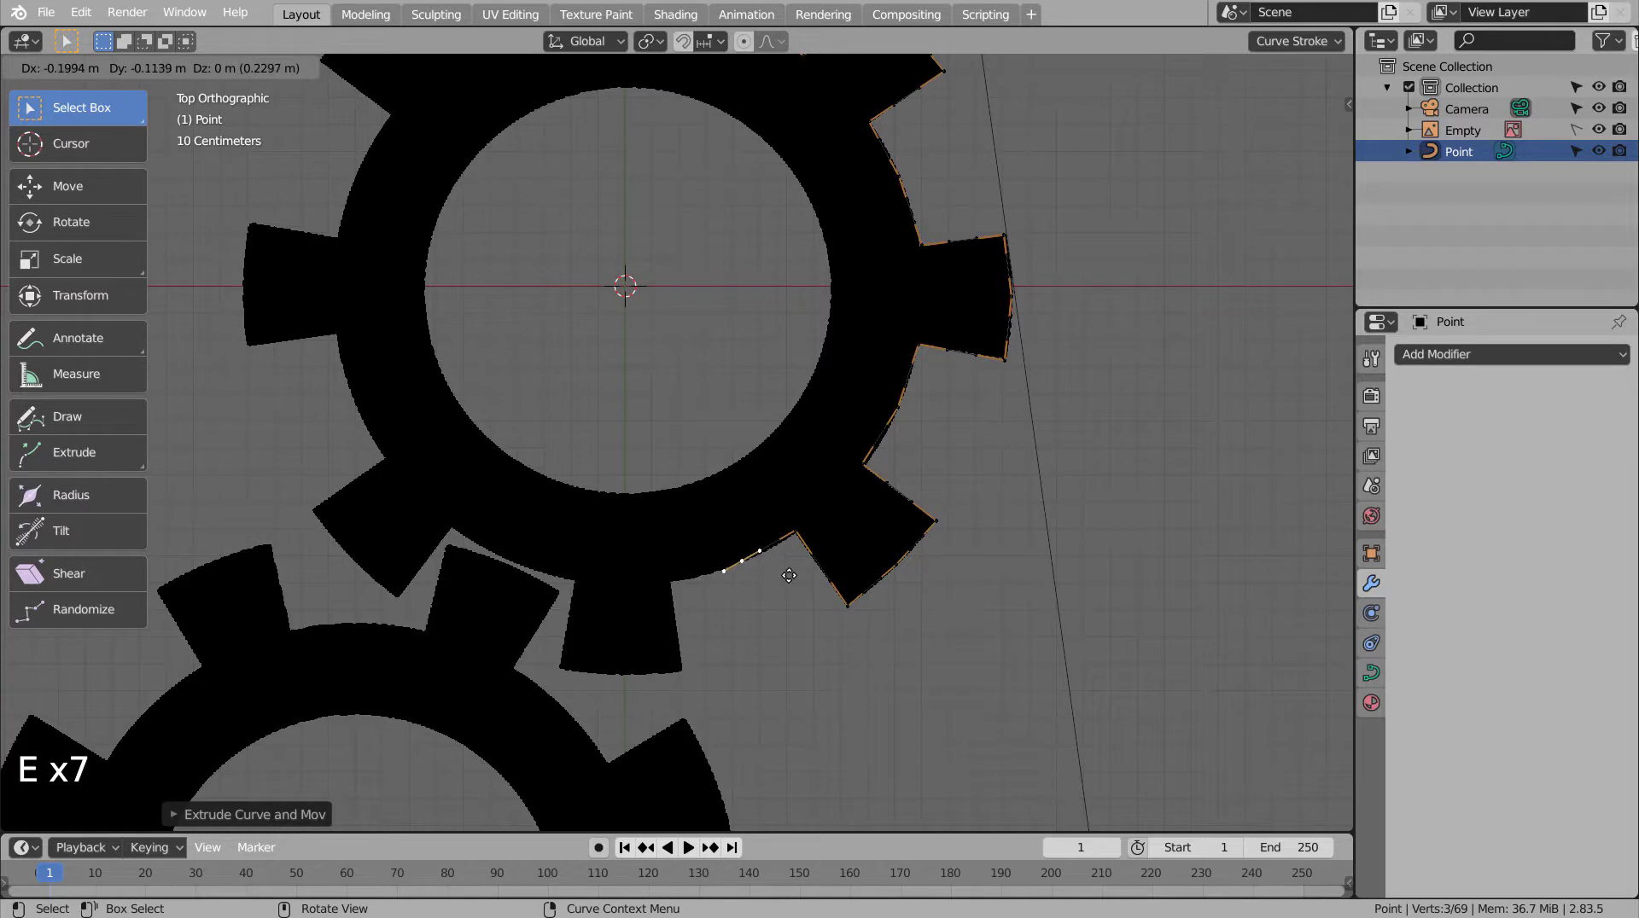
{"action": "key", "text": "e"}
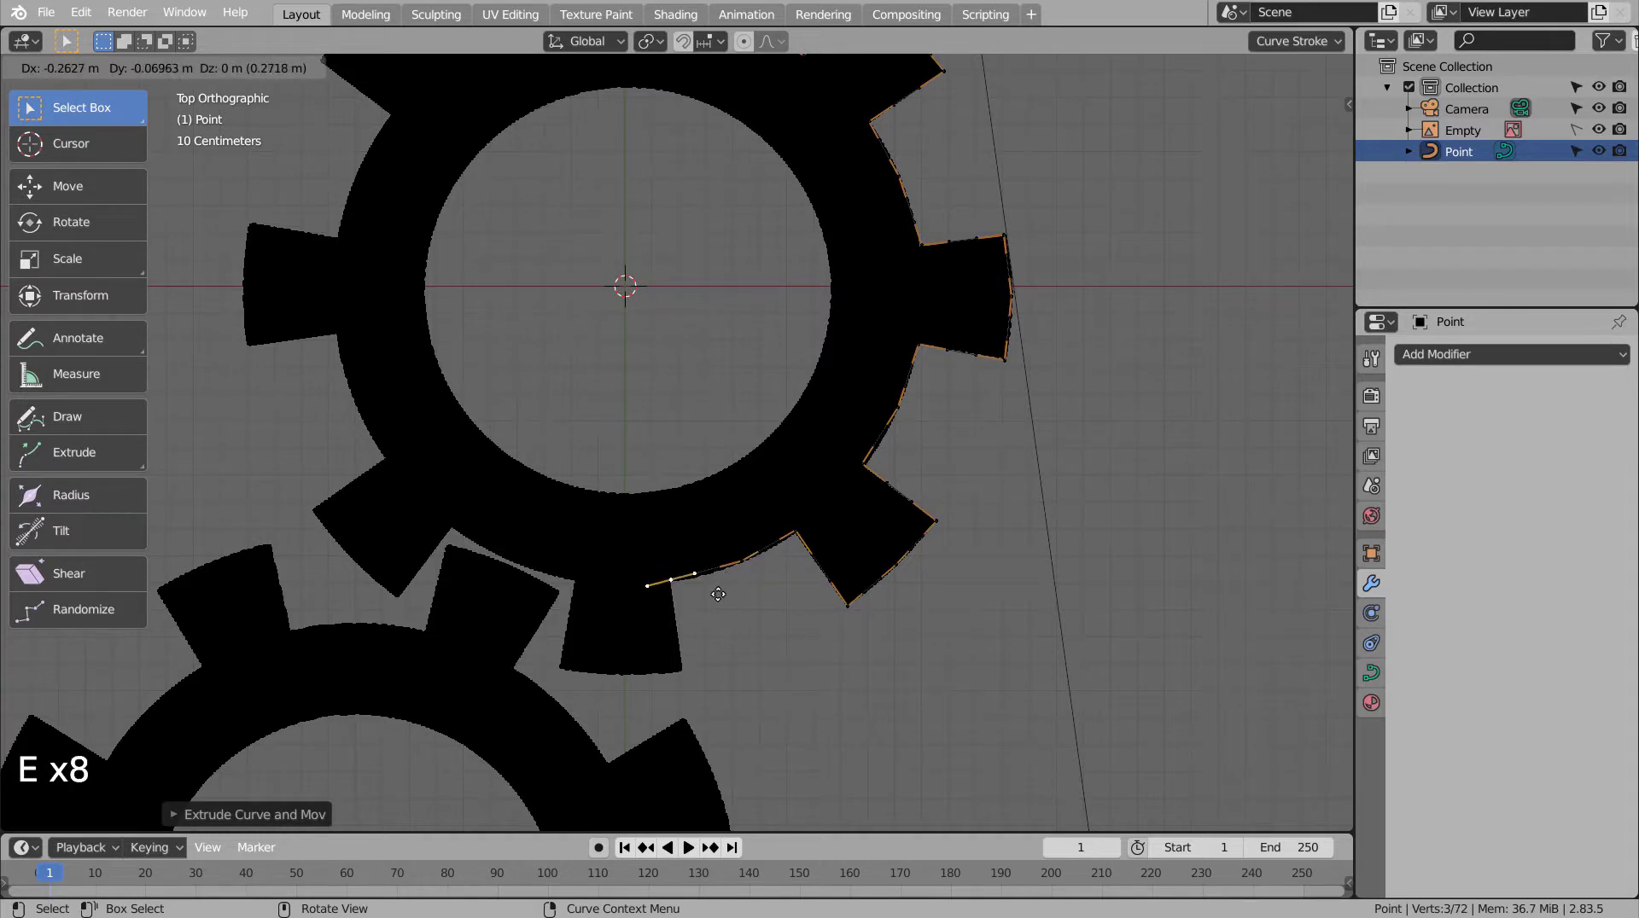
{"action": "middle_click", "coordinate": [774, 564]}
{"action": "key", "text": "e"}
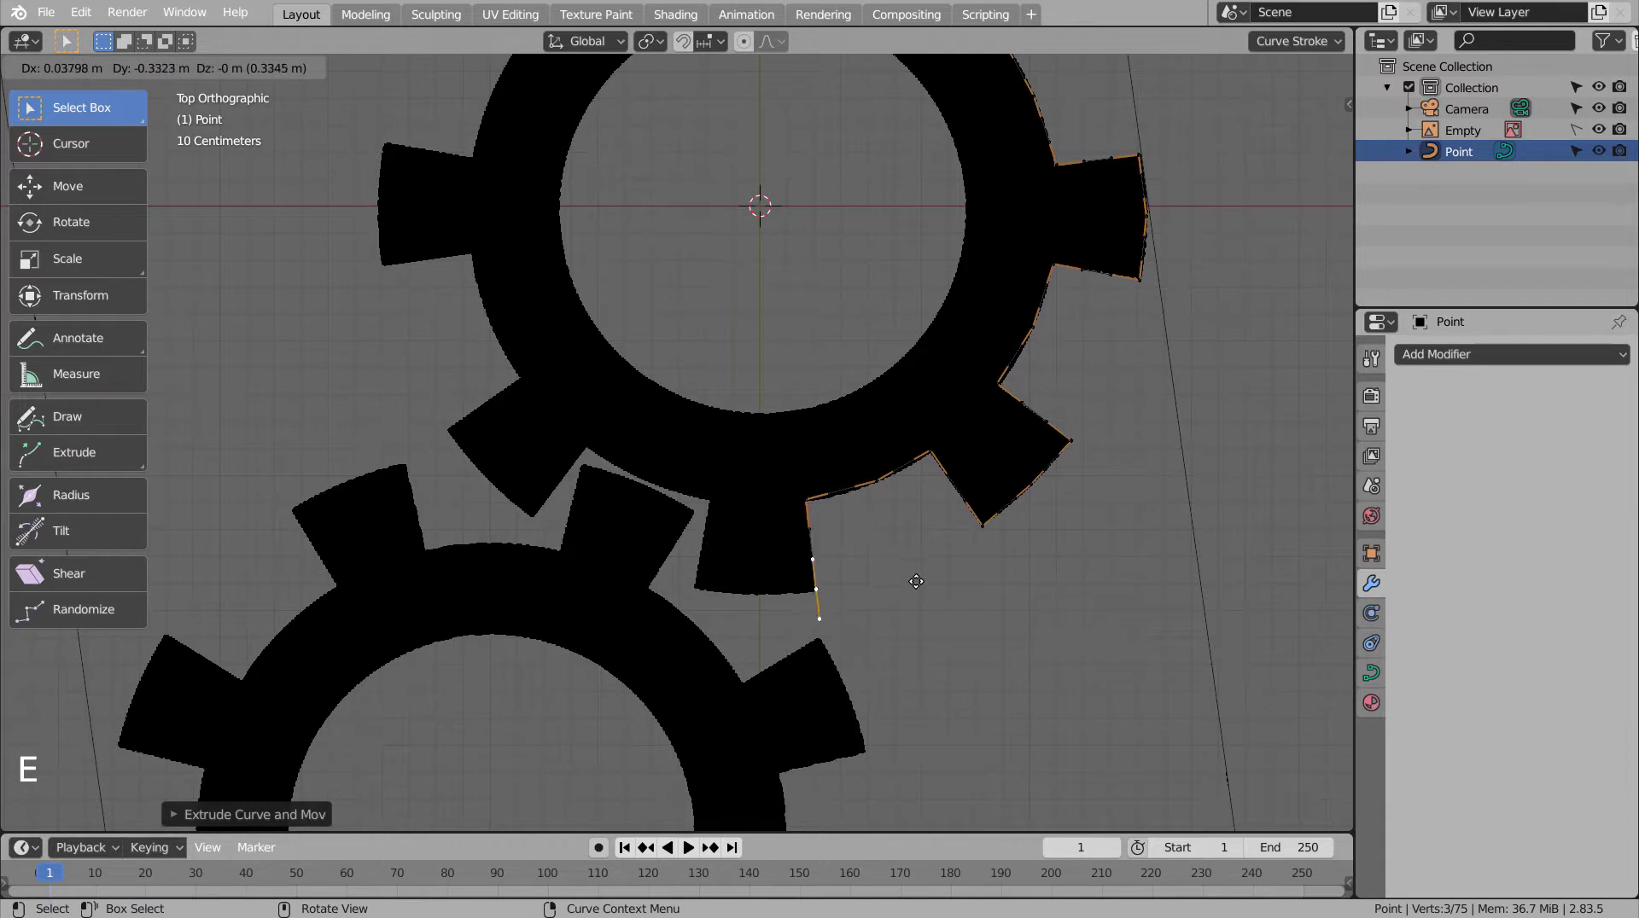
{"action": "key", "text": "e"}
{"action": "key", "text": "e"}
{"action": "key", "text": "e"}
{"action": "key", "text": "e"}
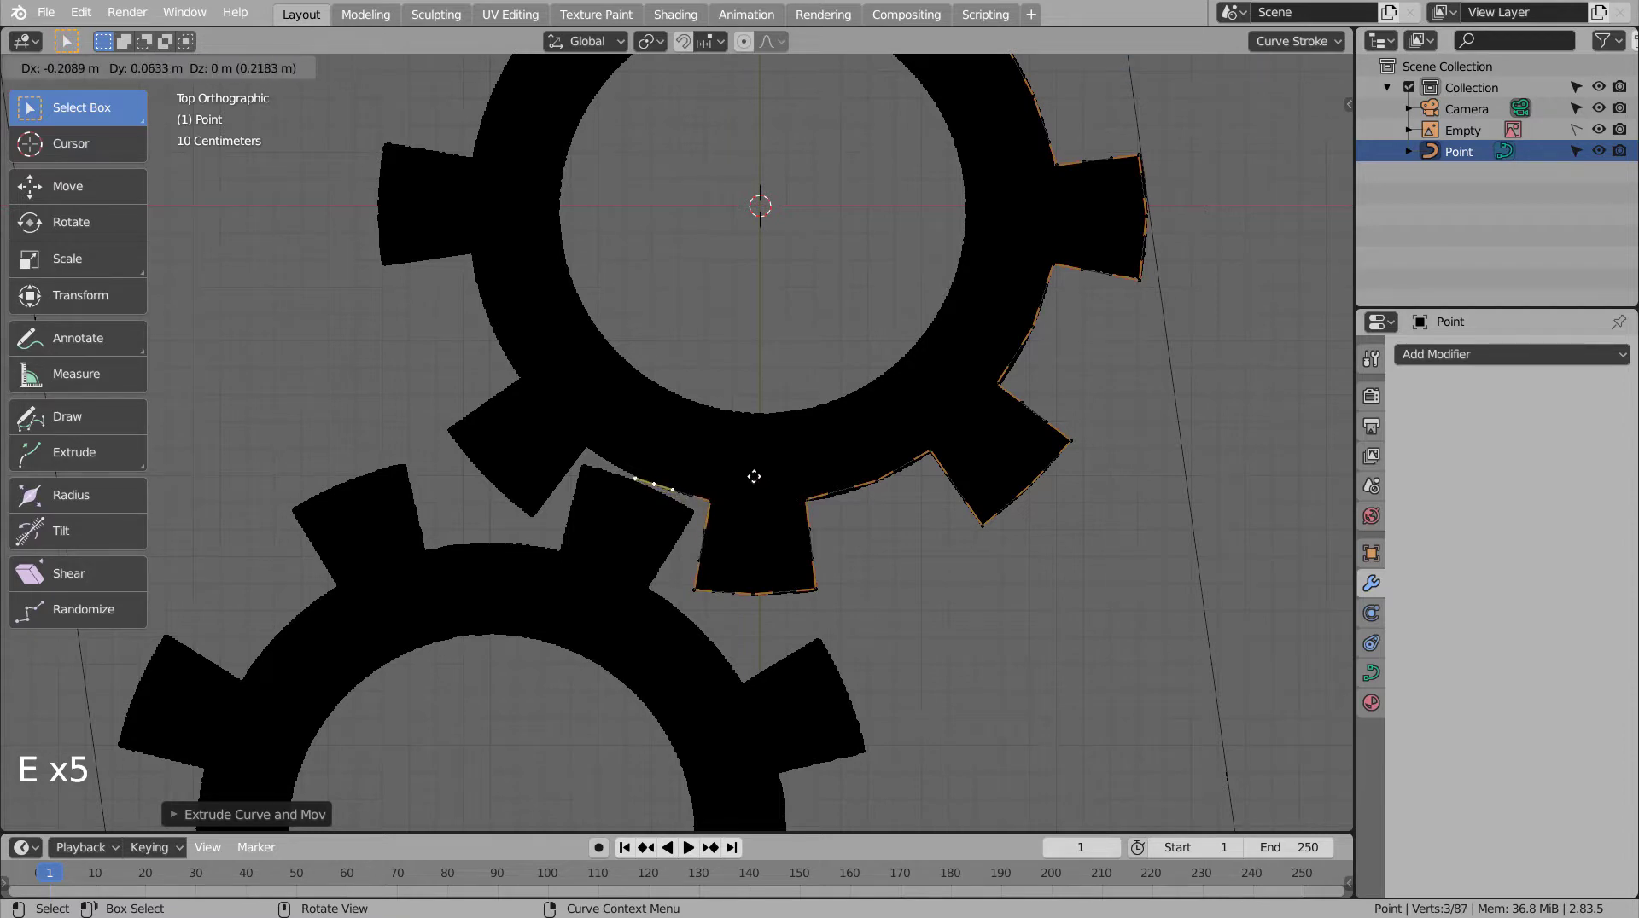
{"action": "key", "text": "e"}
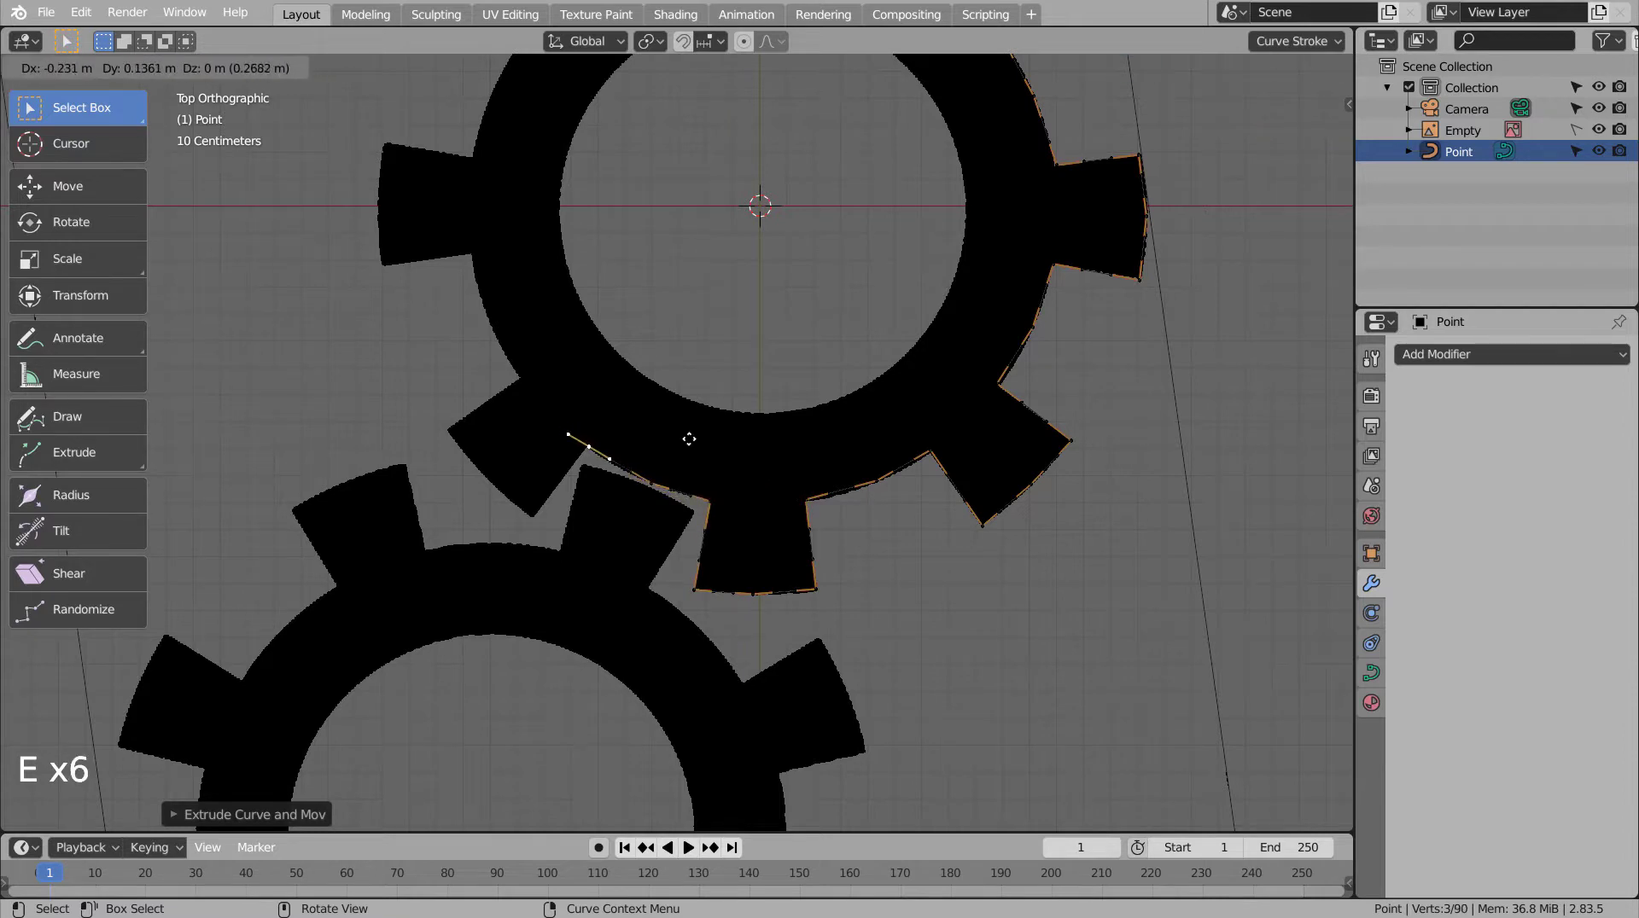
{"action": "key", "text": "e"}
{"action": "key", "text": "e"}
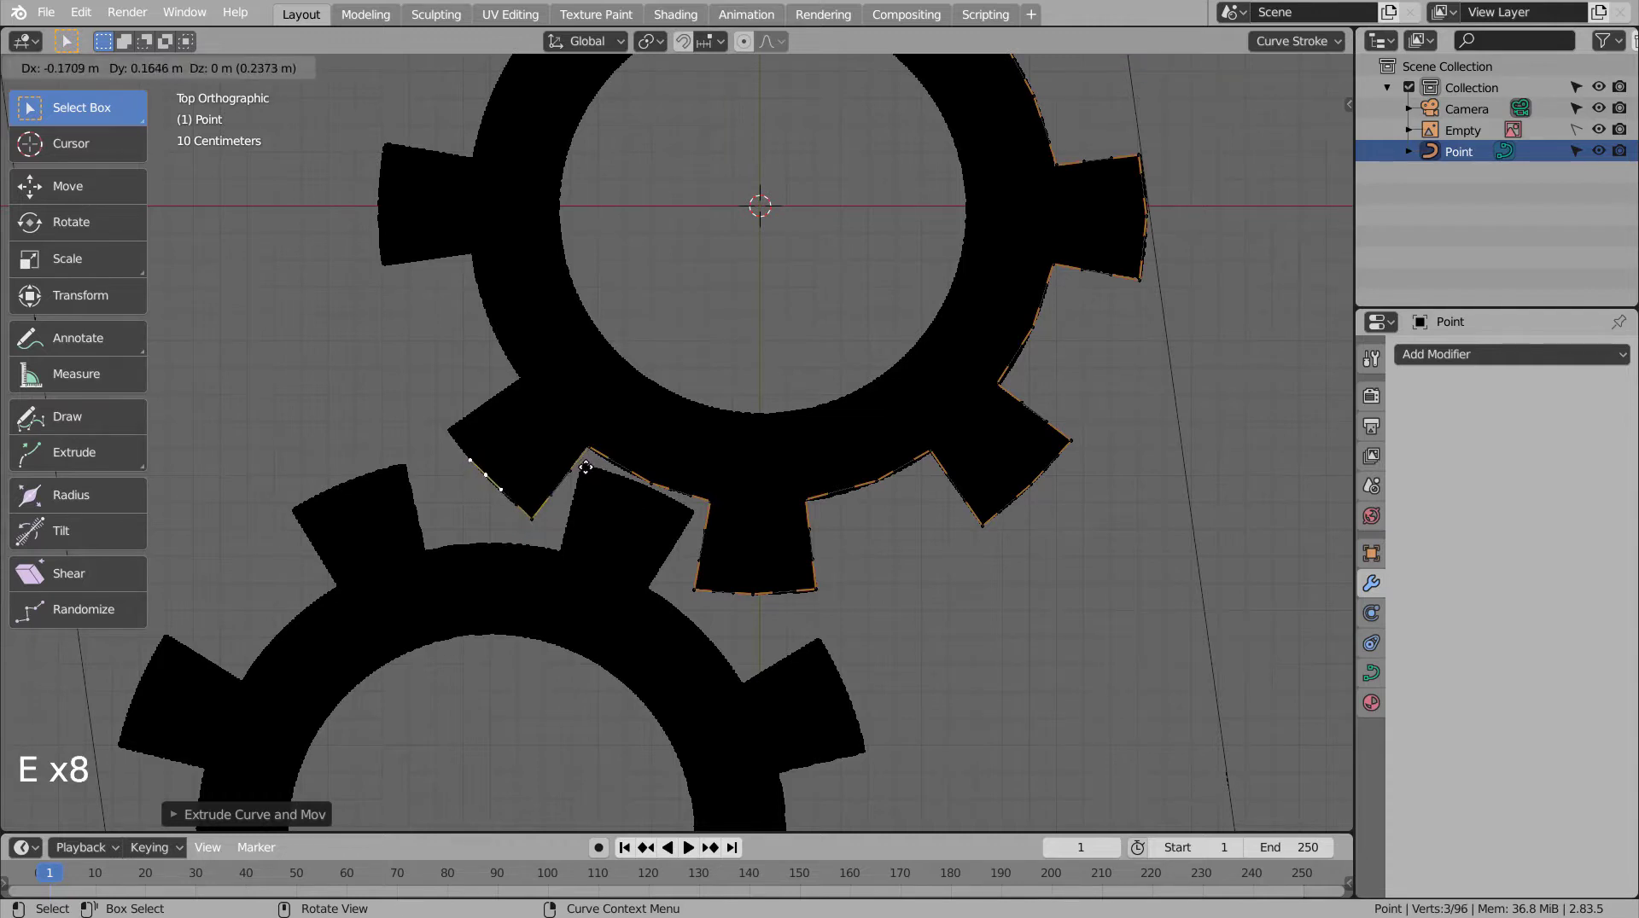
{"action": "key", "text": "e"}
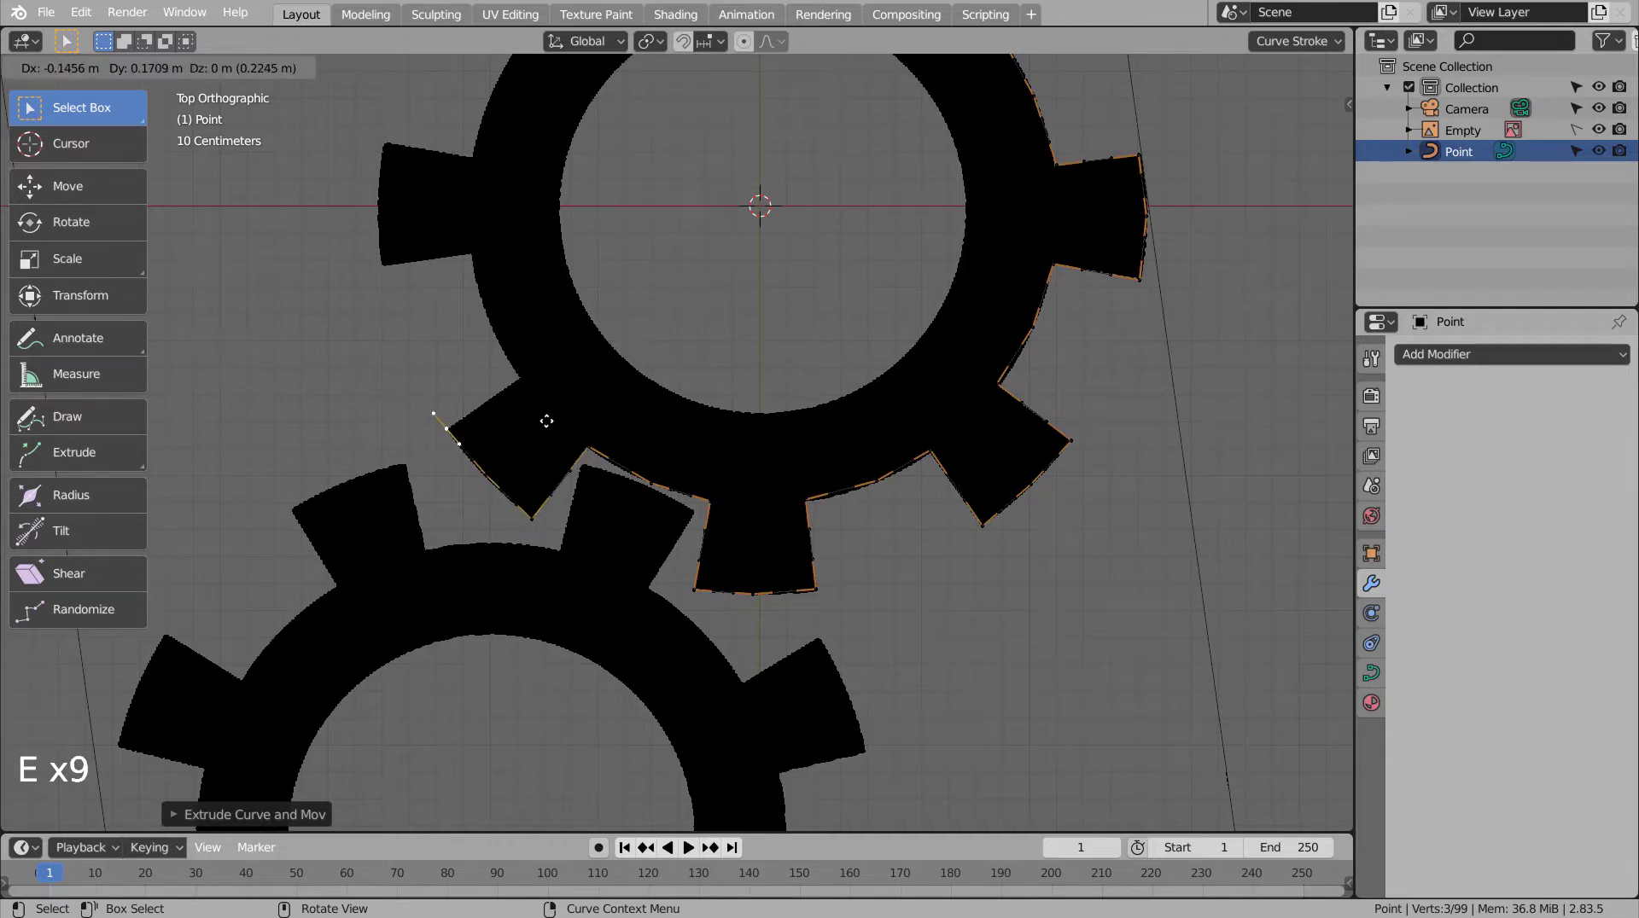
{"action": "key", "text": "e"}
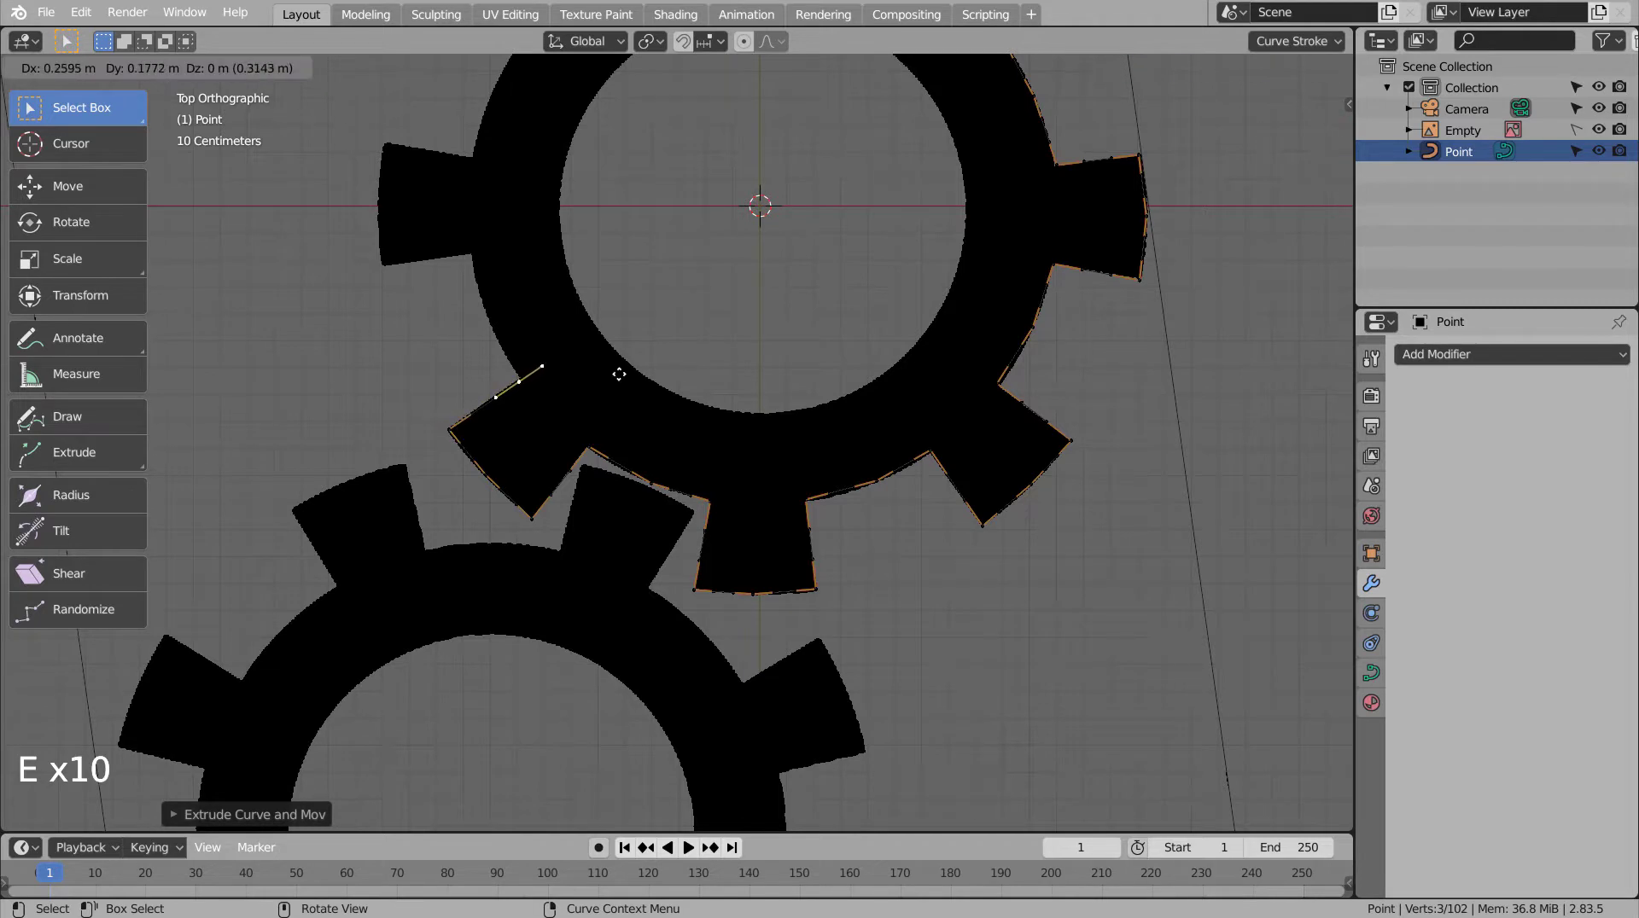
- Extrude further points up the left-hand teeth to trace most of the cogwheel outline
{"action": "middle_click", "coordinate": [611, 337]}
{"action": "key", "text": "e"}
{"action": "key", "text": "e"}
{"action": "key", "text": "e"}
{"action": "key", "text": "e"}
{"action": "key", "text": "e"}
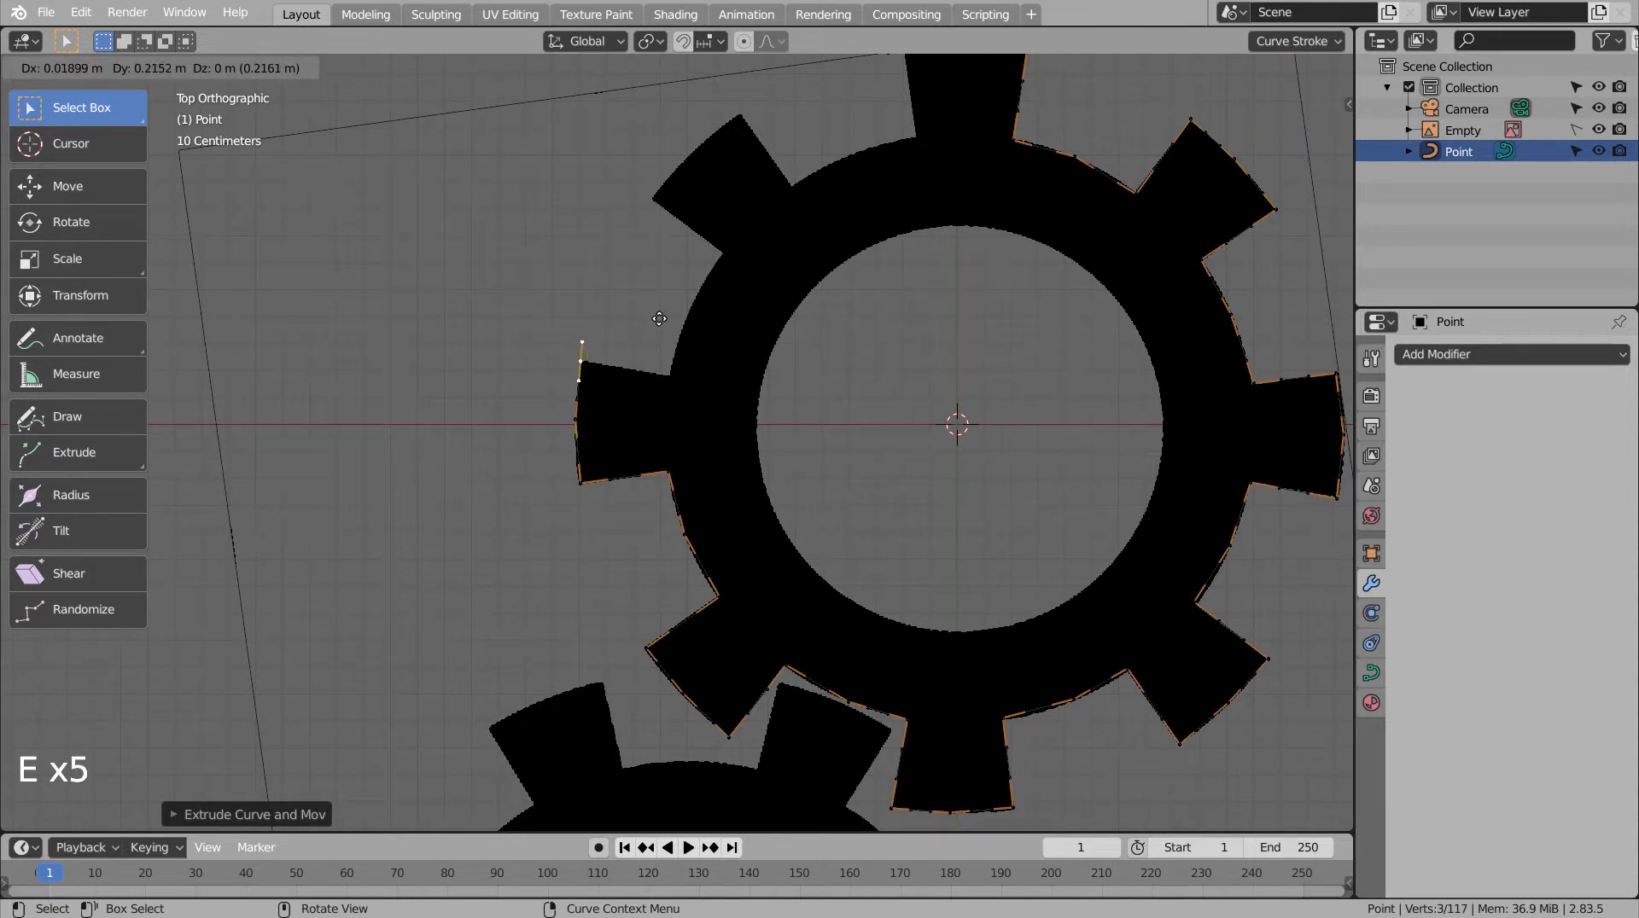
{"action": "key", "text": "e"}
{"action": "key", "text": "e"}
{"action": "key", "text": "e"}
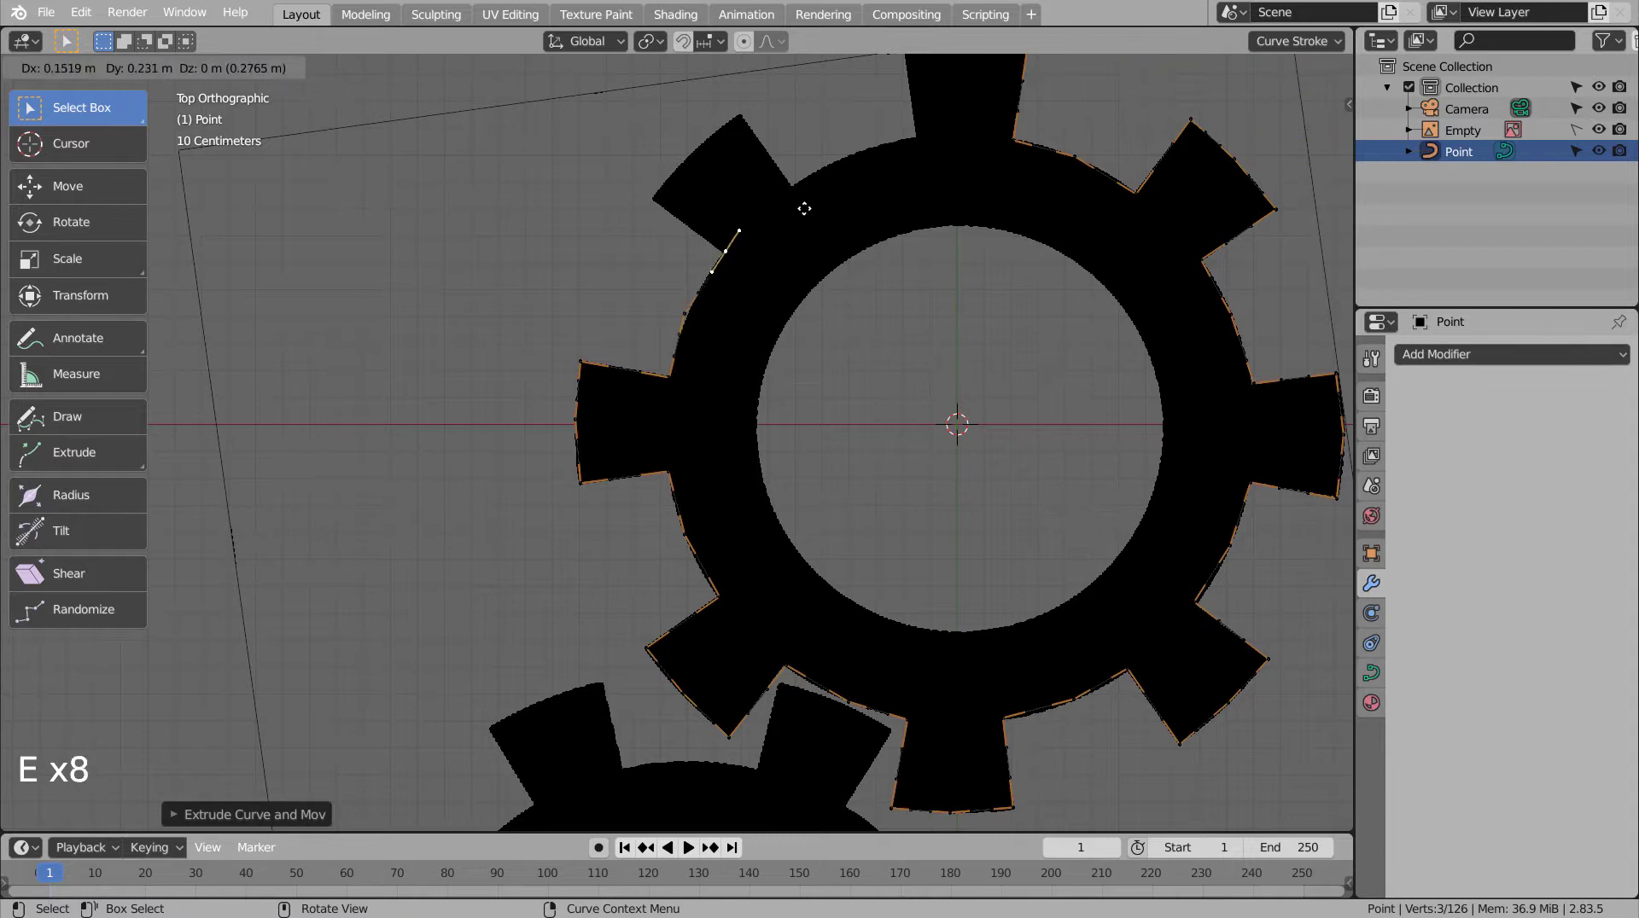
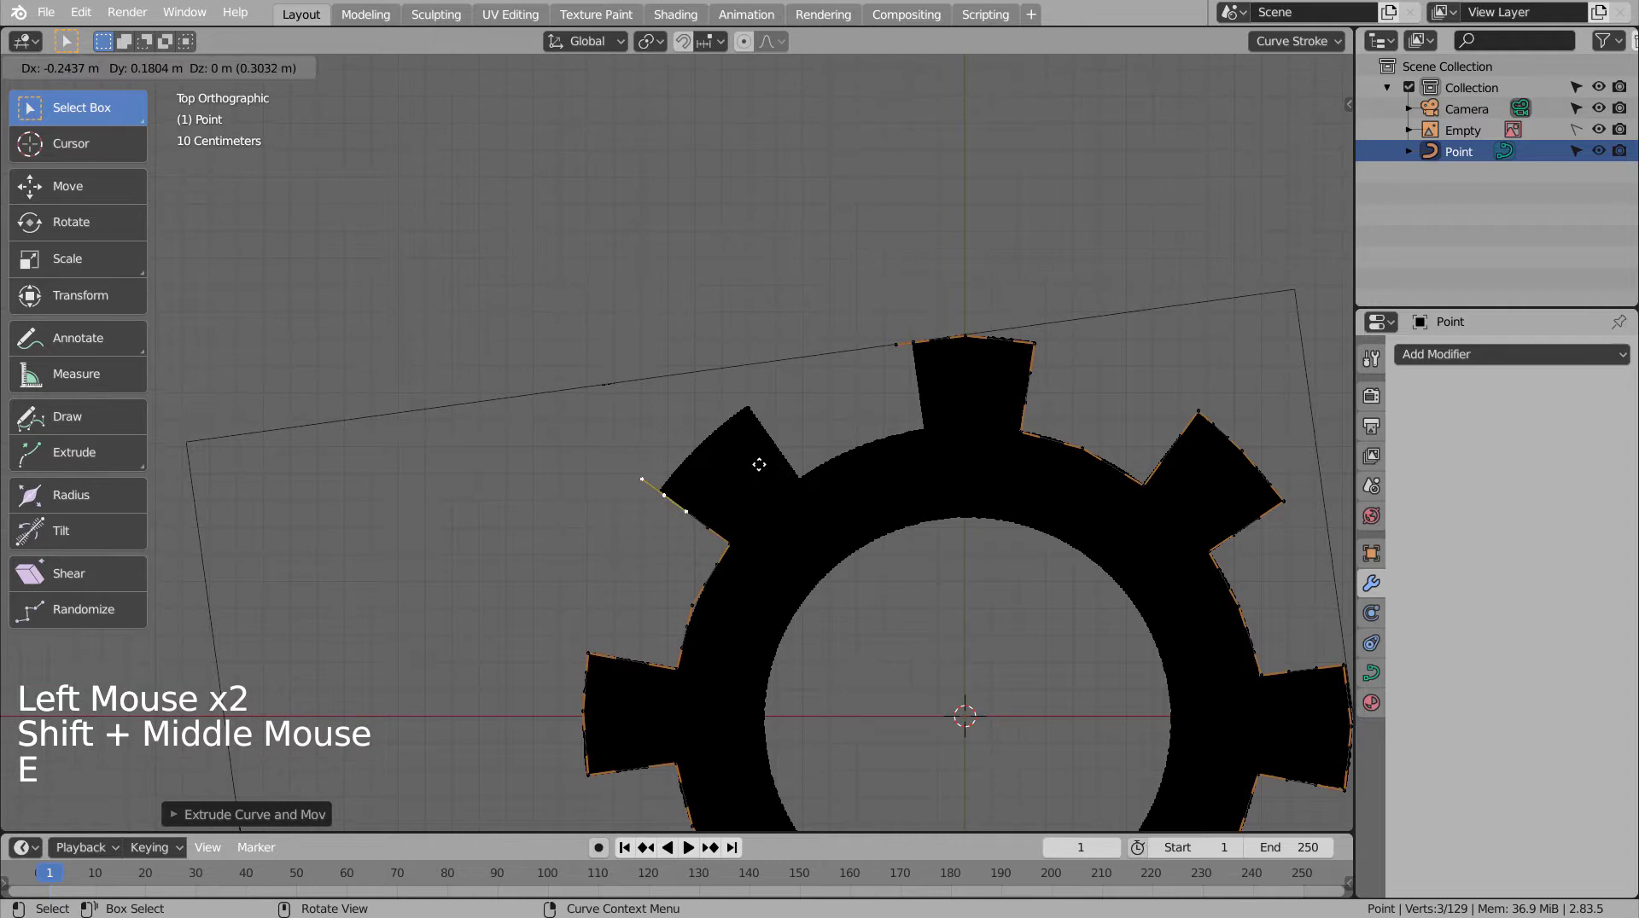
{"action": "key", "text": "e"}
{"action": "key", "text": "e"}
{"action": "key", "text": "e"}
{"action": "key", "text": "e"}
{"action": "key", "text": "e"}
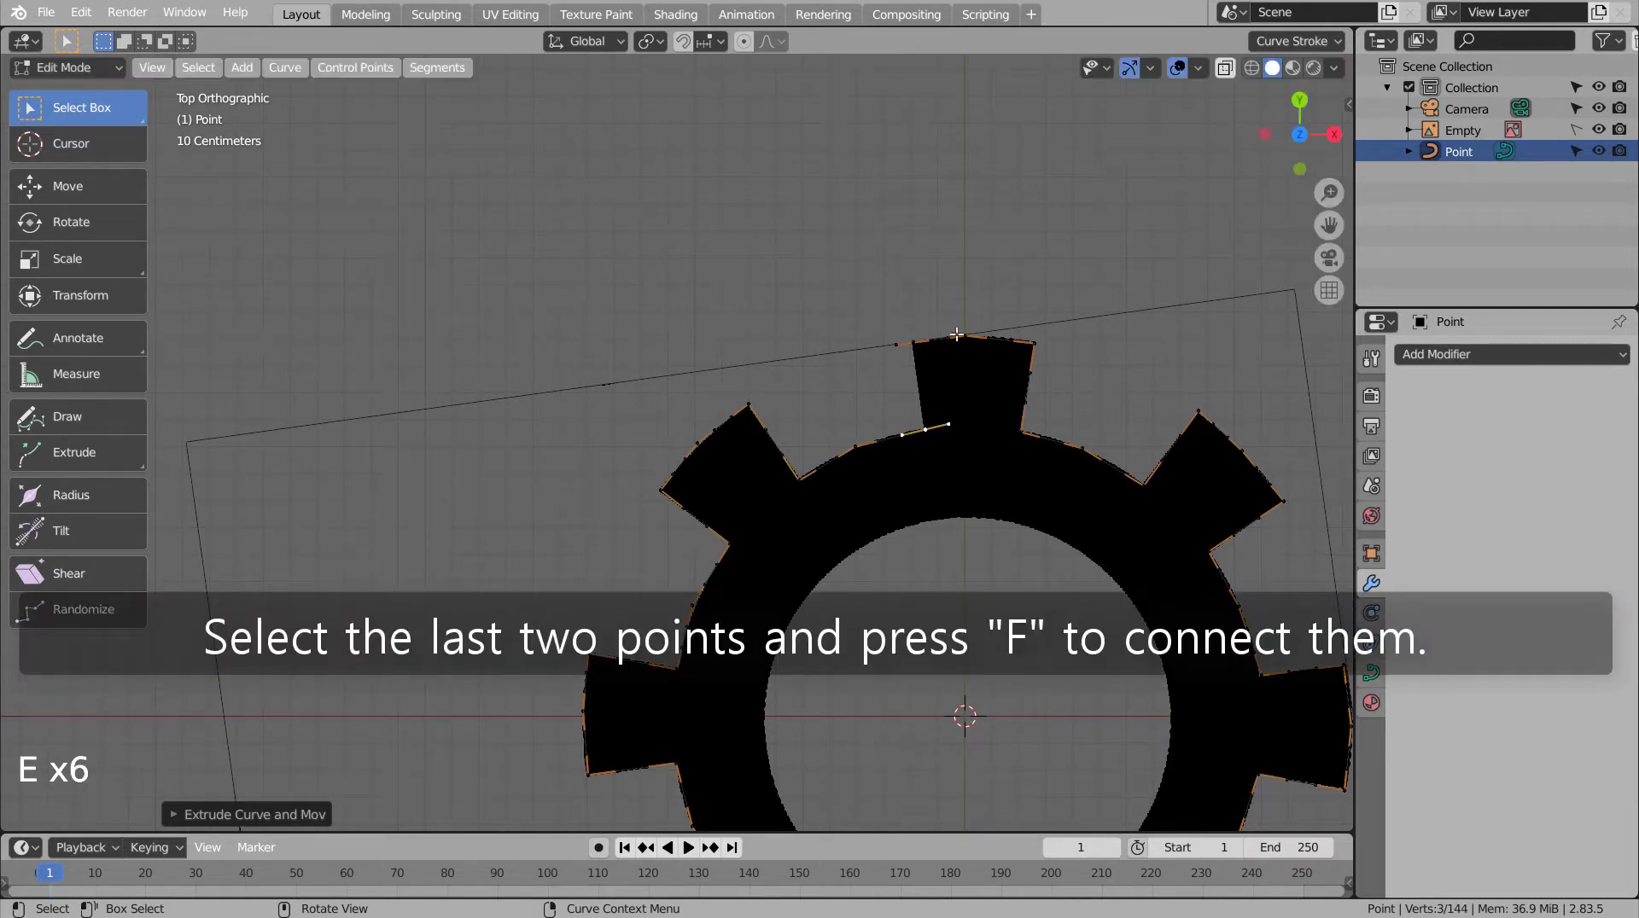
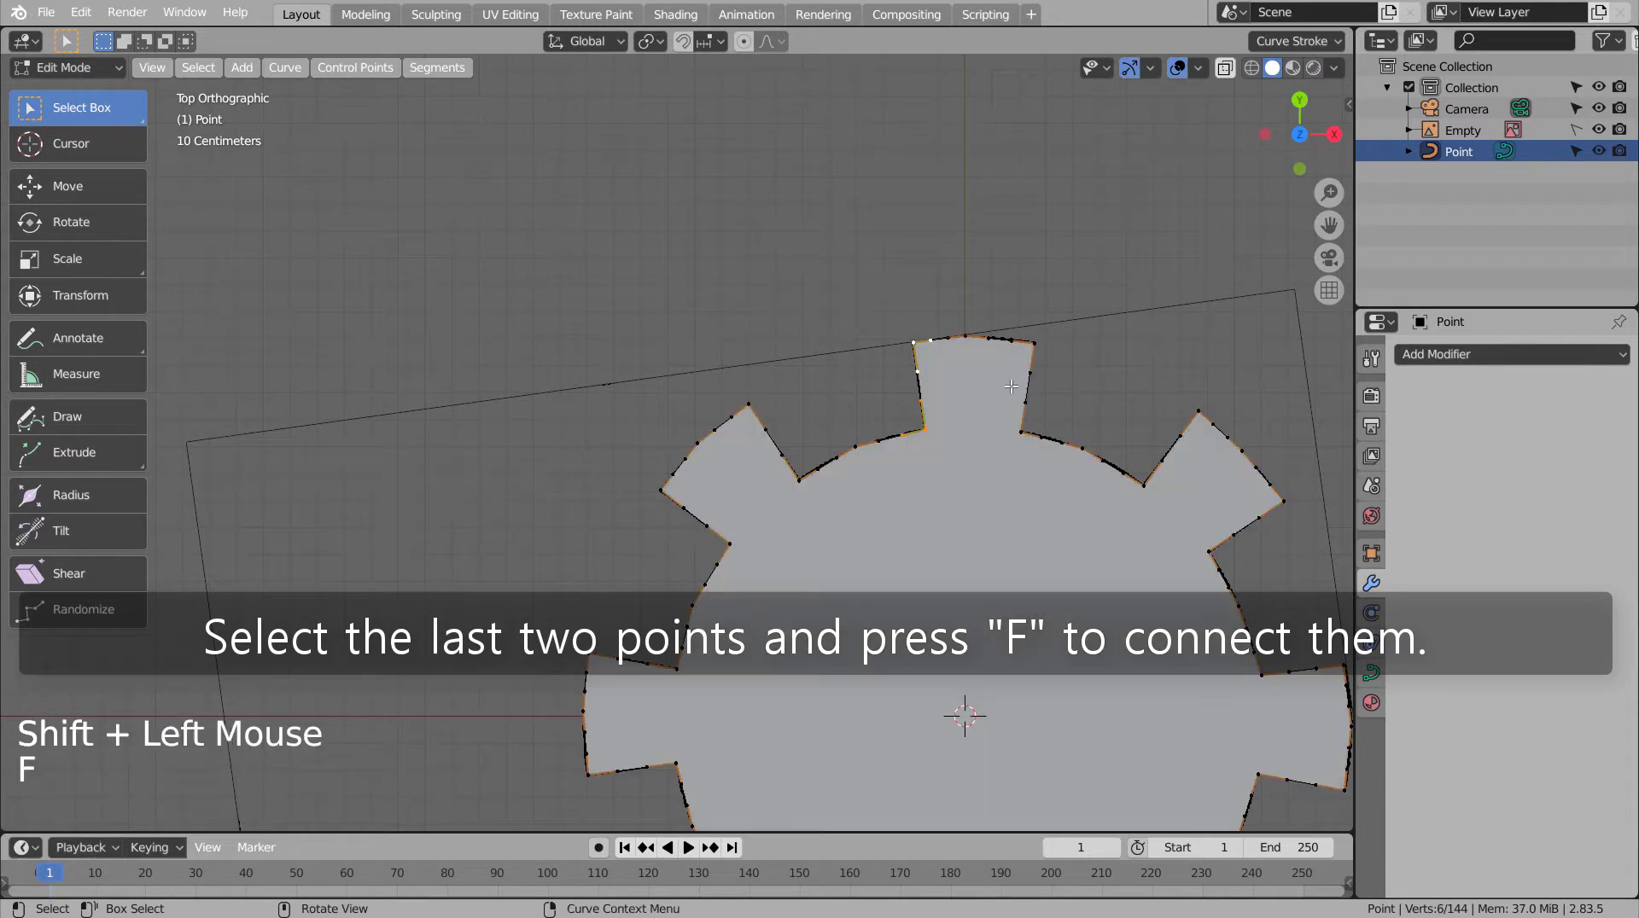
- Select the outline's end and curve points, close the gear shape and set handles to Automatic
{"action": "left_click", "coordinate": [970, 320]}
{"action": "left_click", "coordinate": [1076, 443]}
{"action": "middle_click", "coordinate": [1119, 622]}
{"action": "left_click", "coordinate": [1060, 486]}
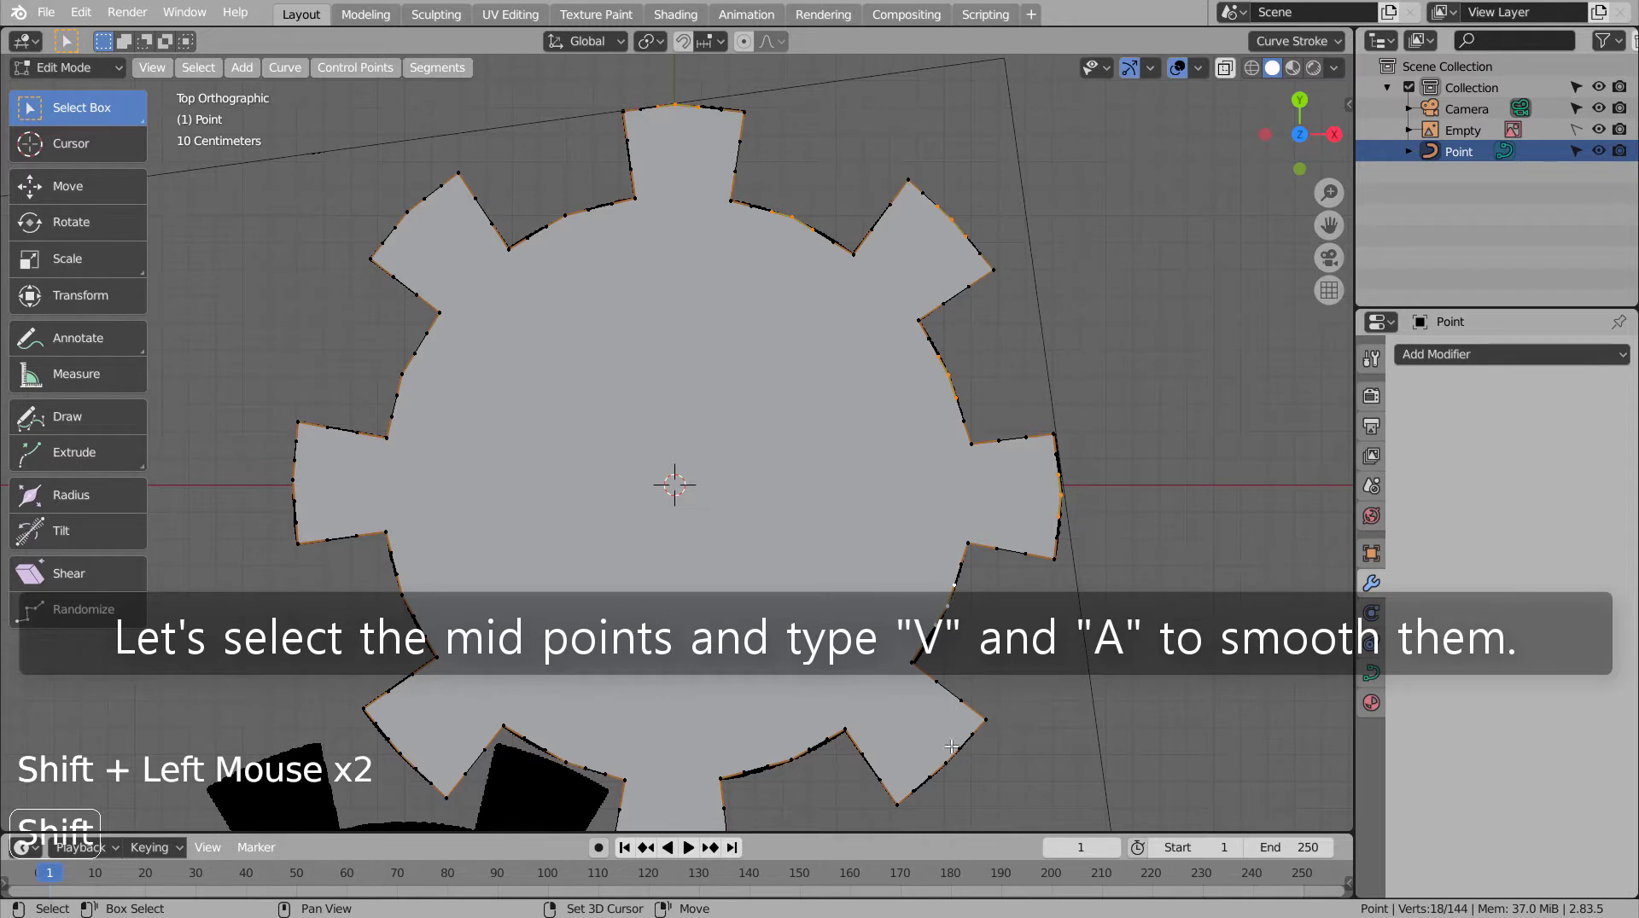
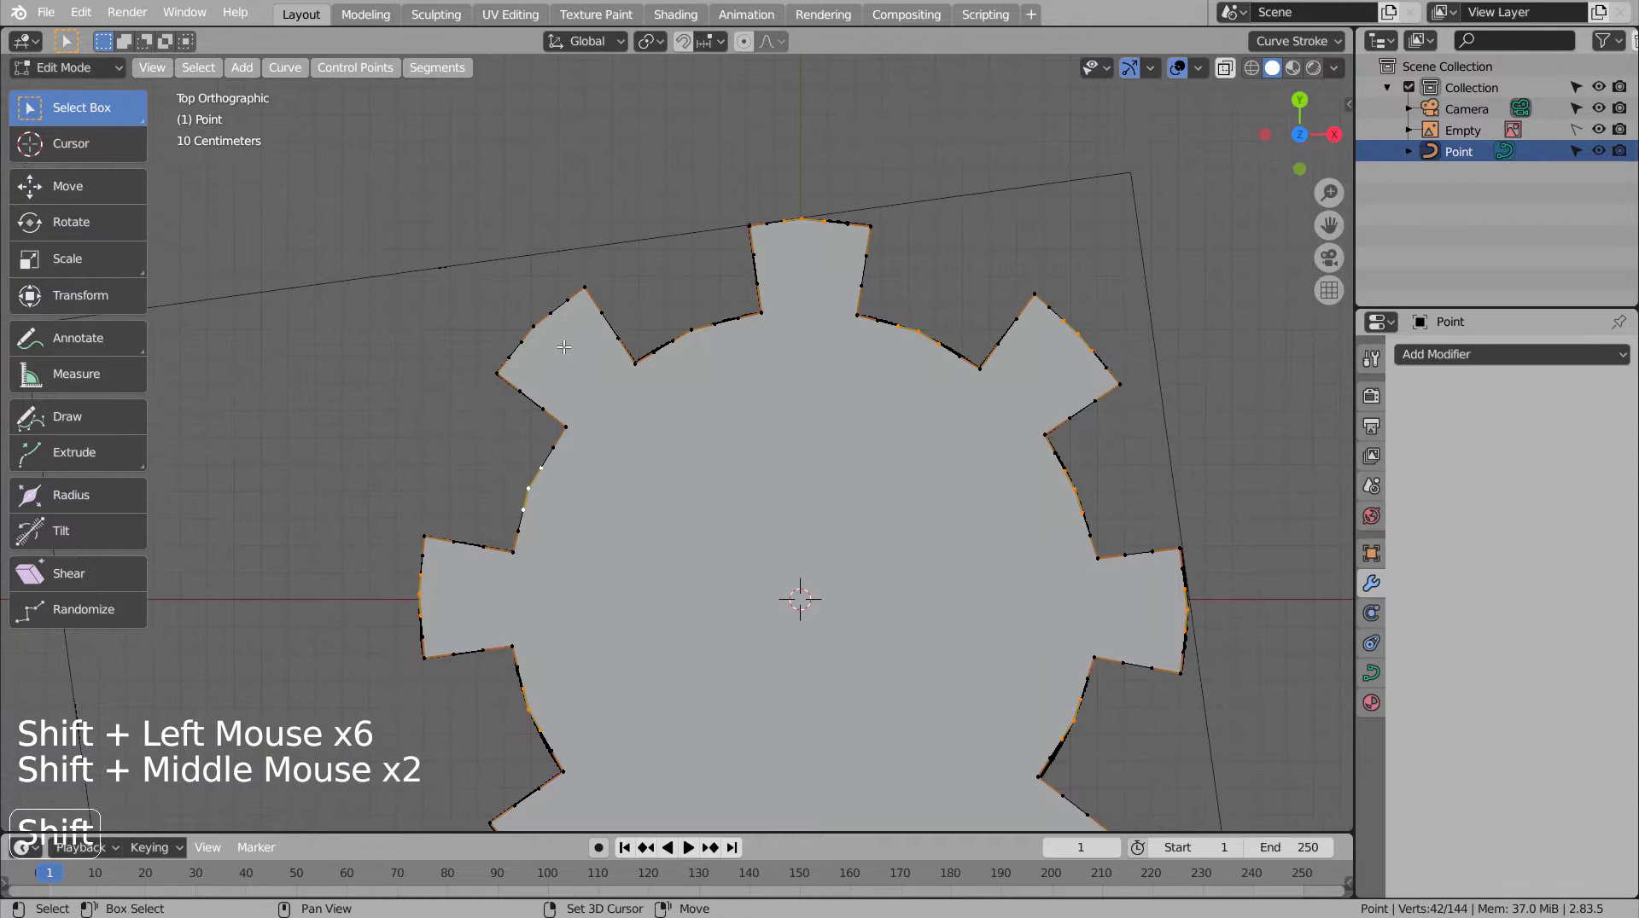
{"action": "left_click", "coordinate": [536, 314]}
{"action": "key", "text": "v"}
{"action": "key", "text": "Tab"}
- Inspect the filled cogwheel in perspective, return to top view and re-enter point editing
{"action": "scroll", "scroll_direction": "down", "scroll_amount": 3}
{"action": "scroll", "scroll_direction": "down", "scroll_amount": 3}
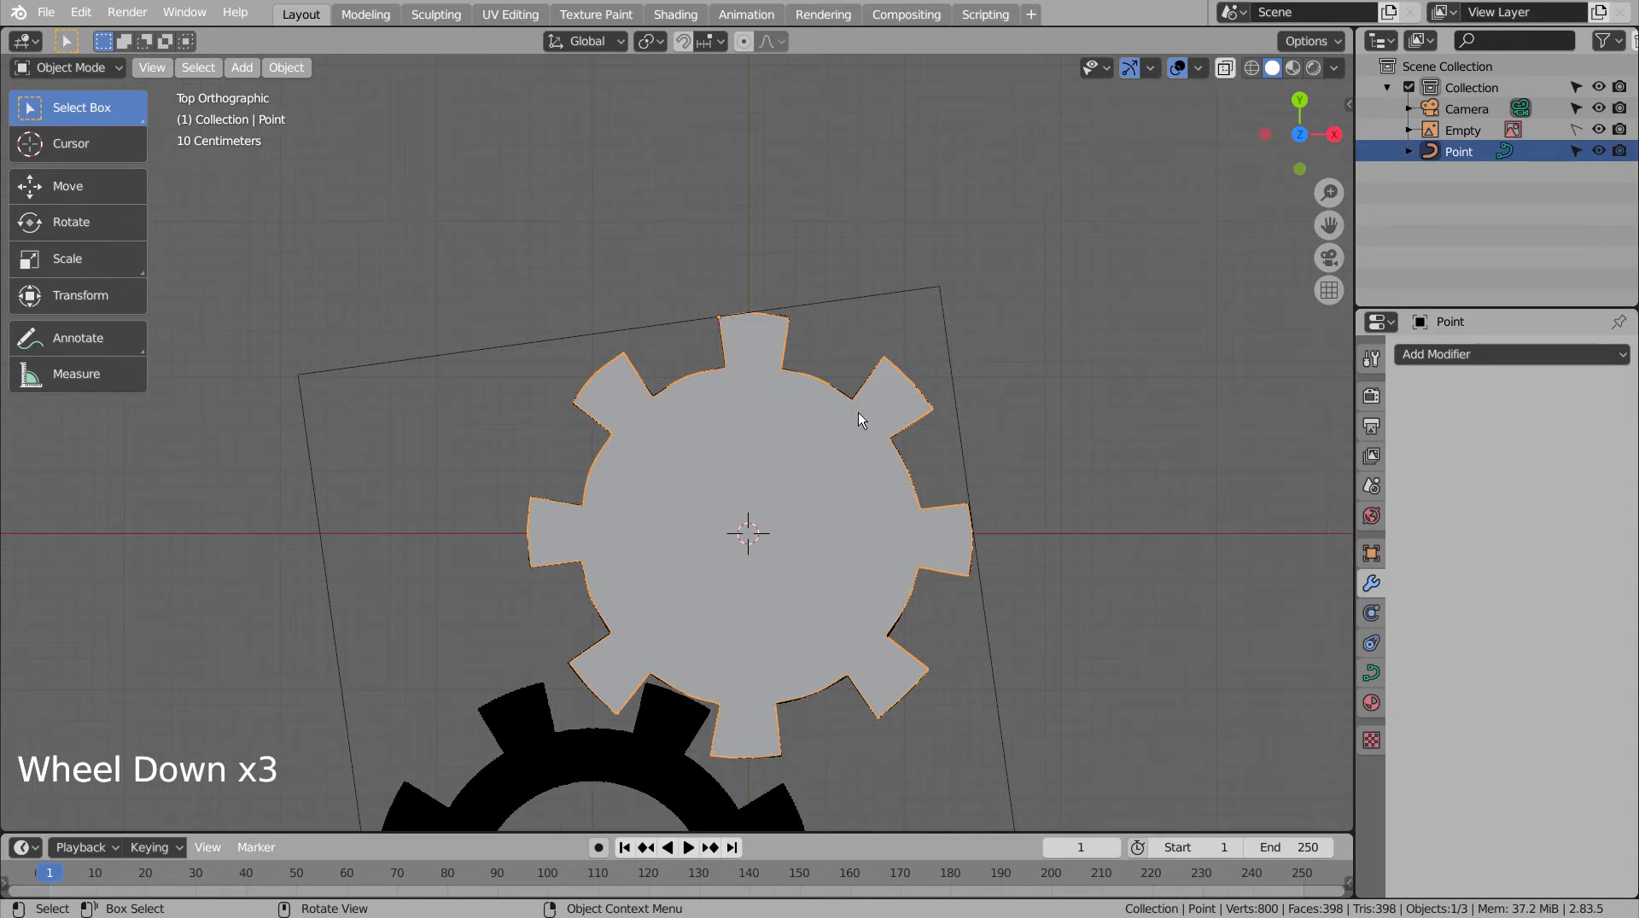
{"action": "key", "text": "Tab"}
{"action": "key", "text": "Tab"}
{"action": "left_click", "coordinate": [958, 420]}
{"action": "middle_click", "coordinate": [932, 470]}
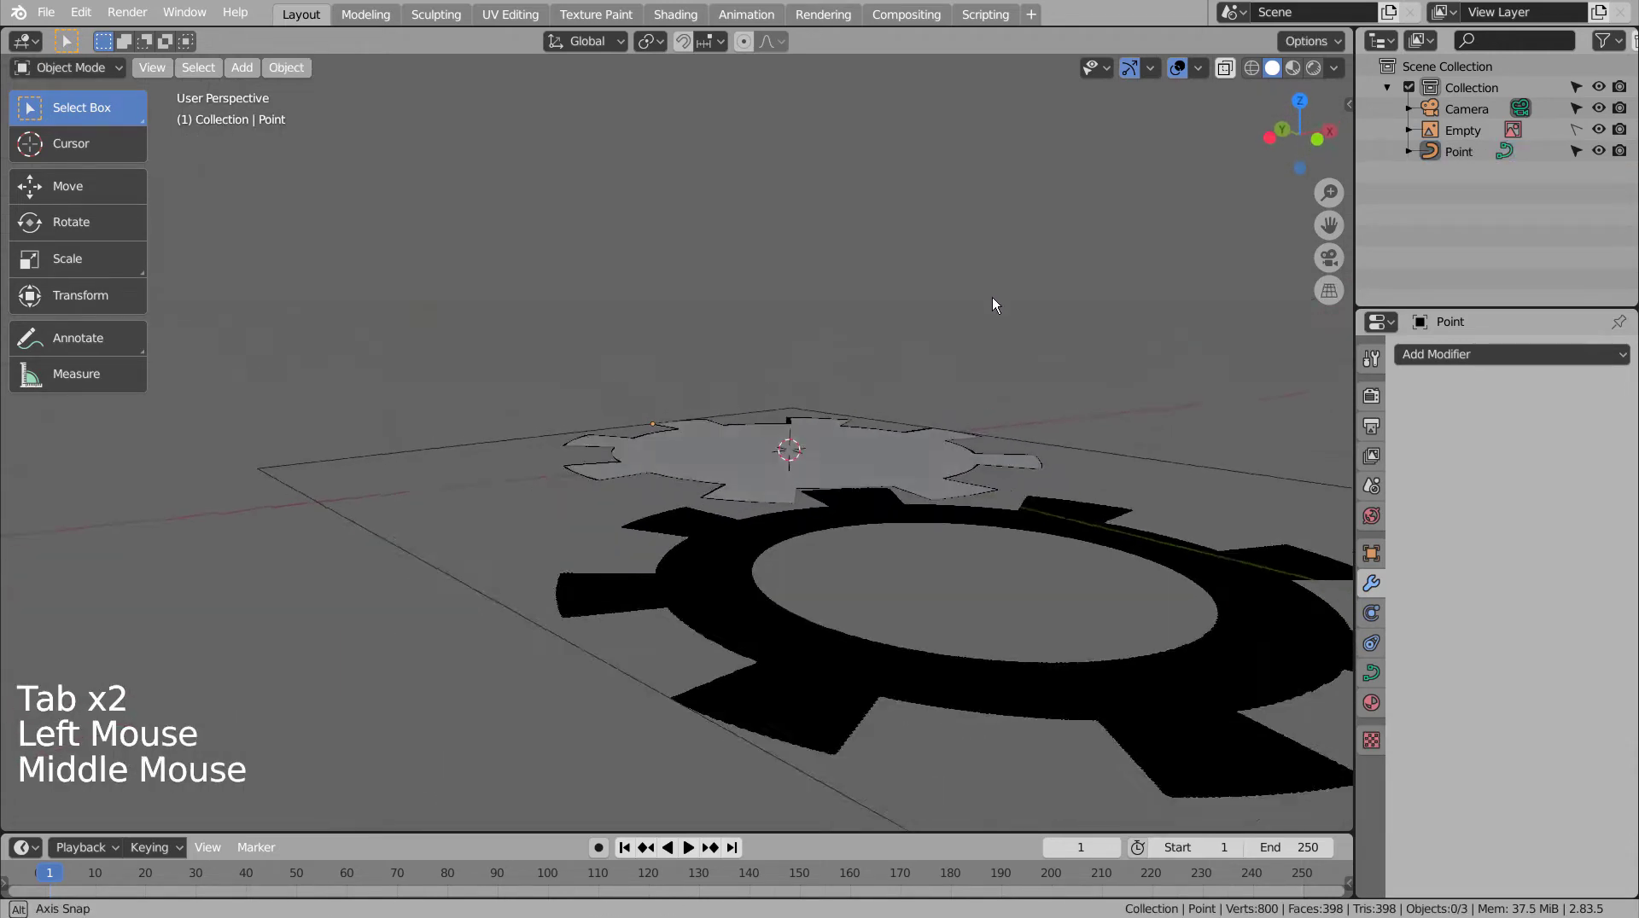
{"action": "key", "text": "KP_7"}
{"action": "left_click", "coordinate": [1022, 423]}
{"action": "left_click", "coordinate": [849, 477]}
{"action": "key", "text": "Tab"}
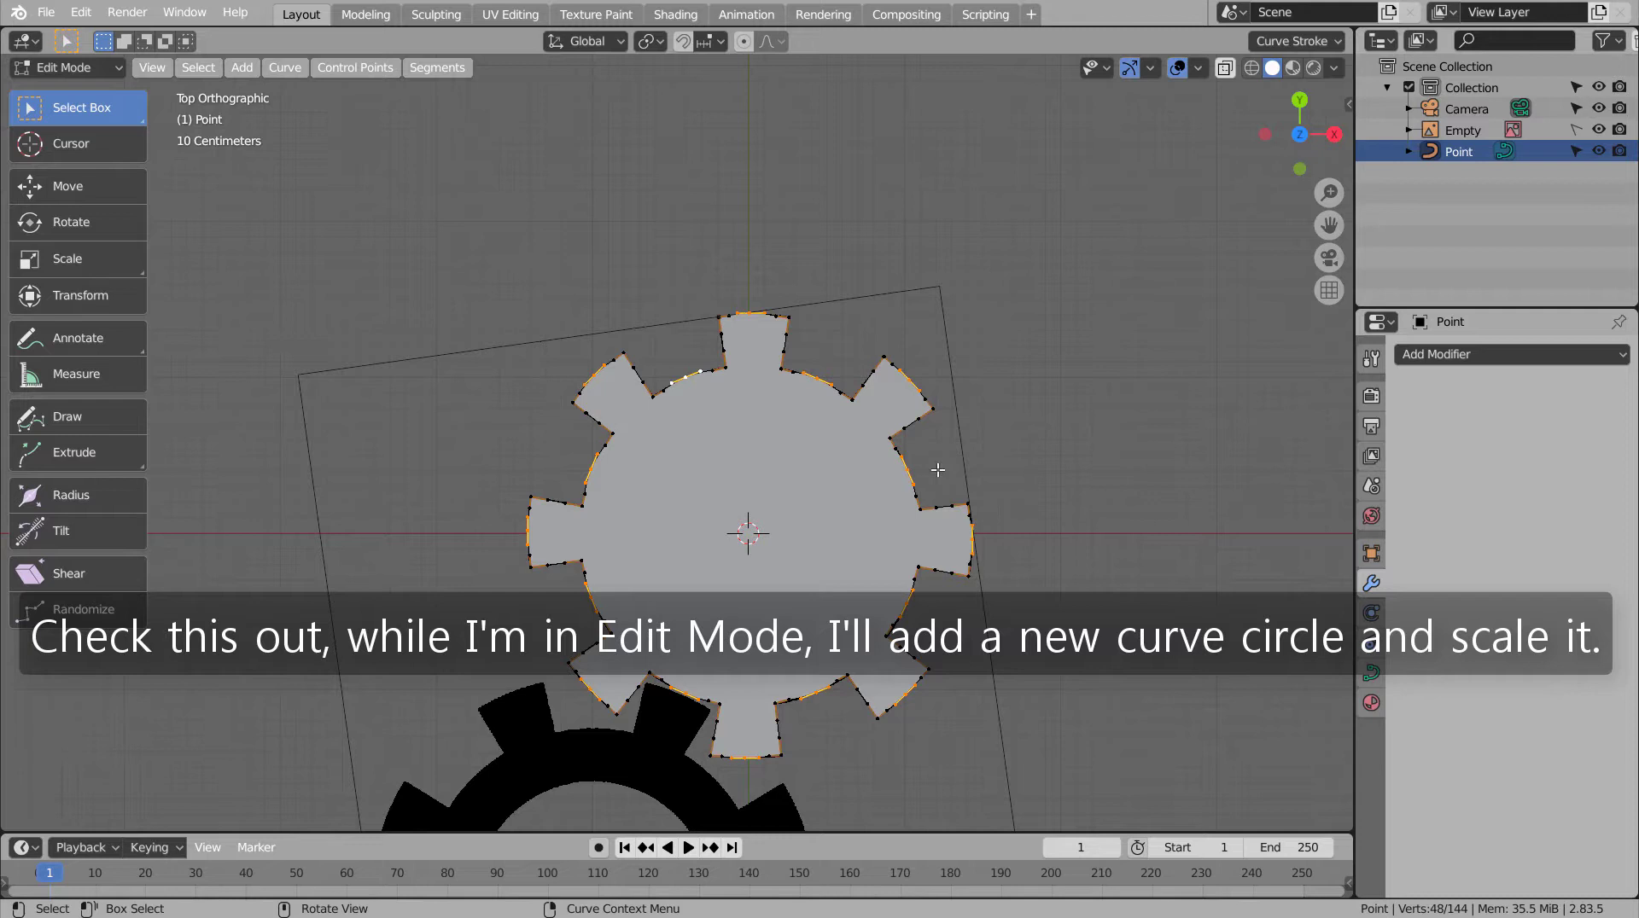
- Add a curve circle inside the gear and scale it down to cut a round centre hole
{"action": "key", "text": "shift+a"}
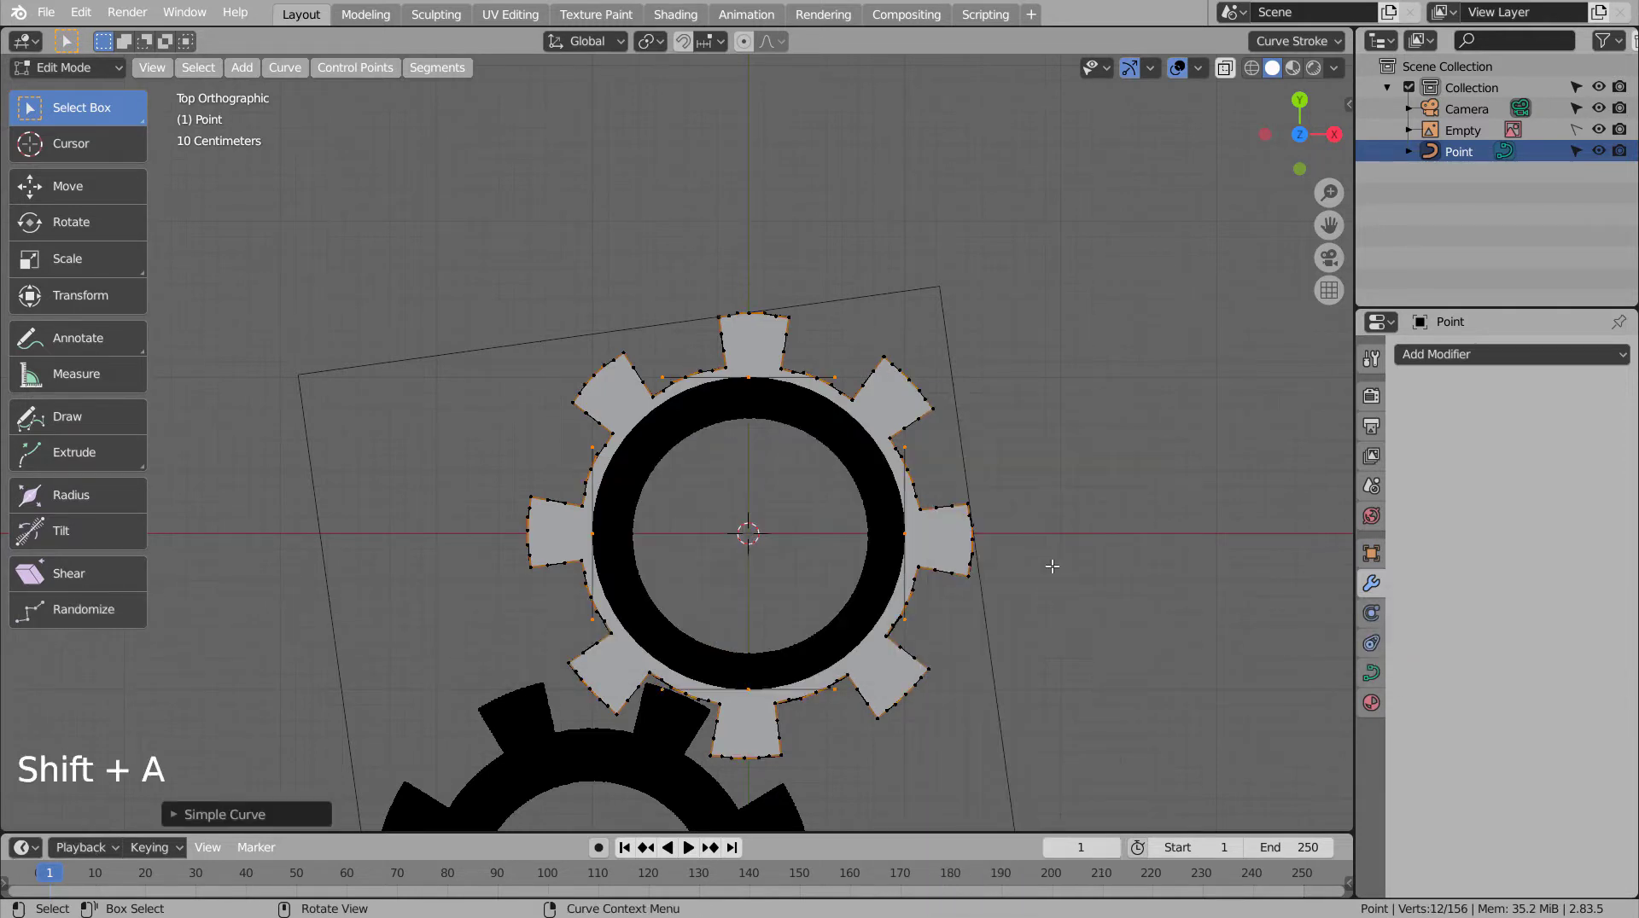
{"action": "key", "text": "s"}
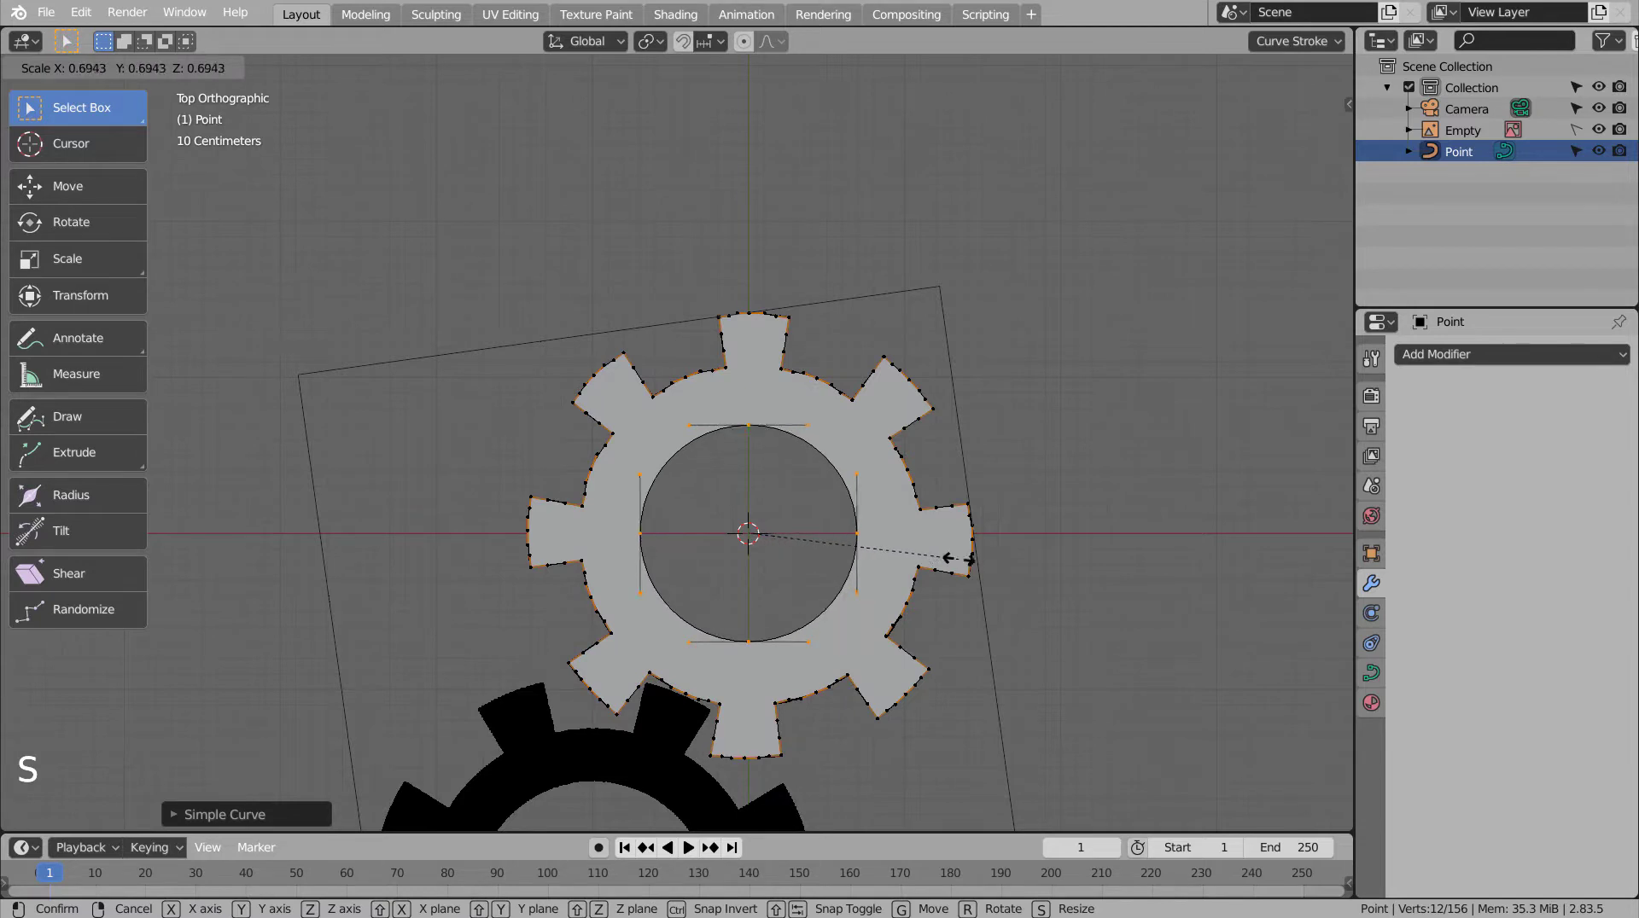
{"action": "key", "text": "shift+z"}
{"action": "key", "text": "shift+z"}
{"action": "middle_click", "coordinate": [1033, 648]}
{"action": "key", "text": "Tab"}
{"action": "middle_click", "coordinate": [1083, 558]}
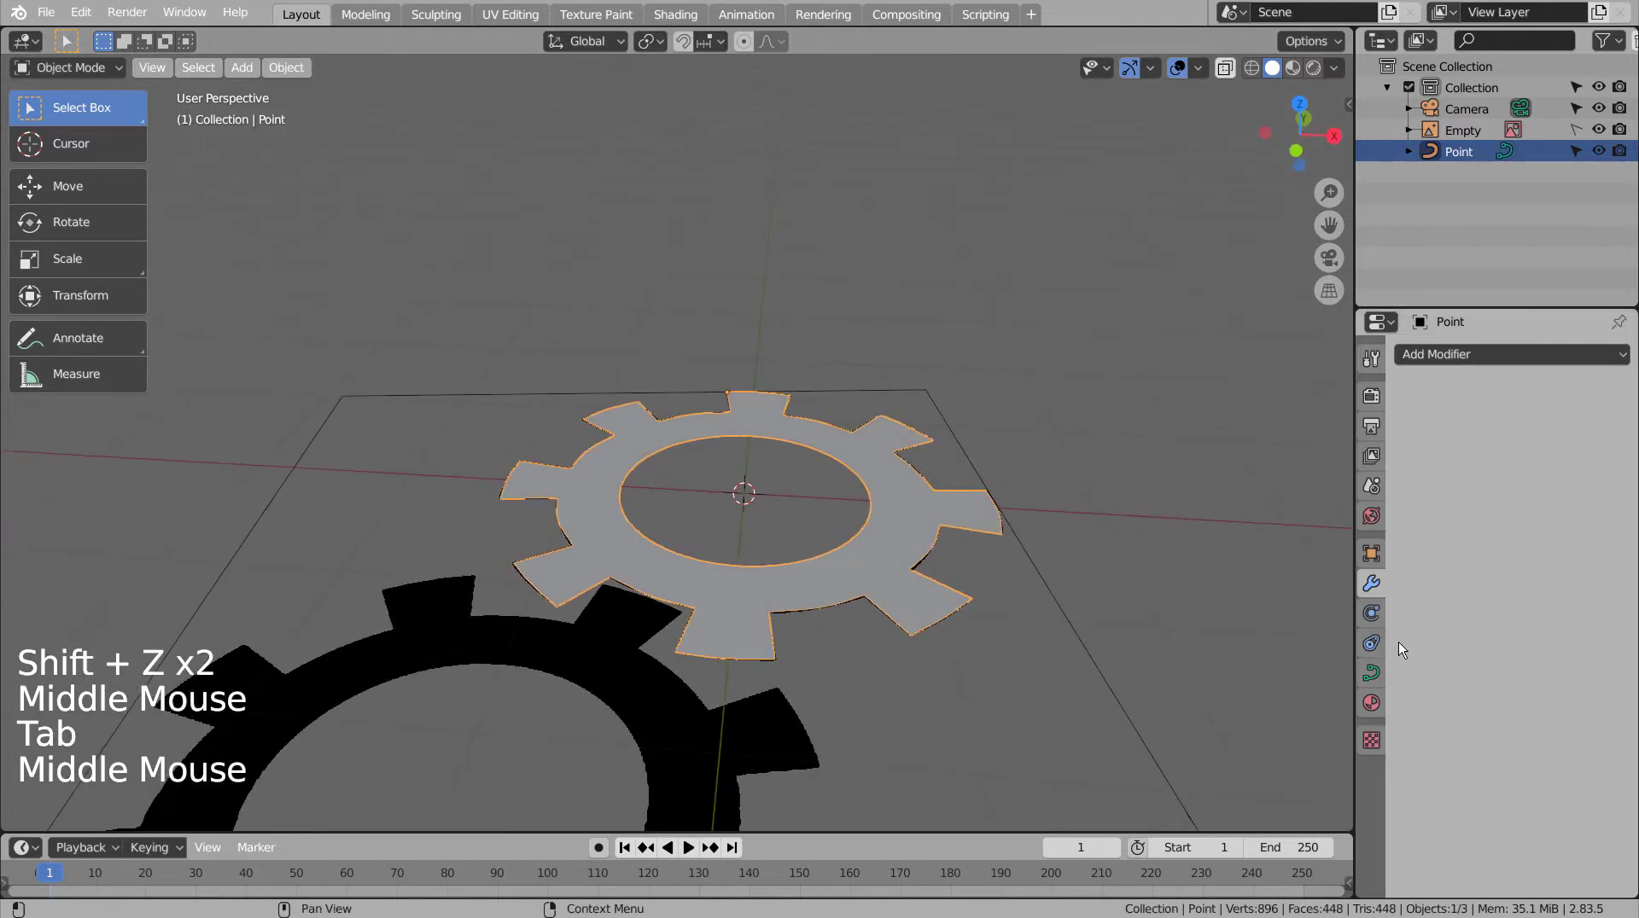
- Set the curve's Geometry Extrude to 0.22 m, turning the toothed ring into a solid cog
{"action": "left_click", "coordinate": [1379, 669]}
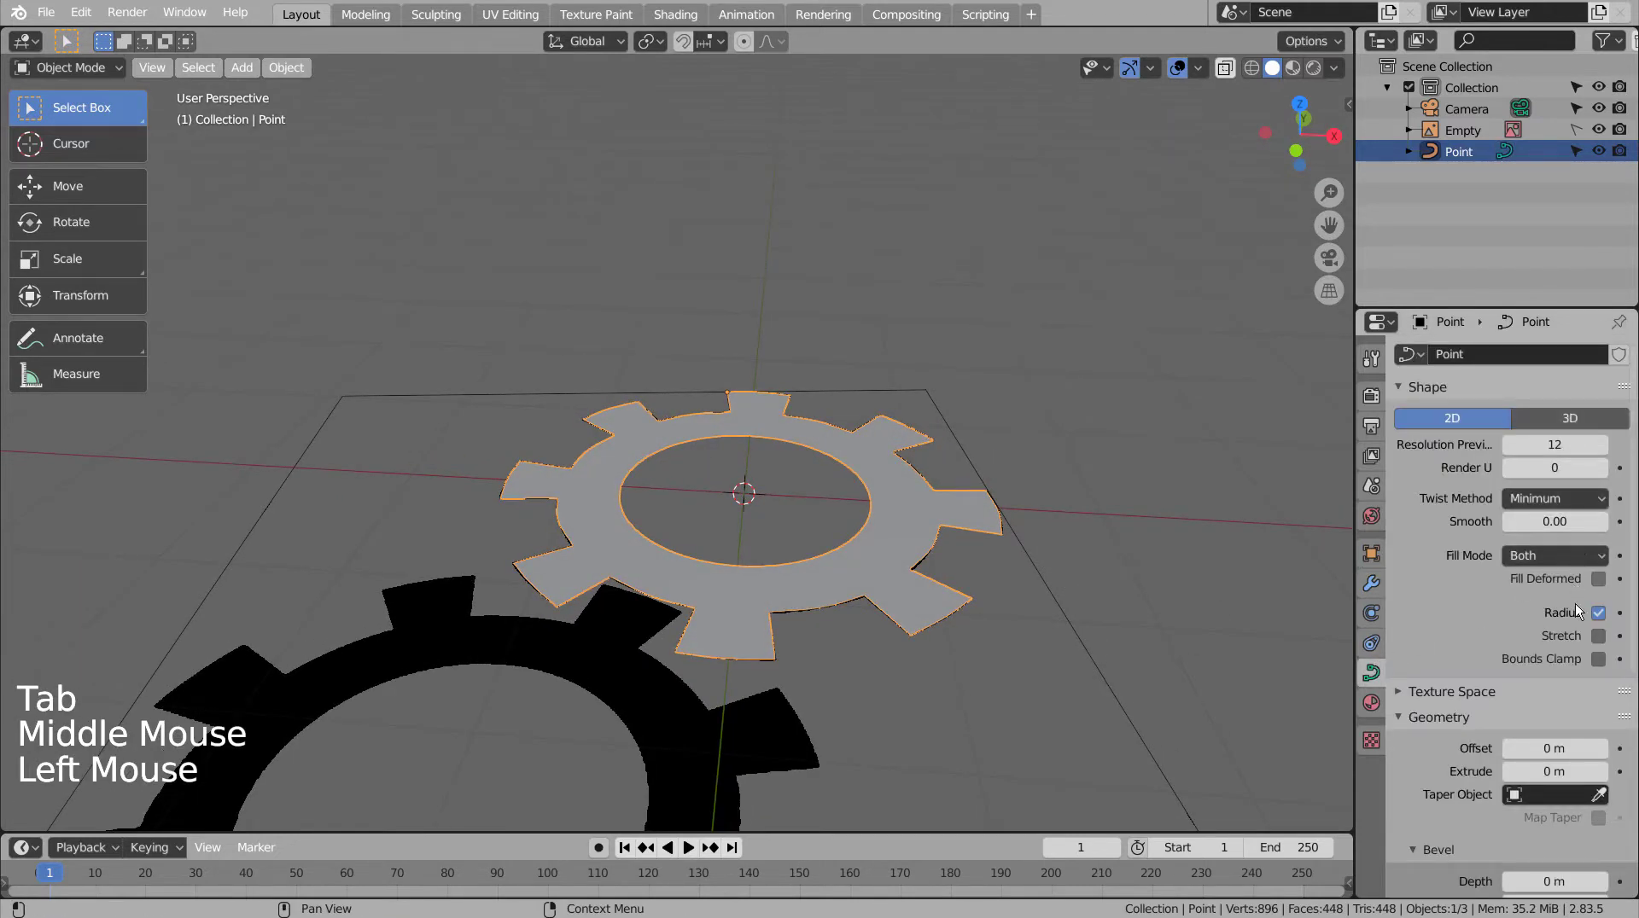
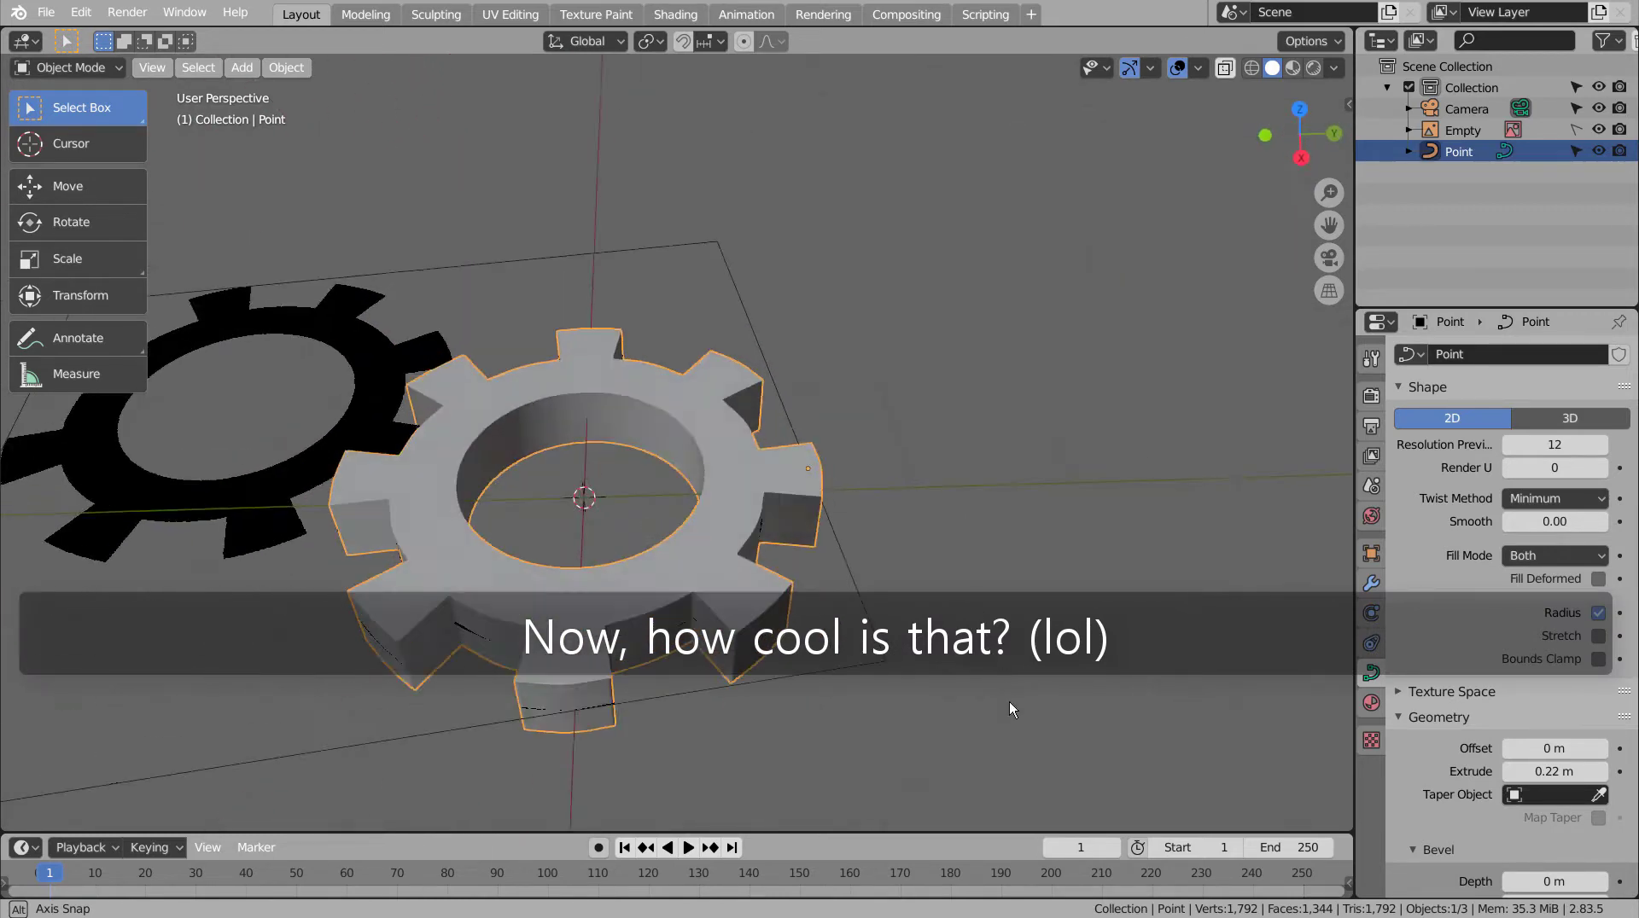
{"action": "key", "text": "KP_1"}
{"action": "key", "text": "KP_7"}
{"action": "middle_click", "coordinate": [965, 582]}
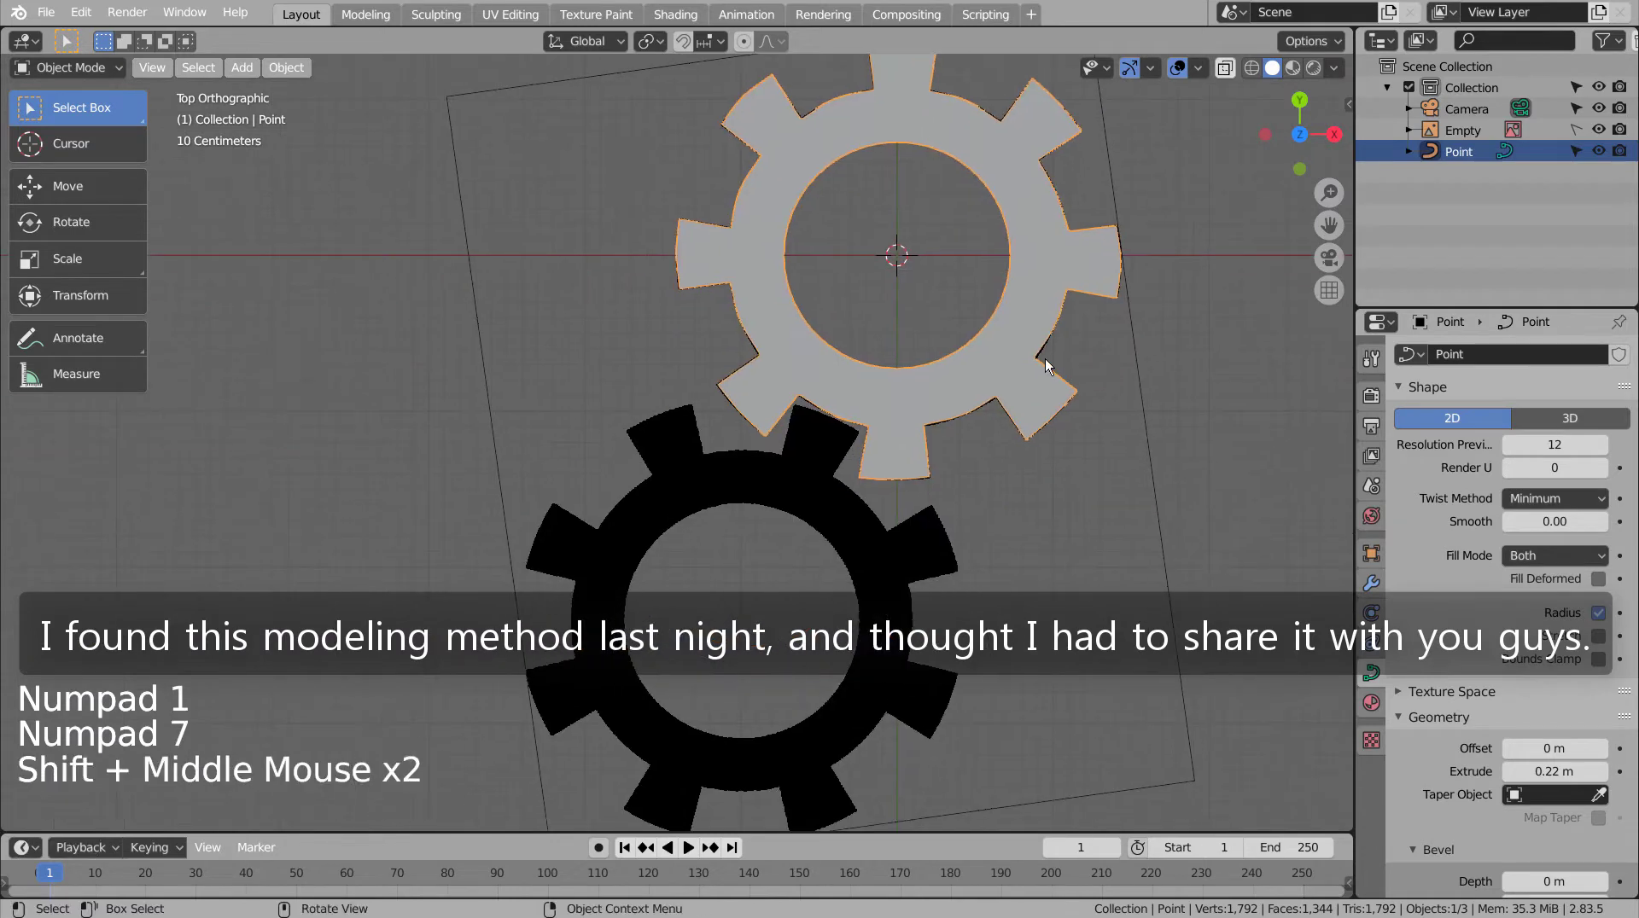
- Duplicate the solid cog, rotate and move the copy over the lower reference gear to interlock
{"action": "key", "text": "shift+d"}
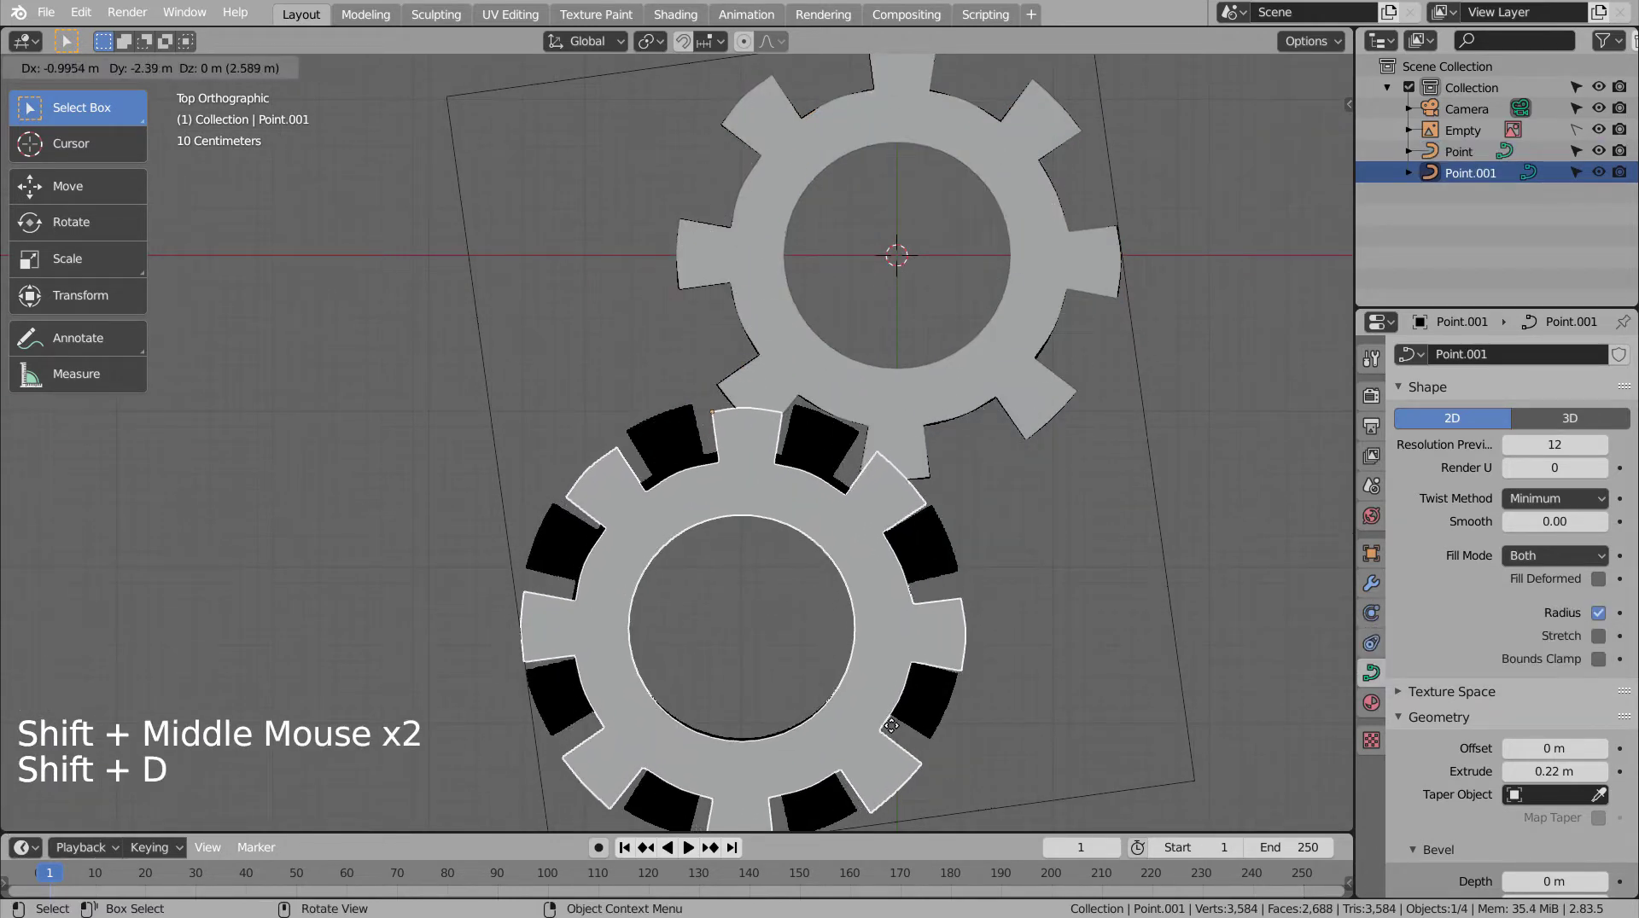
{"action": "key", "text": "r"}
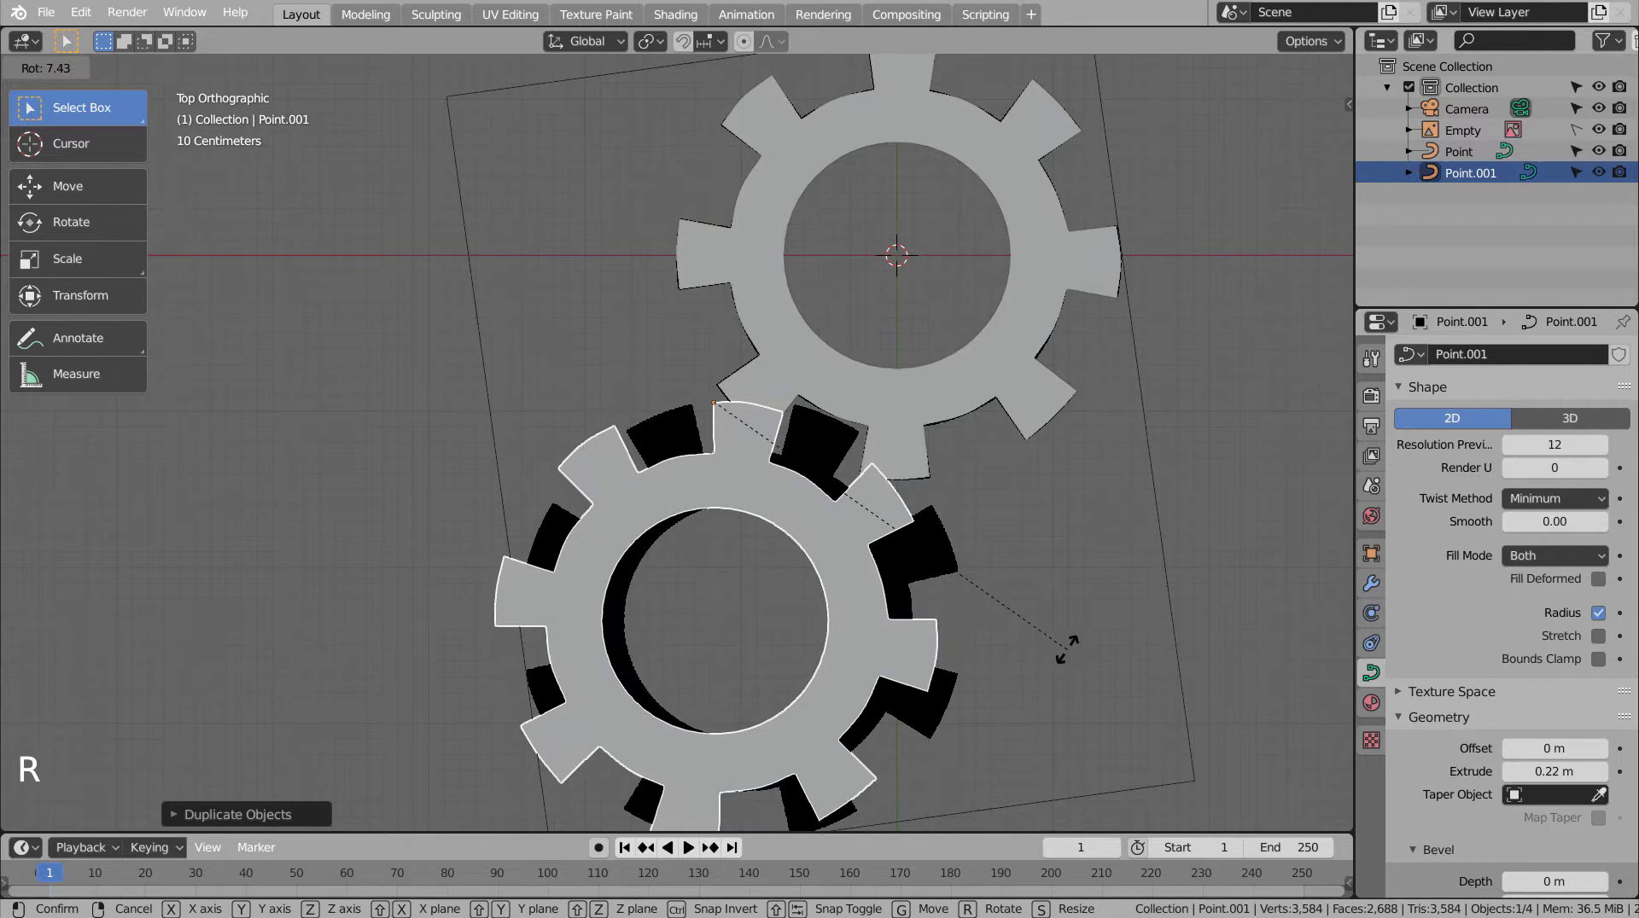
{"action": "key", "text": "g"}
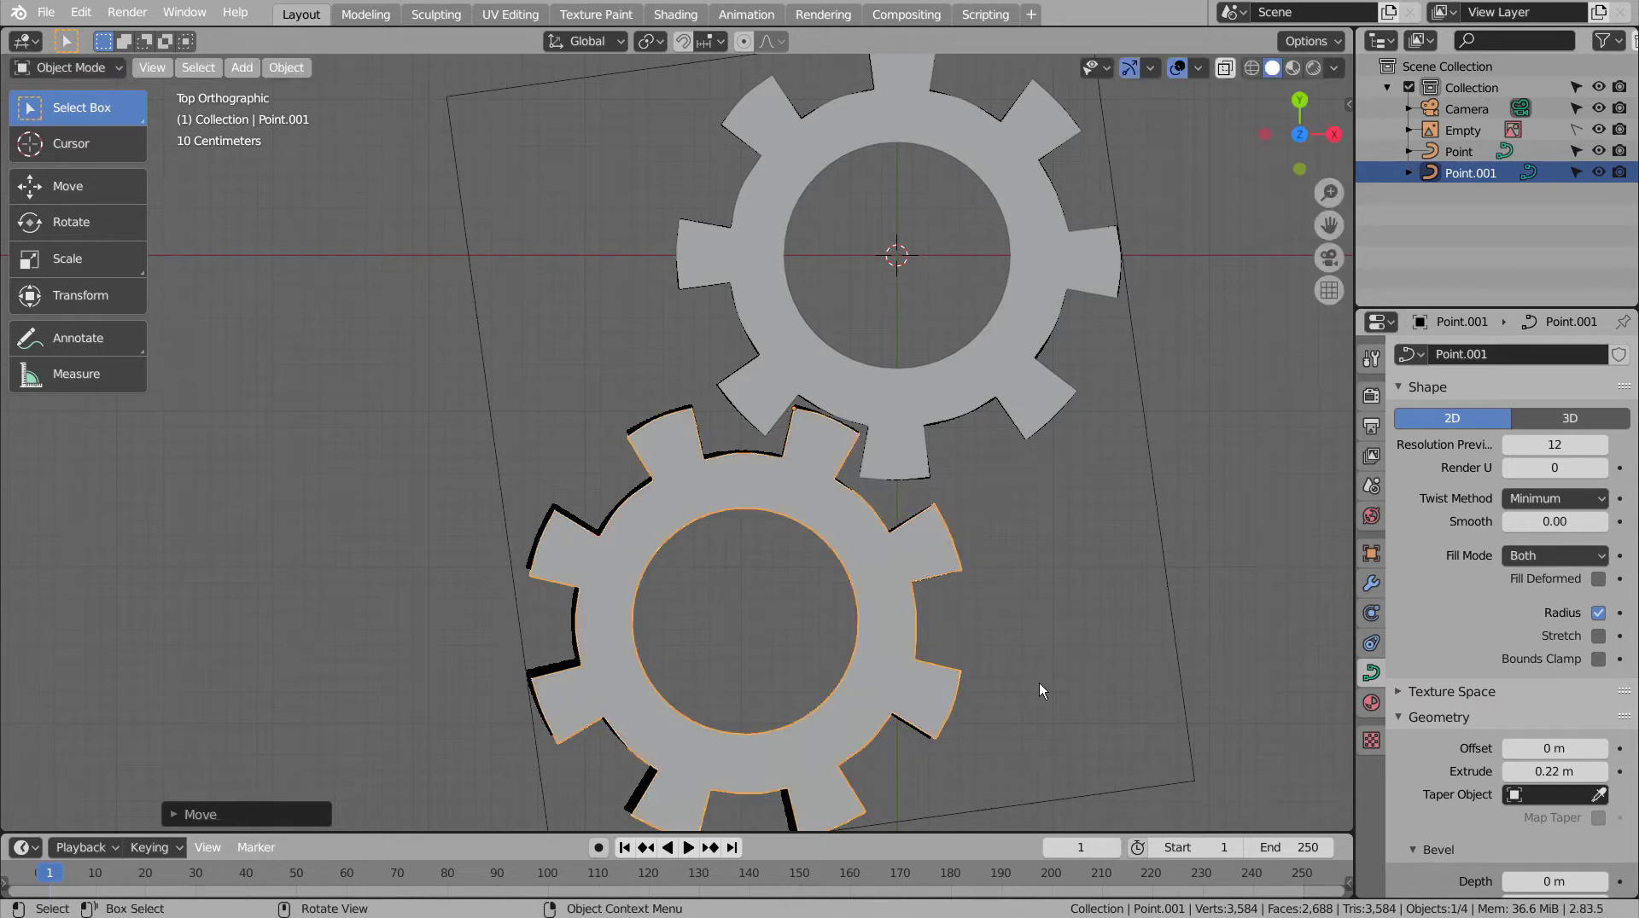
{"action": "left_click", "coordinate": [1133, 622]}
- Orbit around the two cogs and frame them through the camera view
{"action": "middle_click", "coordinate": [1153, 532]}
{"action": "middle_click", "coordinate": [1103, 431]}
{"action": "scroll", "scroll_direction": "down", "scroll_amount": 3}
{"action": "middle_click", "coordinate": [1098, 568]}
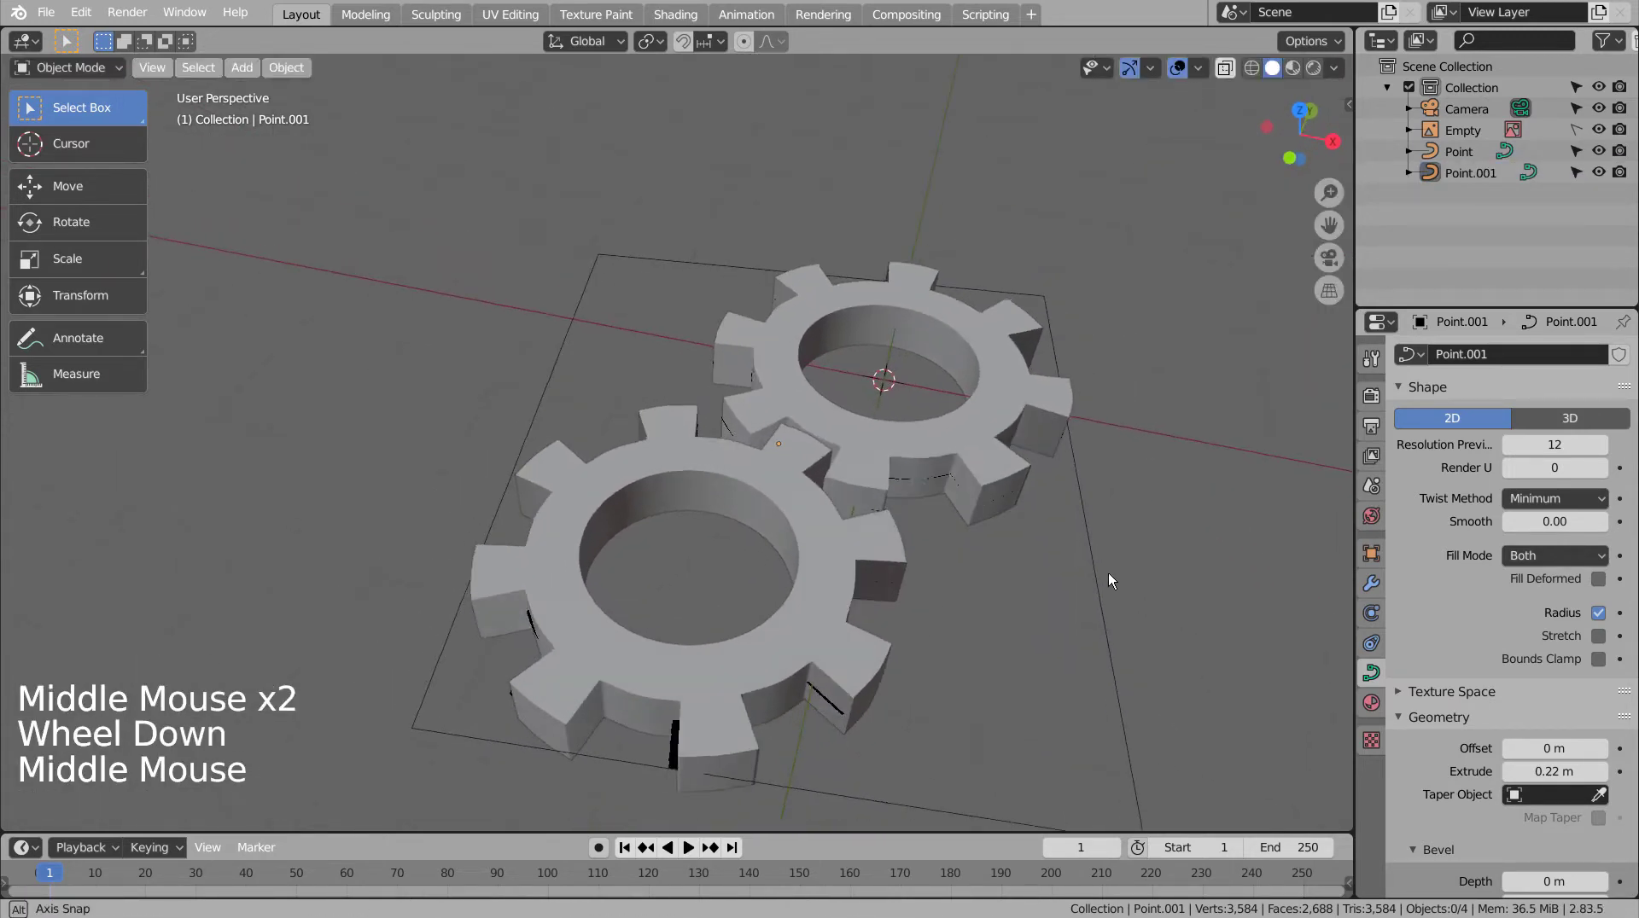
{"action": "middle_click", "coordinate": [1113, 577]}
{"action": "key", "text": "ctrl+alt+KP_0"}
{"action": "key", "text": "shift+`"}
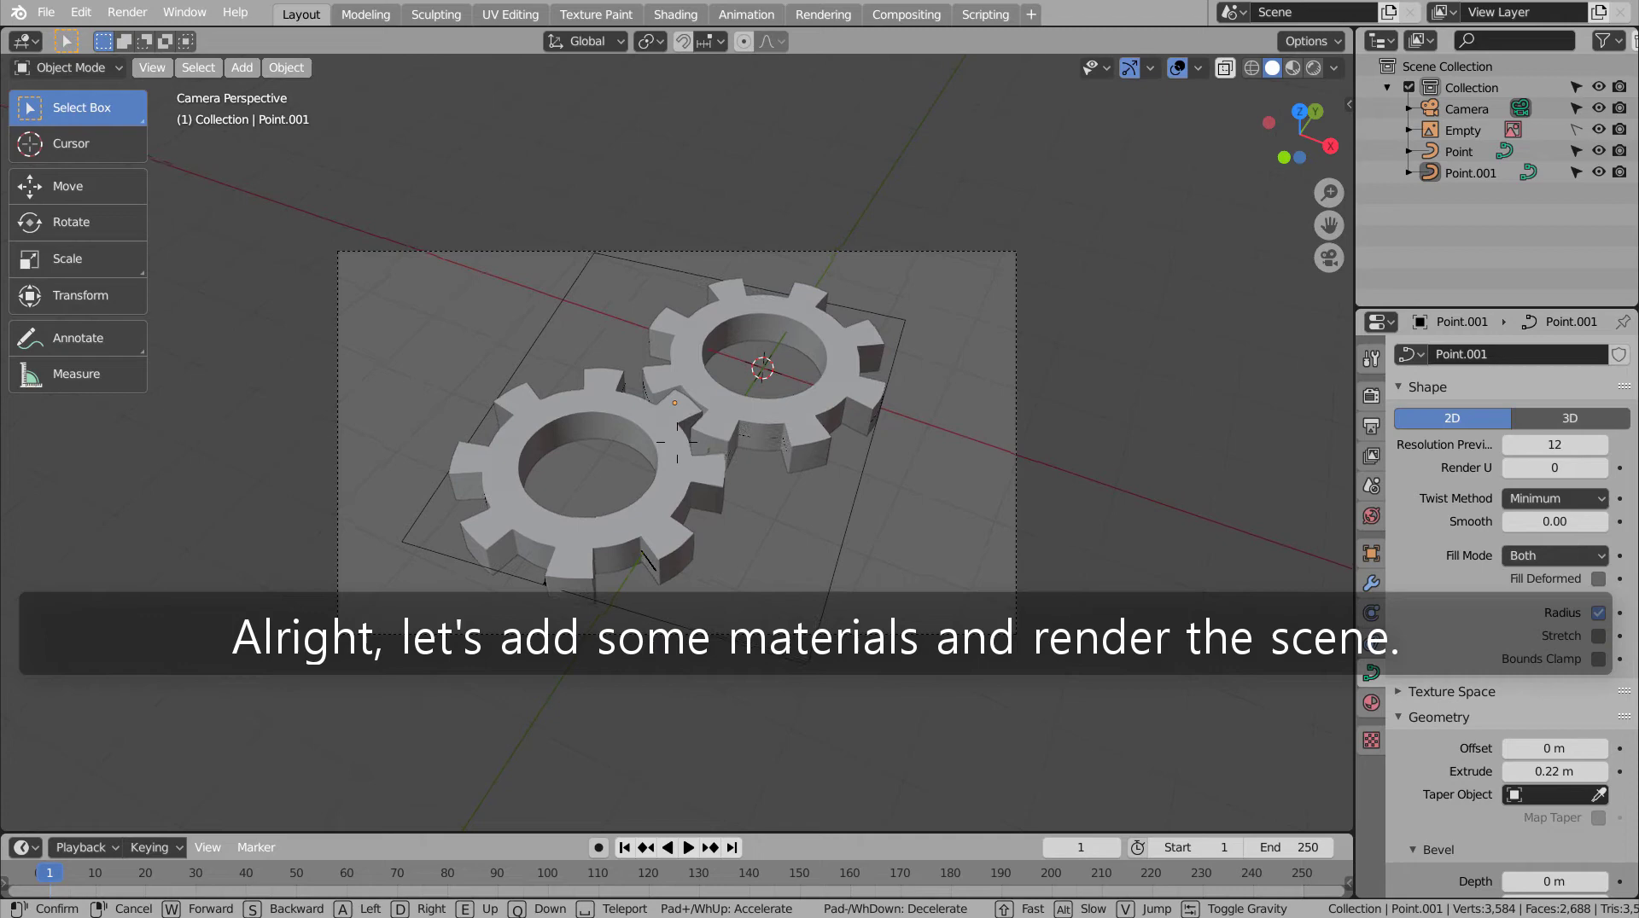
- Add a mesh plane and move it down along Z to sit just below the cogs
{"action": "left_click", "coordinate": [972, 483]}
{"action": "key", "text": "shift+a"}
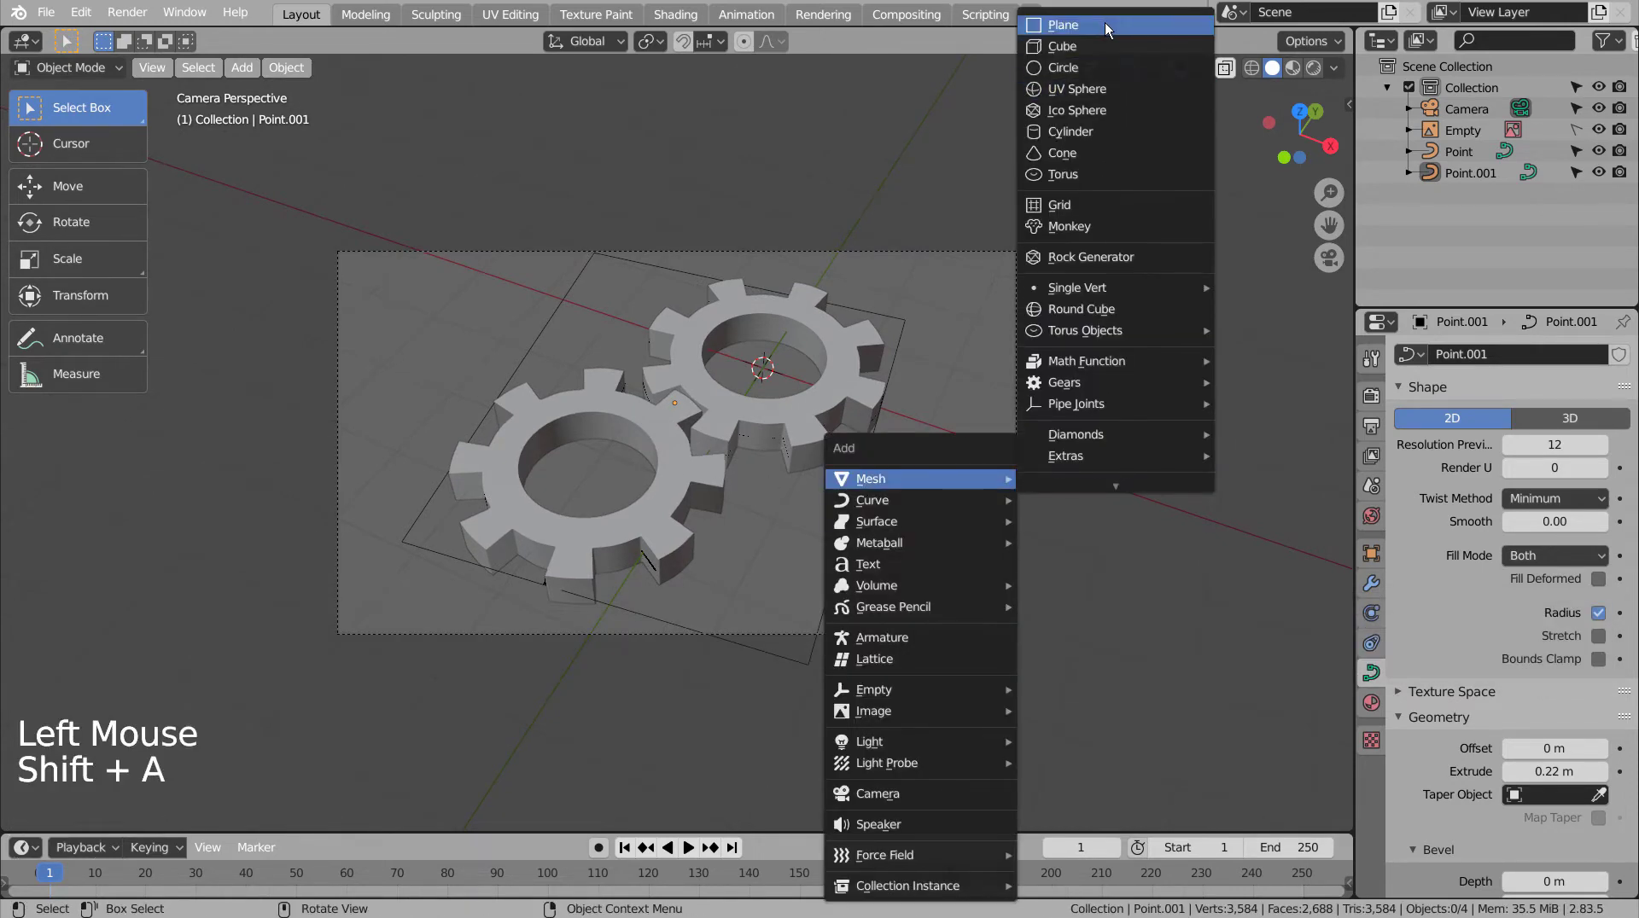
{"action": "key", "text": "s"}
{"action": "key", "text": "KP_3"}
{"action": "scroll", "scroll_direction": "up", "scroll_amount": 3}
{"action": "scroll", "scroll_direction": "up", "scroll_amount": 3}
{"action": "key", "text": "g"}
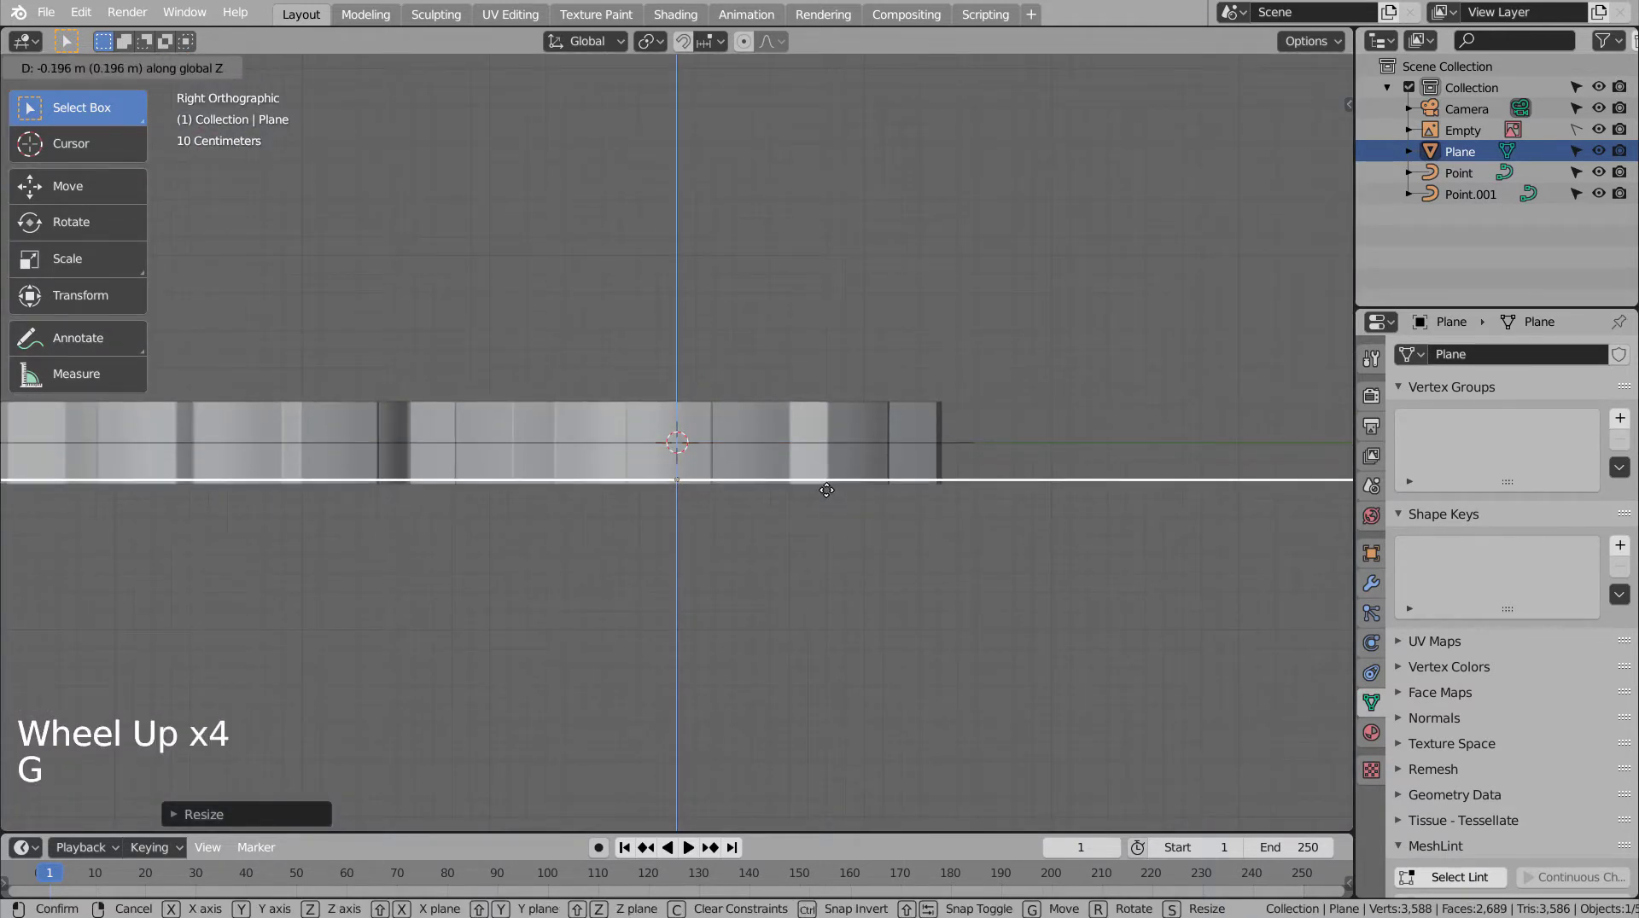
{"action": "left_click", "coordinate": [751, 547]}
- Return to the camera view and hide the reference image Empty in the Outliner
{"action": "middle_click", "coordinate": [665, 559]}
{"action": "key", "text": "KP_0"}
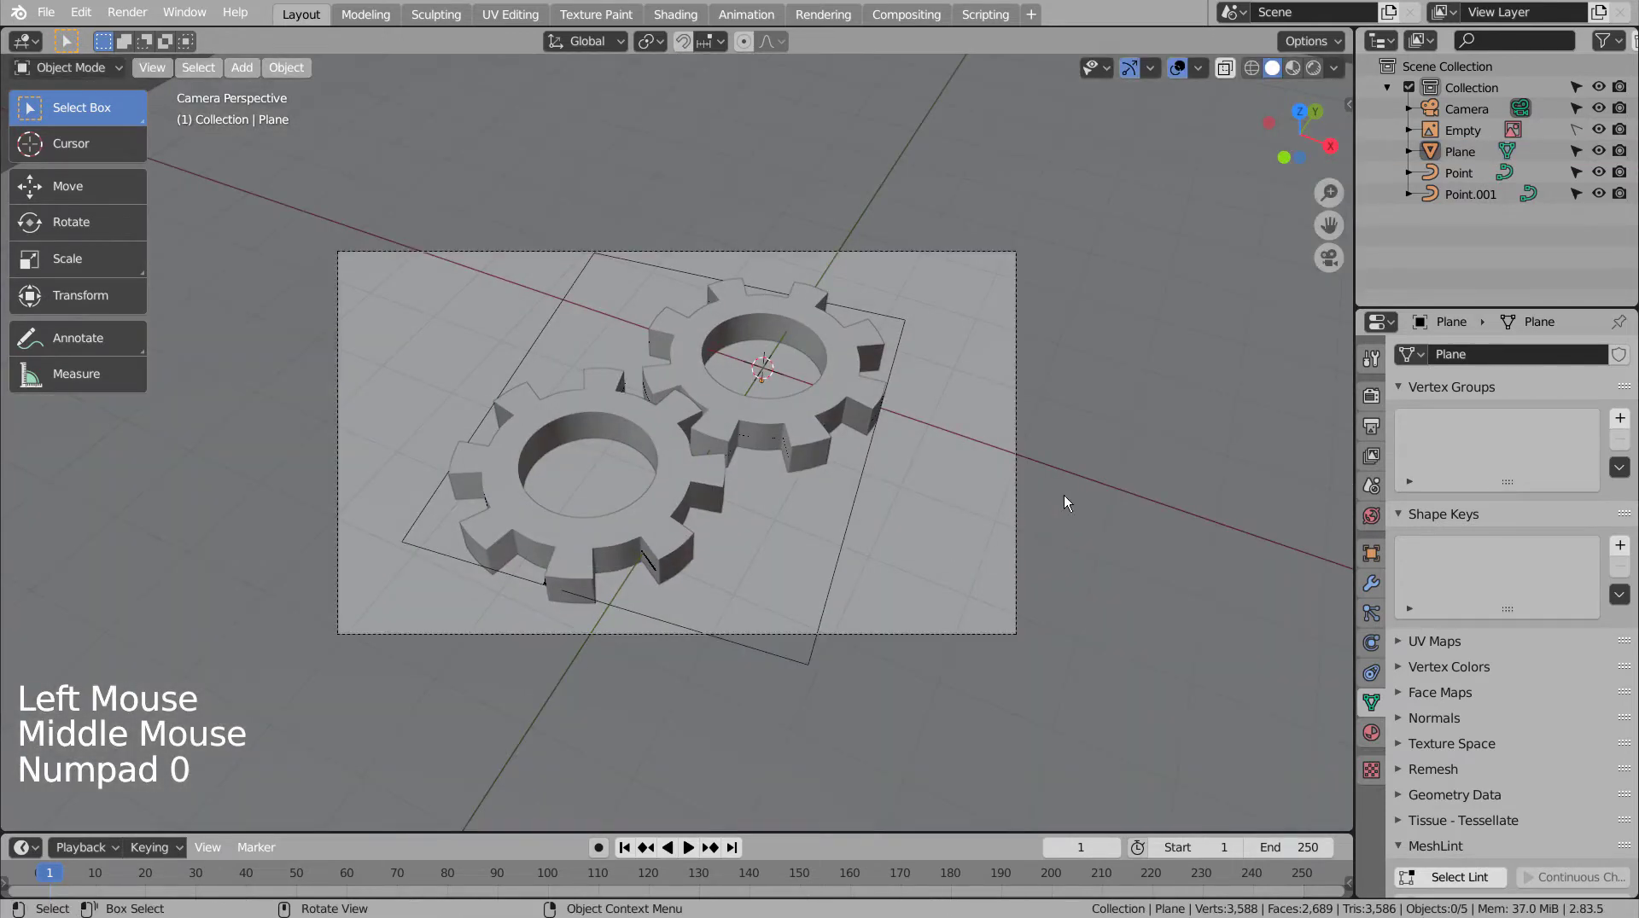
{"action": "double_click", "coordinate": [1604, 136]}
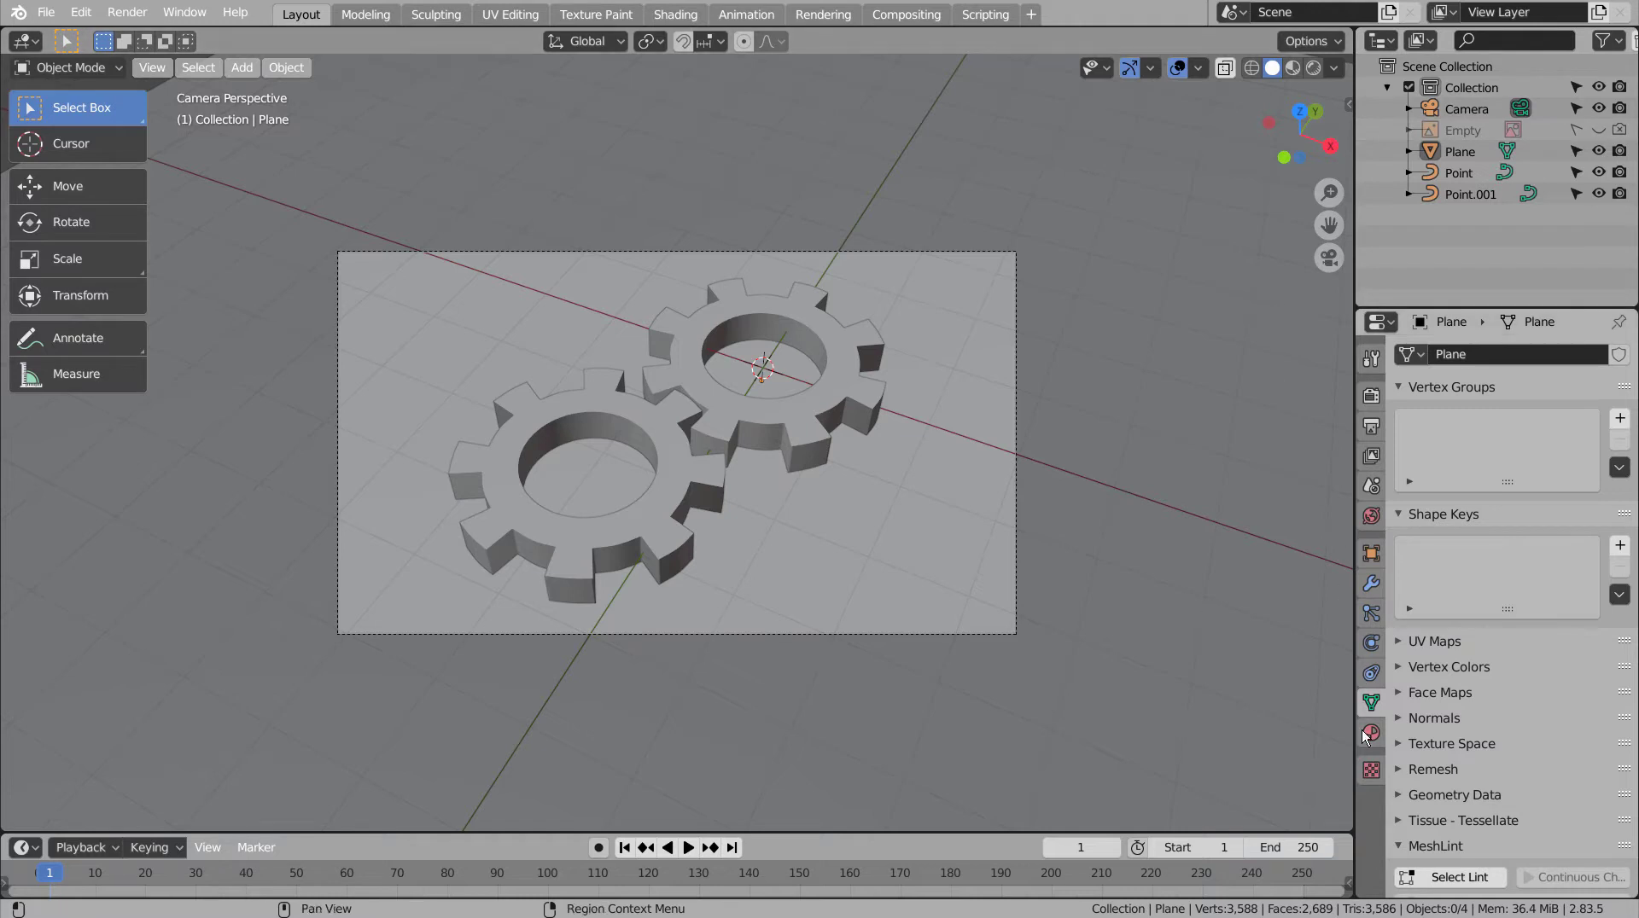
- Give the ground plane a light-blue material with Metallic 0.917 and Roughness 0.206, previewed in the viewport
{"action": "left_click", "coordinate": [1367, 734]}
{"action": "left_click", "coordinate": [1541, 457]}
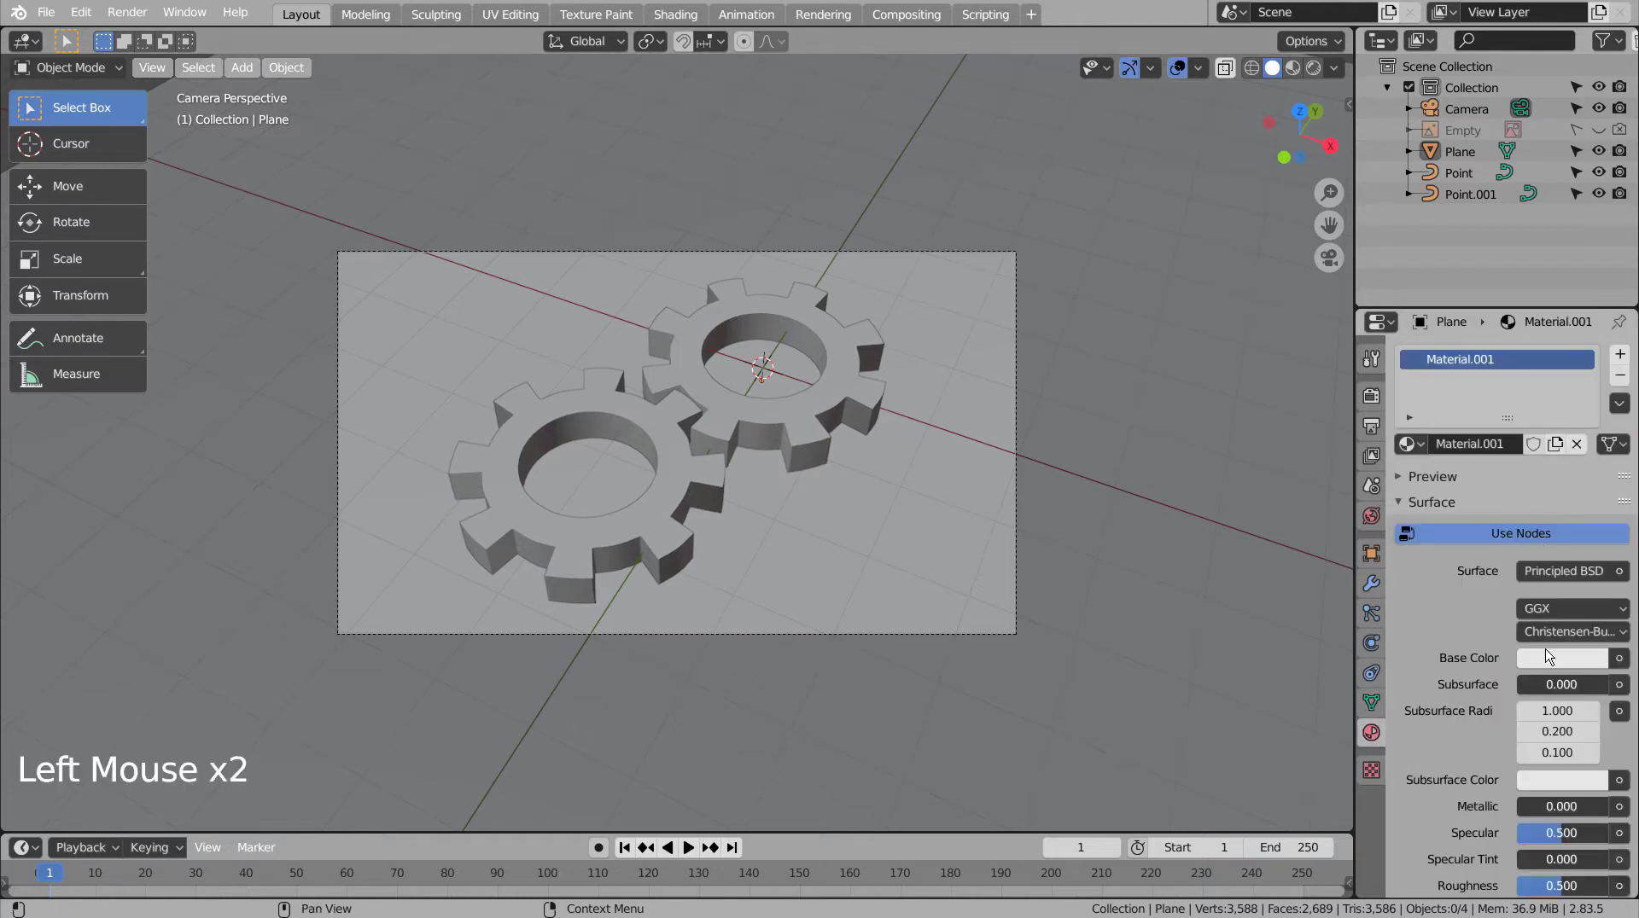
{"action": "left_click", "coordinate": [1554, 514]}
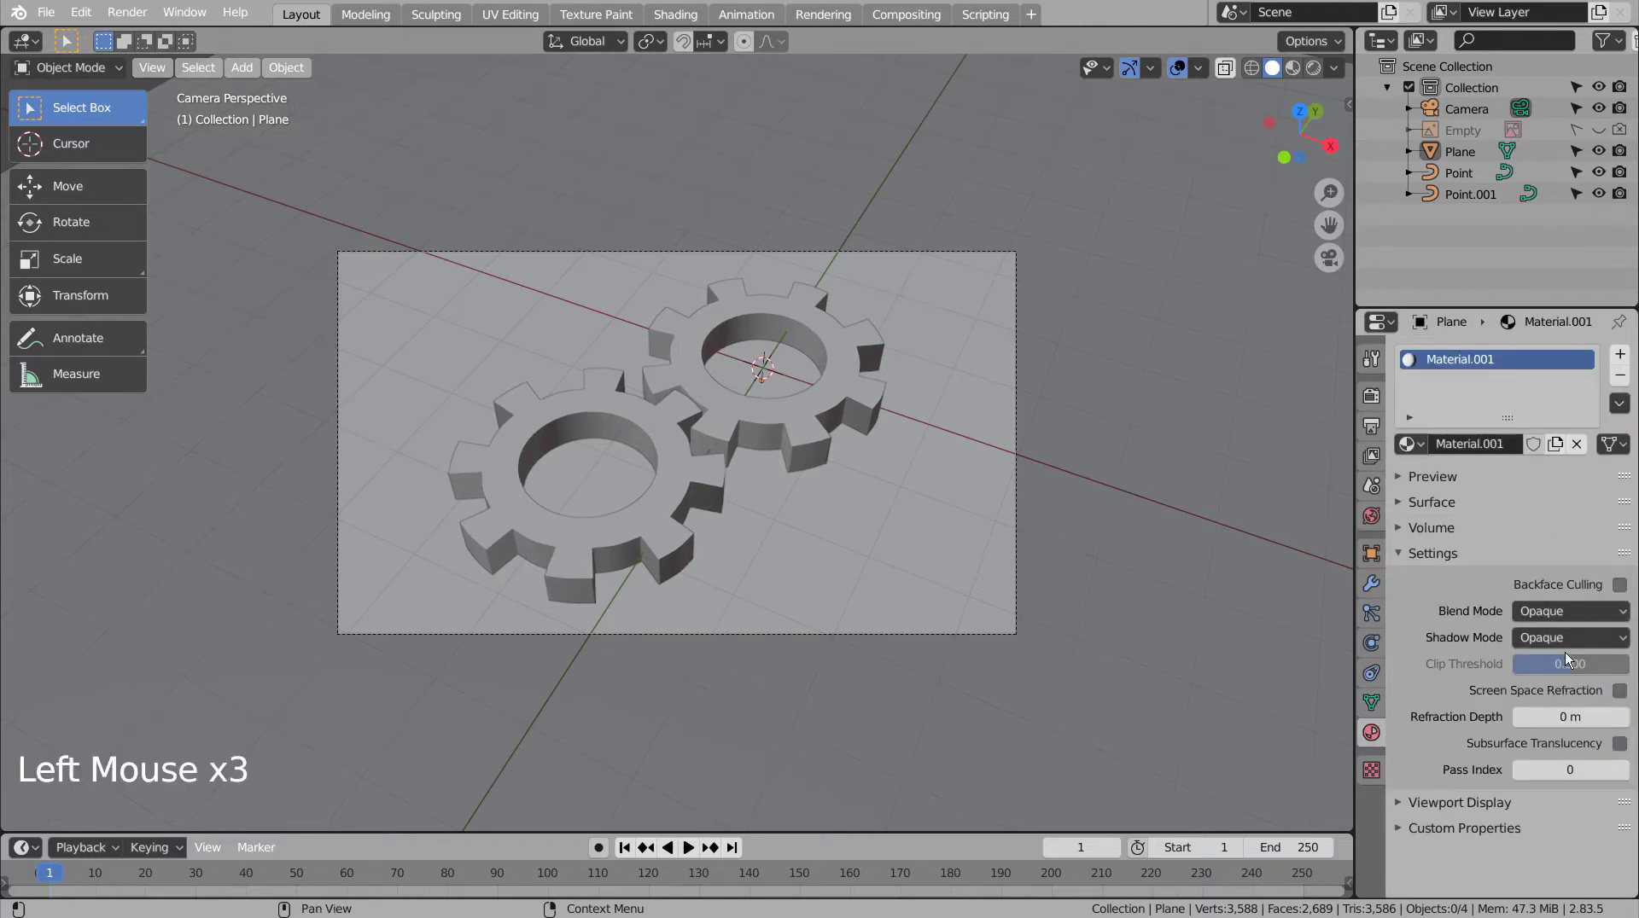
{"action": "key", "text": "ctrl+z"}
{"action": "left_click", "coordinate": [1498, 454]}
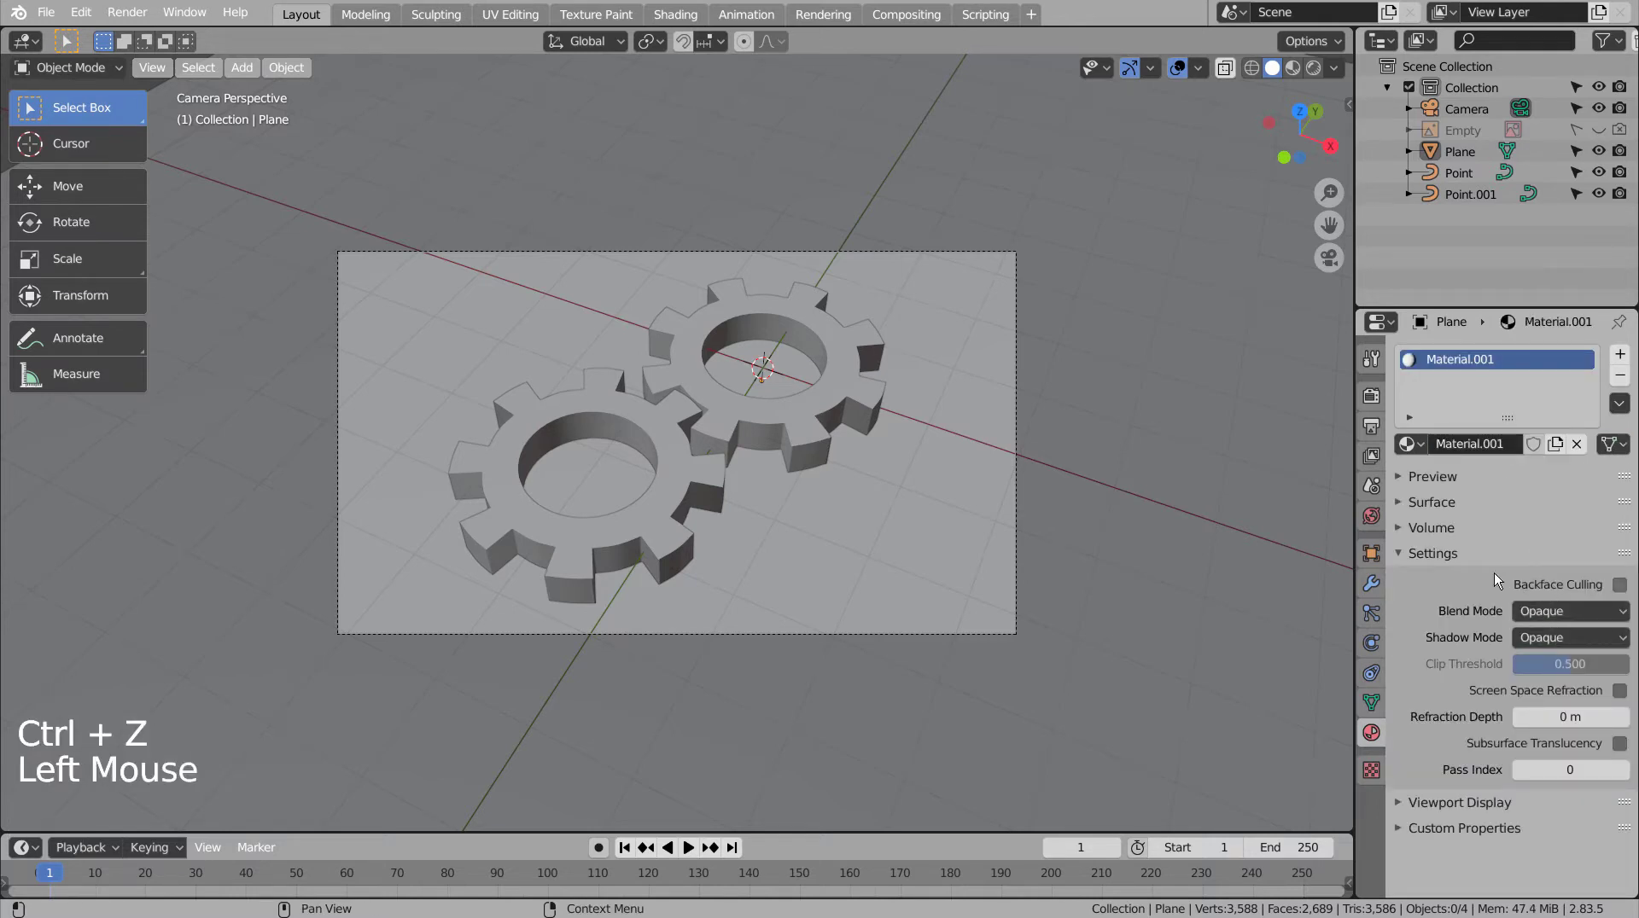
{"action": "left_click", "coordinate": [1404, 507]}
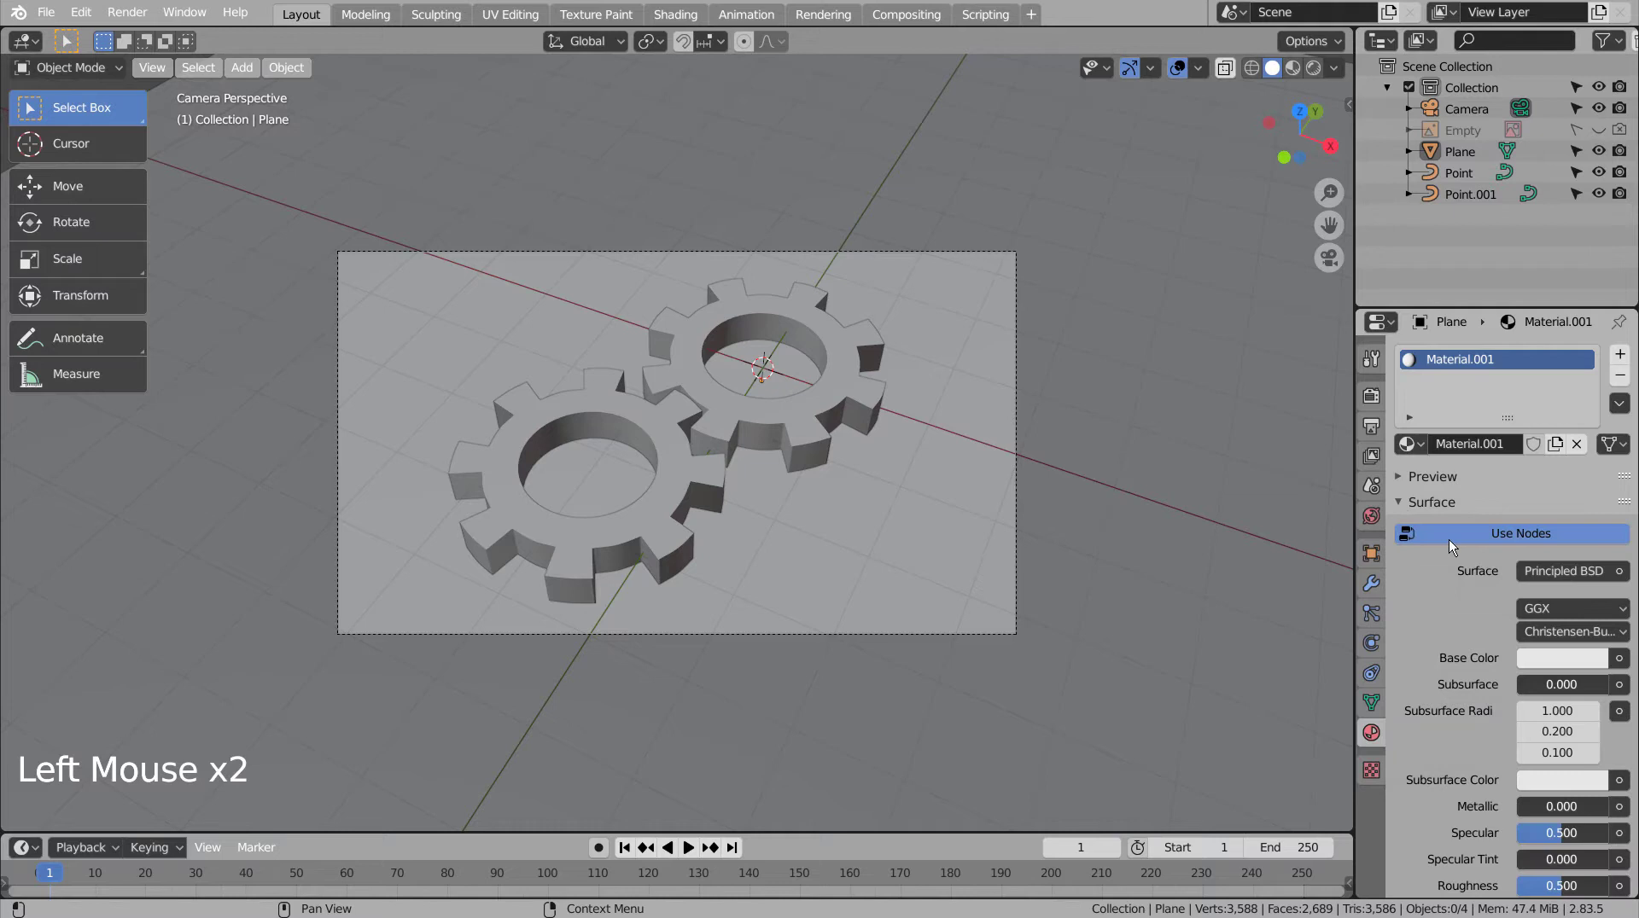
{"action": "left_click", "coordinate": [1574, 662]}
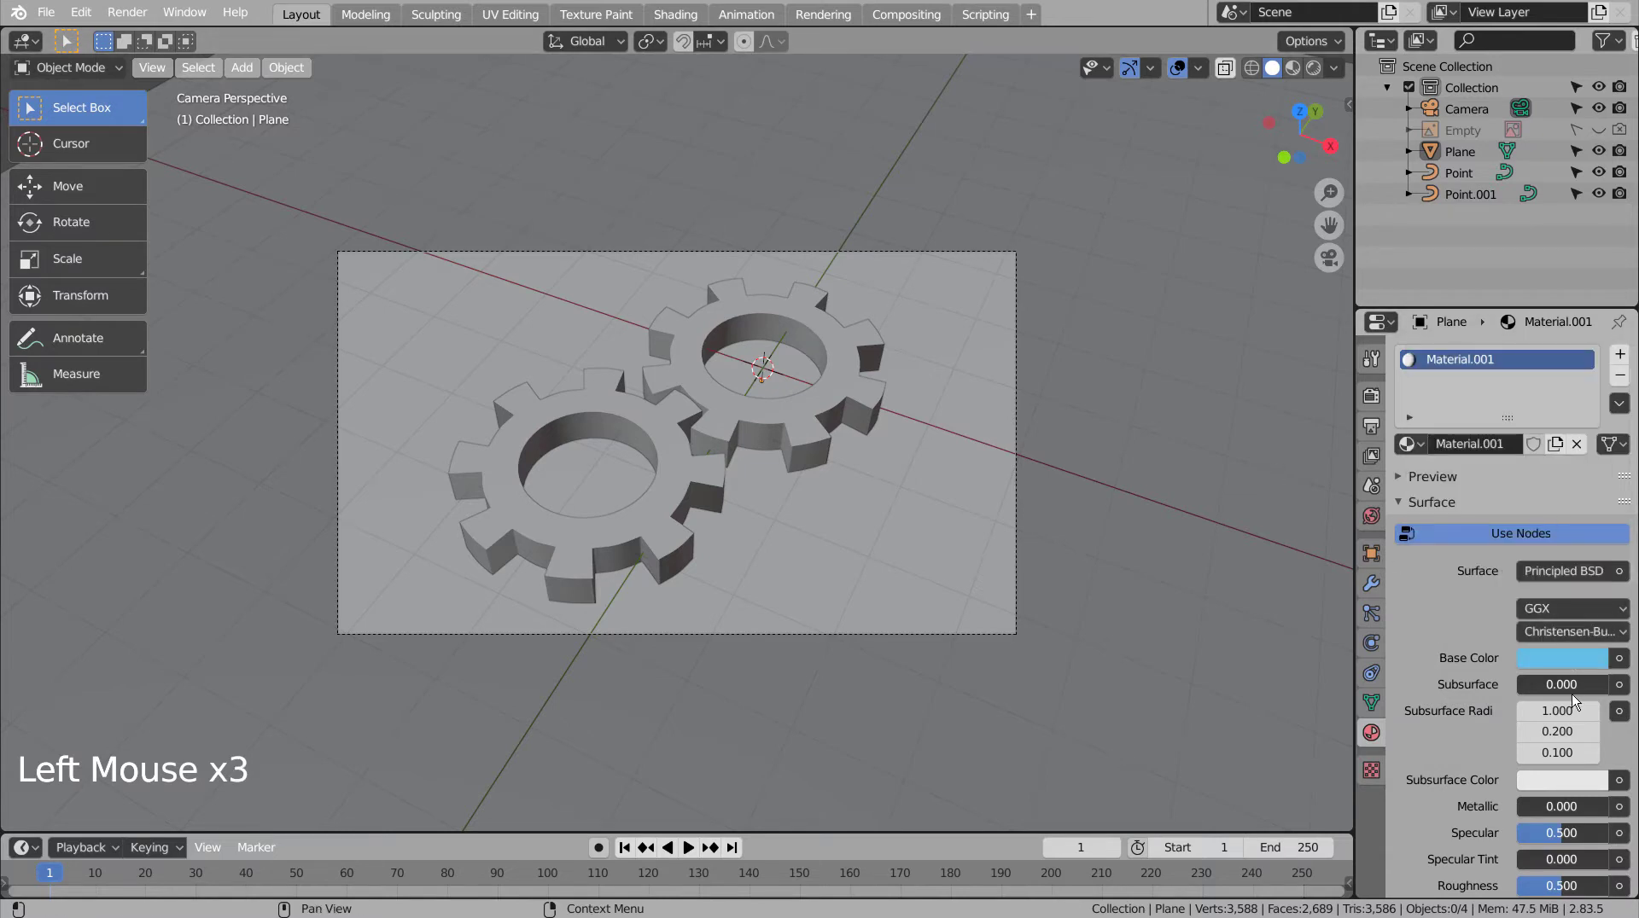
{"action": "left_click", "coordinate": [1536, 812]}
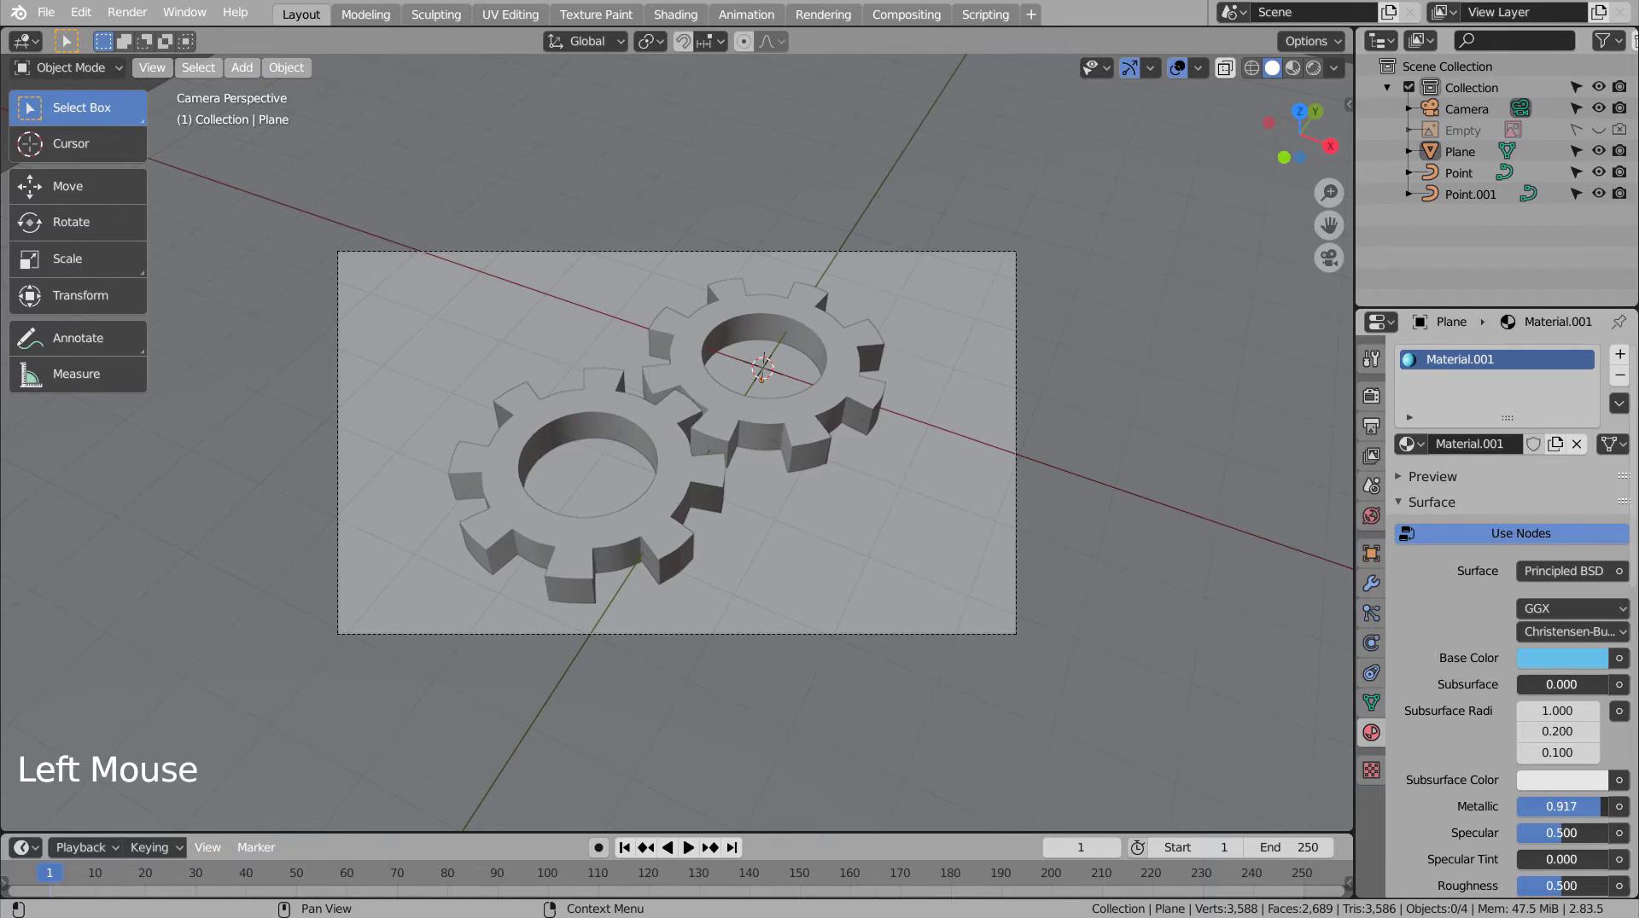
{"action": "left_click", "coordinate": [1567, 890]}
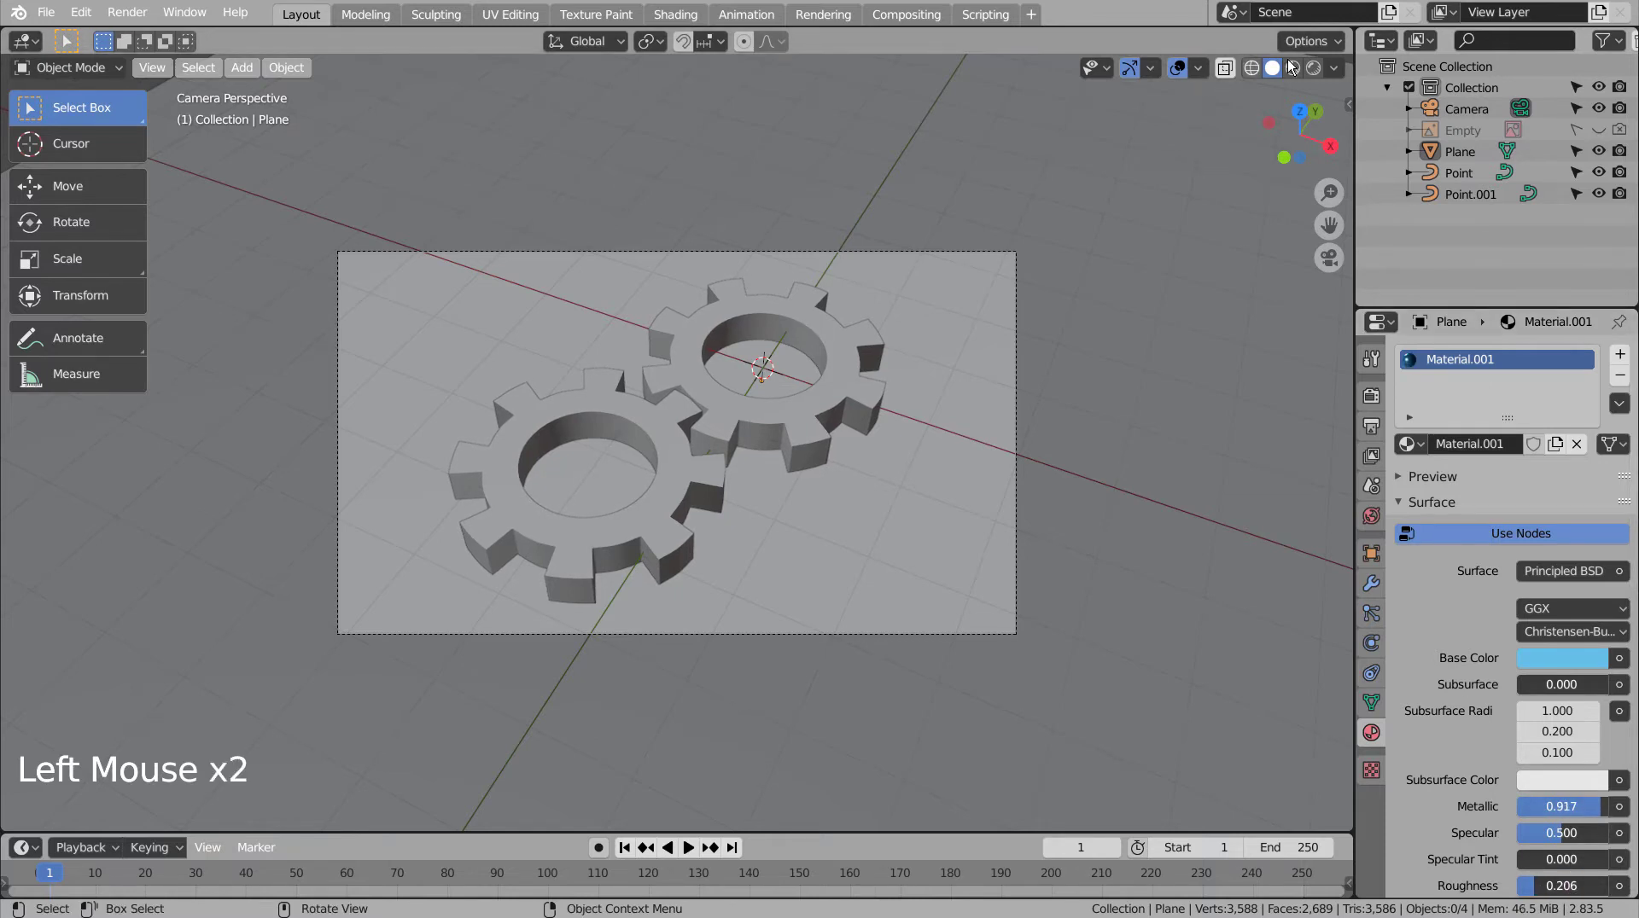
{"action": "left_click", "coordinate": [1296, 320]}
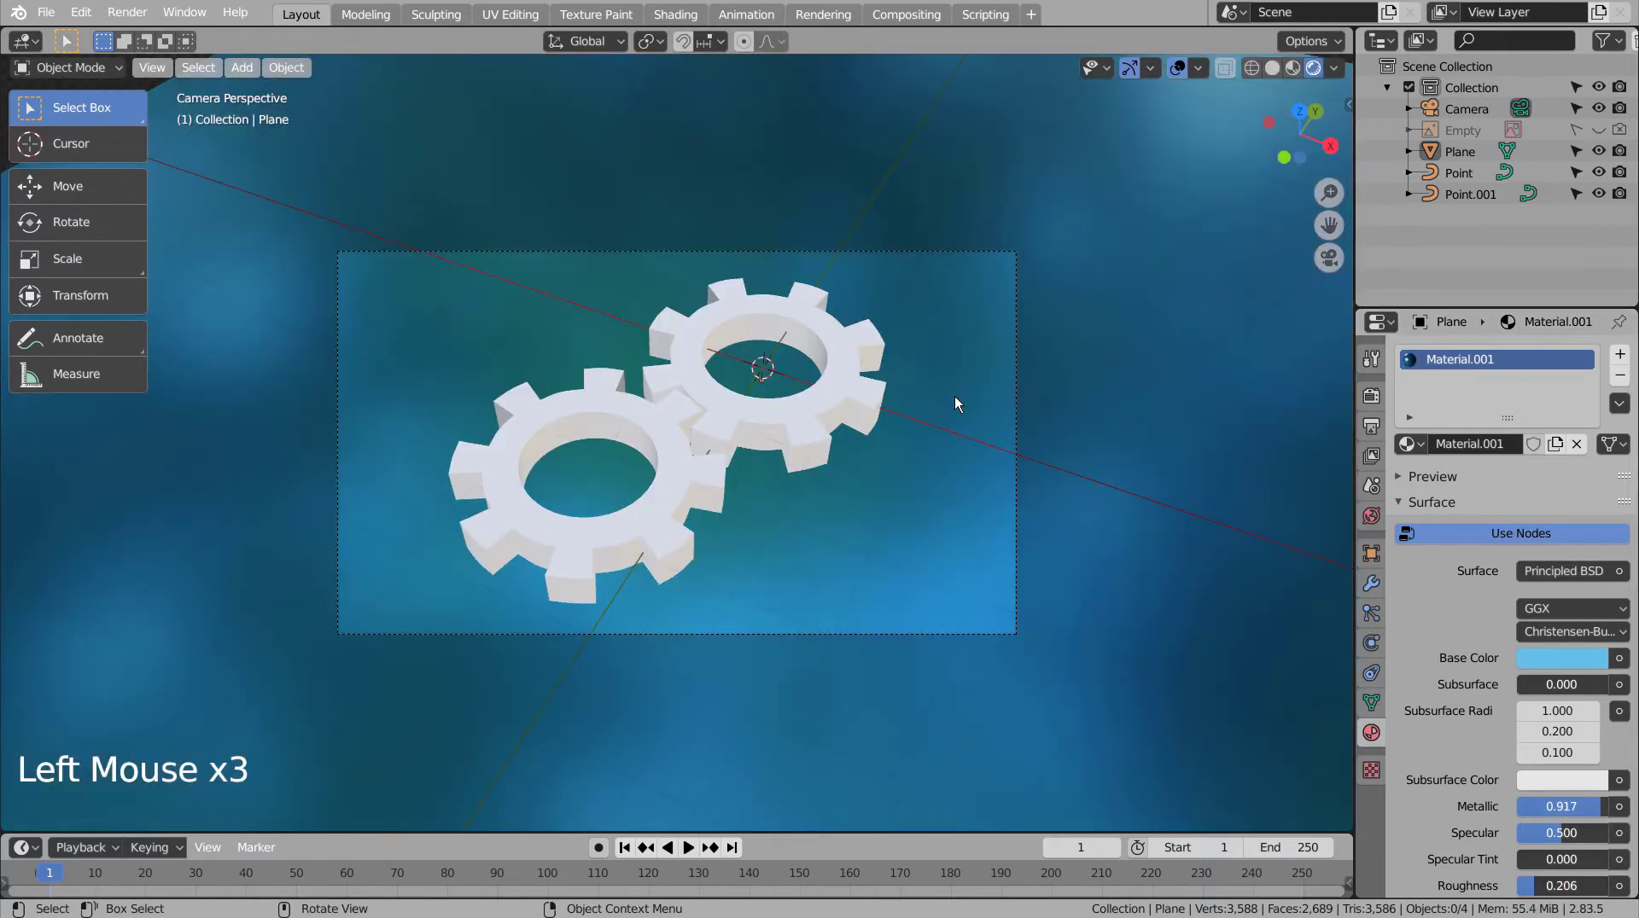
- Give the cogwheel a grey material with Metallic 0.927, Roughness 0.381 and share it with the second cog
{"action": "left_click", "coordinate": [798, 408]}
{"action": "left_click", "coordinate": [1535, 448]}
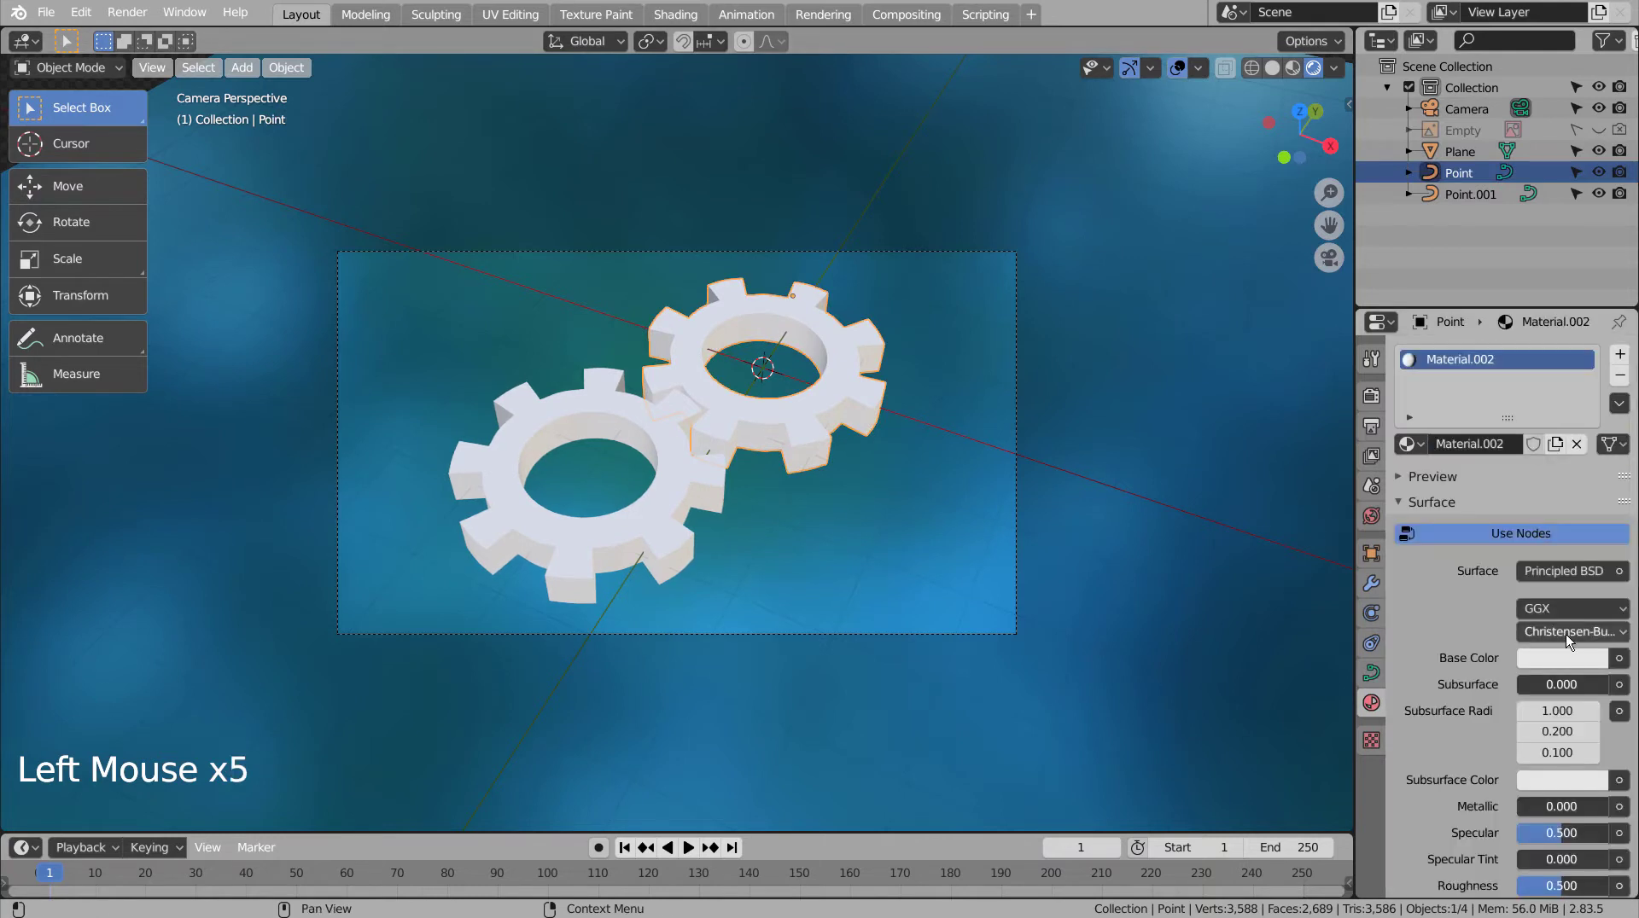
{"action": "left_click", "coordinate": [1572, 658]}
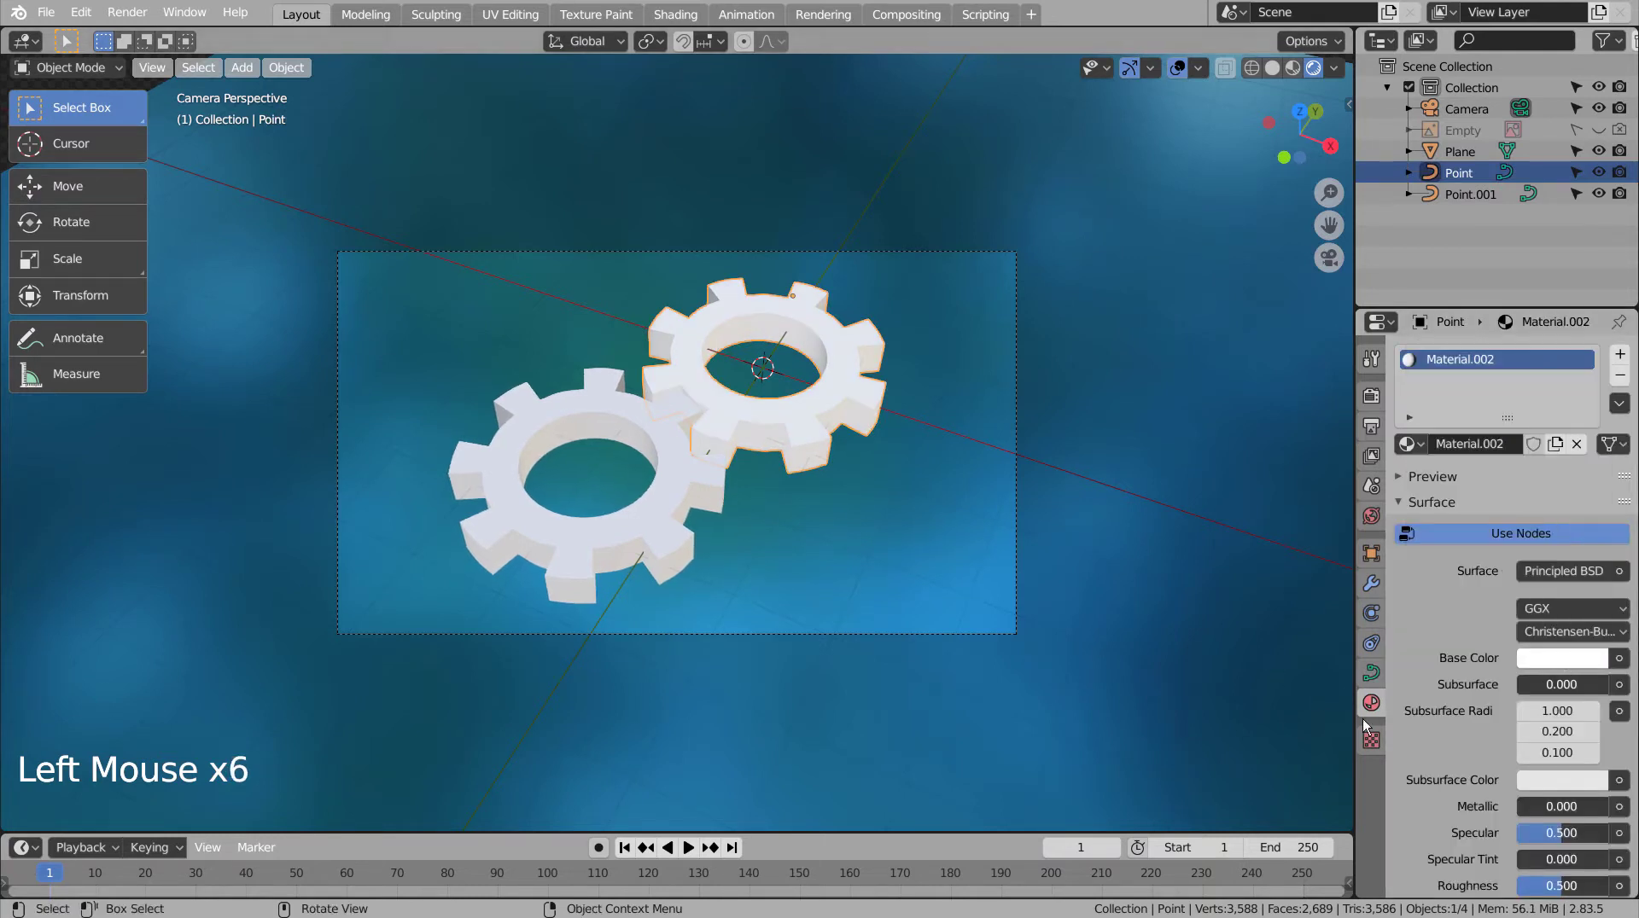
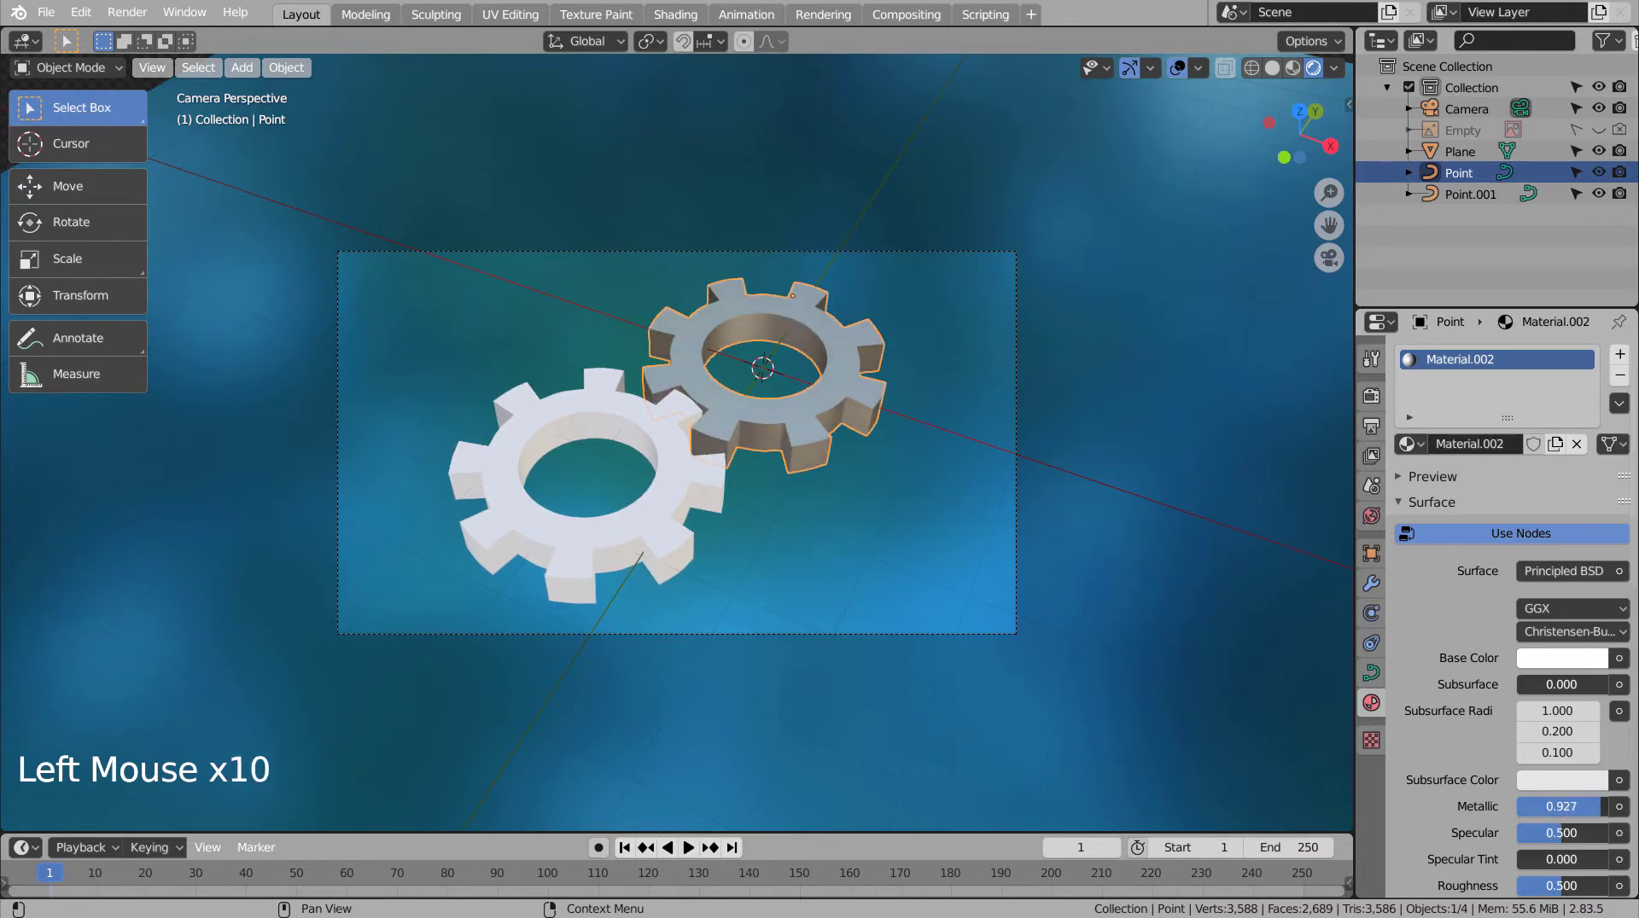
{"action": "left_click", "coordinate": [1556, 890]}
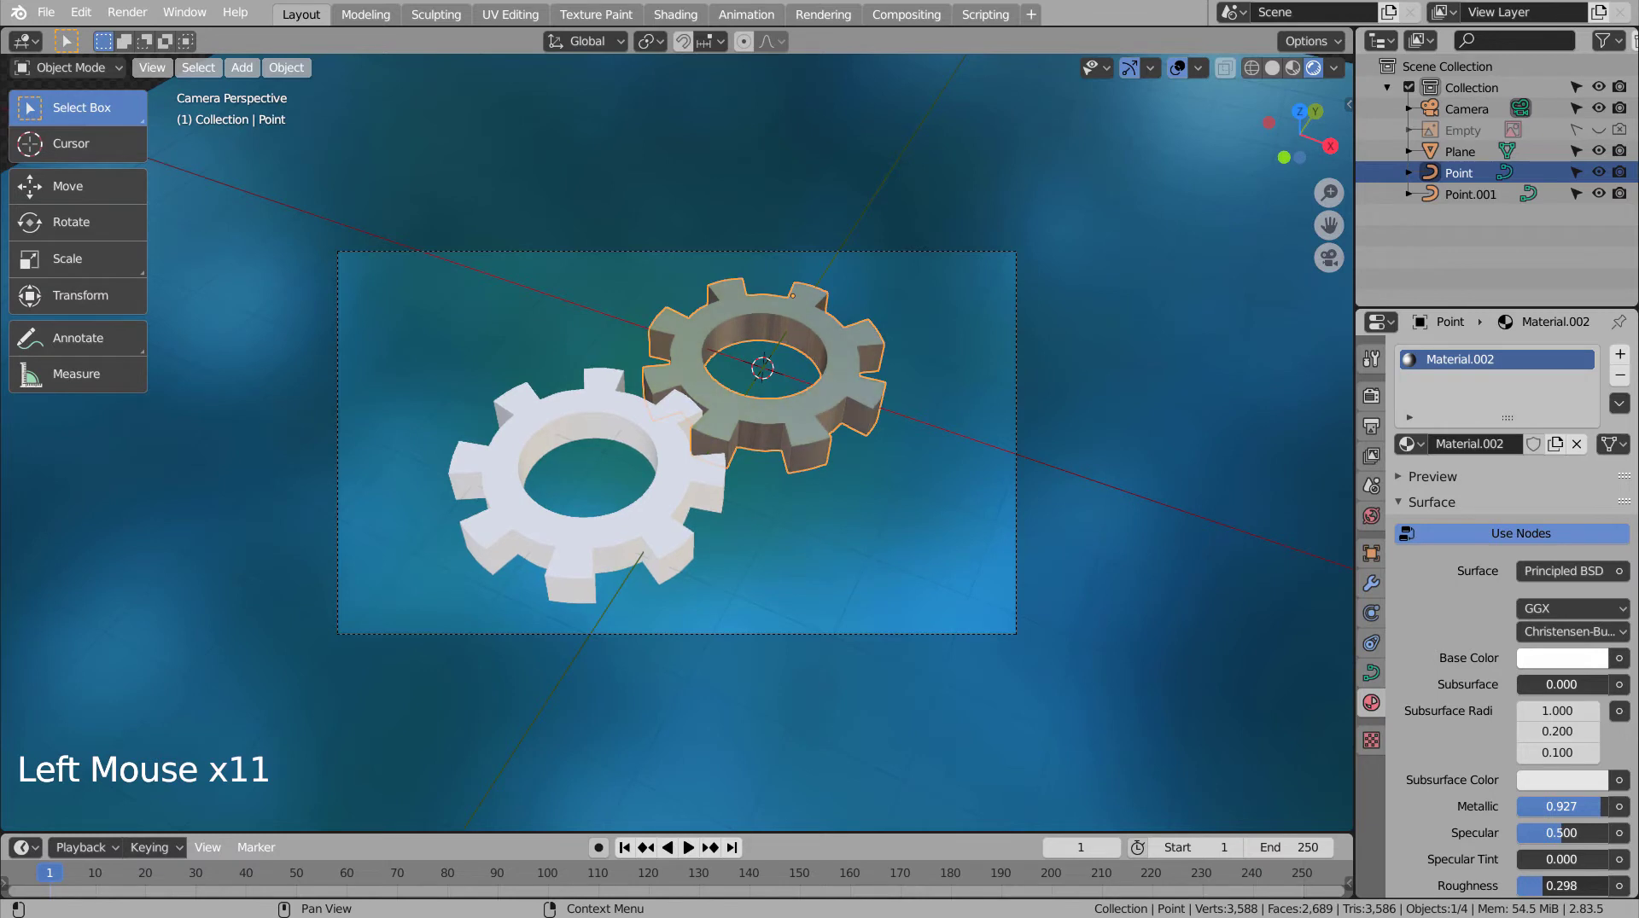
{"action": "left_click", "coordinate": [936, 565]}
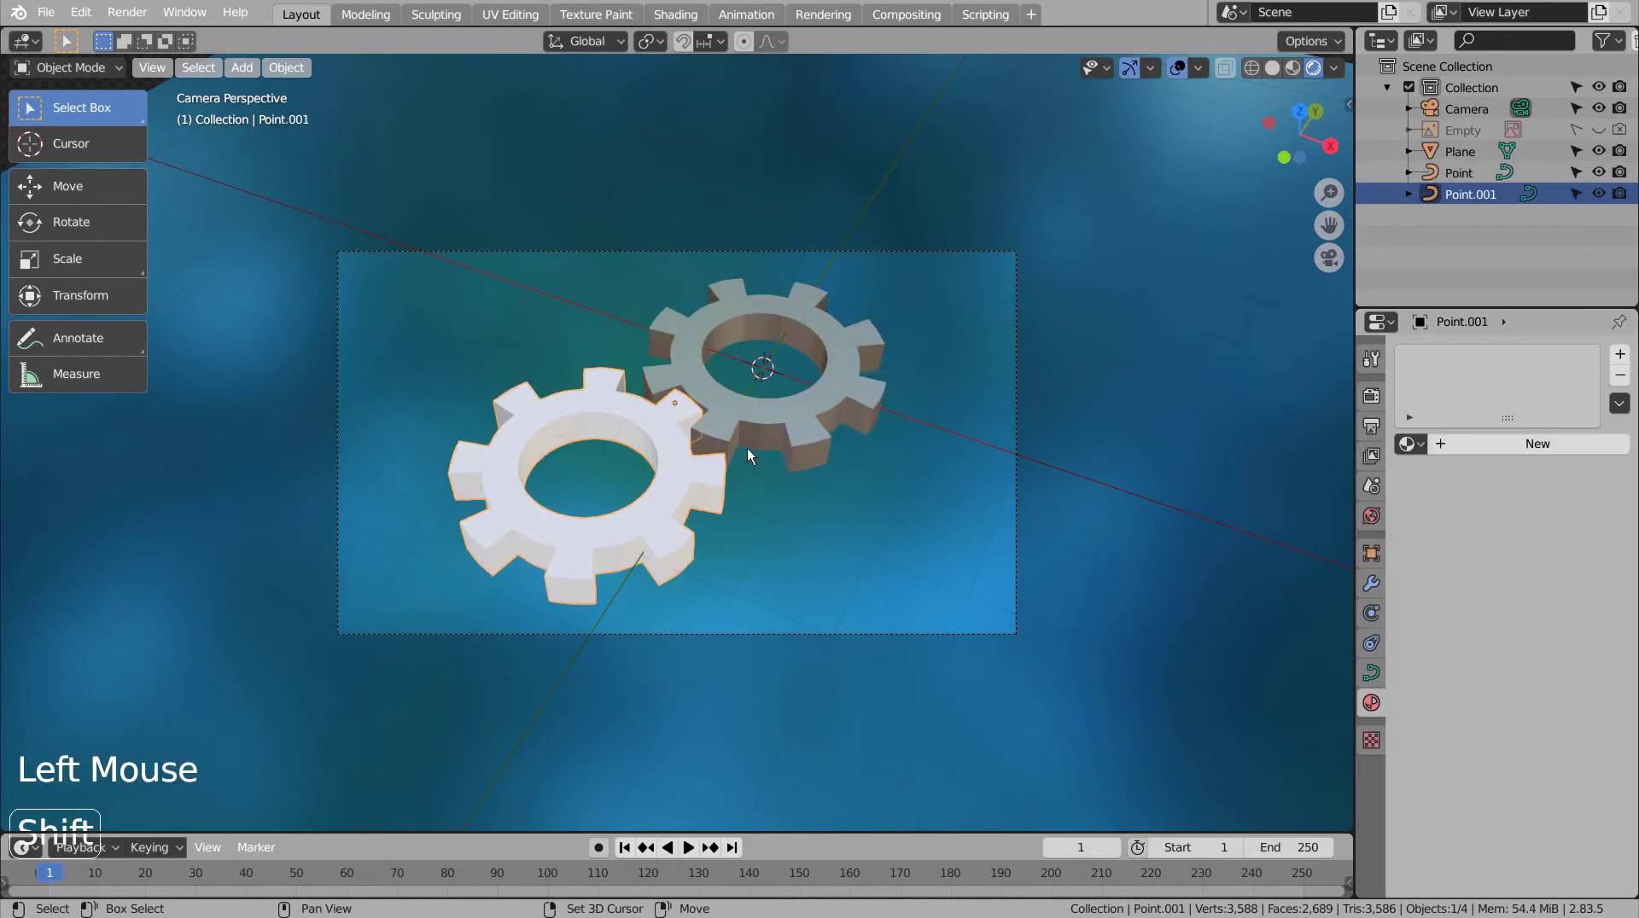
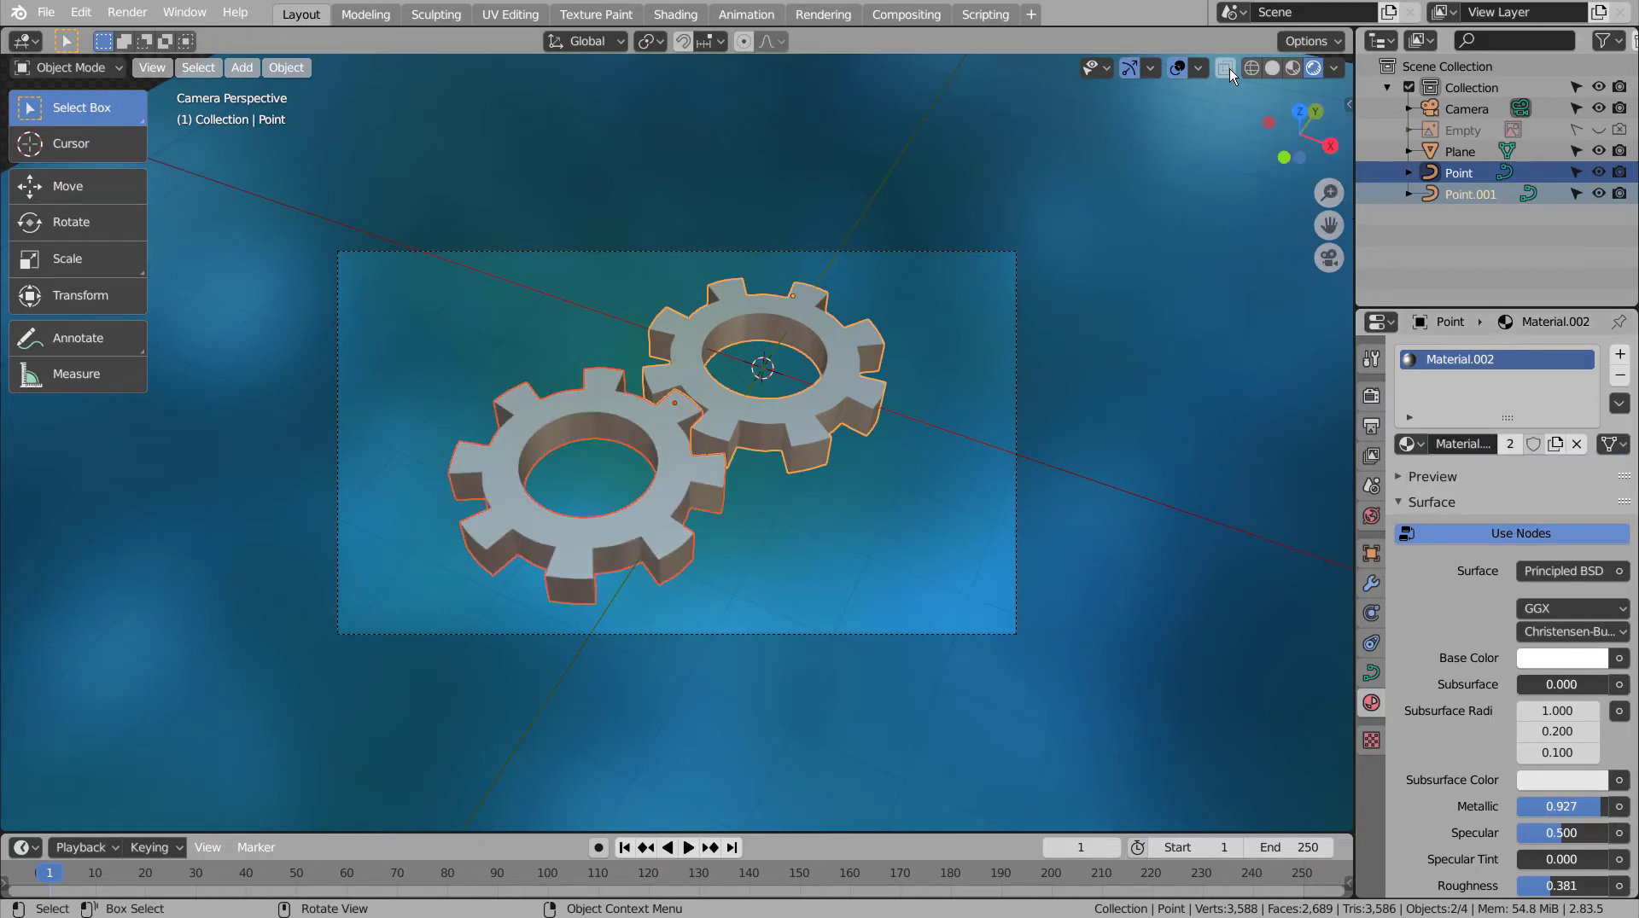
{"action": "left_click", "coordinate": [1298, 68]}
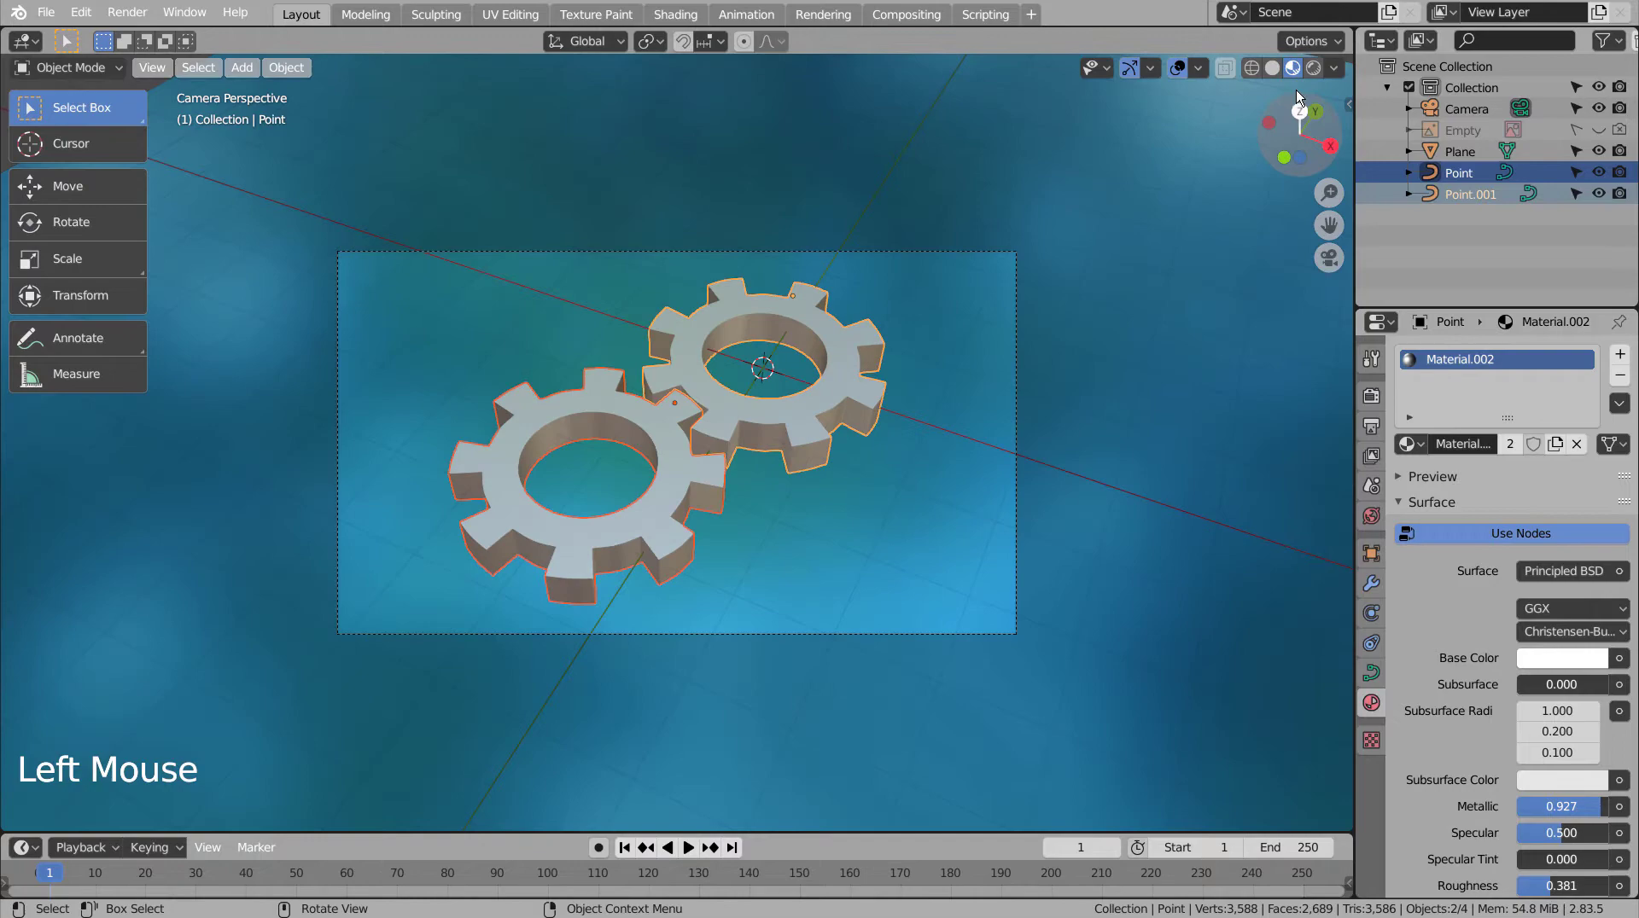
- Switch to Cycles with Rendered shading under forest.exr at 0.3 strength and add a mesh plane
{"action": "left_click", "coordinate": [1370, 404]}
{"action": "left_click", "coordinate": [1590, 362]}
{"action": "left_click", "coordinate": [1323, 65]}
{"action": "left_click", "coordinate": [1228, 305]}
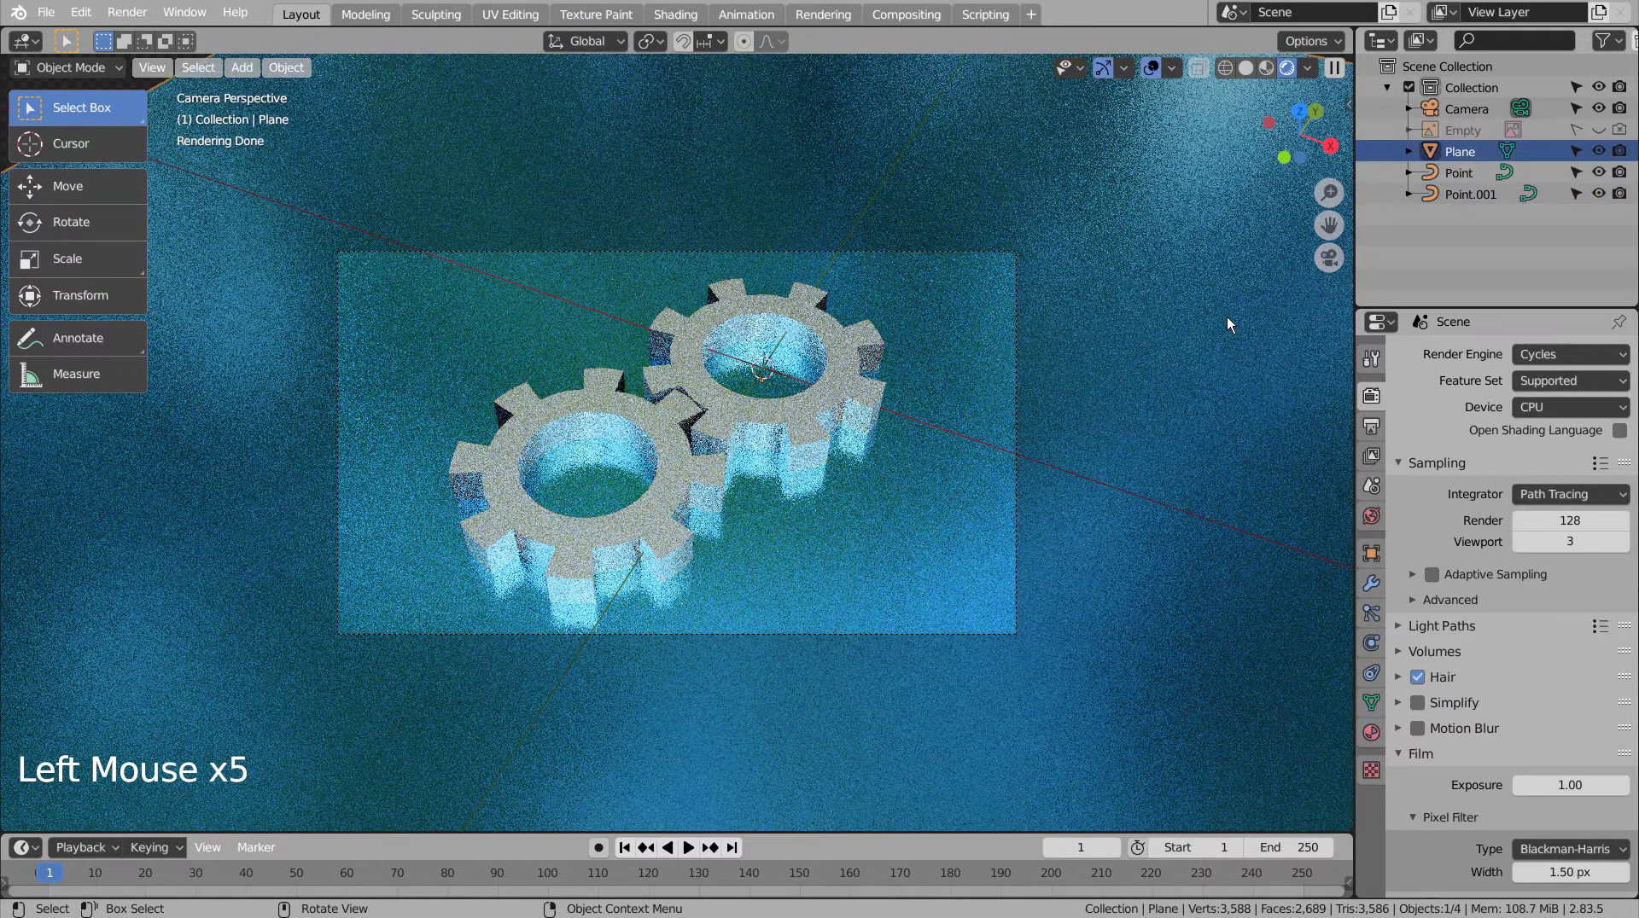
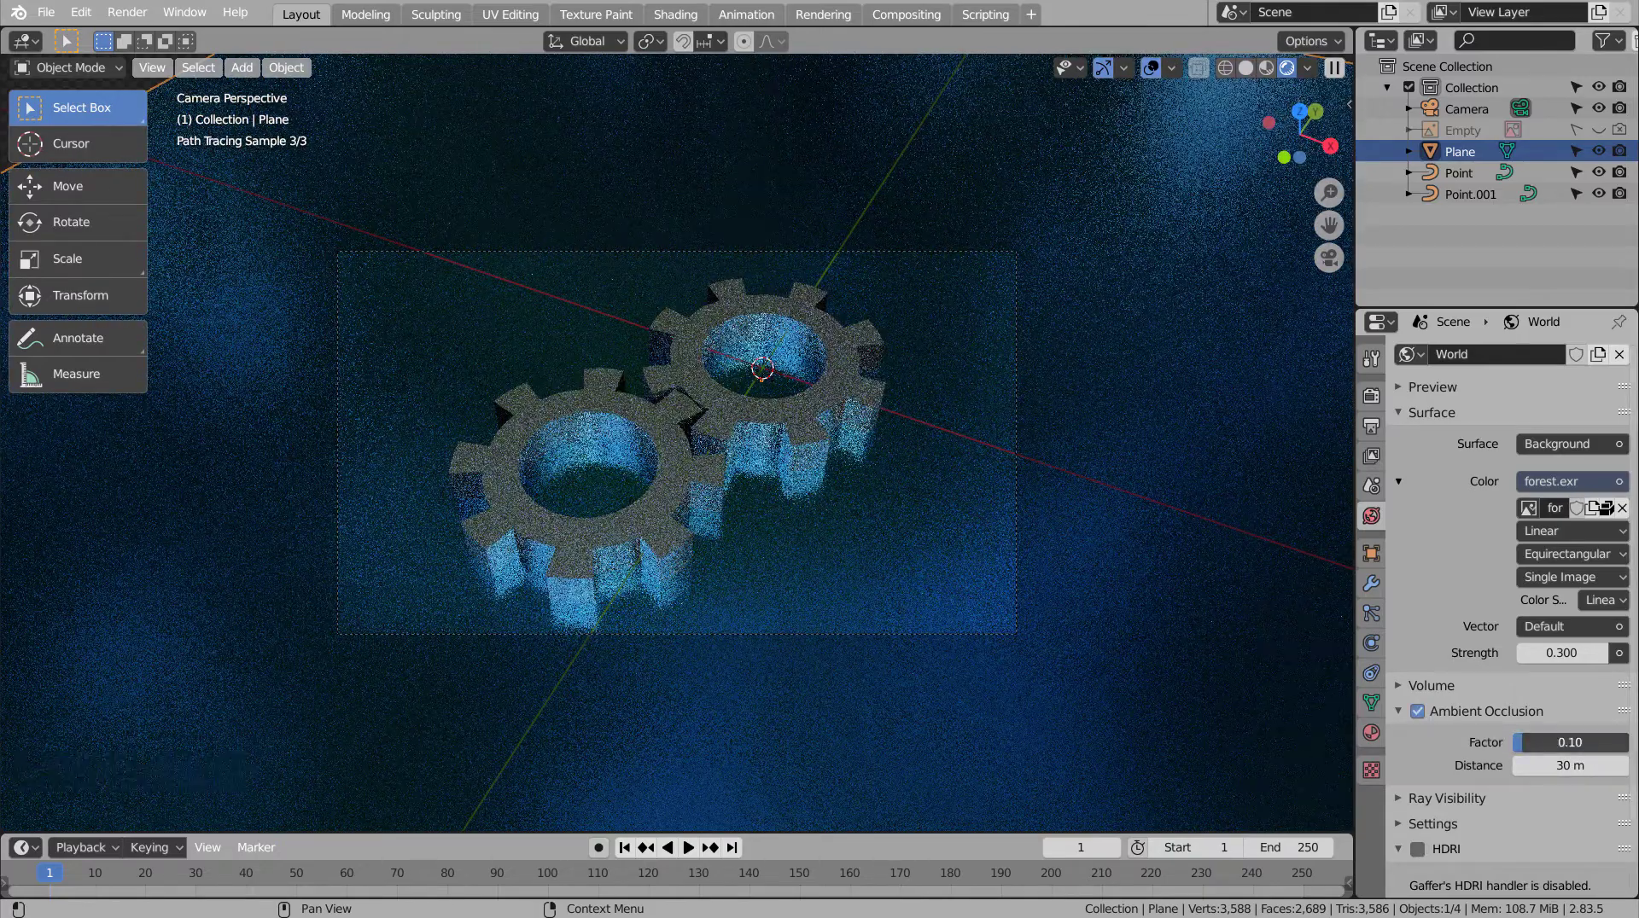
{"action": "left_click", "coordinate": [1090, 548]}
{"action": "key", "text": "shift+a"}
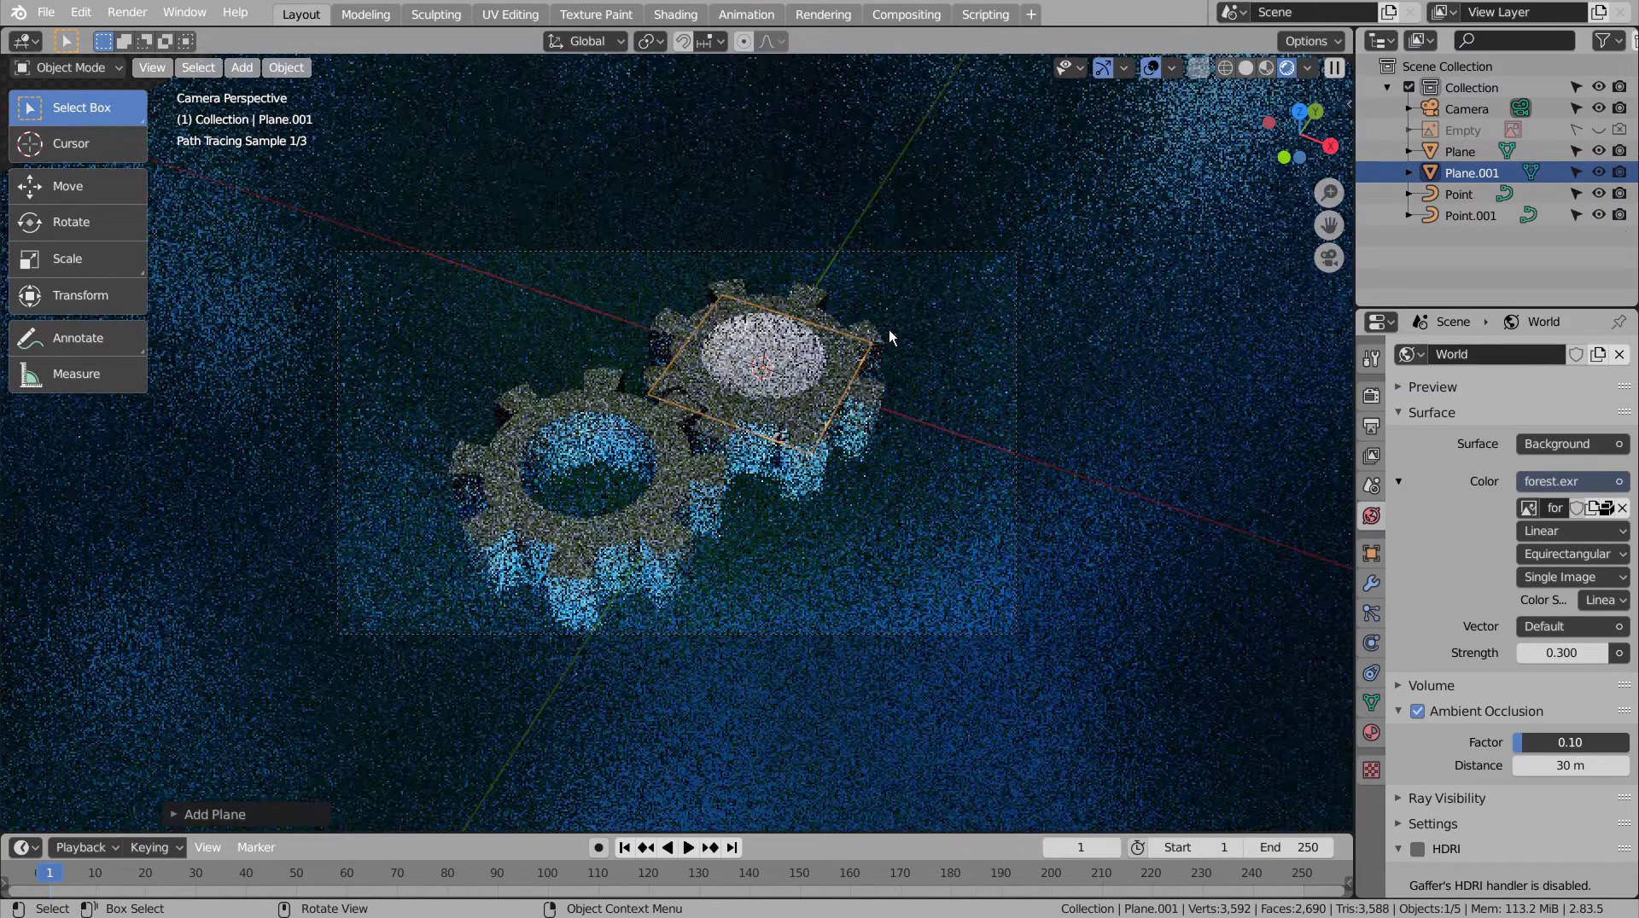
- Scale the new plane up and lift it along Z high above the cogwheels
{"action": "key", "text": "s"}
{"action": "key", "text": "KP_3"}
{"action": "scroll", "scroll_direction": "down", "scroll_amount": 3}
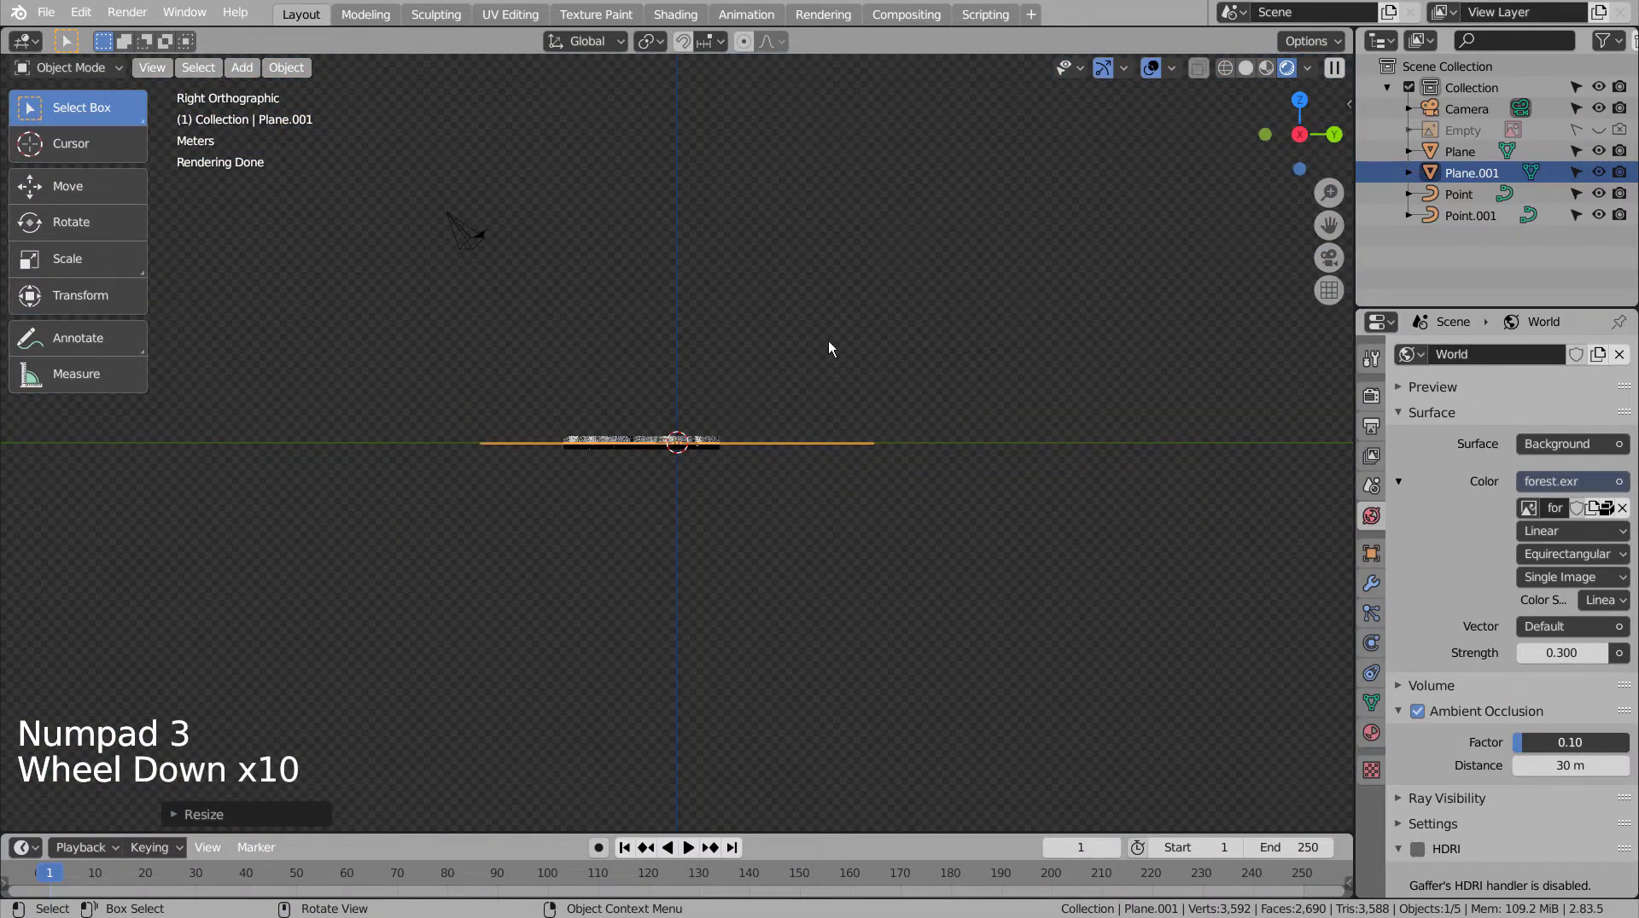
{"action": "left_click", "coordinate": [1260, 74]}
{"action": "key", "text": "g"}
{"action": "key", "text": "KP_7"}
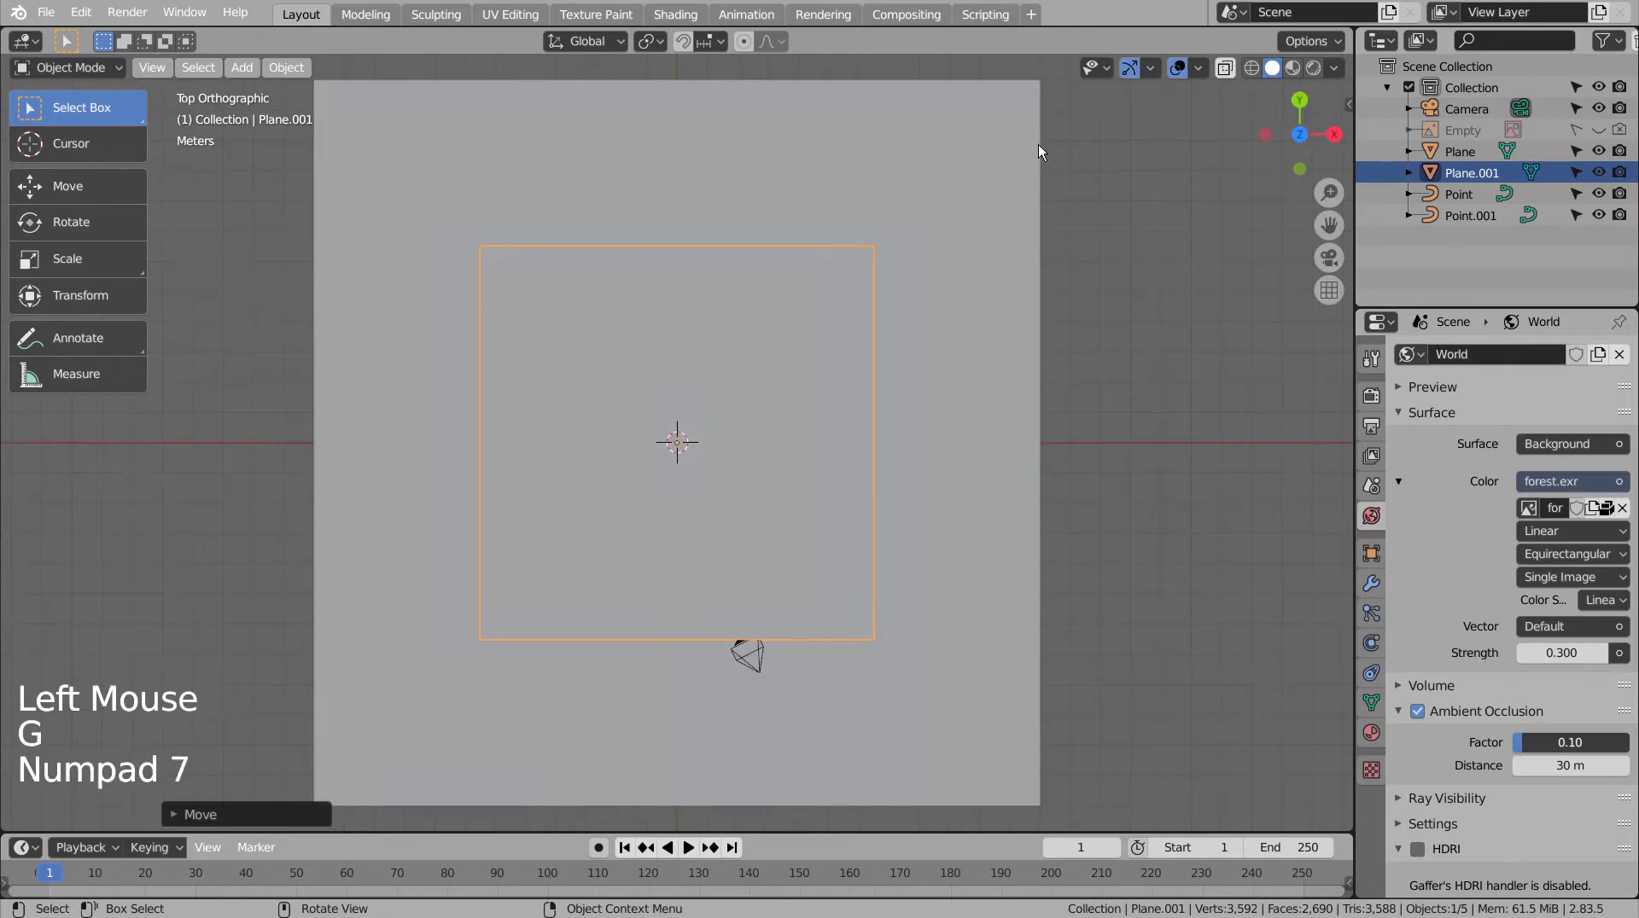
{"action": "middle_click", "coordinate": [1167, 513]}
{"action": "middle_click", "coordinate": [1072, 400]}
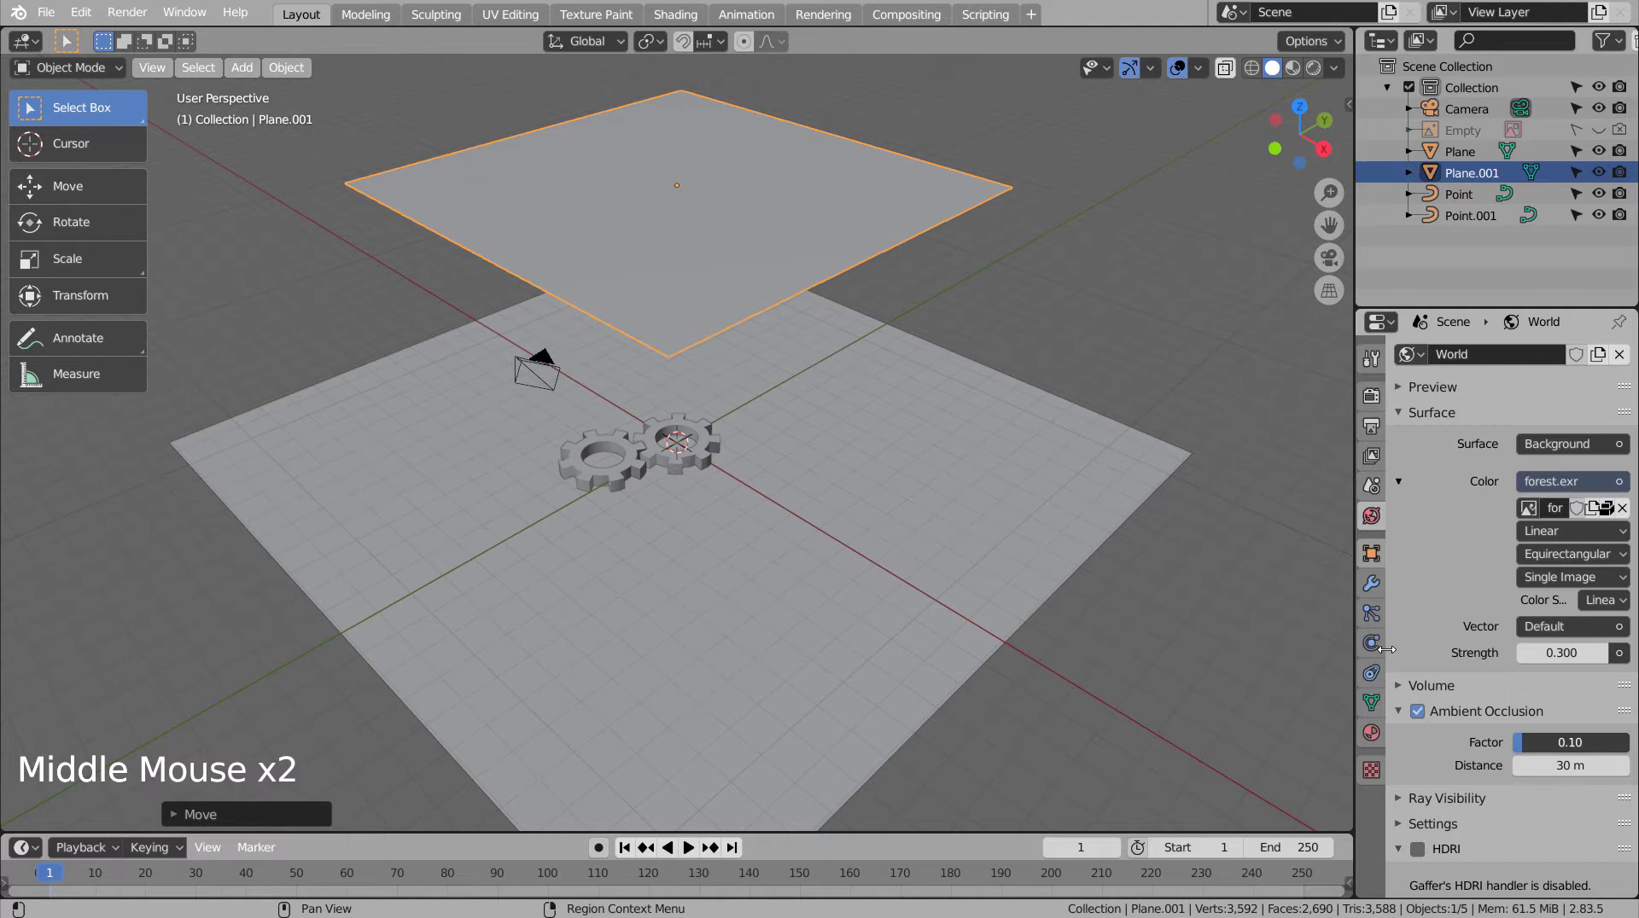
- Give the overhead plane an Emission material at strength 1.0 and view the render through the camera
{"action": "left_click", "coordinate": [1376, 744]}
{"action": "left_click", "coordinate": [1504, 421]}
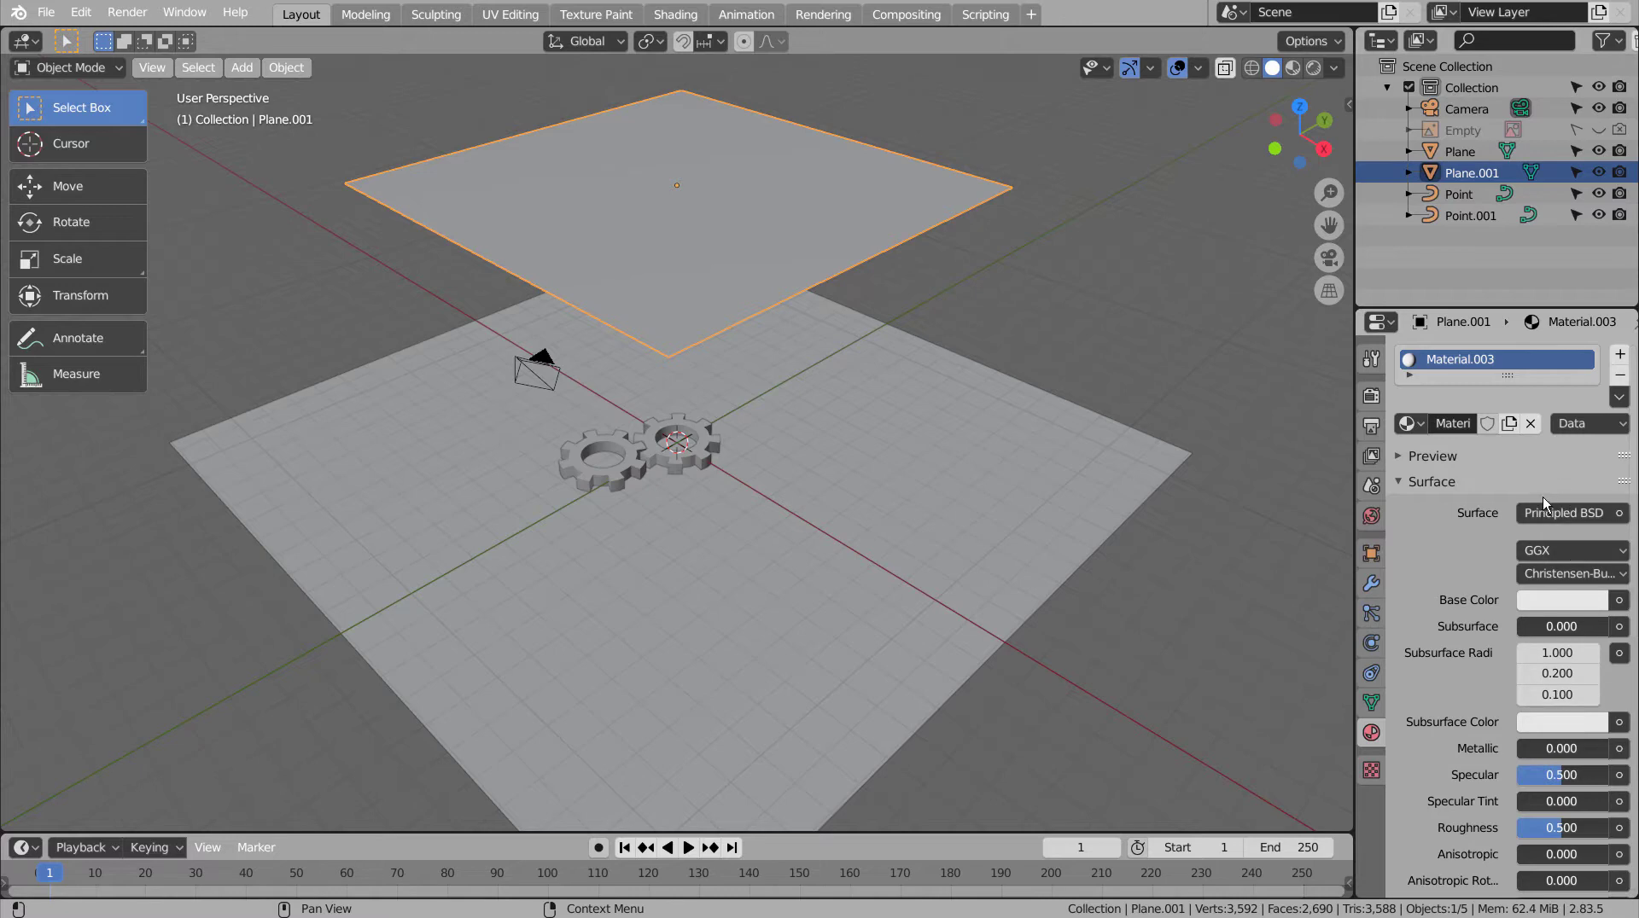
{"action": "left_click", "coordinate": [1554, 515]}
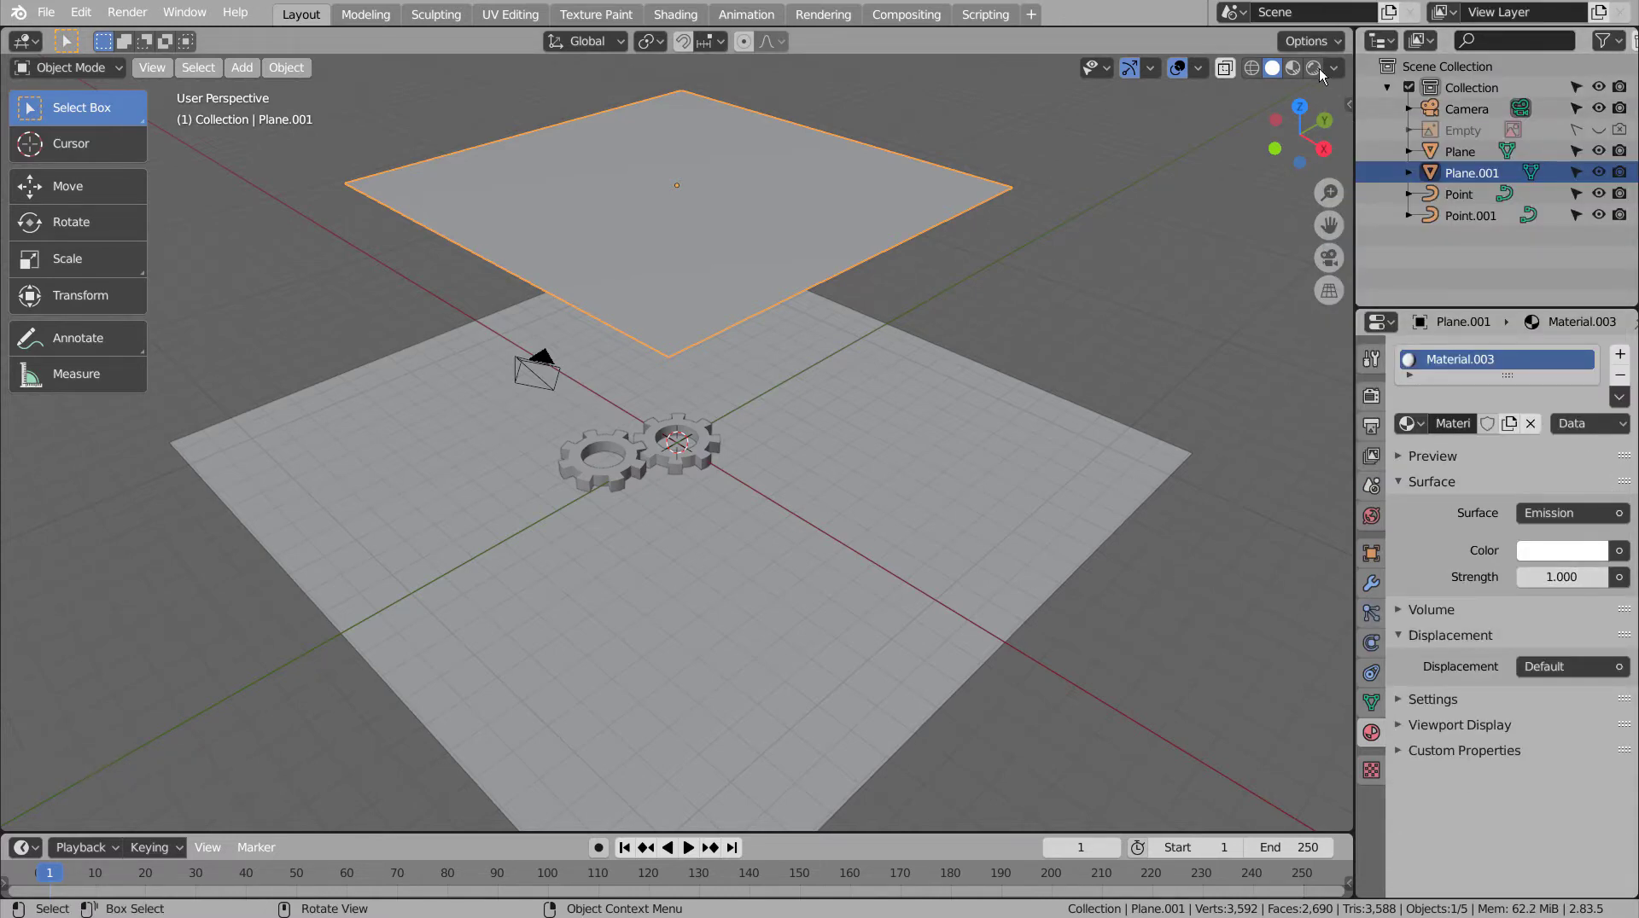
{"action": "left_click", "coordinate": [1321, 68]}
{"action": "key", "text": "KP_0"}
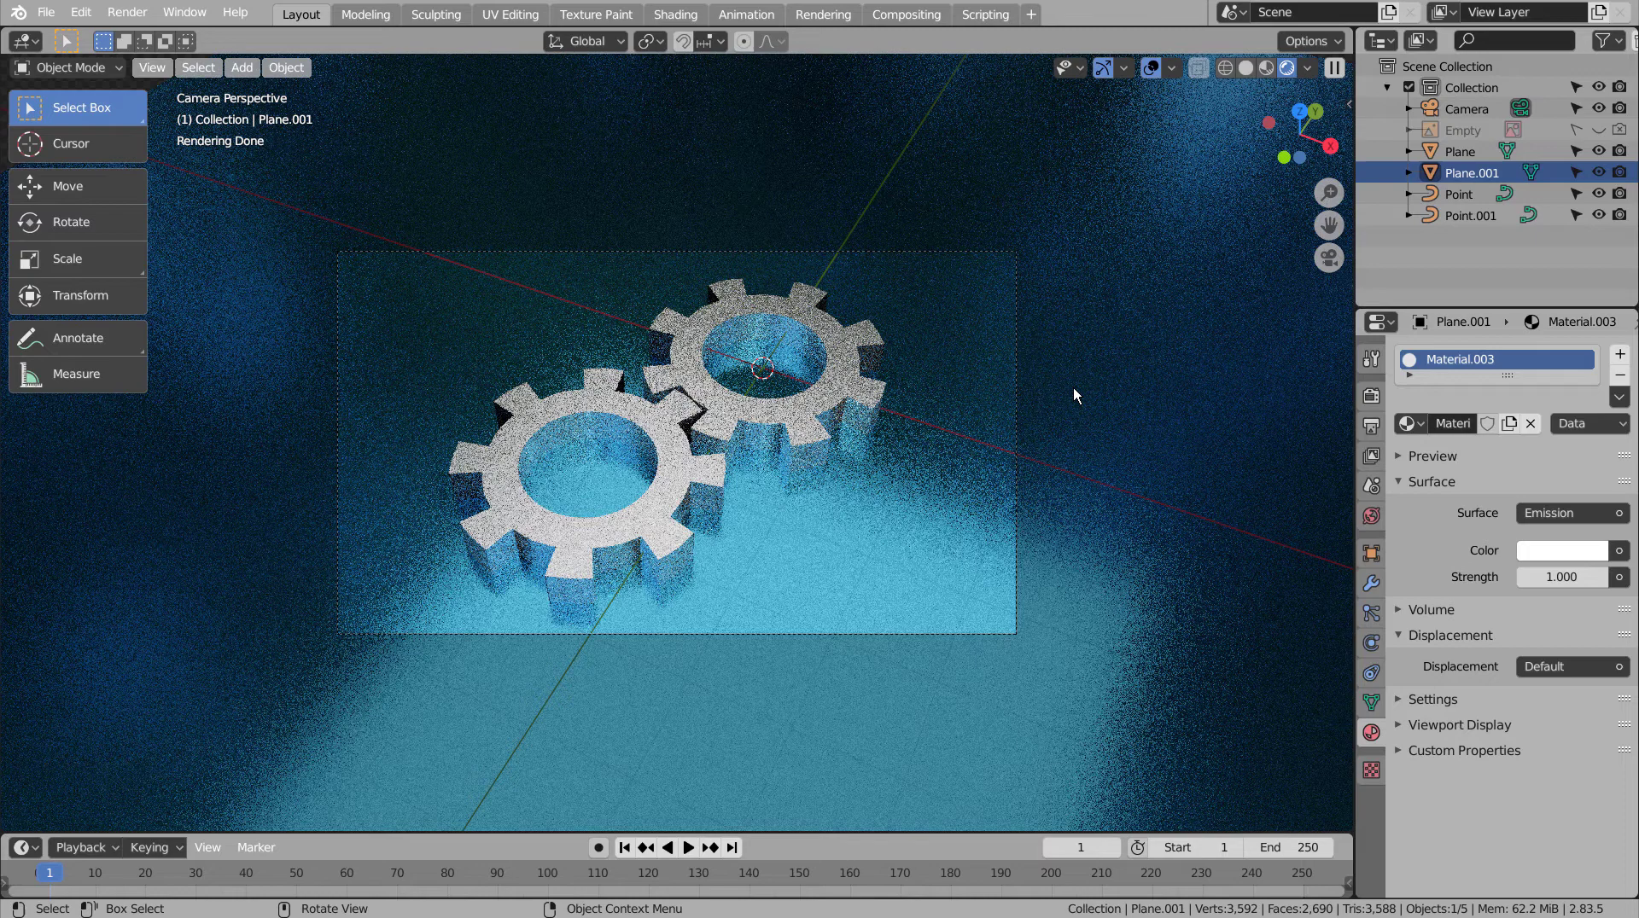
- In Top view, select the emission plane, scale it down and reposition it above the cogs
{"action": "left_click", "coordinate": [1231, 73]}
{"action": "left_click", "coordinate": [1270, 75]}
{"action": "left_click", "coordinate": [1148, 330]}
{"action": "scroll", "scroll_direction": "down", "scroll_amount": 3}
{"action": "left_click", "coordinate": [1140, 336]}
{"action": "middle_click", "coordinate": [1140, 335]}
{"action": "scroll", "scroll_direction": "down", "scroll_amount": 3}
{"action": "left_click", "coordinate": [765, 301]}
{"action": "scroll", "scroll_direction": "down", "scroll_amount": 3}
{"action": "key", "text": "ctrl+3"}
{"action": "key", "text": "s"}
{"action": "key", "text": "KP_7"}
{"action": "key", "text": "g"}
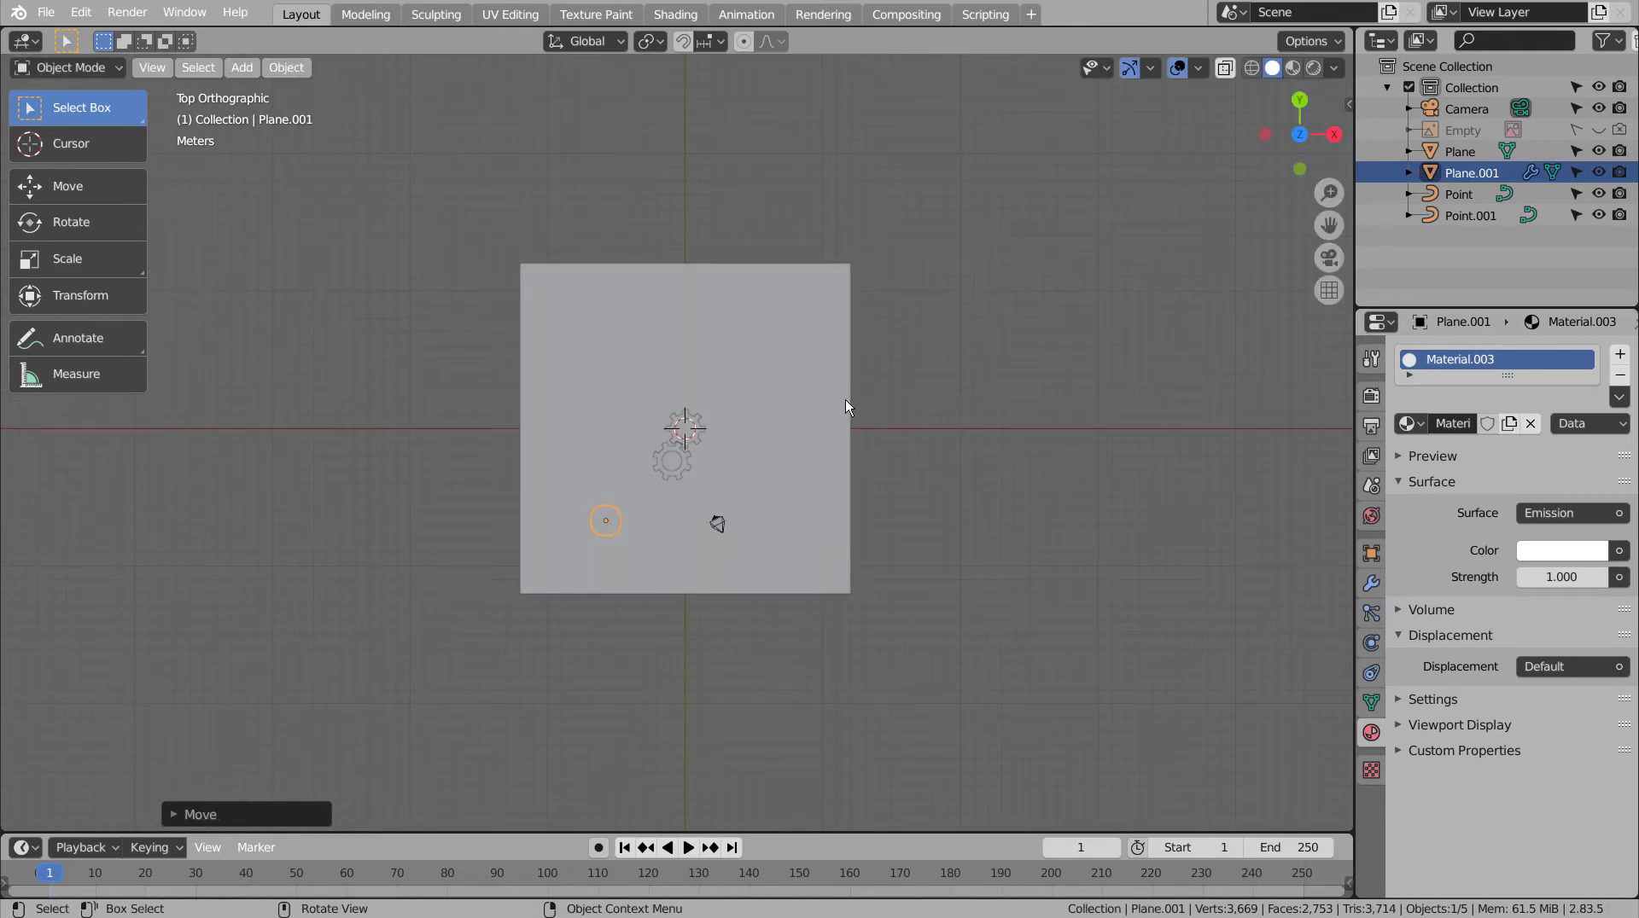
- Duplicate the light plane along Y and the column along X into a 3x3 grid, checked through the camera
{"action": "key", "text": "shift+d"}
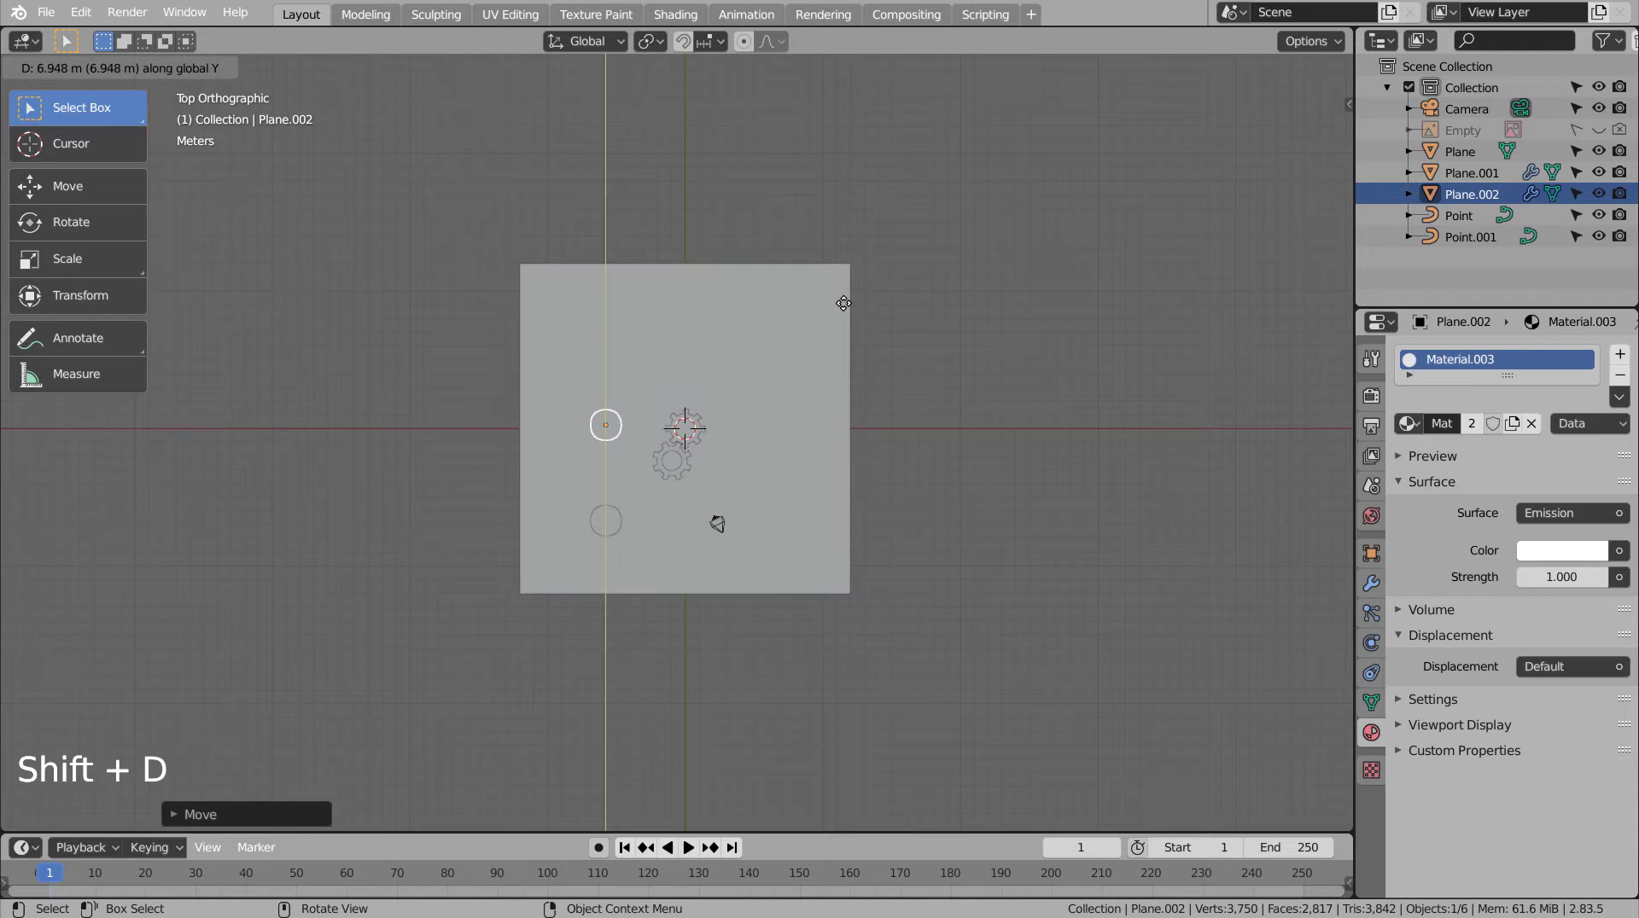
{"action": "key", "text": "shift+d"}
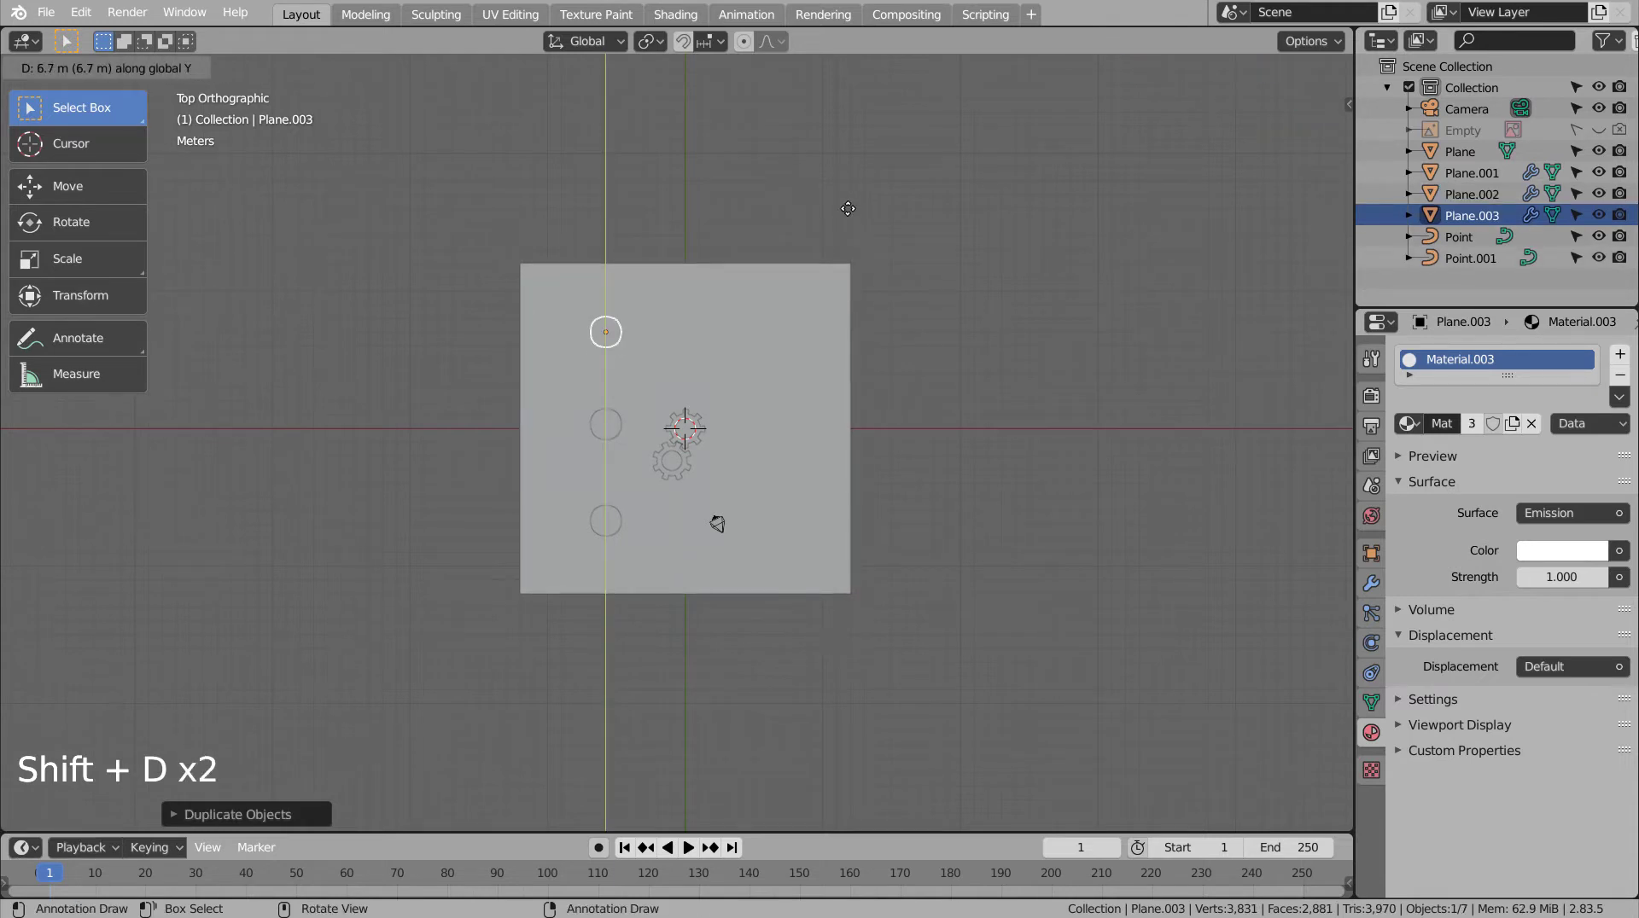
{"action": "left_click", "coordinate": [619, 421]}
{"action": "key", "text": "shift+d"}
{"action": "key", "text": "shift+d"}
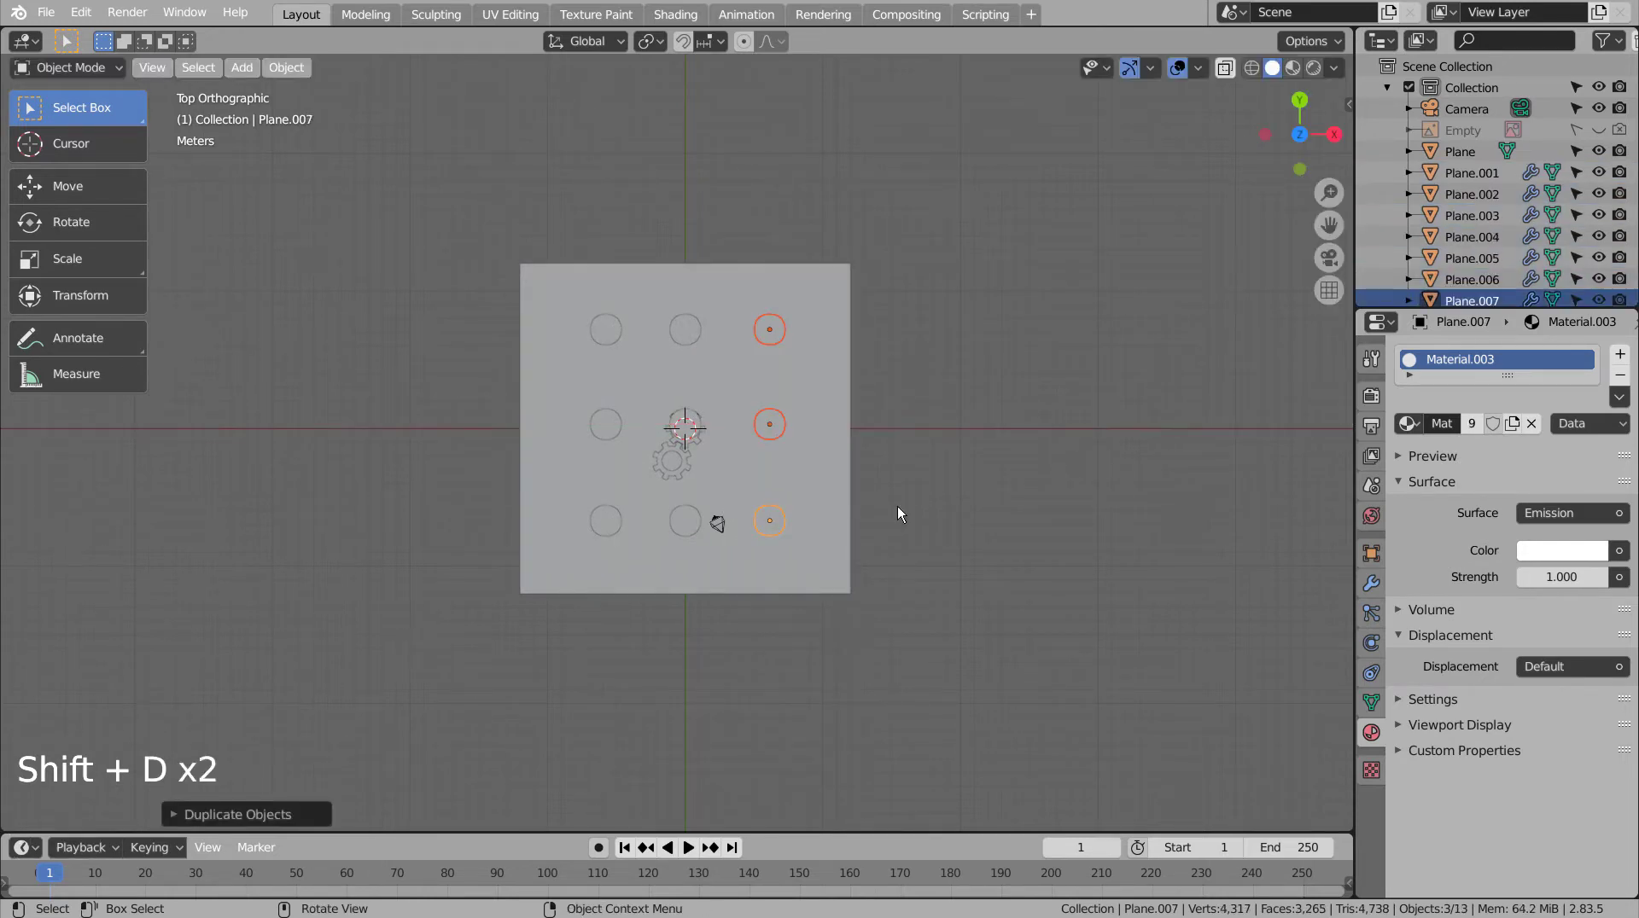
{"action": "key", "text": "KP_0"}
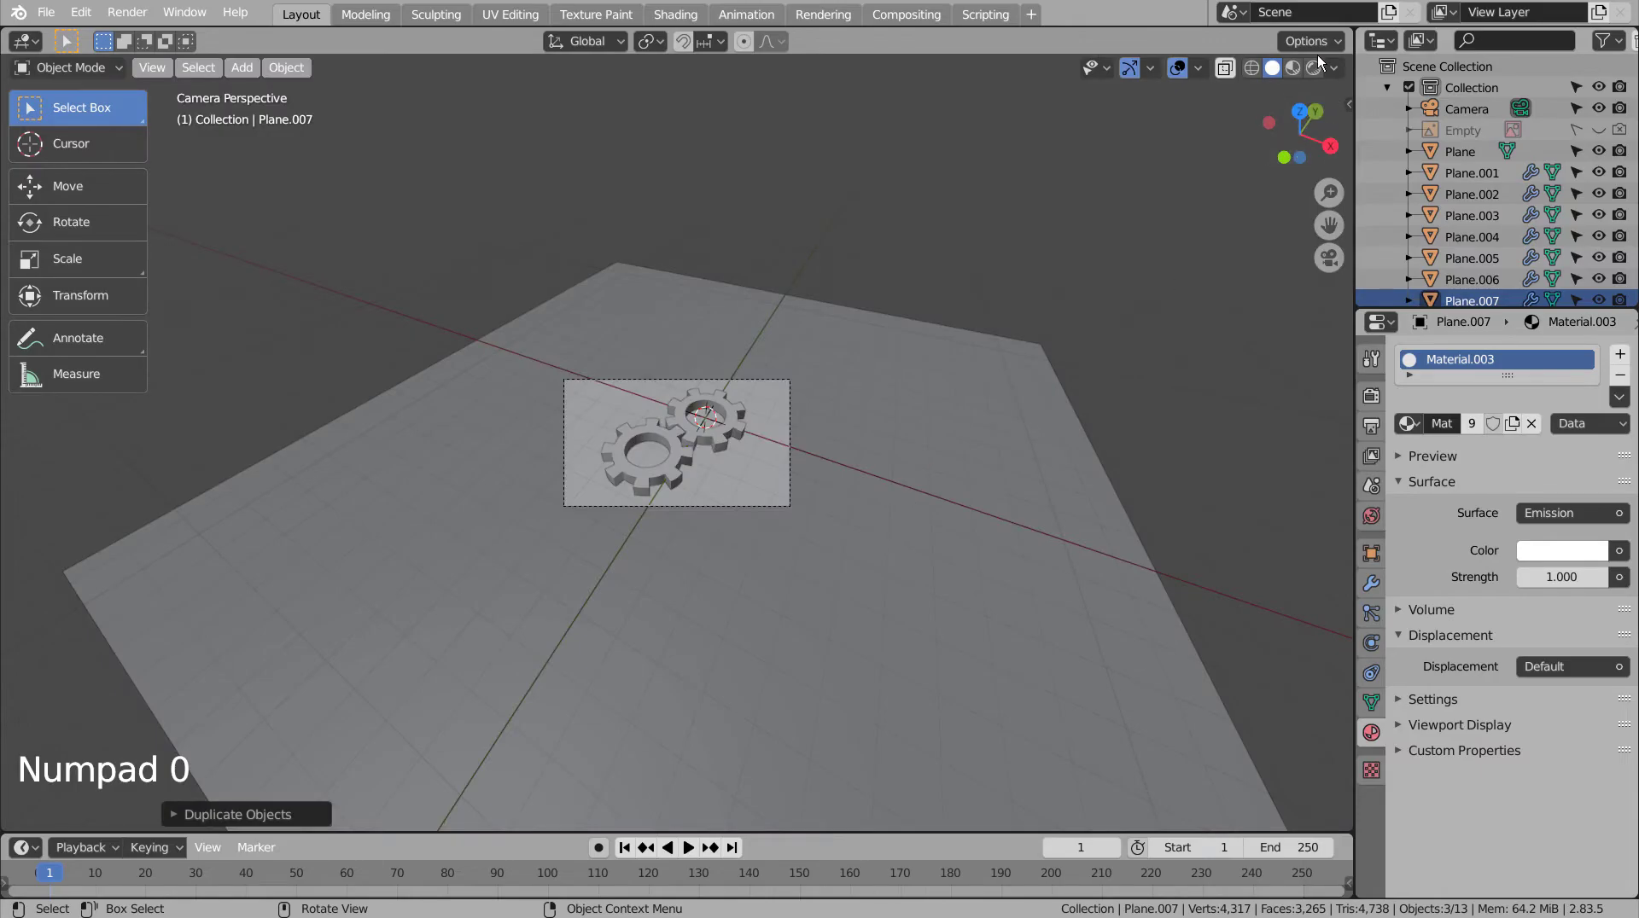
- In Rendered shading, raise the light planes' Emission Strength to 5
{"action": "left_click", "coordinate": [1318, 67]}
{"action": "scroll", "scroll_direction": "up", "scroll_amount": 3}
{"action": "scroll", "scroll_direction": "up", "scroll_amount": 3}
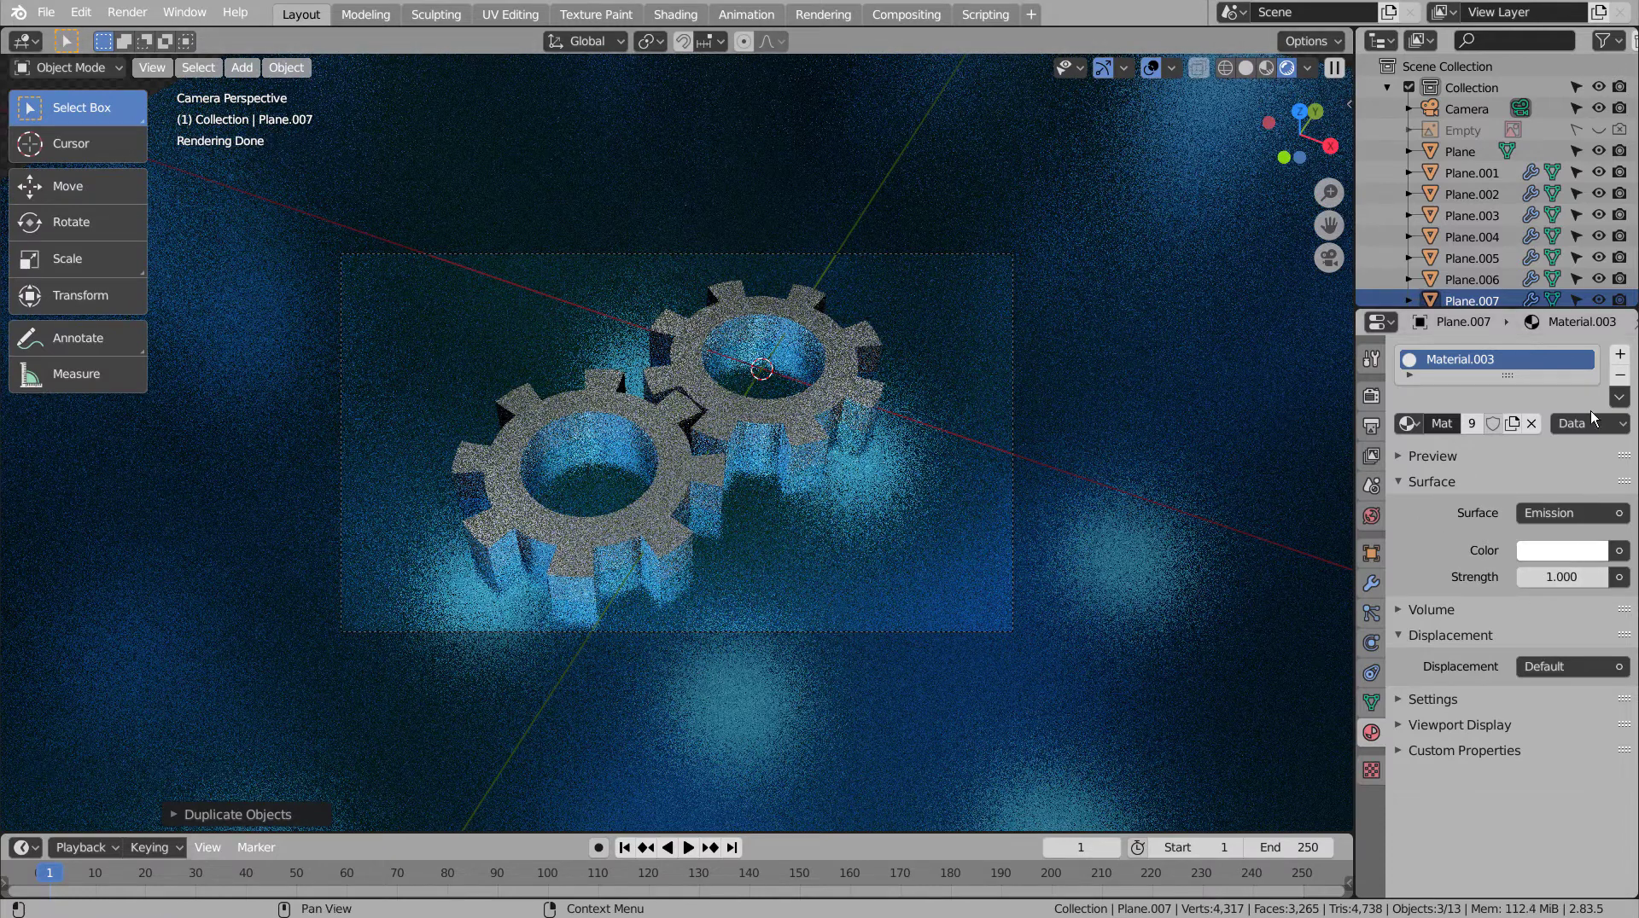
{"action": "scroll", "scroll_direction": "down", "scroll_amount": 3}
{"action": "scroll", "scroll_direction": "down", "scroll_amount": 3}
{"action": "left_click", "coordinate": [1575, 563]}
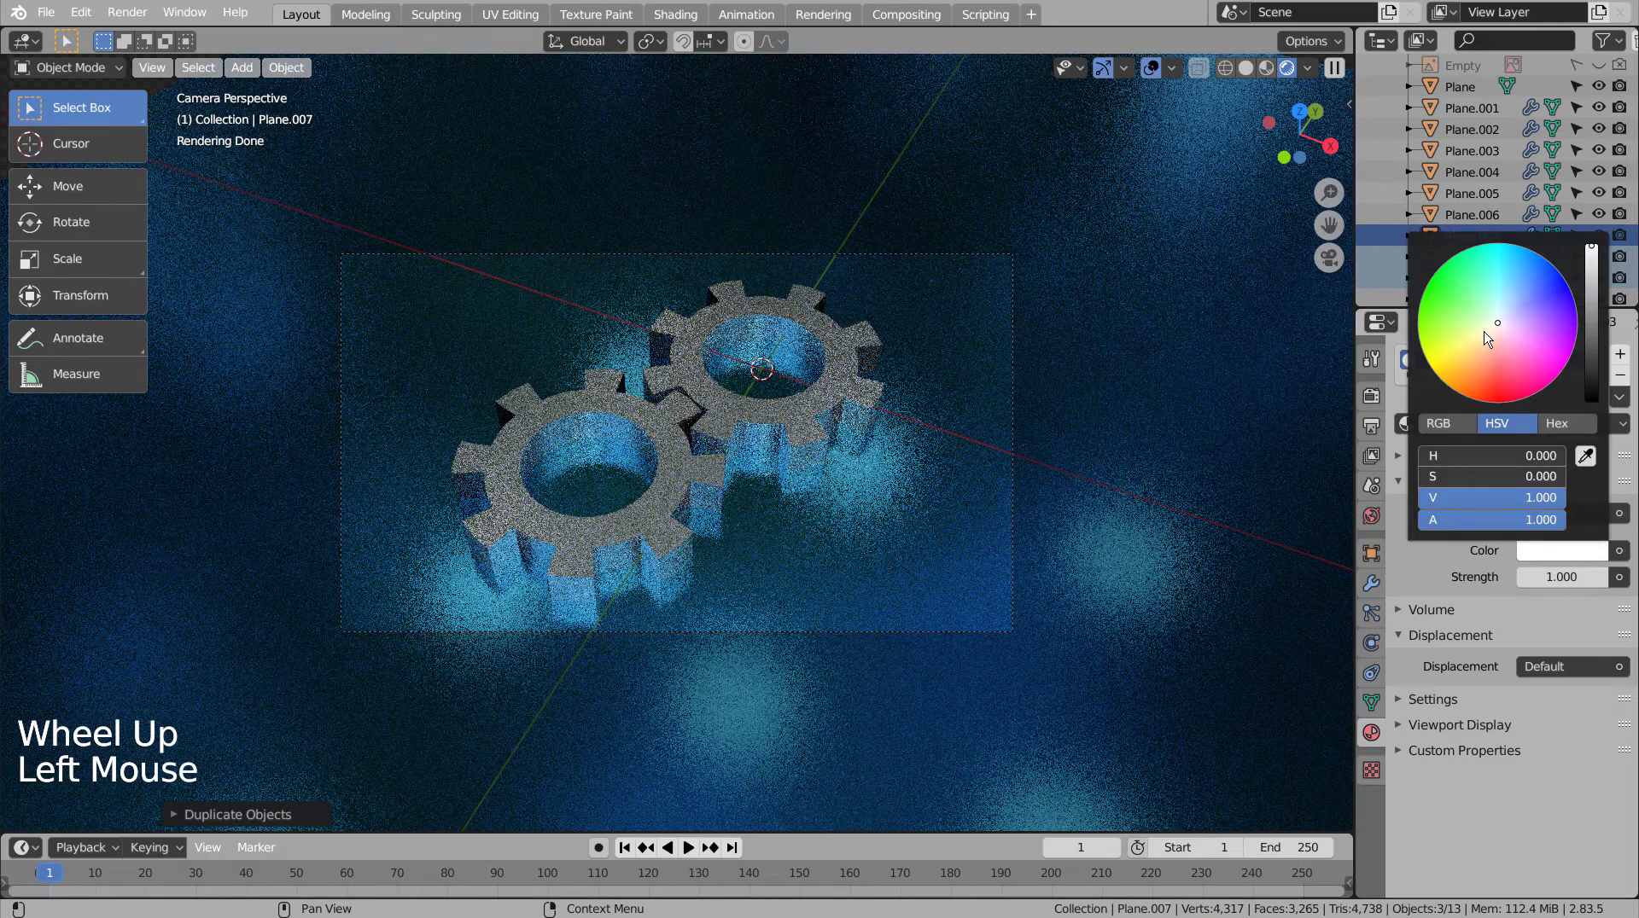
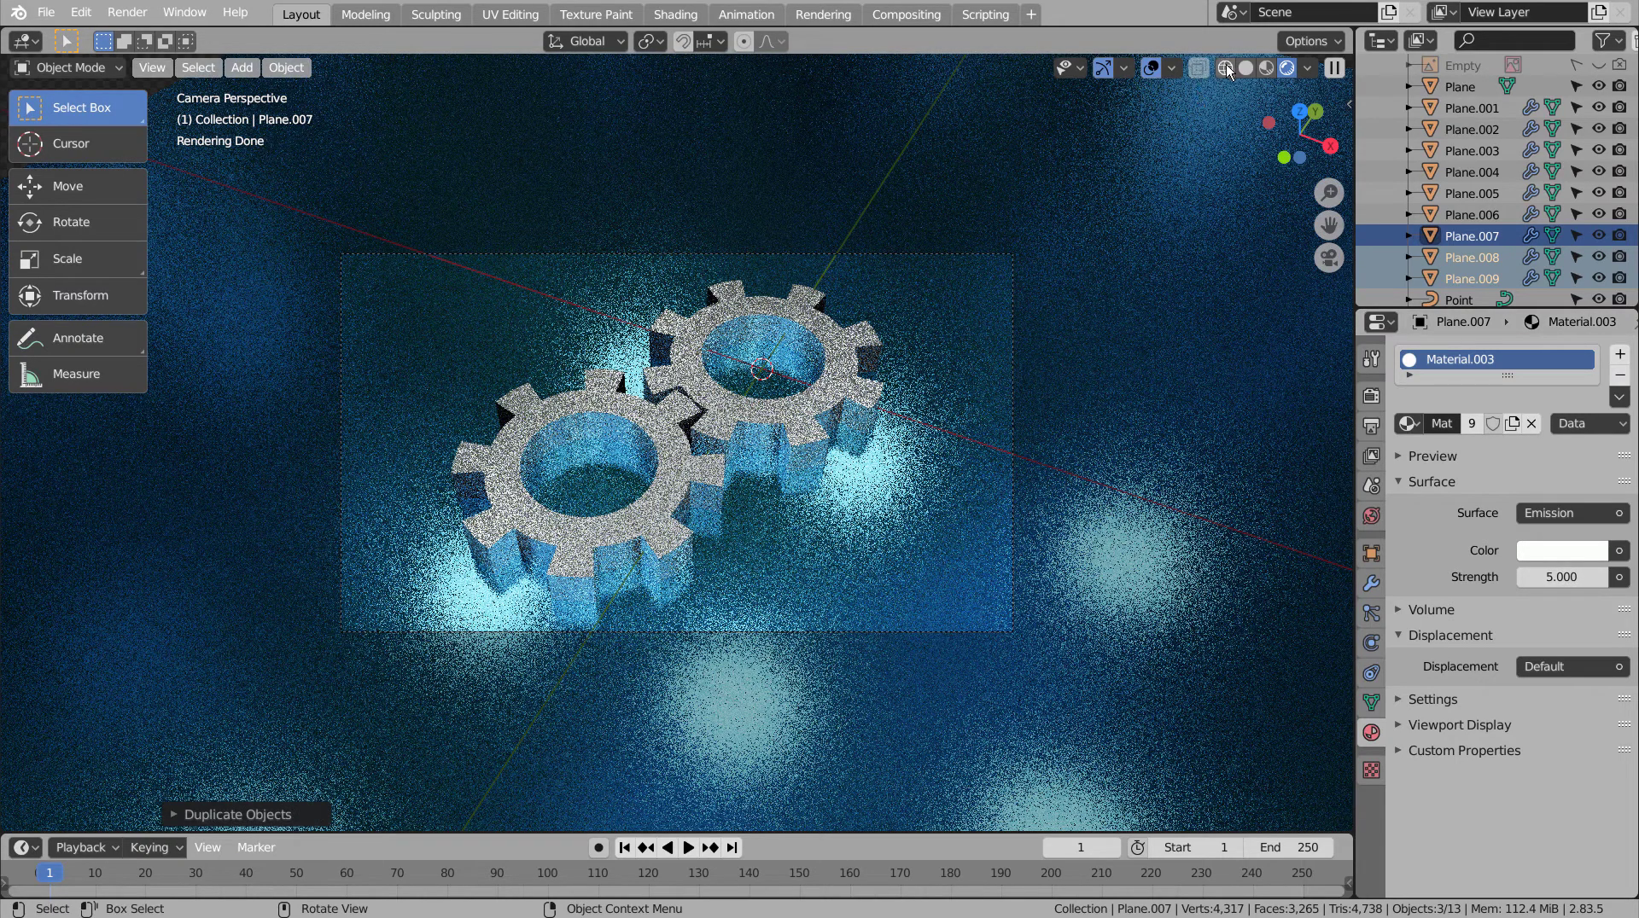
- Box-select all nine light planes in wireframe and join them into one object with Ctrl+J
{"action": "left_click", "coordinate": [1235, 71]}
{"action": "middle_click", "coordinate": [1162, 325]}
{"action": "scroll", "scroll_direction": "down", "scroll_amount": 3}
{"action": "middle_click", "coordinate": [1066, 450]}
{"action": "left_click", "coordinate": [1081, 403]}
{"action": "key", "text": "b"}
{"action": "key", "text": "ctrl+j"}
{"action": "key", "text": "KP_7"}
{"action": "key", "text": "KP_0"}
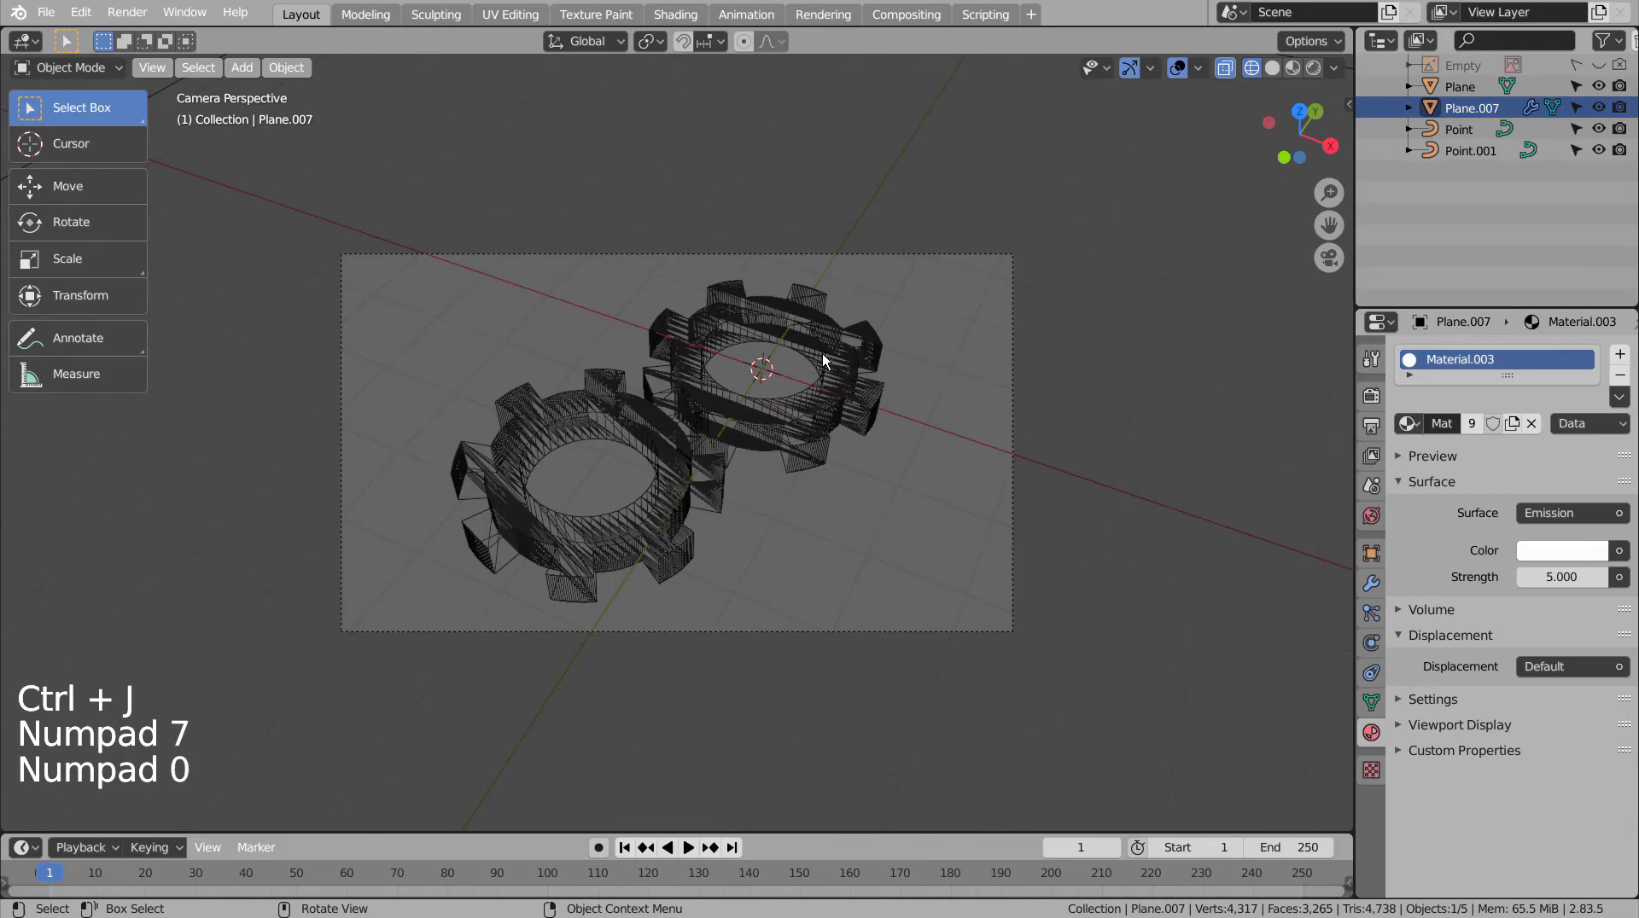
- Shift the merged light-plane grid about 4.8 m along X and check it in Rendered shading from the camera
{"action": "left_click", "coordinate": [1301, 62]}
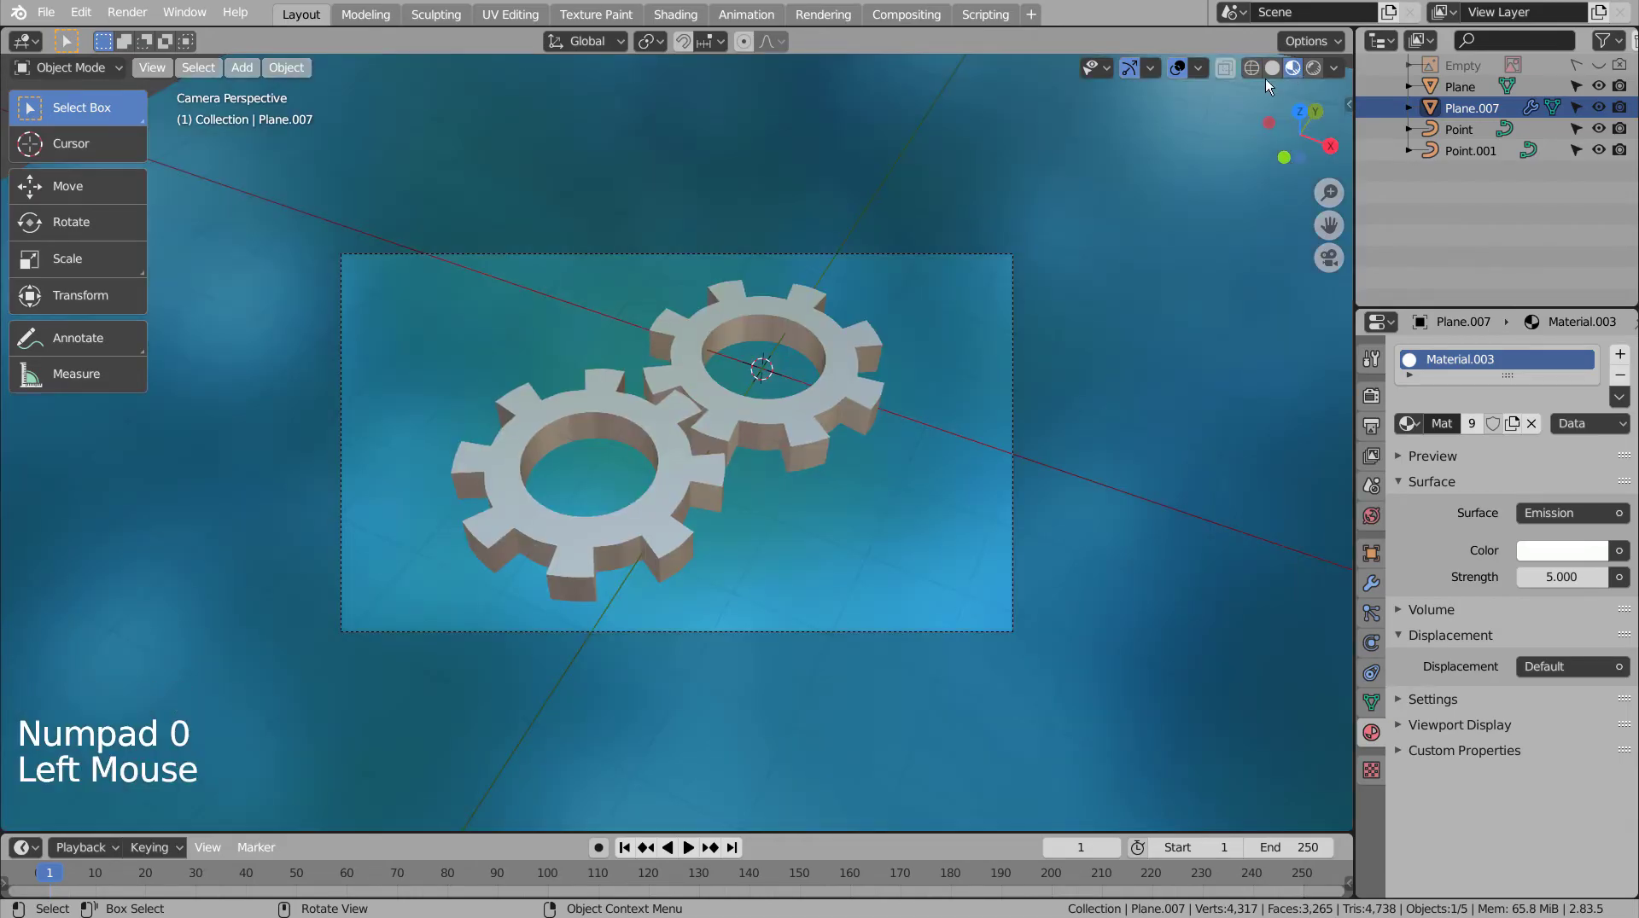
{"action": "left_click", "coordinate": [1318, 74]}
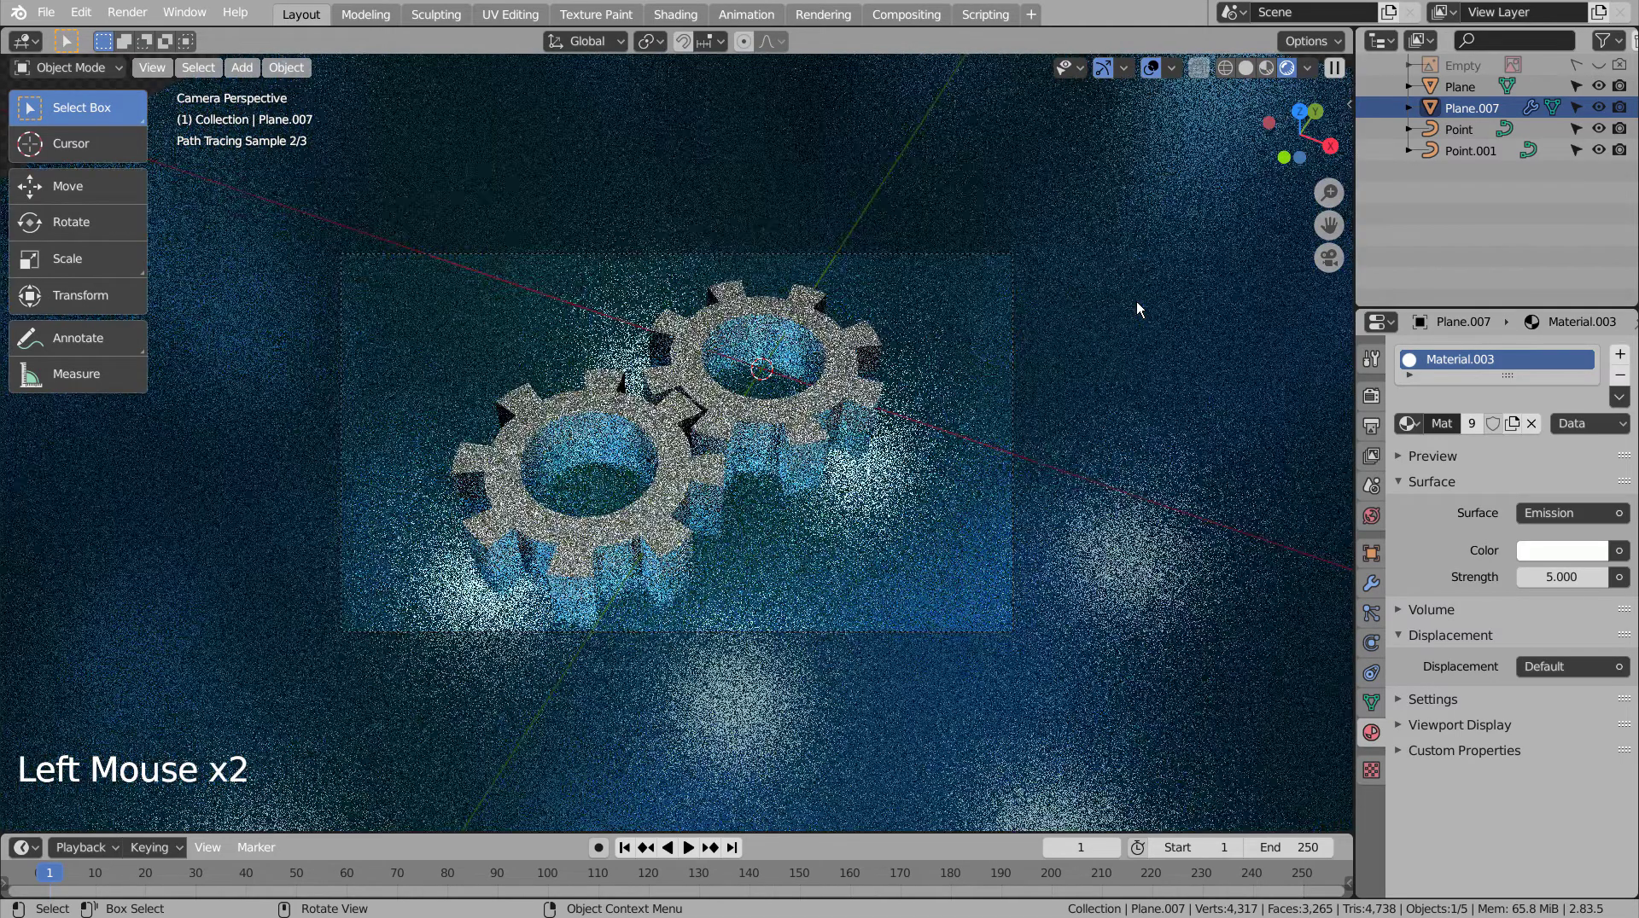
{"action": "key", "text": "g"}
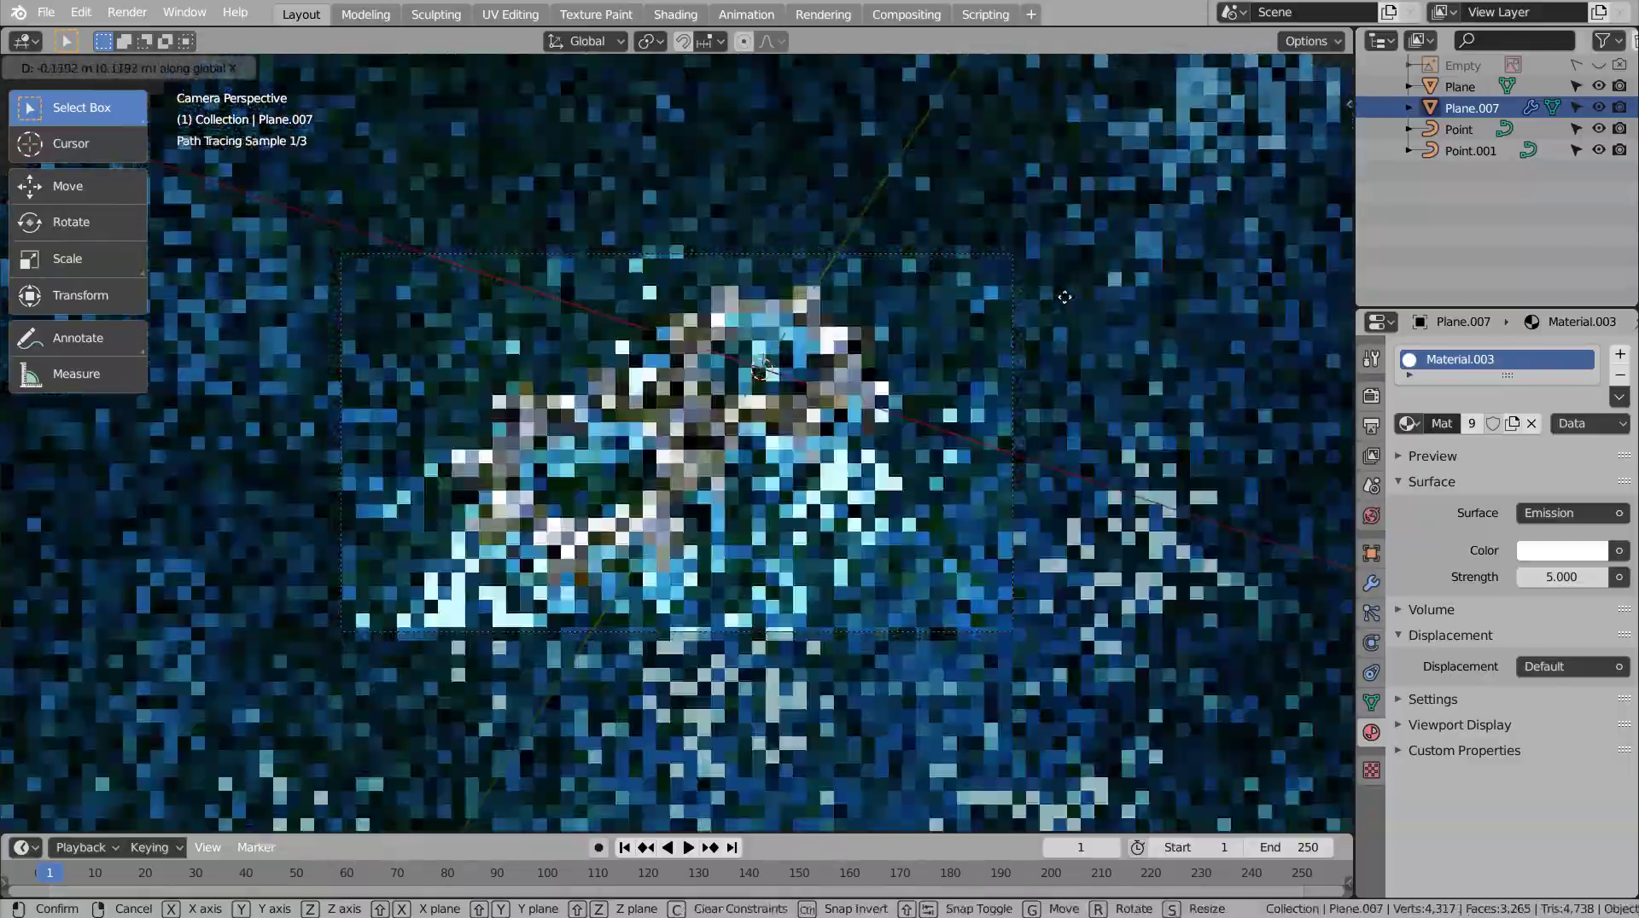
{"action": "scroll", "scroll_direction": "down", "scroll_amount": 3}
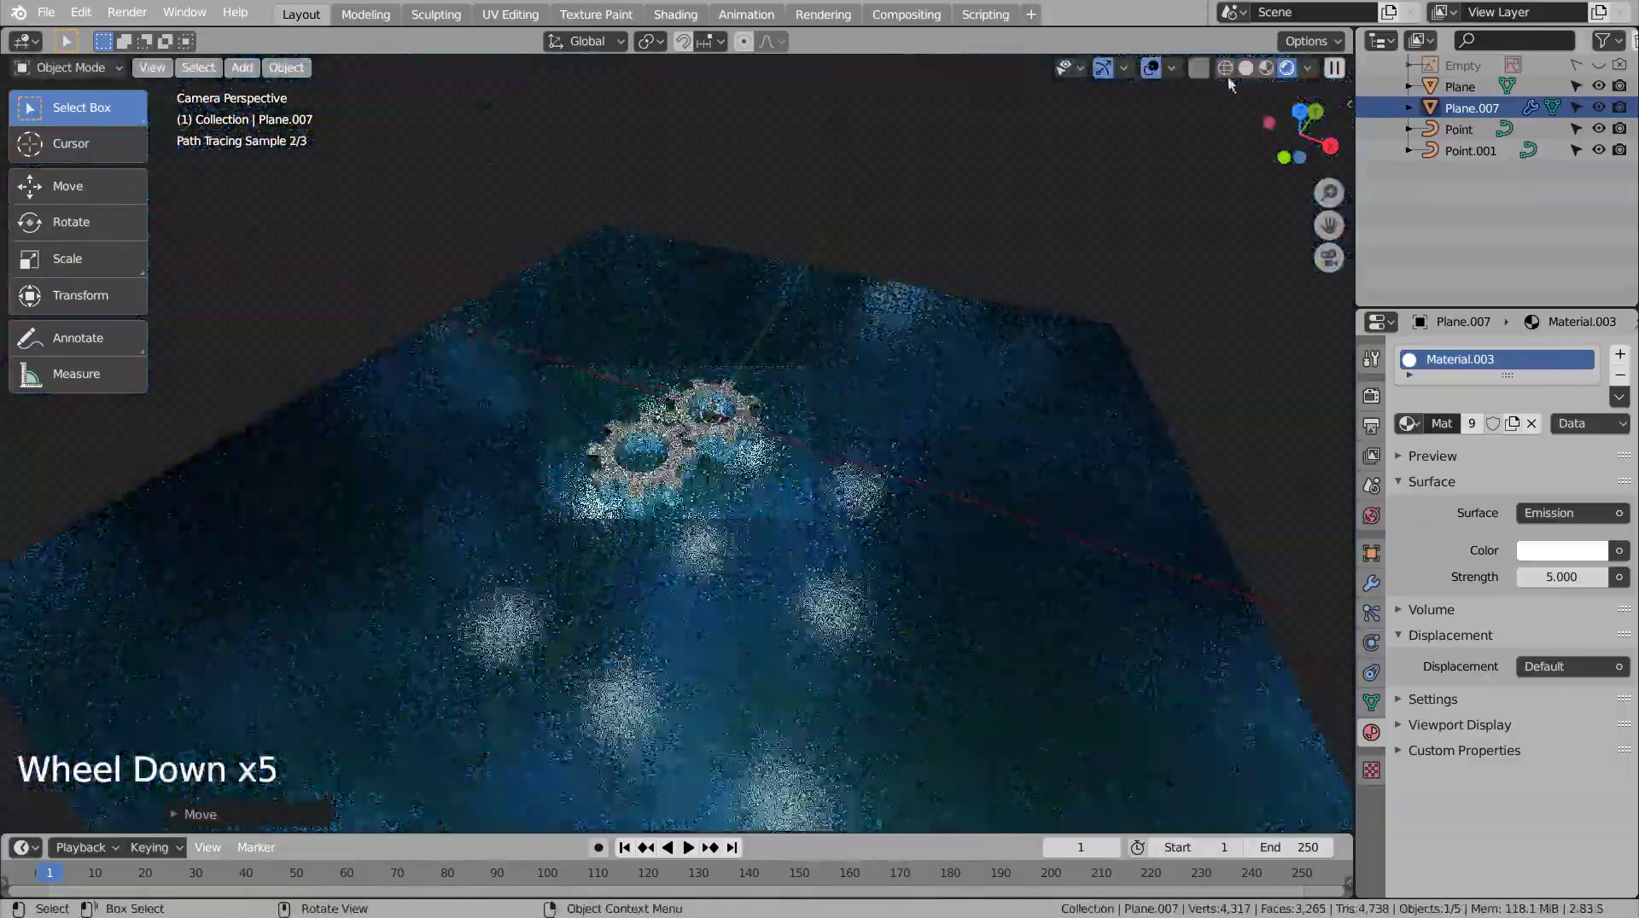
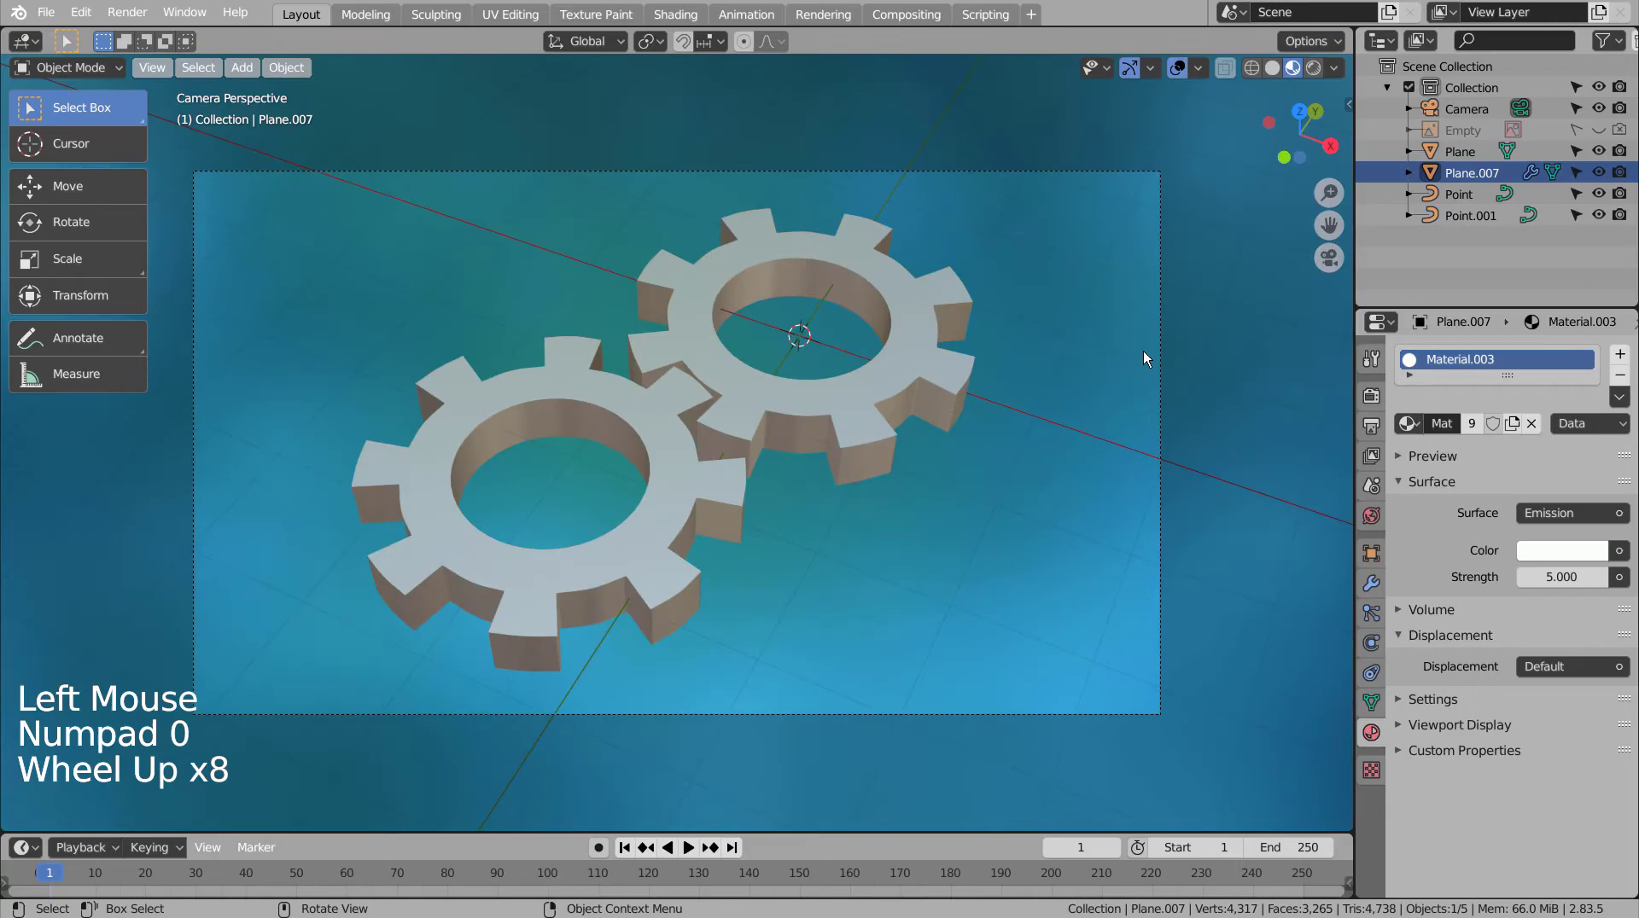
{"action": "scroll", "scroll_direction": "up", "scroll_amount": 3}
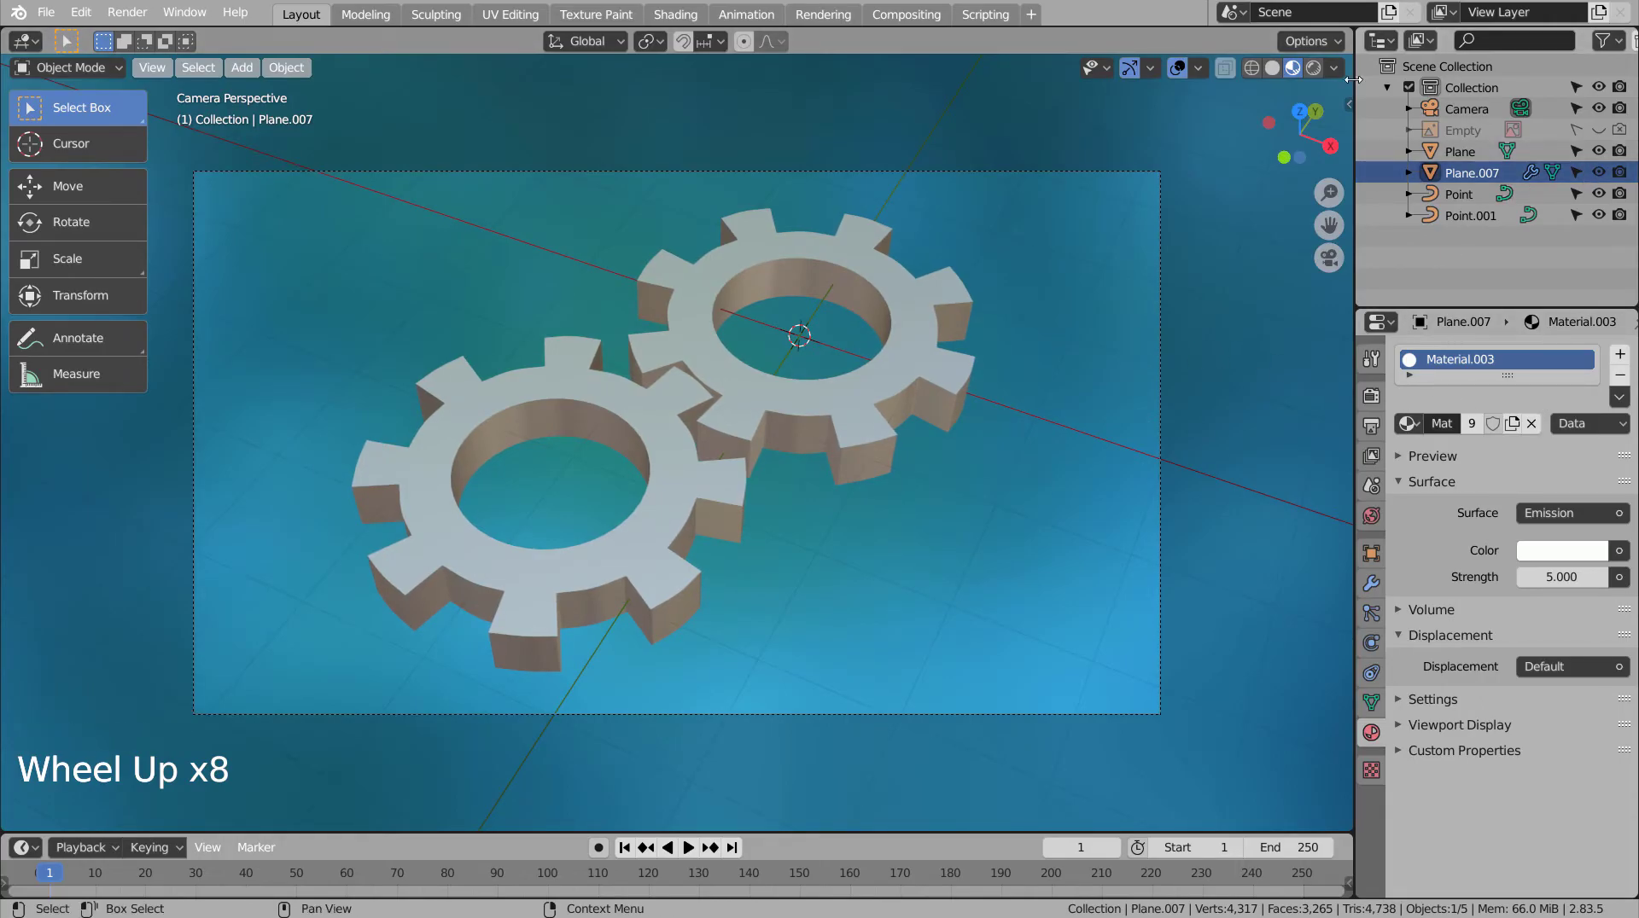
{"action": "left_click", "coordinate": [1321, 80]}
{"action": "key", "text": "g"}
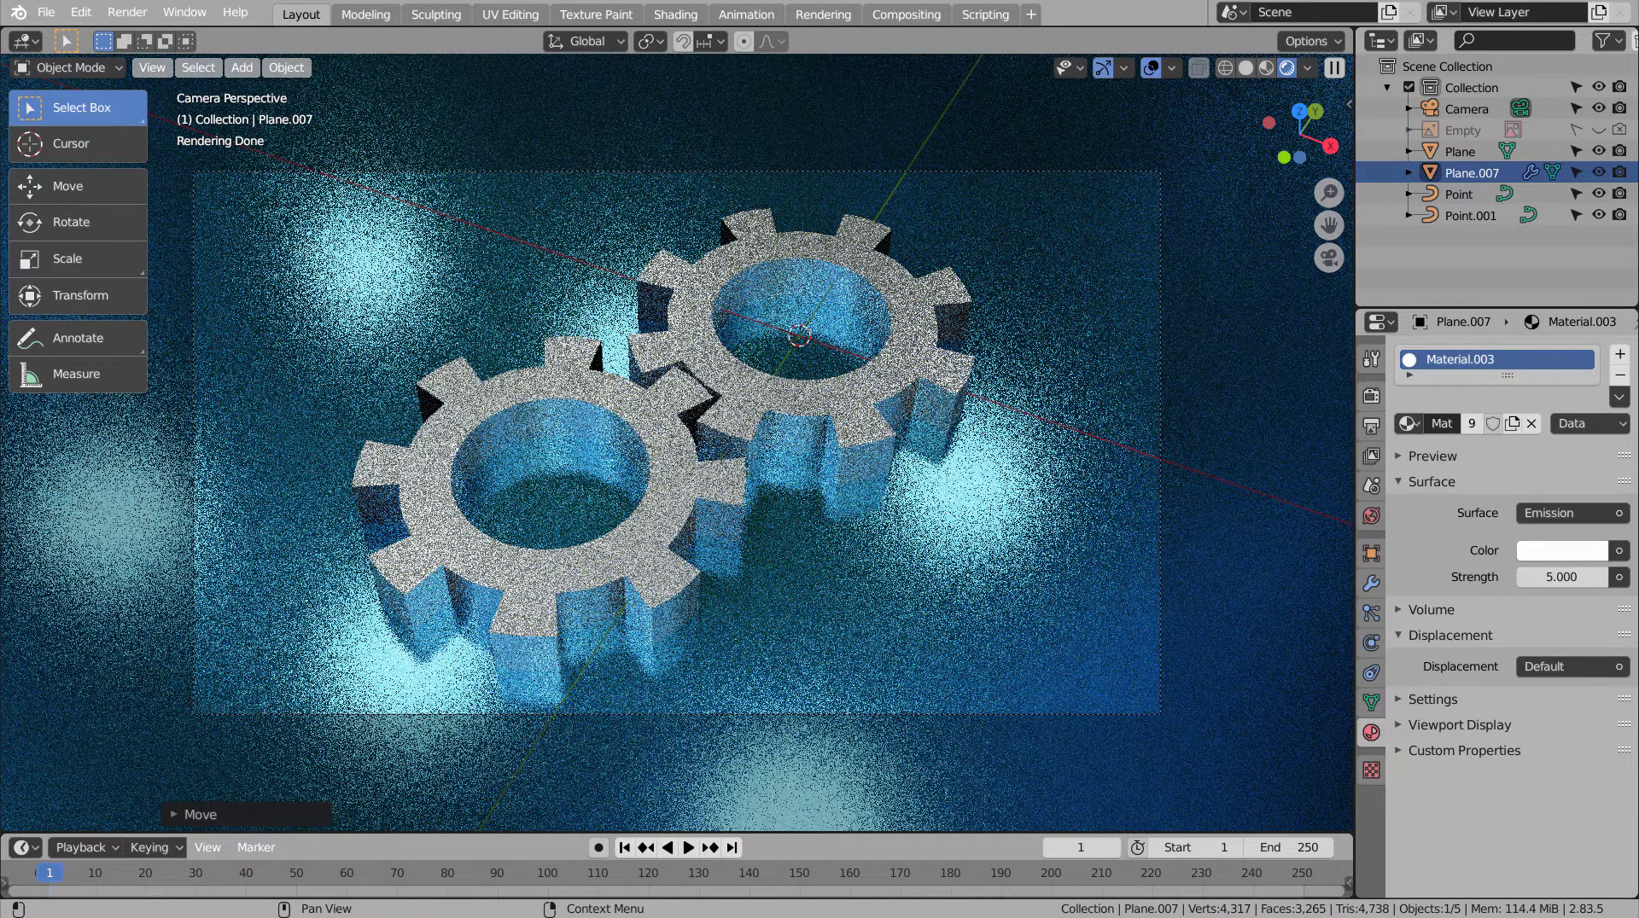
- Adjust the light grid along Y and raise it to a new height above the cogwheels
{"action": "key", "text": "g"}
{"action": "key", "text": "y"}
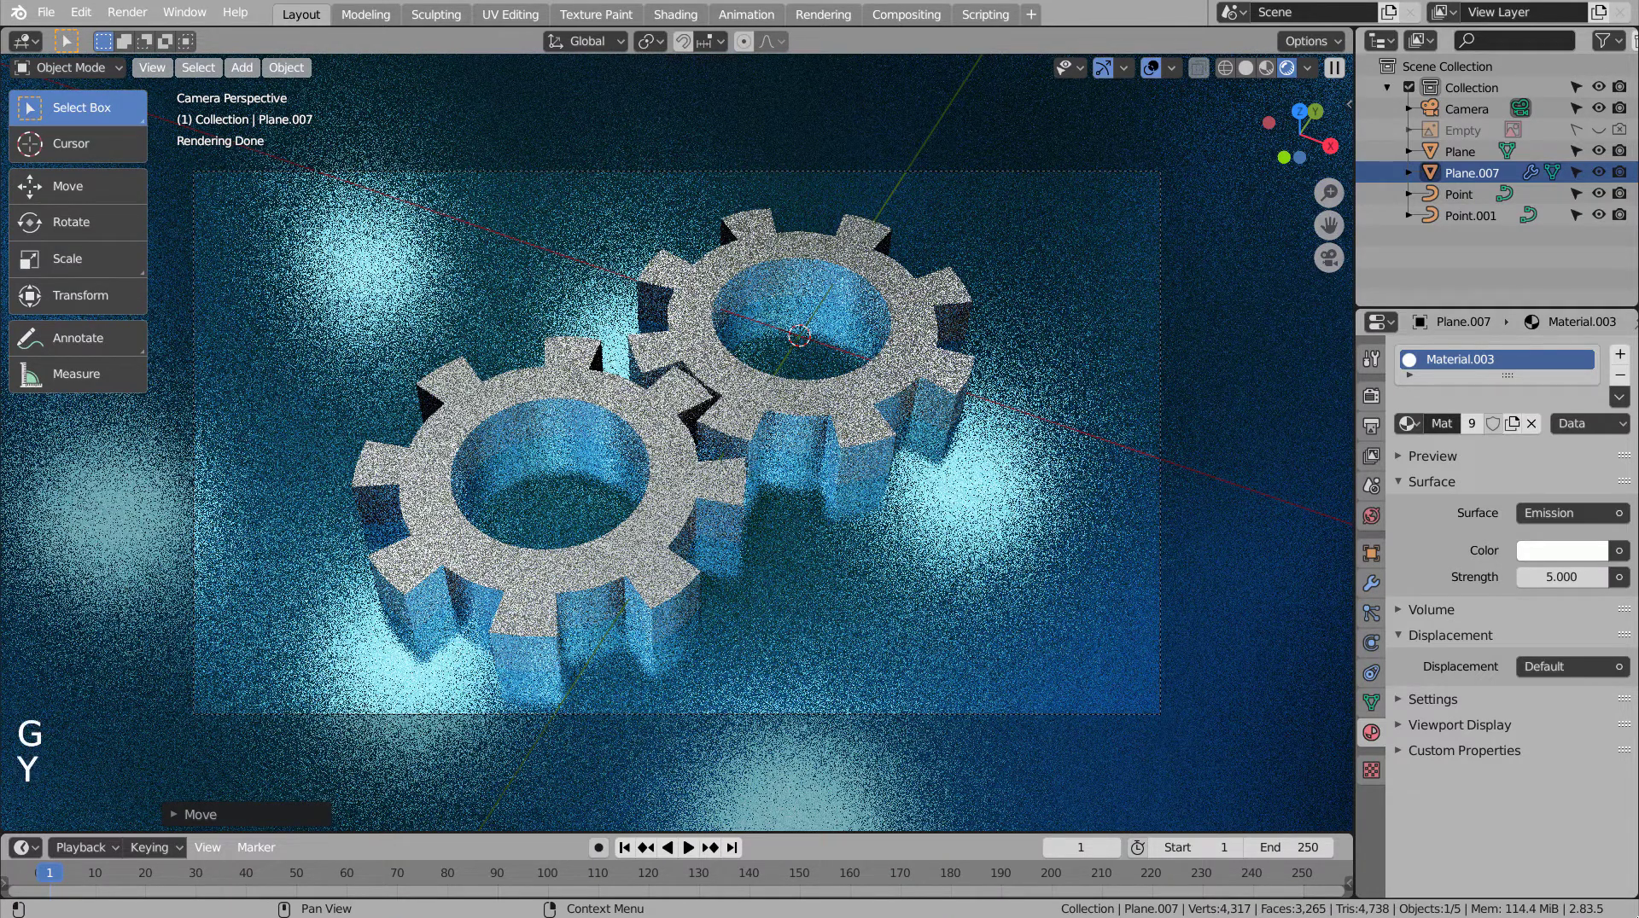
{"action": "left_click", "coordinate": [896, 622]}
{"action": "left_click", "coordinate": [1484, 175]}
{"action": "key", "text": "g"}
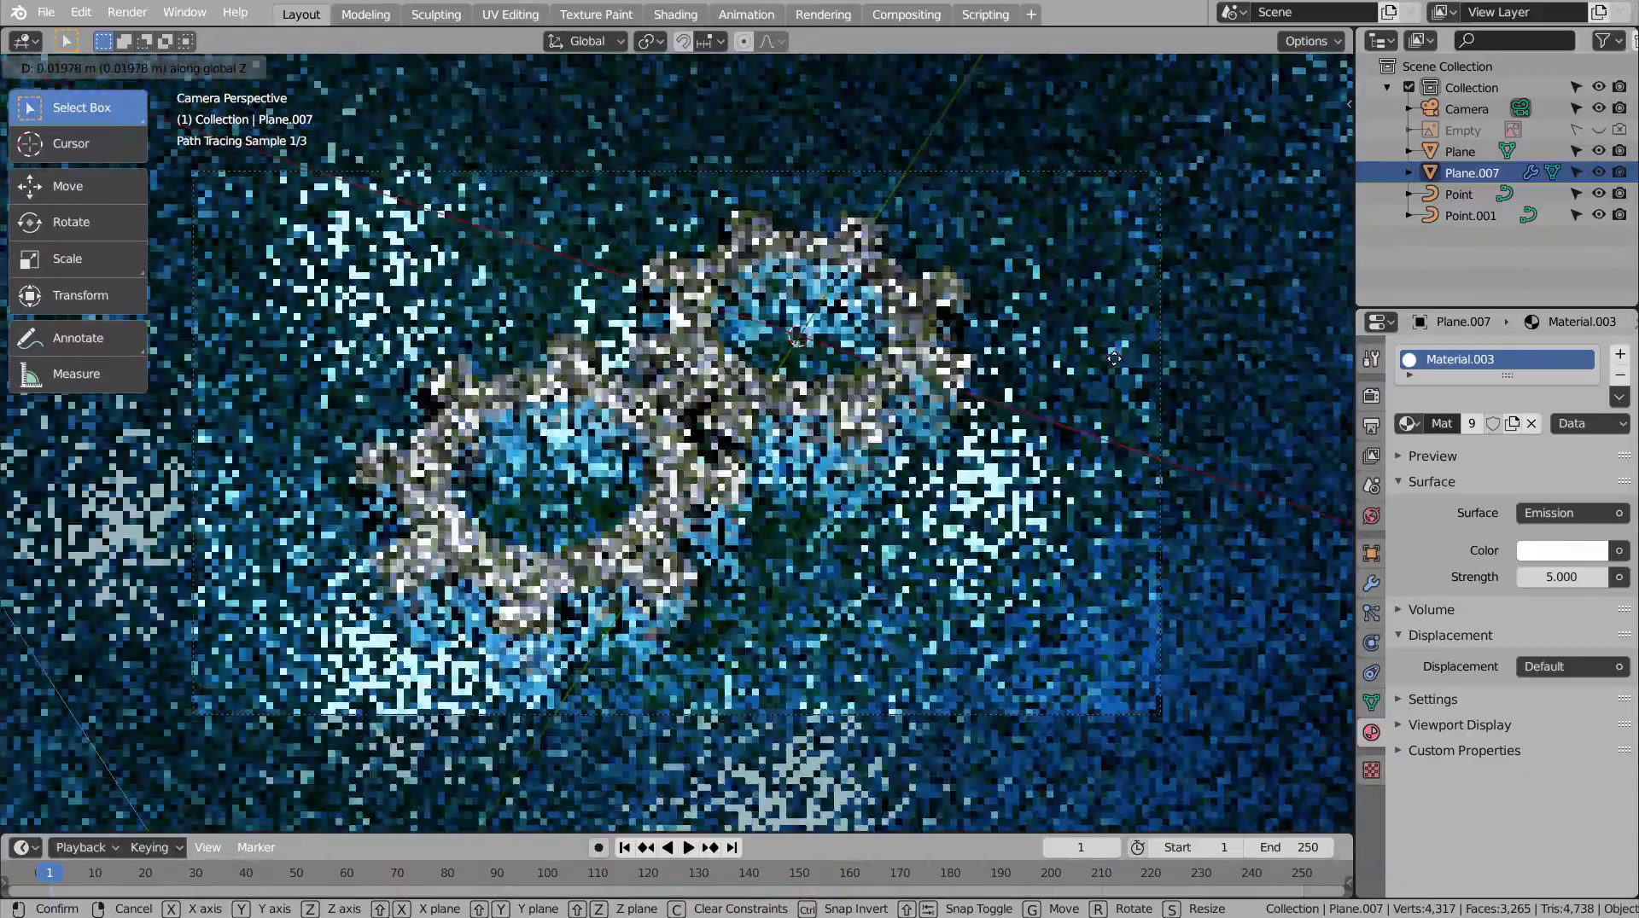
{"action": "left_click", "coordinate": [1279, 72]}
- From Top view, centre the light grid over the cogwheels, then review it in Rendered camera view
{"action": "scroll", "scroll_direction": "down", "scroll_amount": 3}
{"action": "middle_click", "coordinate": [1126, 392]}
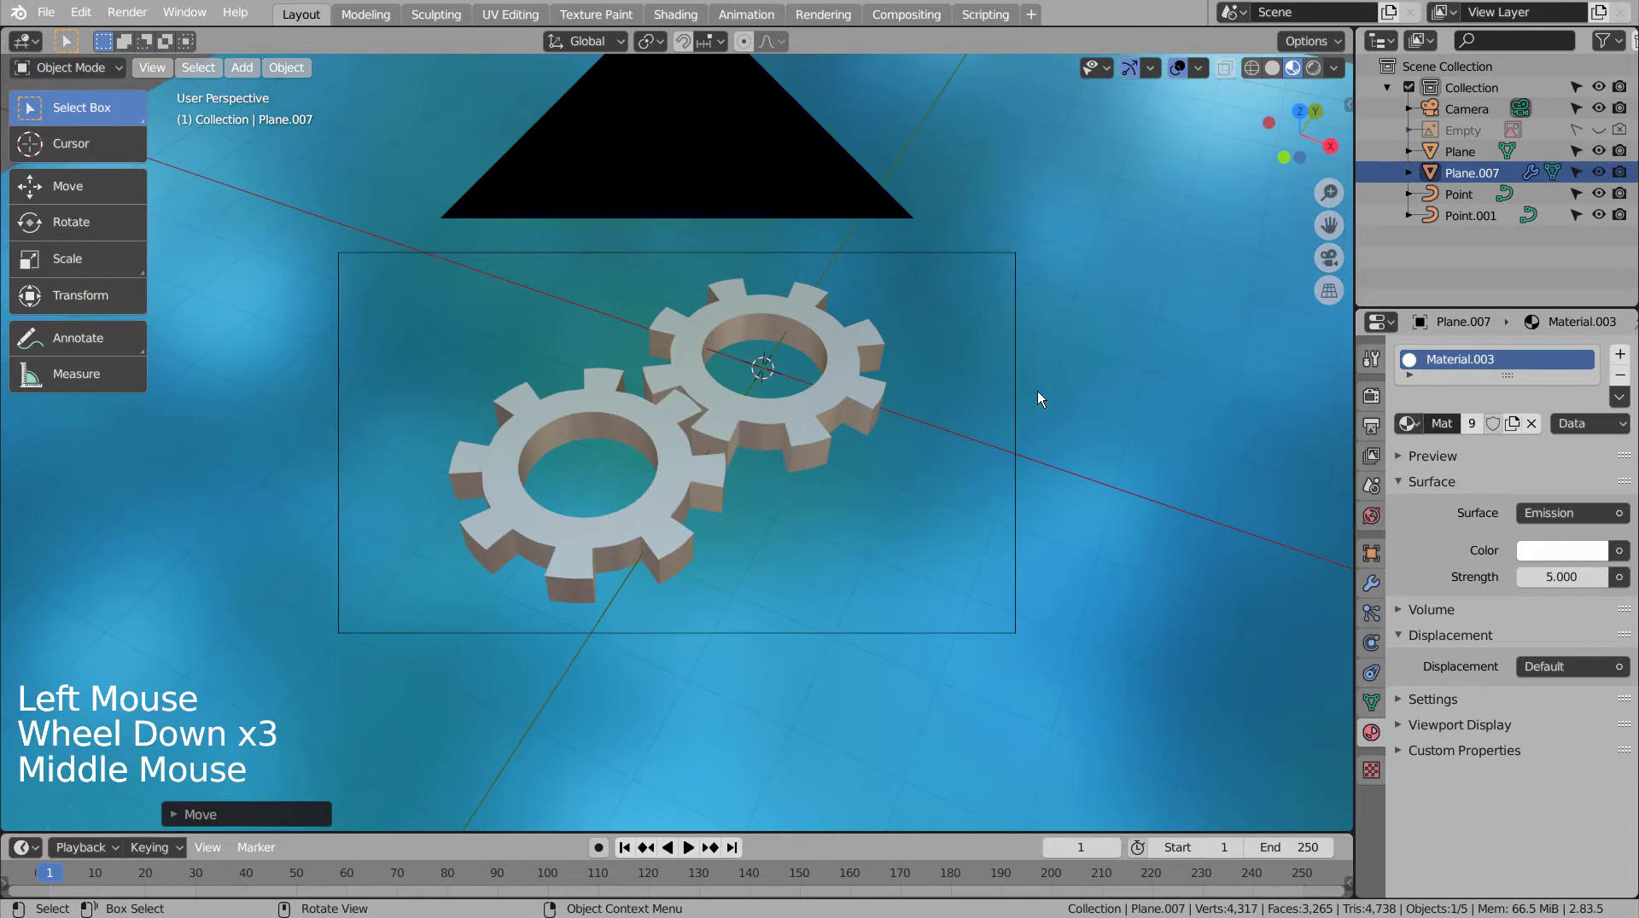
{"action": "key", "text": "KP_7"}
{"action": "scroll", "scroll_direction": "down", "scroll_amount": 3}
{"action": "key", "text": "g"}
{"action": "scroll", "scroll_direction": "down", "scroll_amount": 3}
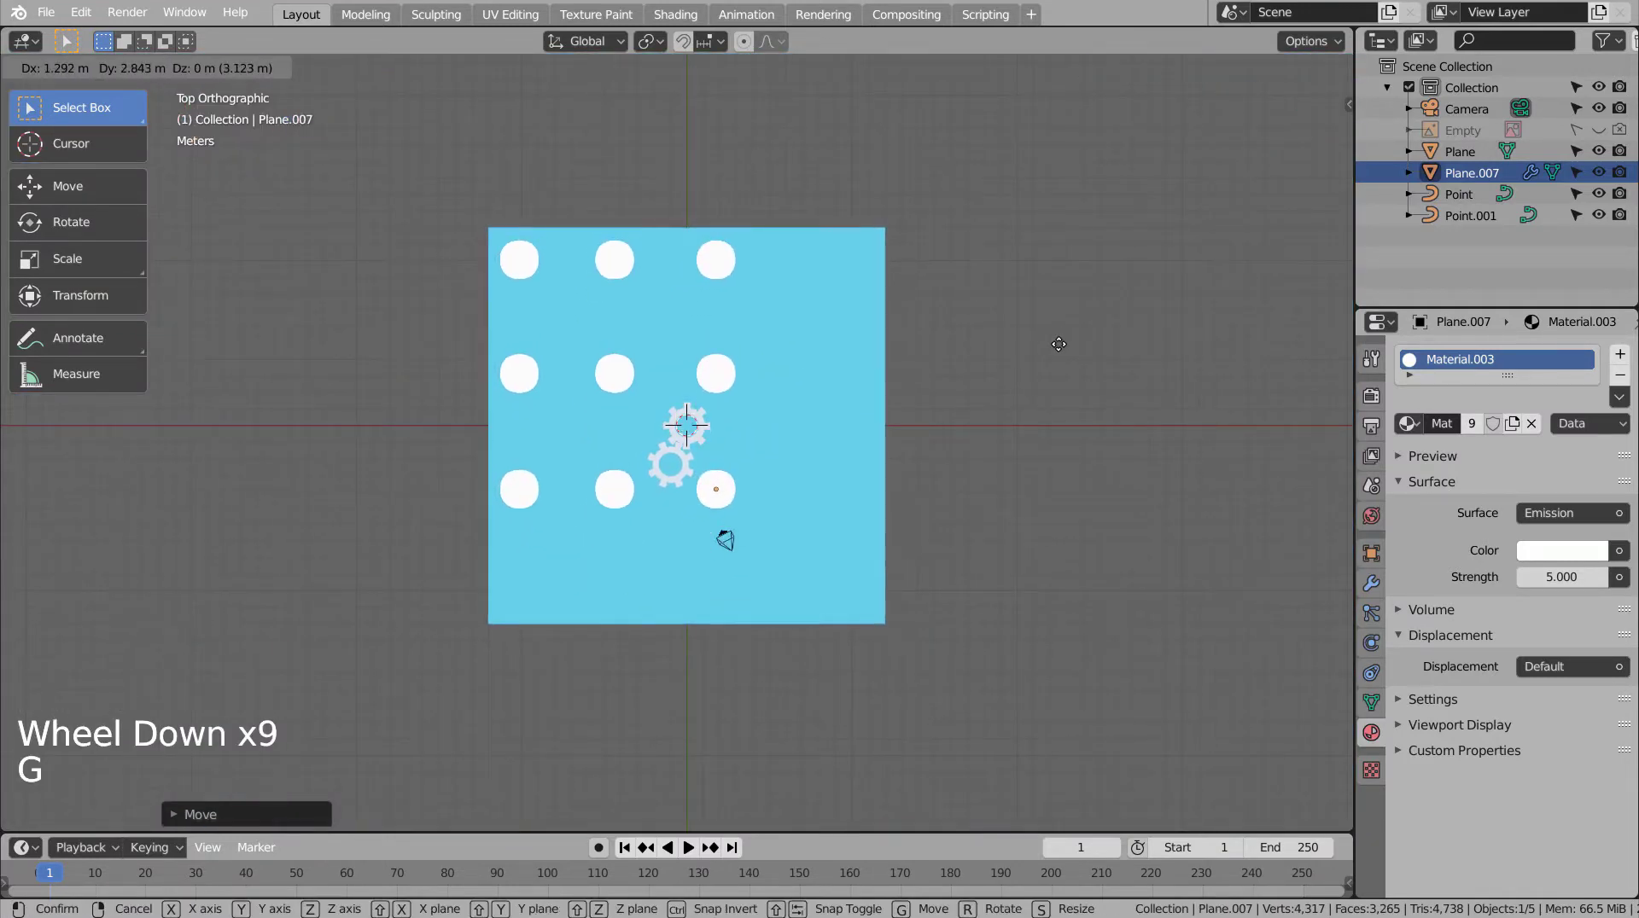
{"action": "key", "text": "KP_0"}
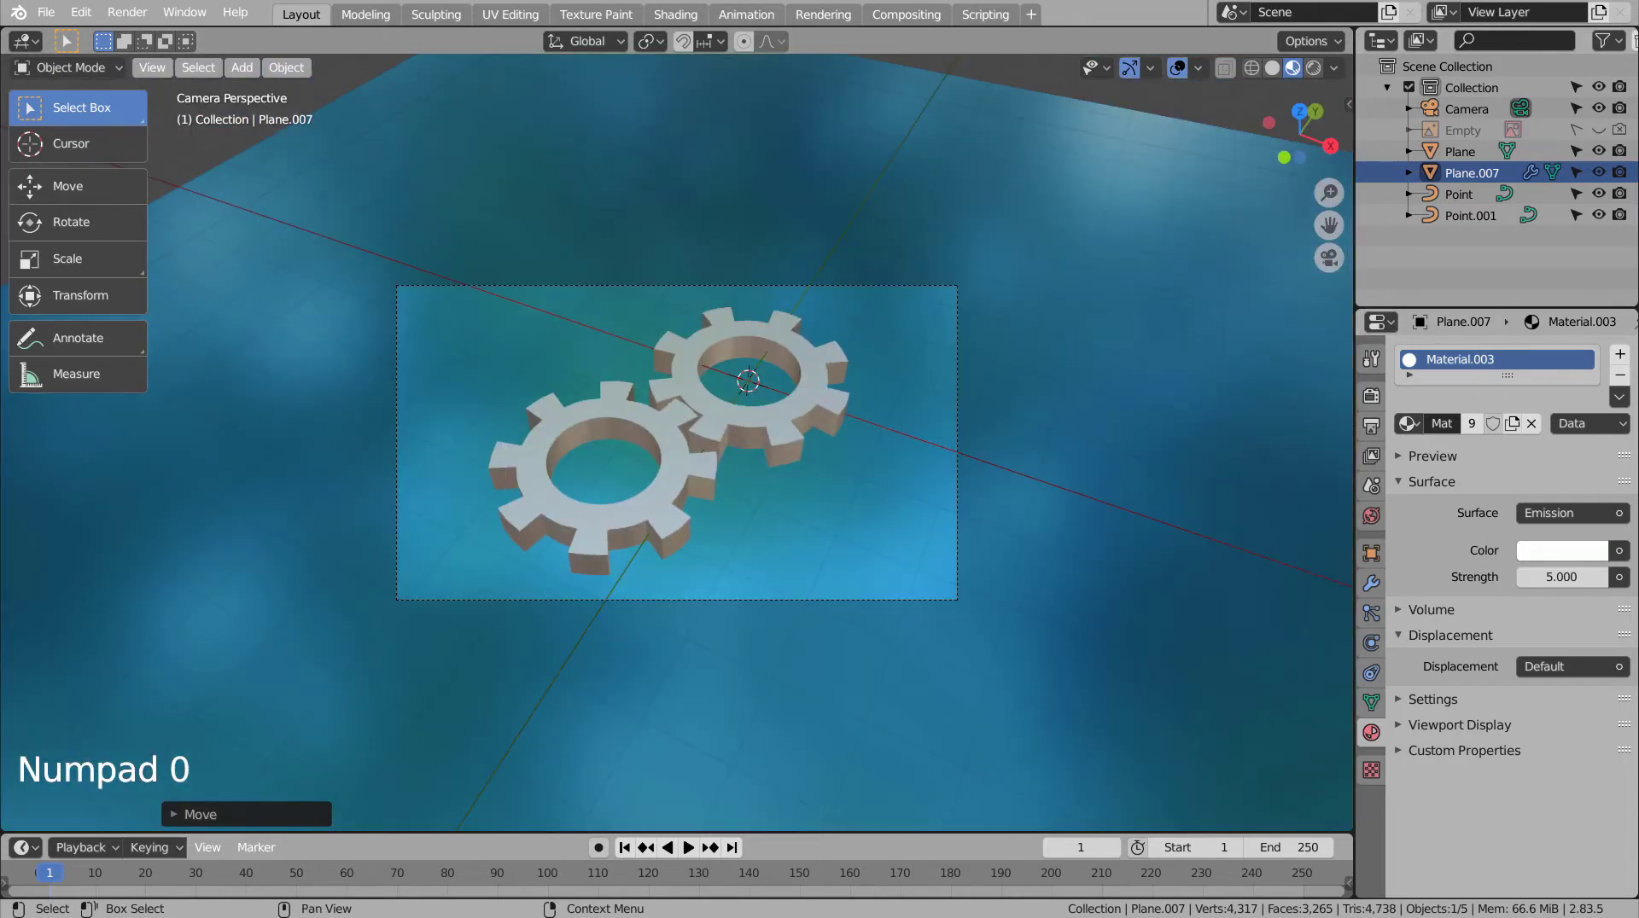
{"action": "left_click", "coordinate": [1325, 72]}
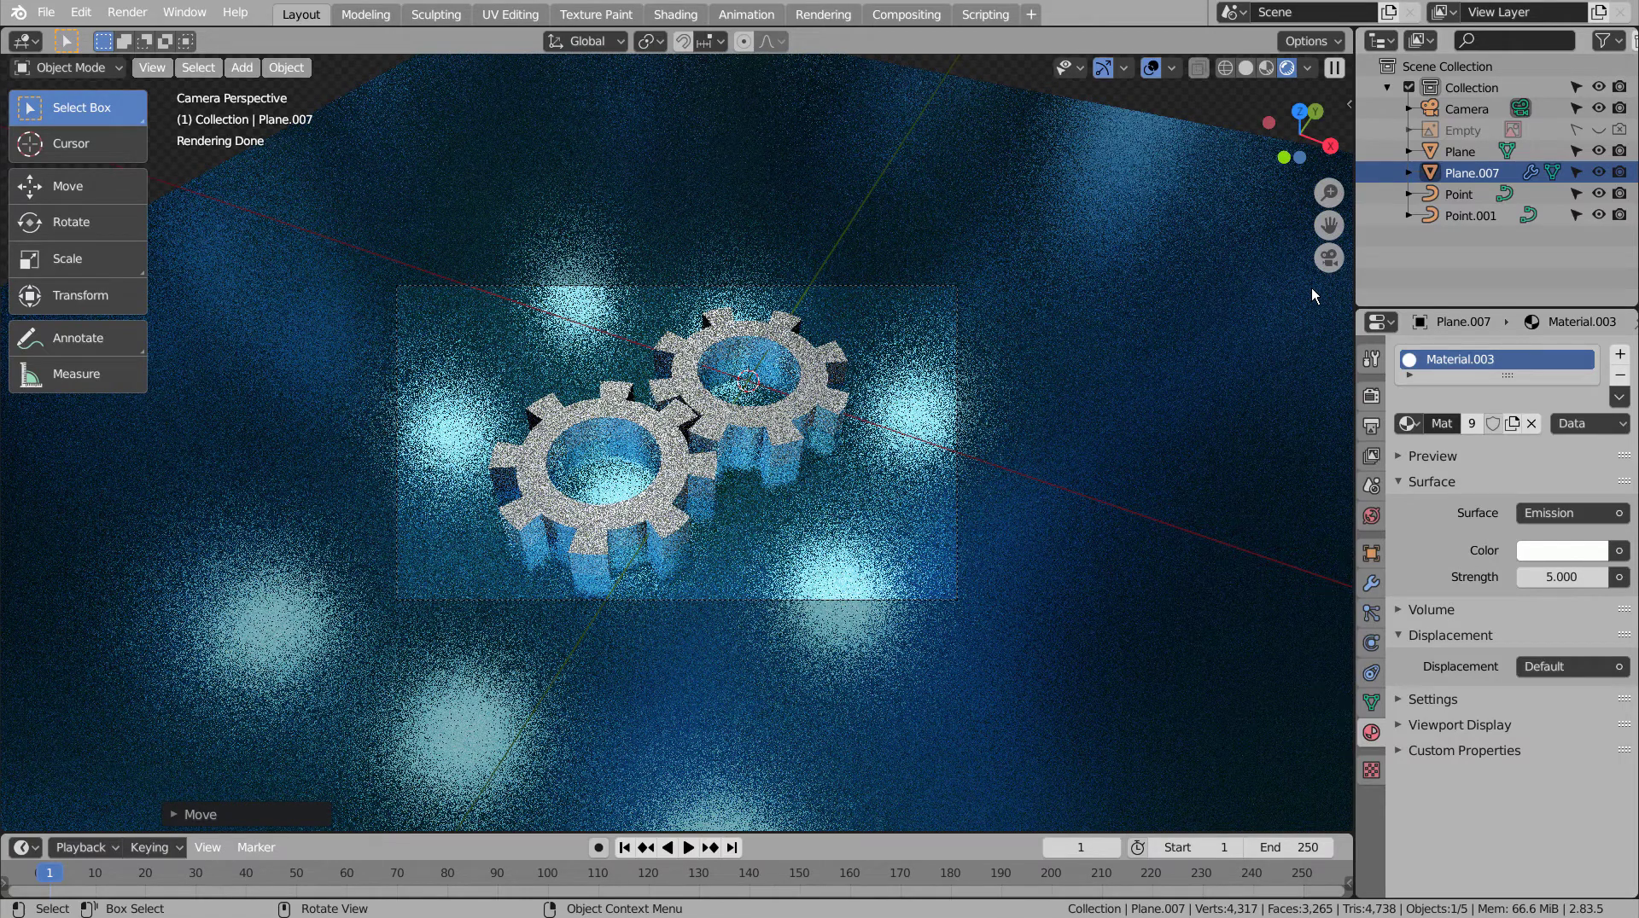
- Tint the light emission pale blue, save as blueprint.blend and start the final render
{"action": "left_click", "coordinate": [1564, 557]}
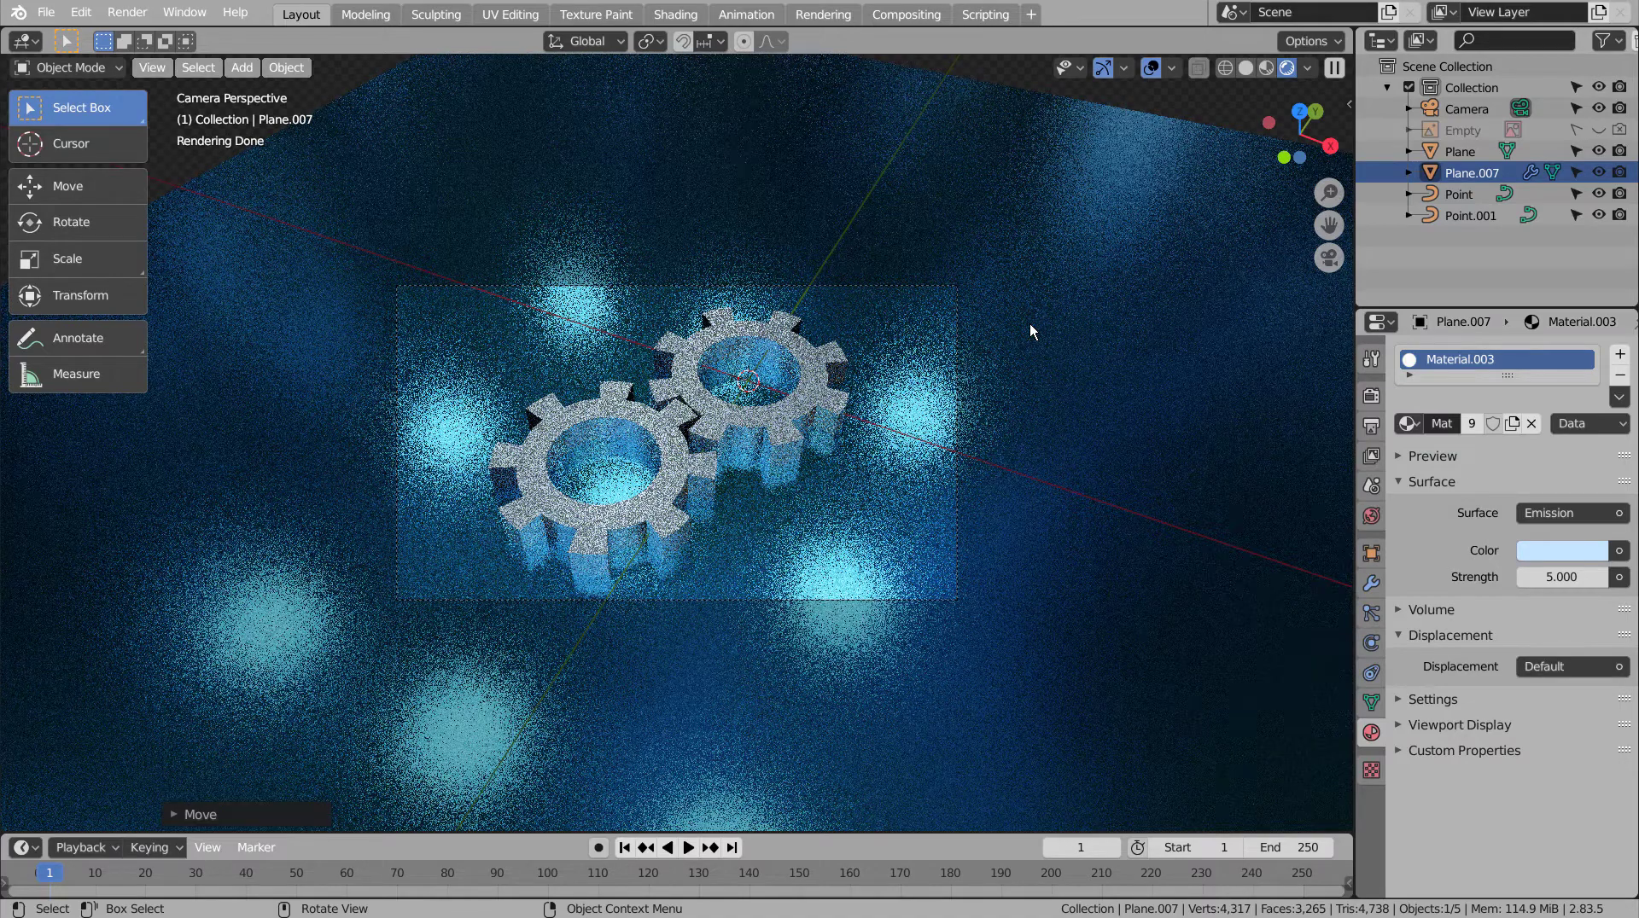
{"action": "left_click", "coordinate": [1151, 316]}
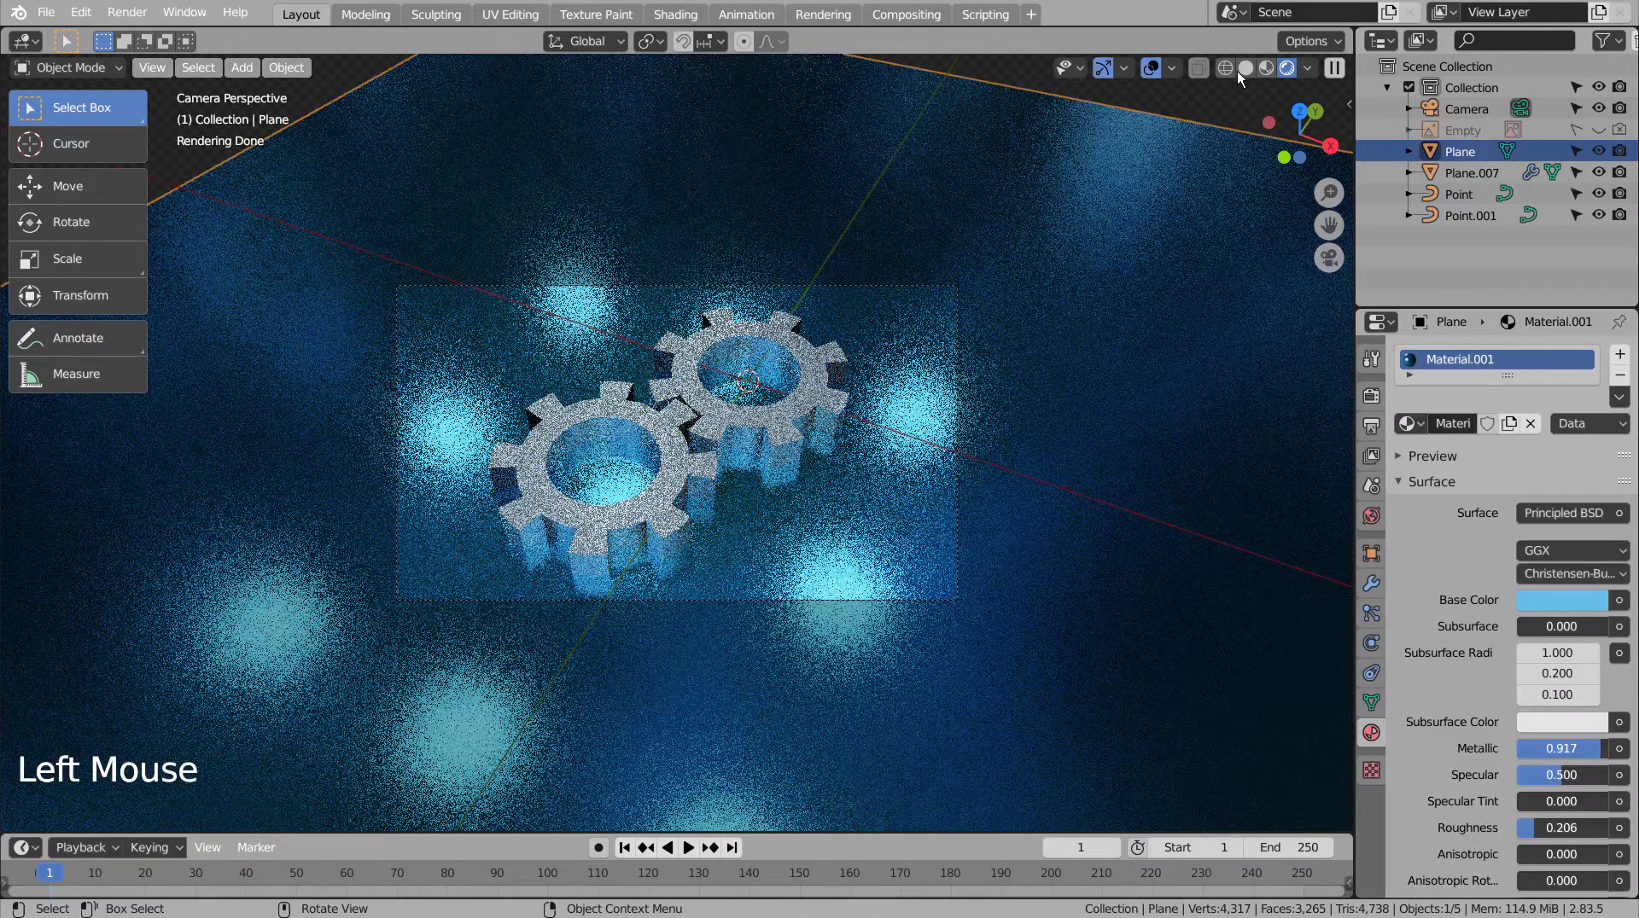
{"action": "left_click", "coordinate": [1243, 75]}
{"action": "left_click", "coordinate": [1231, 111]}
{"action": "key", "text": "ctrl+s"}
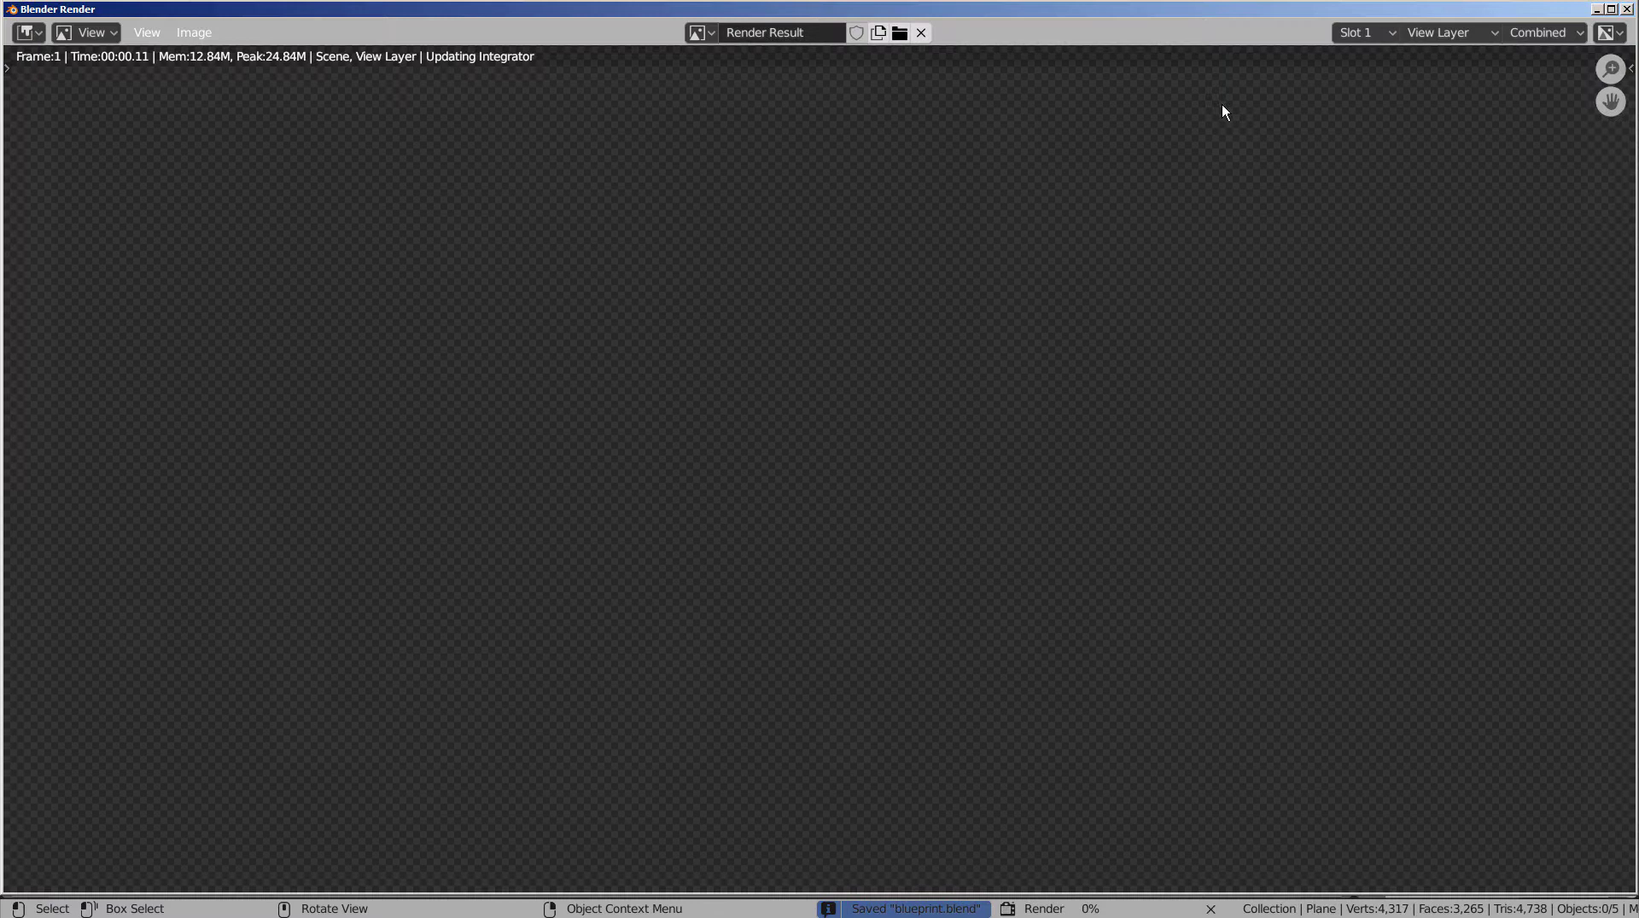